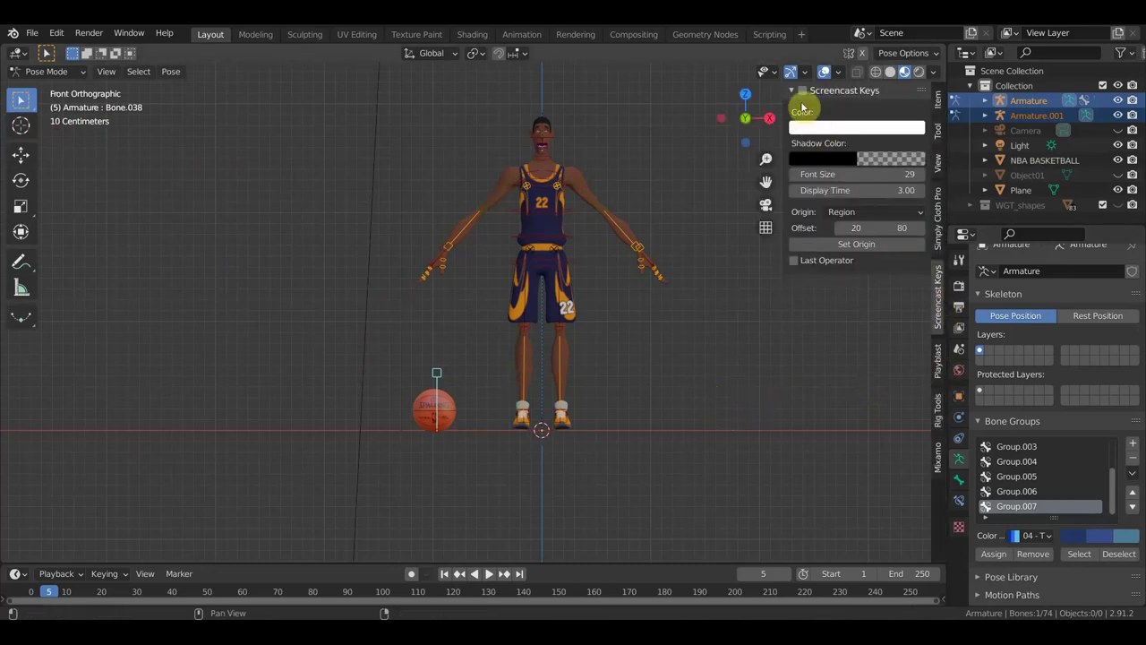
Step: Enable the on-screen keystroke display and hide its sidebar settings with N
{"action": "left_click", "coordinate": [23, 99]}
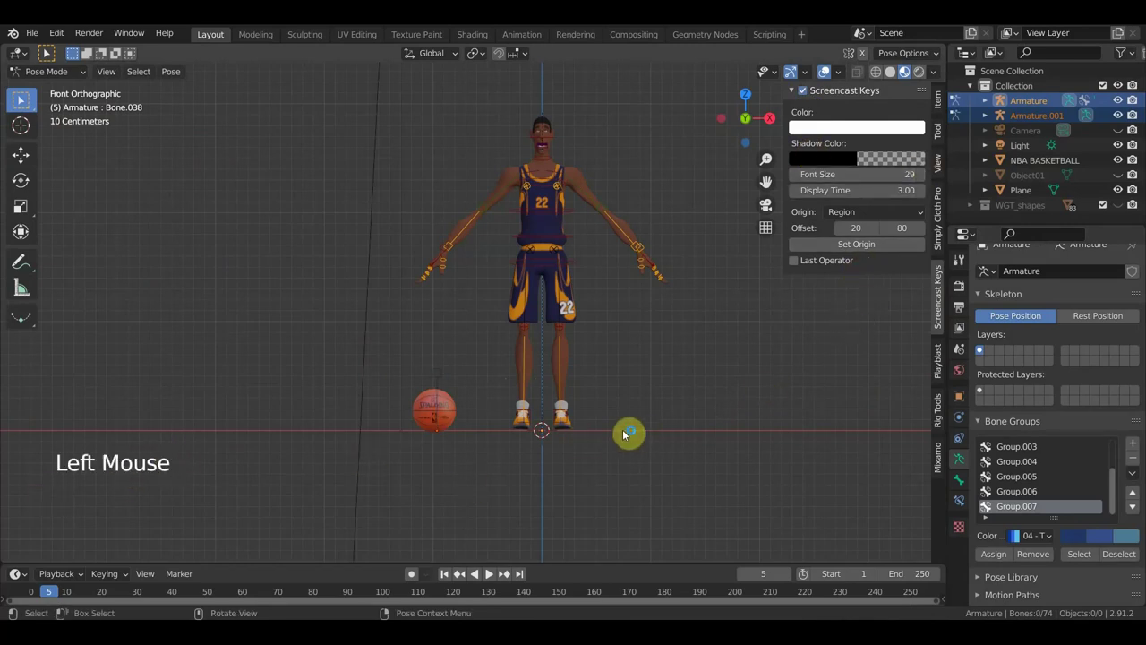
{"action": "key", "text": "n"}
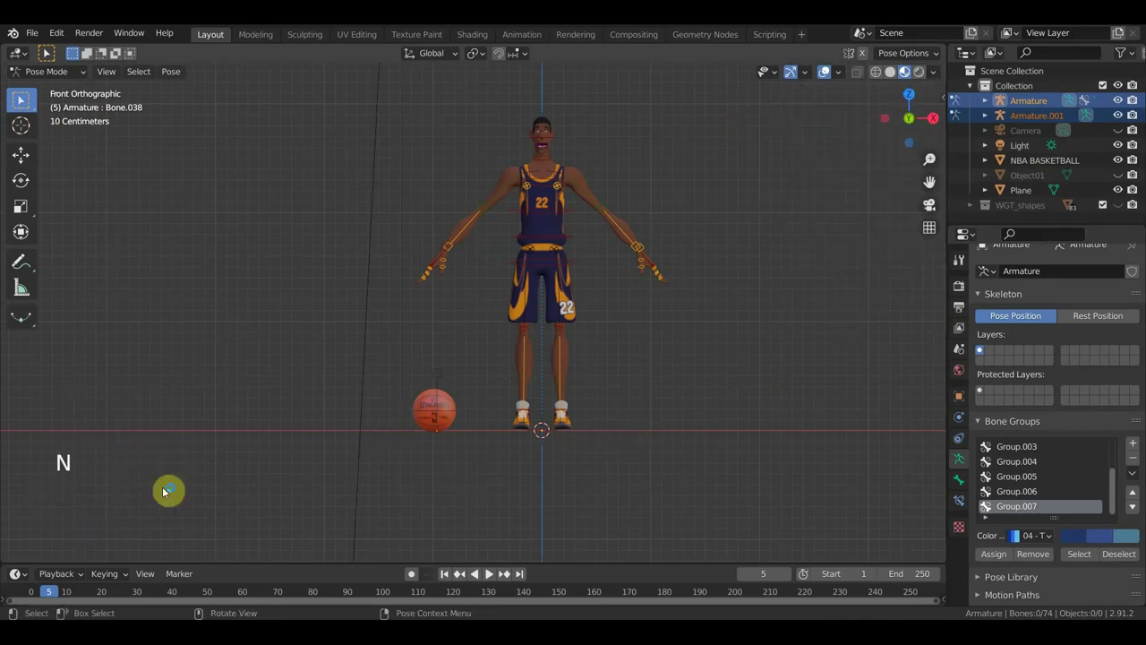
{"action": "middle_click", "coordinate": [23, 99]}
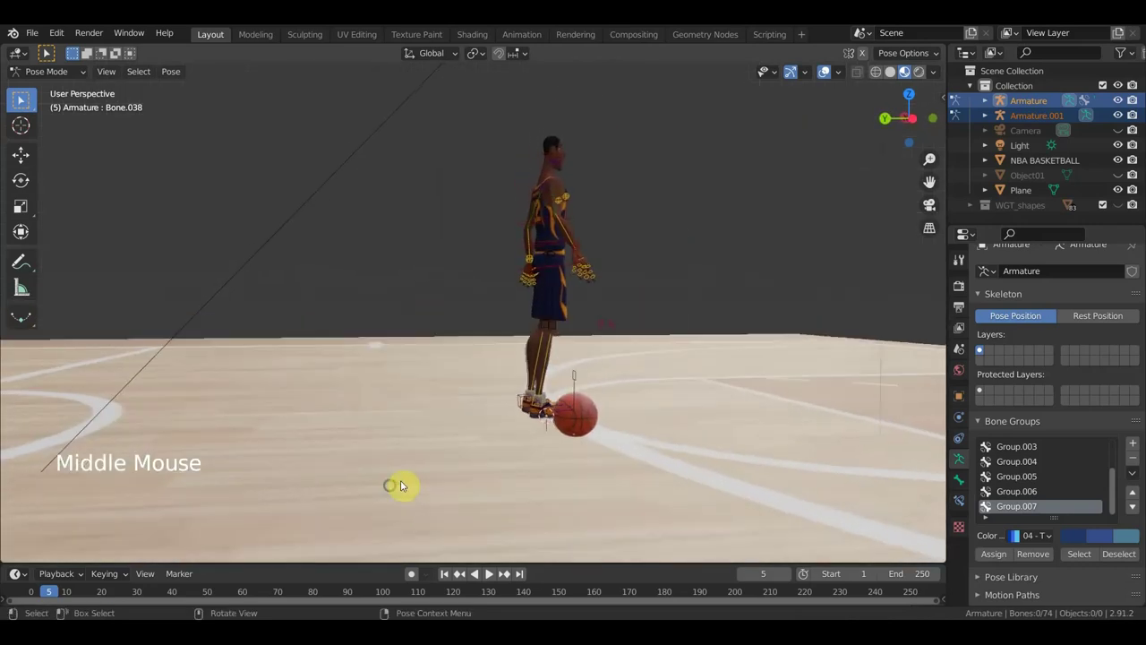
{"action": "middle_click", "coordinate": [23, 99]}
{"action": "key", "text": "KP_3"}
{"action": "key", "text": "KP_1"}
{"action": "scroll", "scroll_direction": "down", "scroll_amount": 3}
Step: Orbit onto the court looking toward the hoop and make Armature.001 the active rig
{"action": "key", "text": "KP_3"}
{"action": "scroll", "scroll_direction": "down", "scroll_amount": 3}
{"action": "middle_click", "coordinate": [23, 99]}
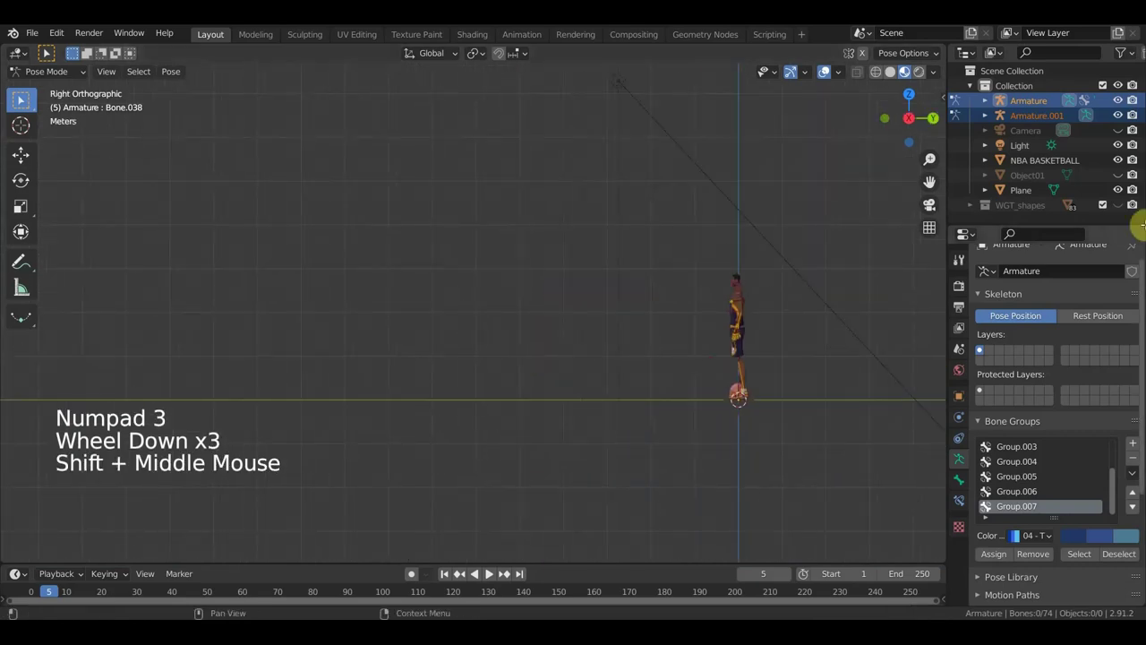
{"action": "left_click", "coordinate": [23, 100]}
{"action": "middle_click", "coordinate": [23, 99]}
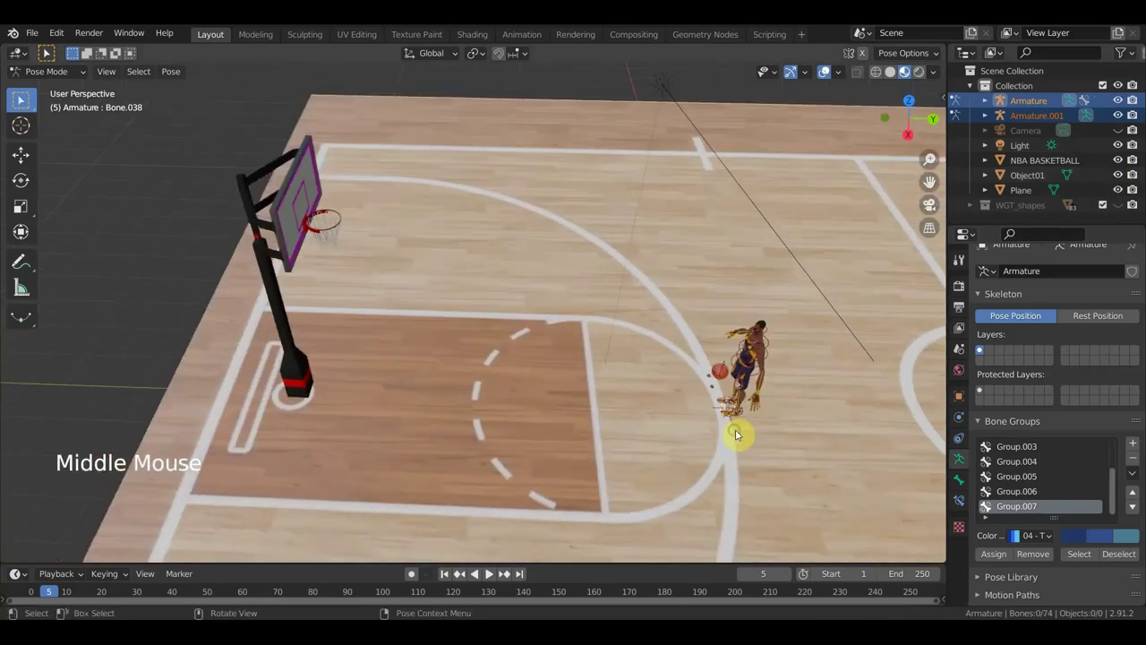
{"action": "middle_click", "coordinate": [24, 100]}
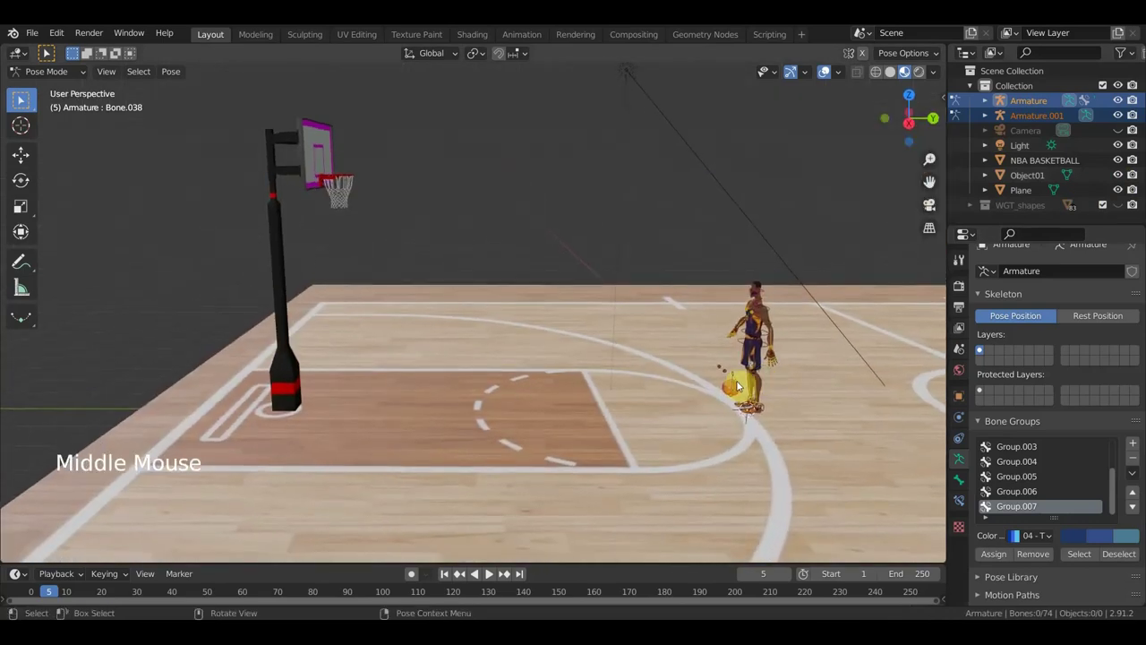
{"action": "left_click", "coordinate": [24, 99]}
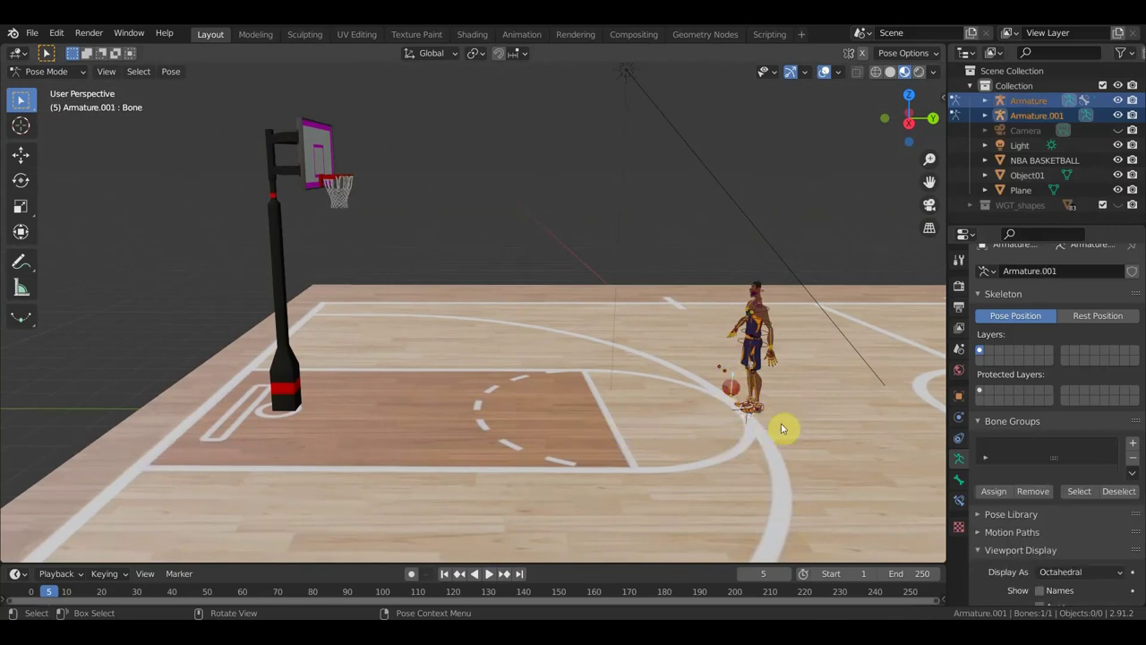
Step: In Object Mode, set the origins of hoop Object01 and the Plane to their geometry
{"action": "left_click", "coordinate": [60, 83]}
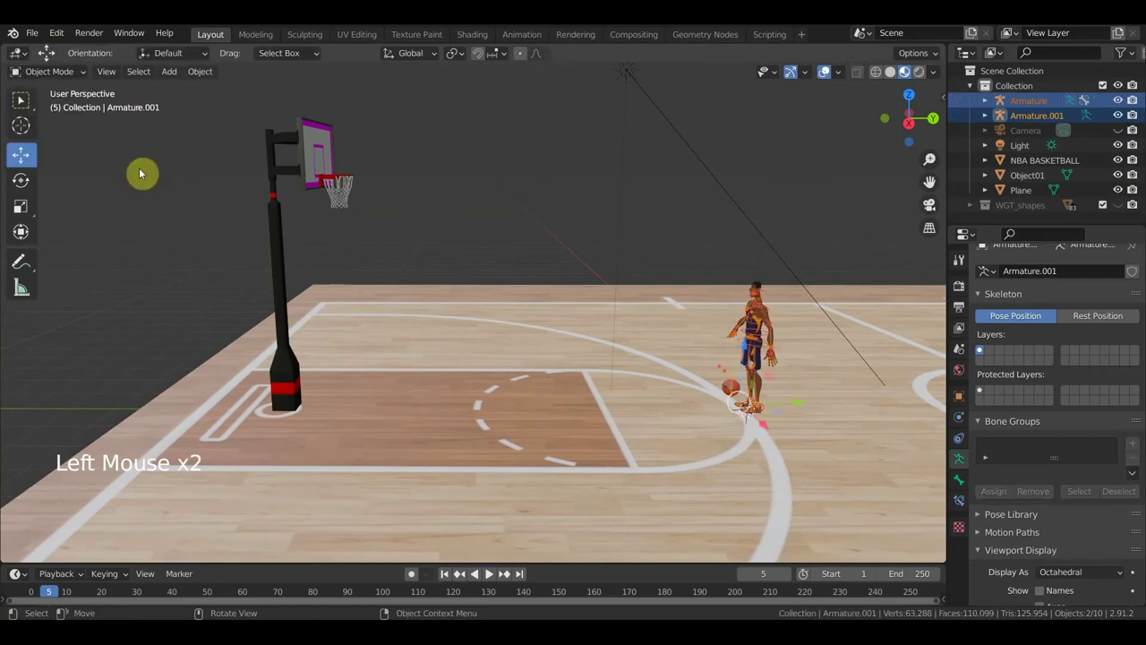
{"action": "double_click", "coordinate": [291, 320]}
{"action": "double_click", "coordinate": [280, 315]}
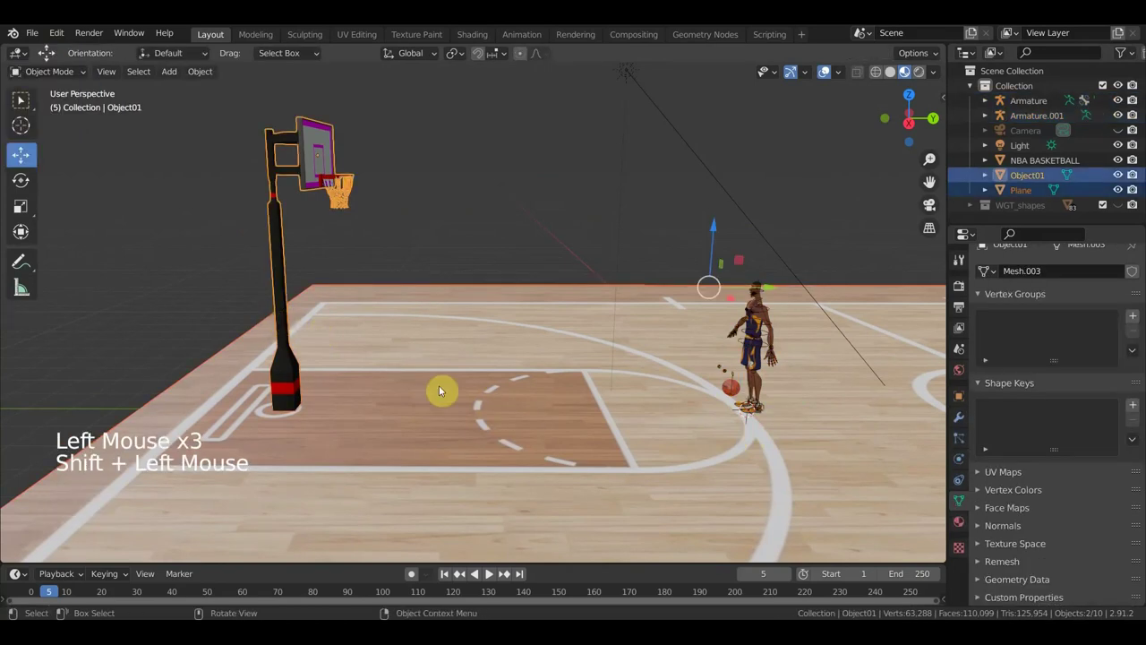
{"action": "left_click", "coordinate": [201, 73]}
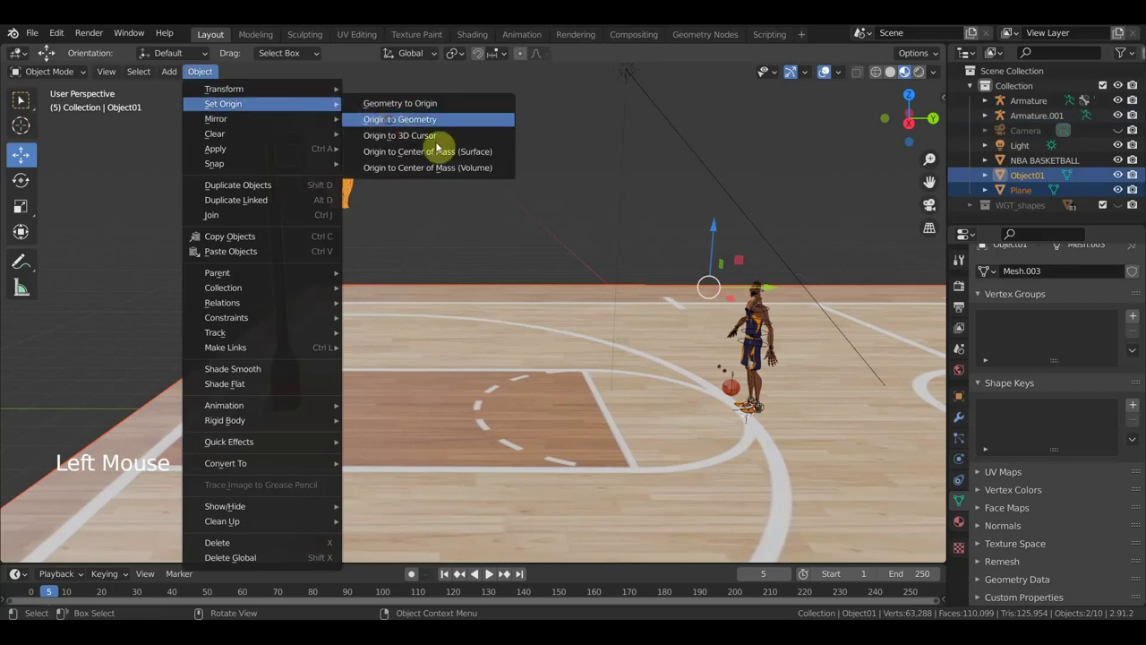
{"action": "middle_click", "coordinate": [711, 370]}
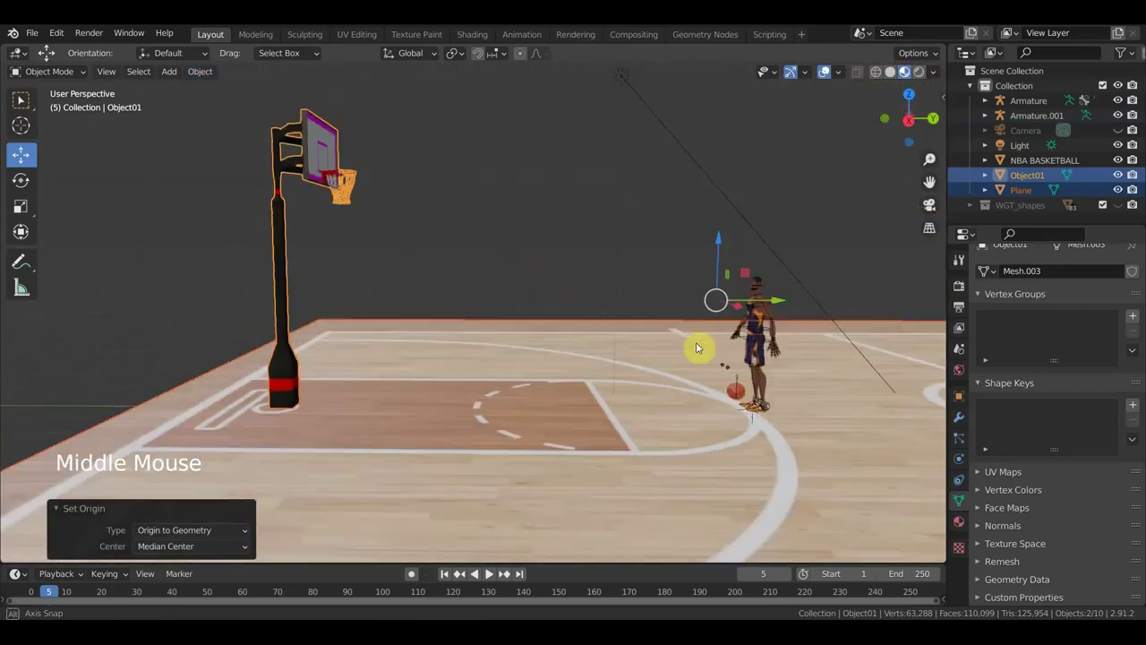
{"action": "left_click", "coordinate": [791, 304]}
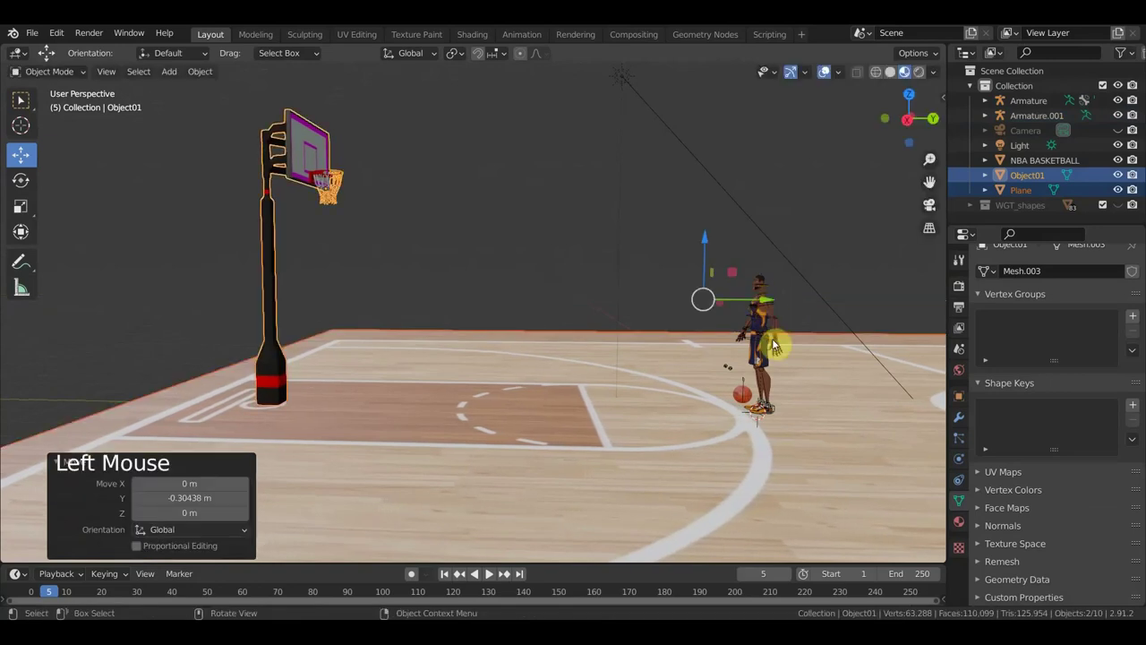
Step: Zoom into a right side view of the player and select Armature.001 again
{"action": "middle_click", "coordinate": [772, 399]}
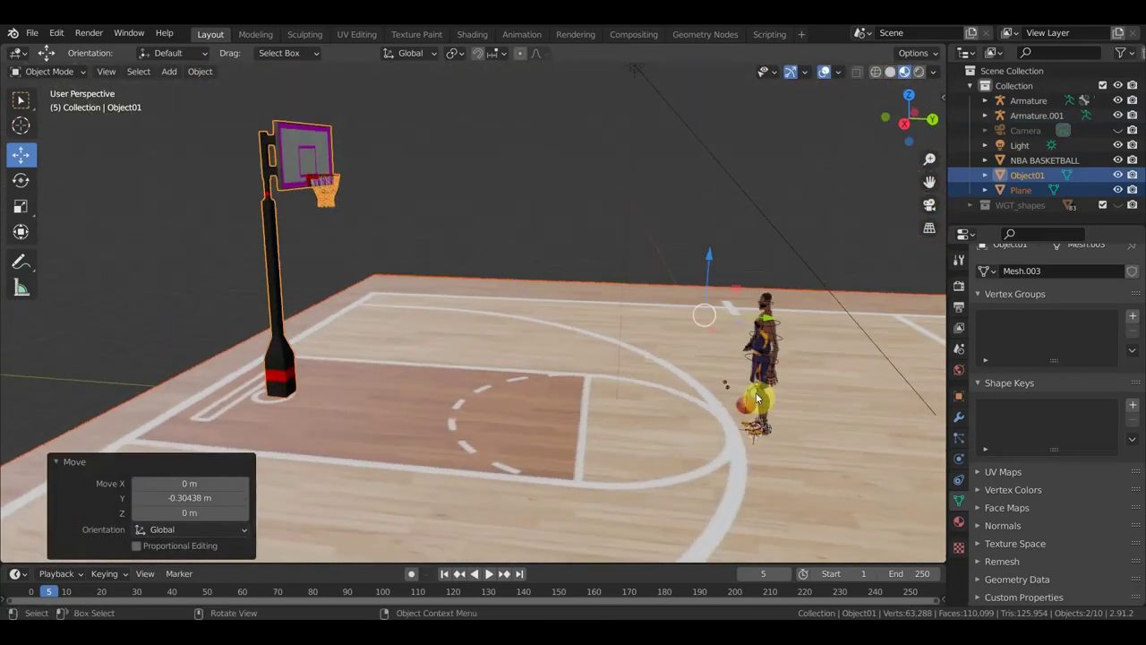
{"action": "key", "text": "KP_1"}
{"action": "key", "text": "KP_3"}
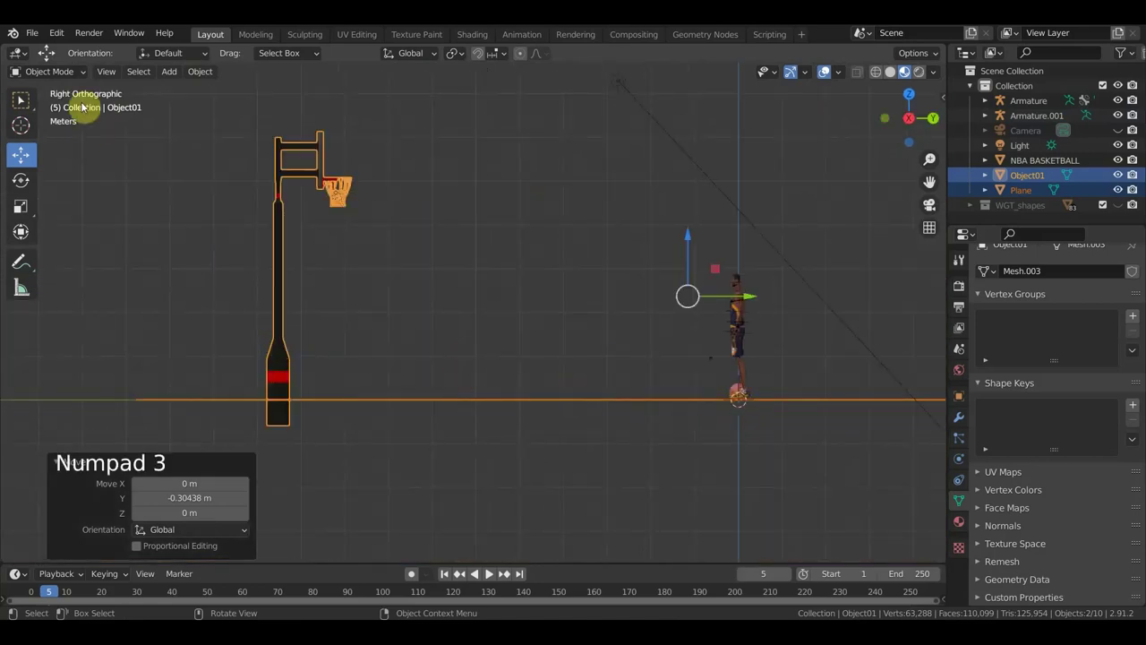
{"action": "scroll", "scroll_direction": "up", "scroll_amount": 3}
{"action": "middle_click", "coordinate": [63, 445]}
{"action": "scroll", "scroll_direction": "up", "scroll_amount": 3}
{"action": "middle_click", "coordinate": [751, 373]}
{"action": "scroll", "scroll_direction": "up", "scroll_amount": 3}
{"action": "scroll", "scroll_direction": "up", "scroll_amount": 3}
{"action": "left_click", "coordinate": [424, 365]}
{"action": "scroll", "scroll_direction": "up", "scroll_amount": 3}
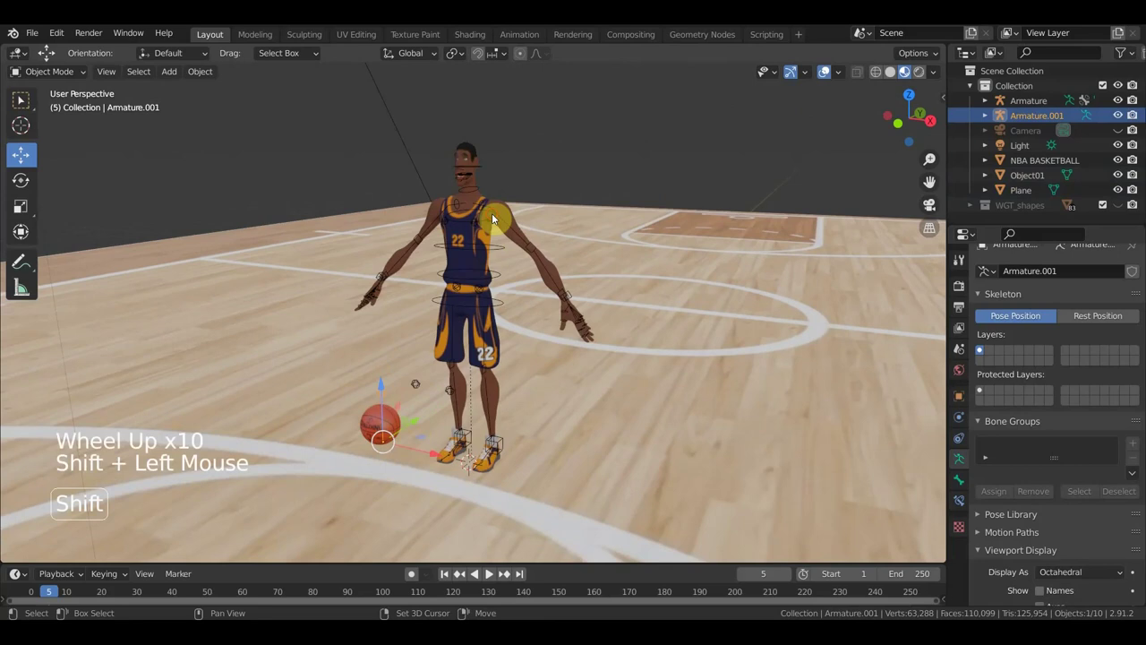
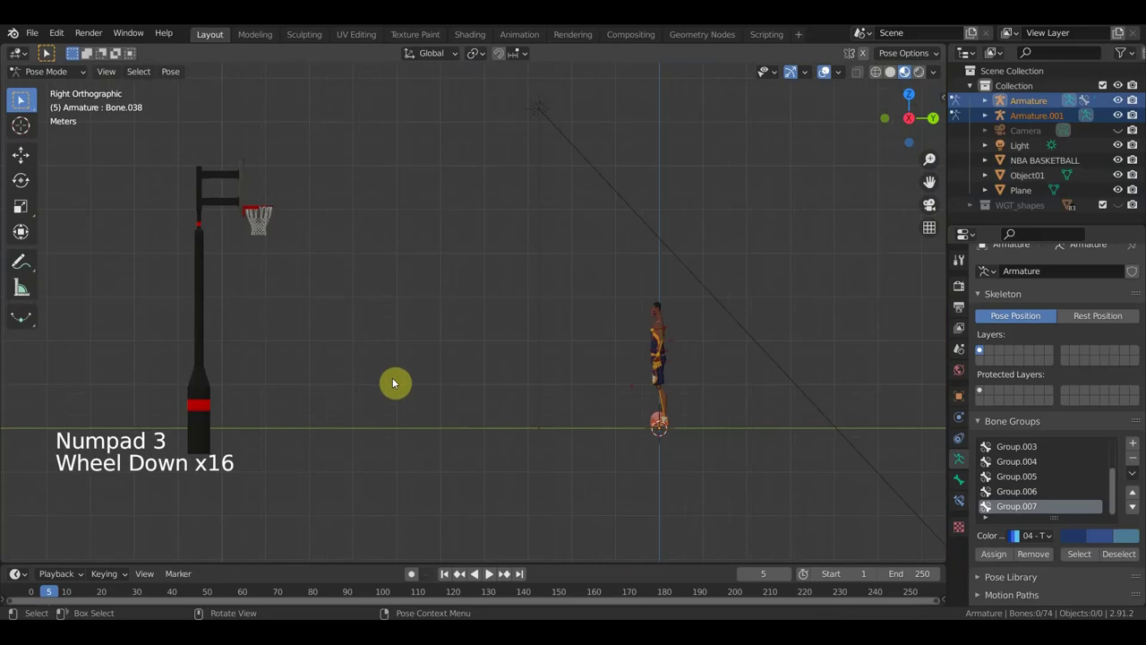
Step: Frame the player in Right Orthographic view to show the ball's traced shot arc
{"action": "middle_click", "coordinate": [418, 370]}
{"action": "scroll", "scroll_direction": "down", "scroll_amount": 3}
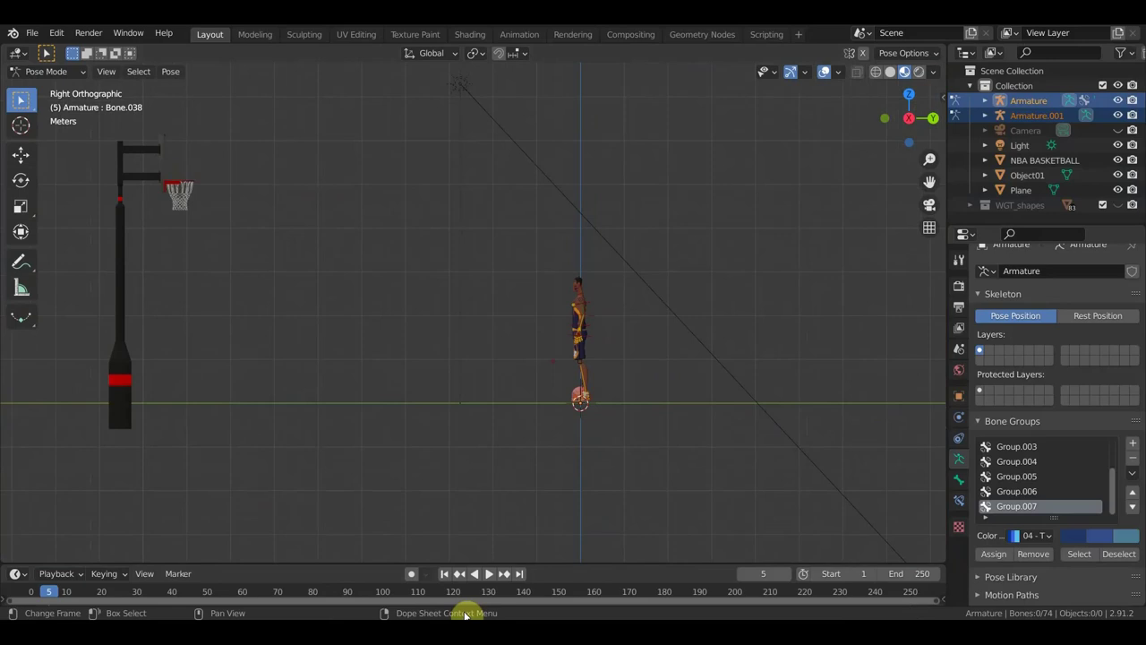
{"action": "key", "text": "KP_1"}
{"action": "key", "text": "KP_3"}
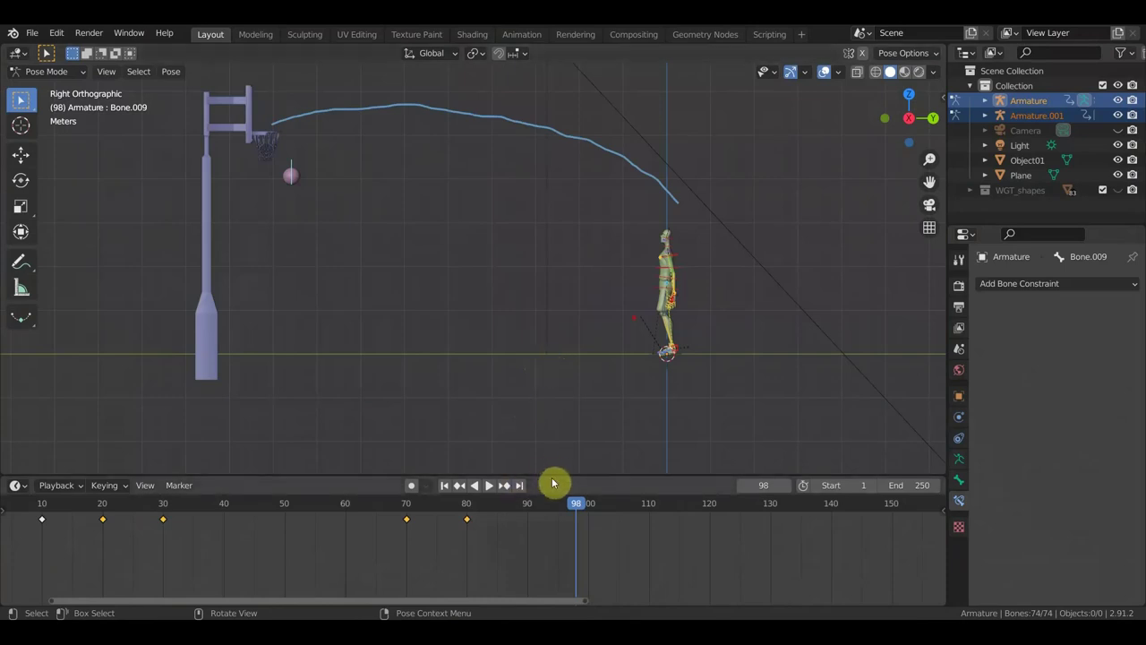
{"action": "scroll", "scroll_direction": "down", "scroll_amount": 3}
{"action": "middle_click", "coordinate": [508, 531]}
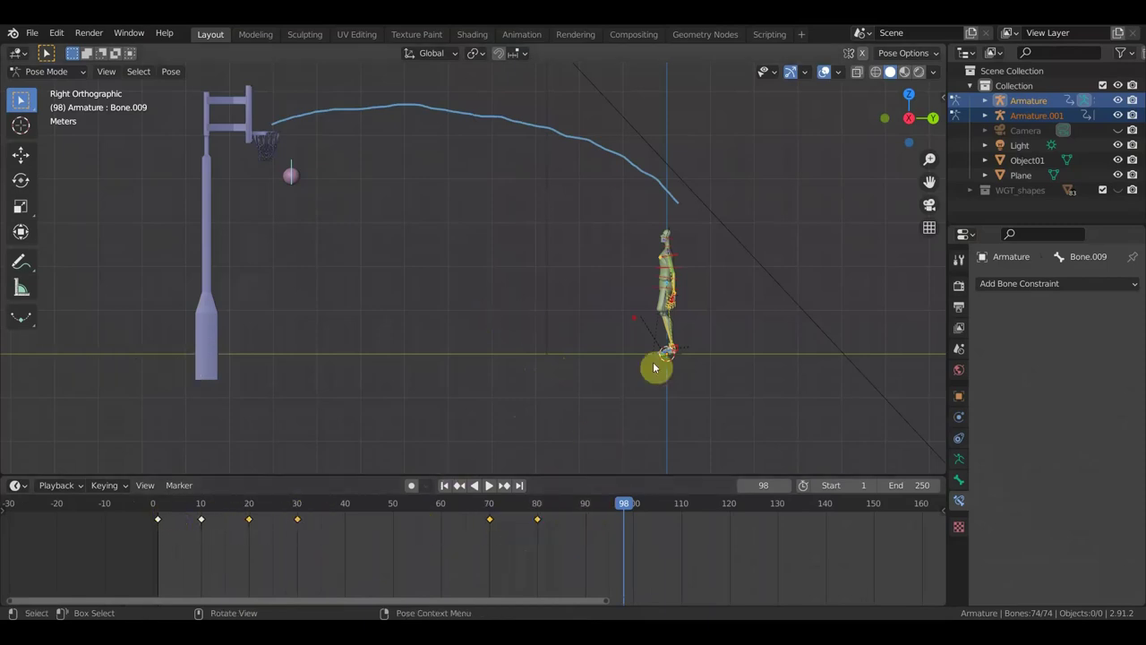
{"action": "left_click", "coordinate": [629, 511]}
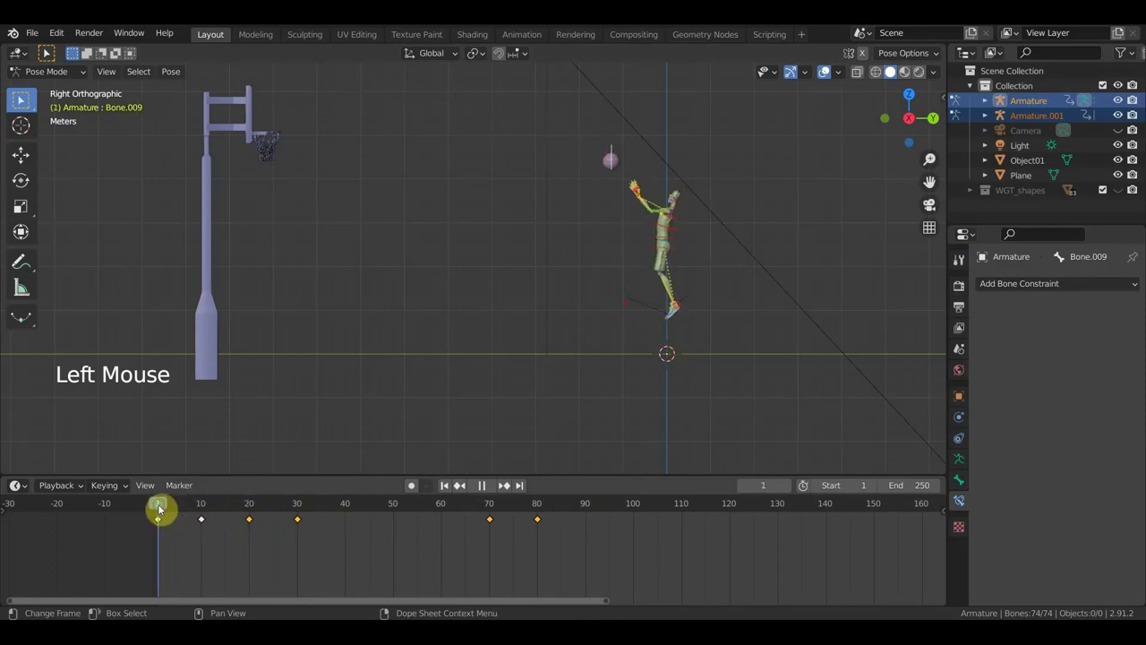
{"action": "scroll", "scroll_direction": "up", "scroll_amount": 3}
{"action": "scroll", "scroll_direction": "down", "scroll_amount": 3}
{"action": "middle_click", "coordinate": [790, 292]}
{"action": "scroll", "scroll_direction": "down", "scroll_amount": 3}
{"action": "middle_click", "coordinate": [713, 343]}
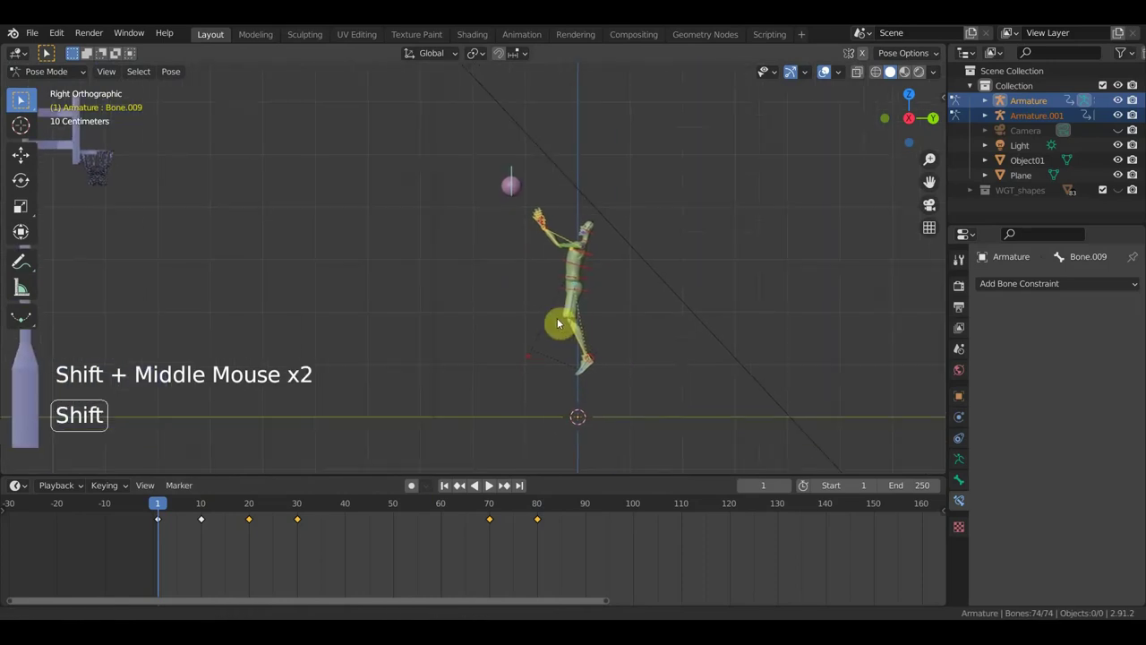
{"action": "scroll", "scroll_direction": "up", "scroll_amount": 3}
{"action": "middle_click", "coordinate": [542, 167]}
{"action": "scroll", "scroll_direction": "up", "scroll_amount": 3}
{"action": "middle_click", "coordinate": [532, 230]}
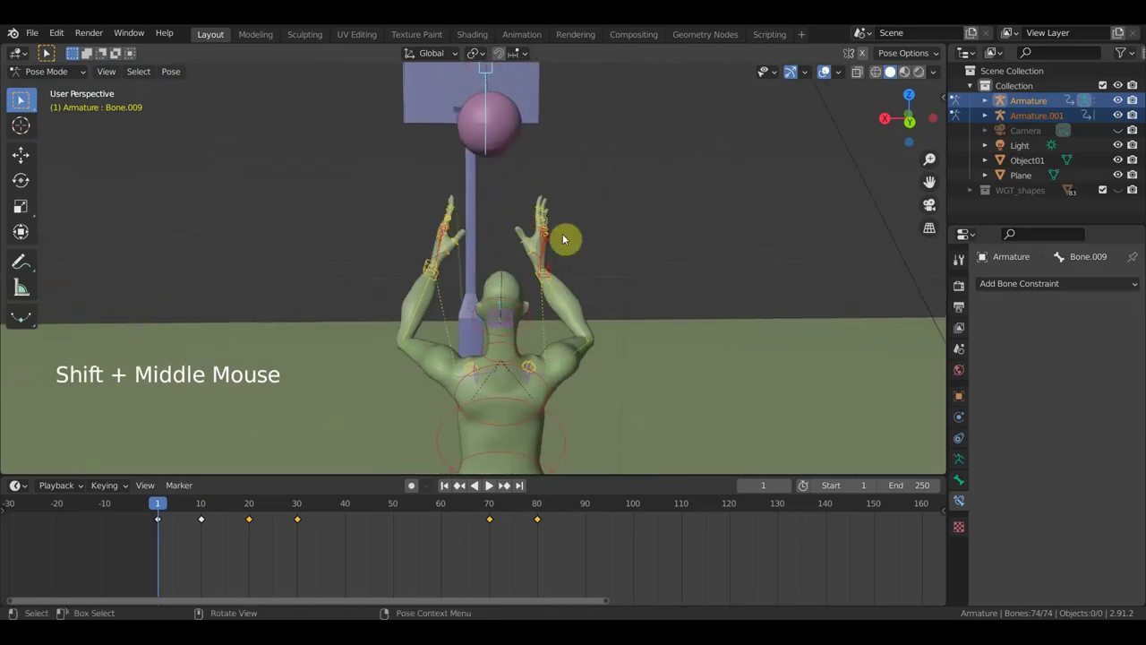
{"action": "scroll", "scroll_direction": "down", "scroll_amount": 3}
{"action": "middle_click", "coordinate": [550, 274]}
{"action": "middle_click", "coordinate": [700, 298]}
{"action": "scroll", "scroll_direction": "up", "scroll_amount": 3}
{"action": "middle_click", "coordinate": [727, 313]}
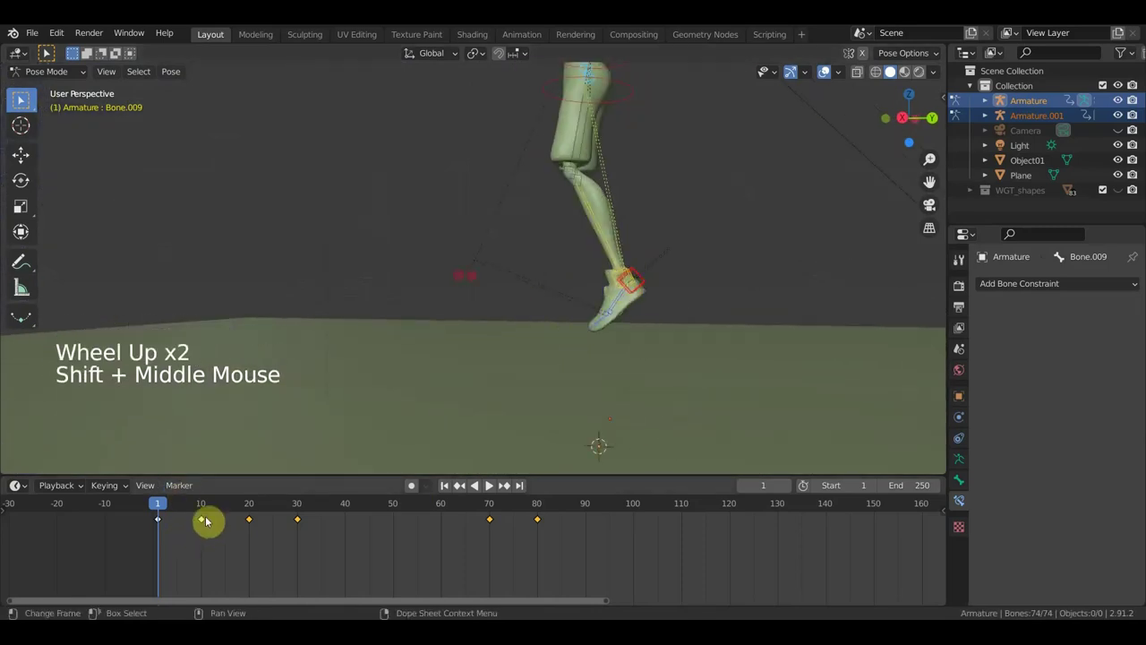
{"action": "left_click", "coordinate": [206, 511]}
{"action": "scroll", "scroll_direction": "down", "scroll_amount": 3}
{"action": "middle_click", "coordinate": [560, 398]}
{"action": "scroll", "scroll_direction": "down", "scroll_amount": 3}
{"action": "middle_click", "coordinate": [646, 405]}
{"action": "scroll", "scroll_direction": "down", "scroll_amount": 3}
{"action": "middle_click", "coordinate": [651, 370]}
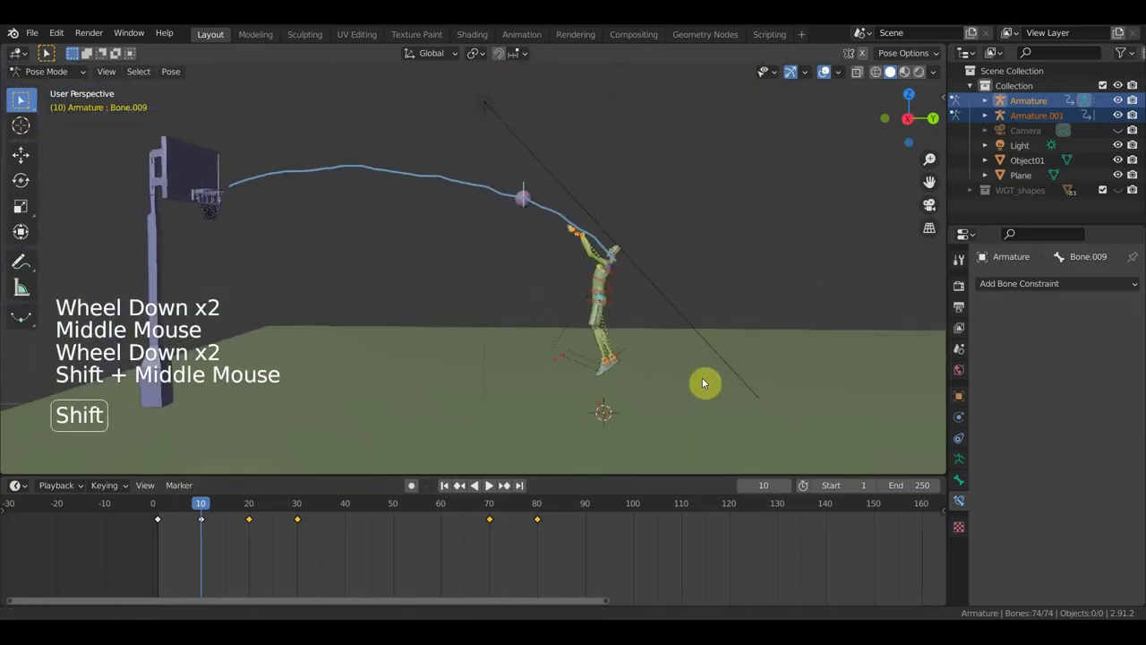
{"action": "middle_click", "coordinate": [705, 378]}
{"action": "middle_click", "coordinate": [716, 384]}
{"action": "scroll", "scroll_direction": "up", "scroll_amount": 3}
{"action": "scroll", "scroll_direction": "up", "scroll_amount": 3}
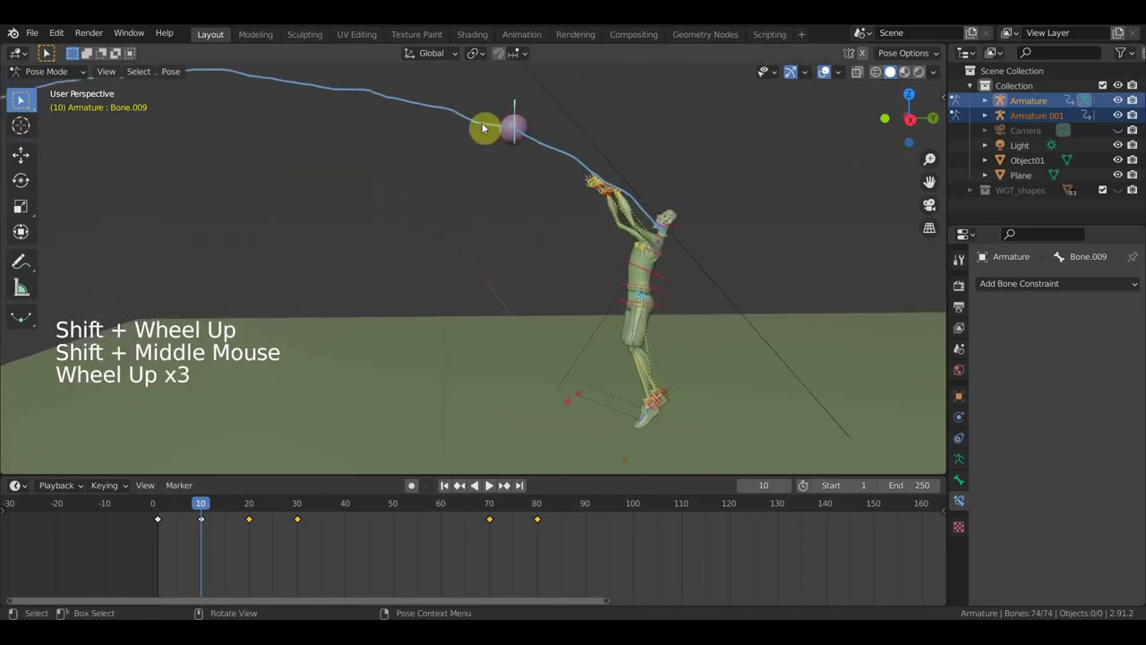
{"action": "middle_click", "coordinate": [625, 193]}
{"action": "scroll", "scroll_direction": "up", "scroll_amount": 3}
{"action": "scroll", "scroll_direction": "up", "scroll_amount": 3}
{"action": "middle_click", "coordinate": [518, 206]}
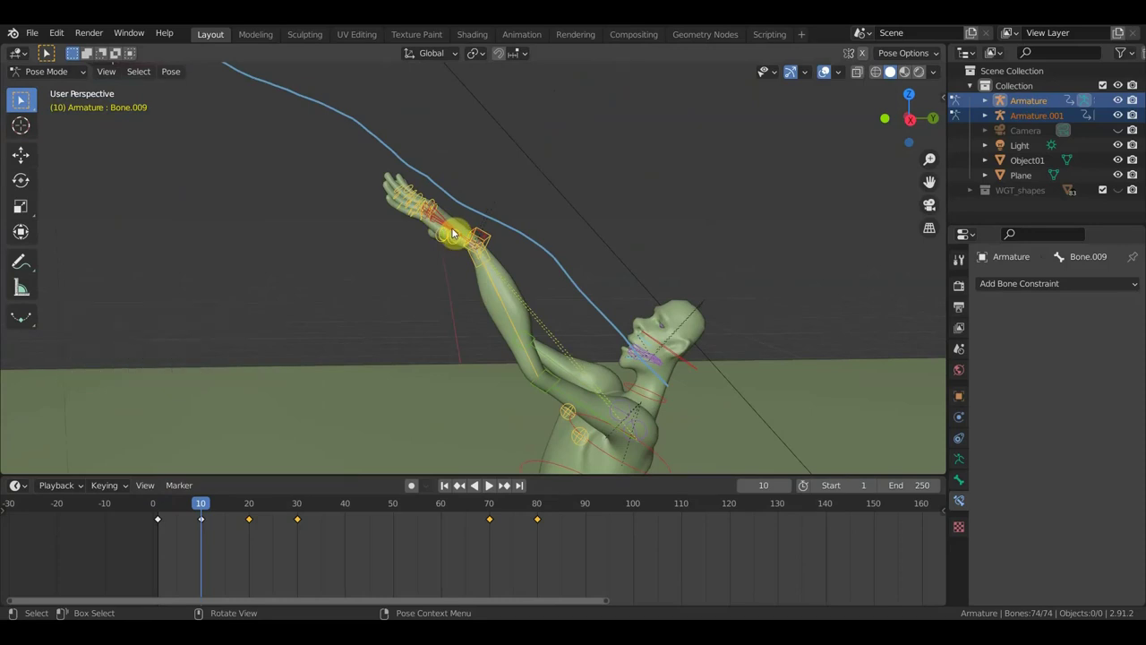
{"action": "left_click", "coordinate": [201, 504]}
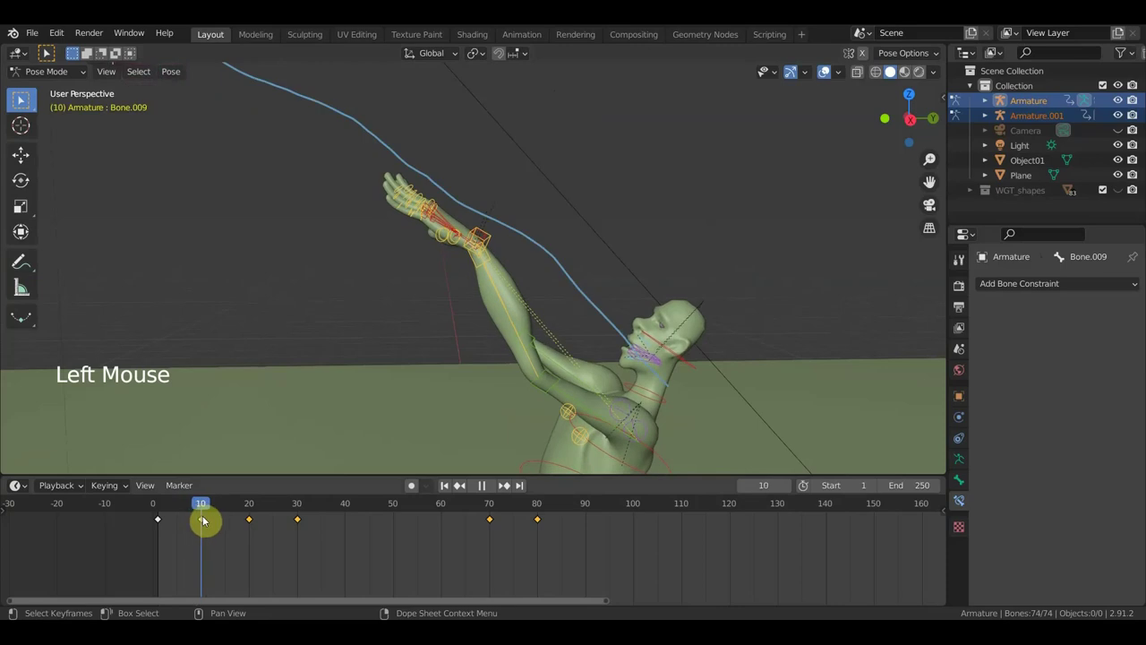
{"action": "middle_click", "coordinate": [557, 379]}
{"action": "middle_click", "coordinate": [559, 374]}
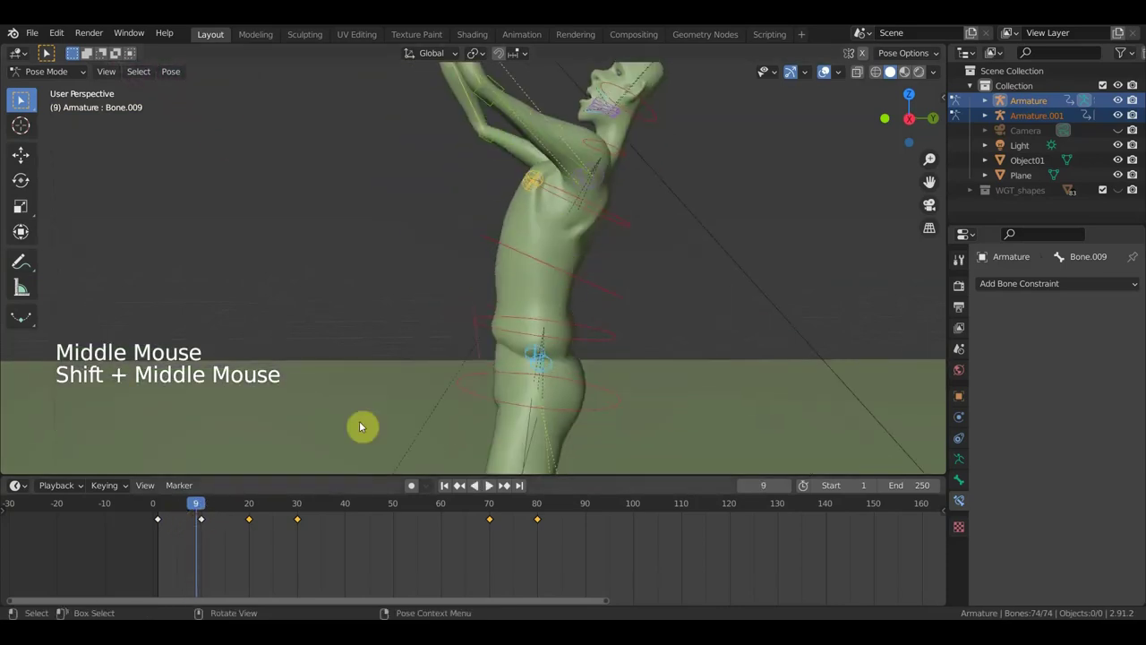
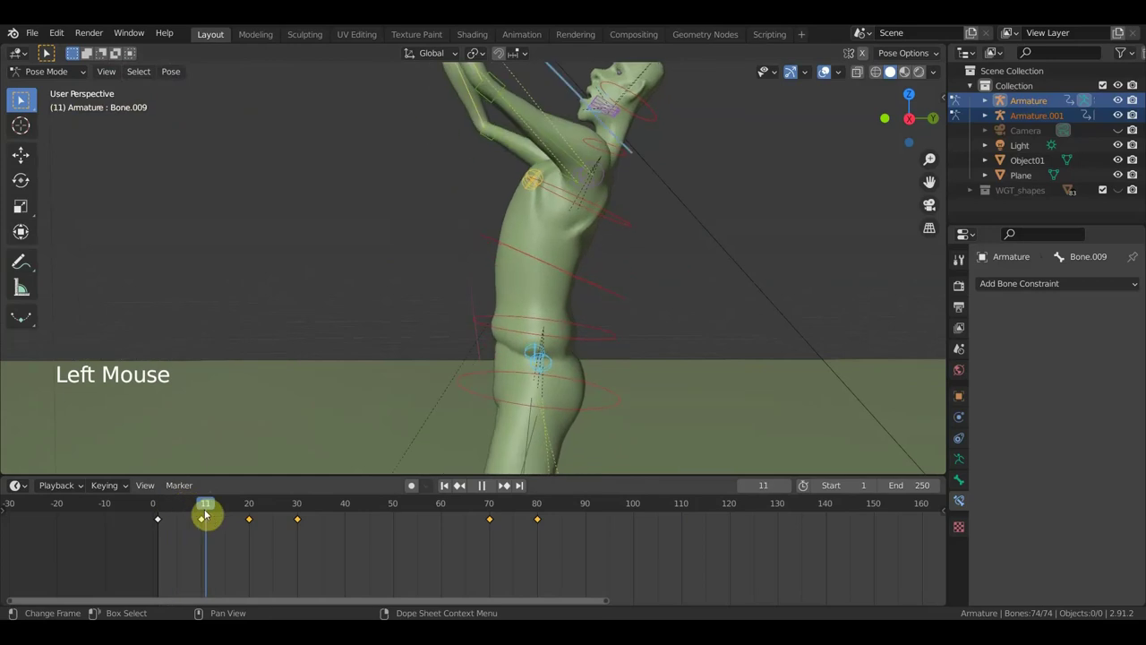
{"action": "middle_click", "coordinate": [538, 391]}
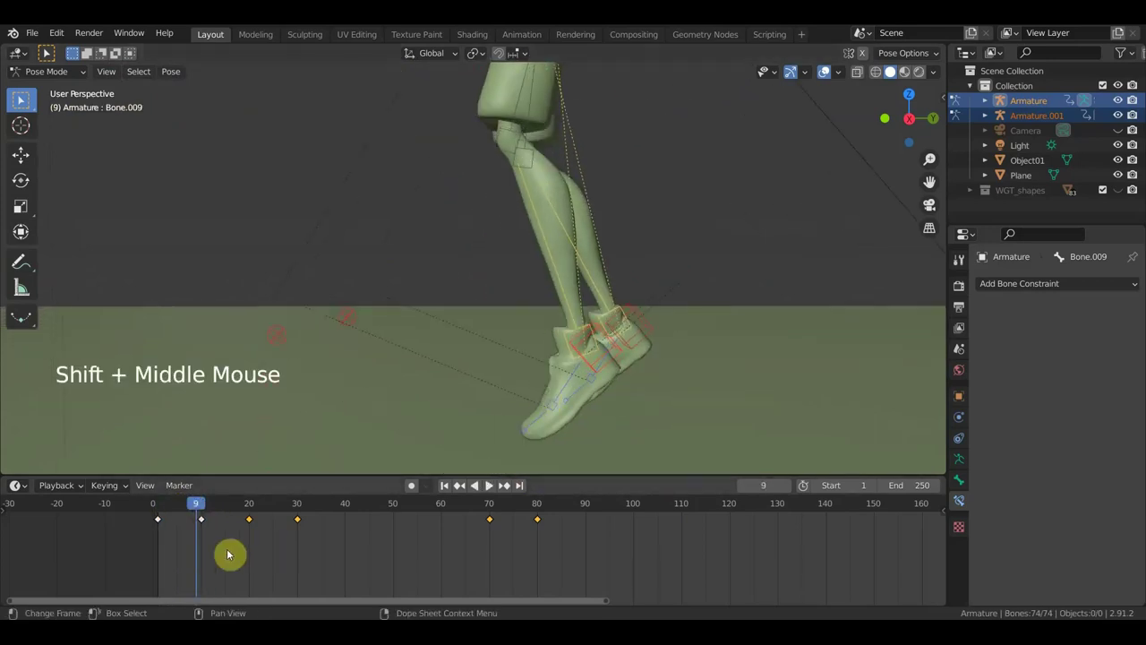
{"action": "left_click", "coordinate": [203, 507]}
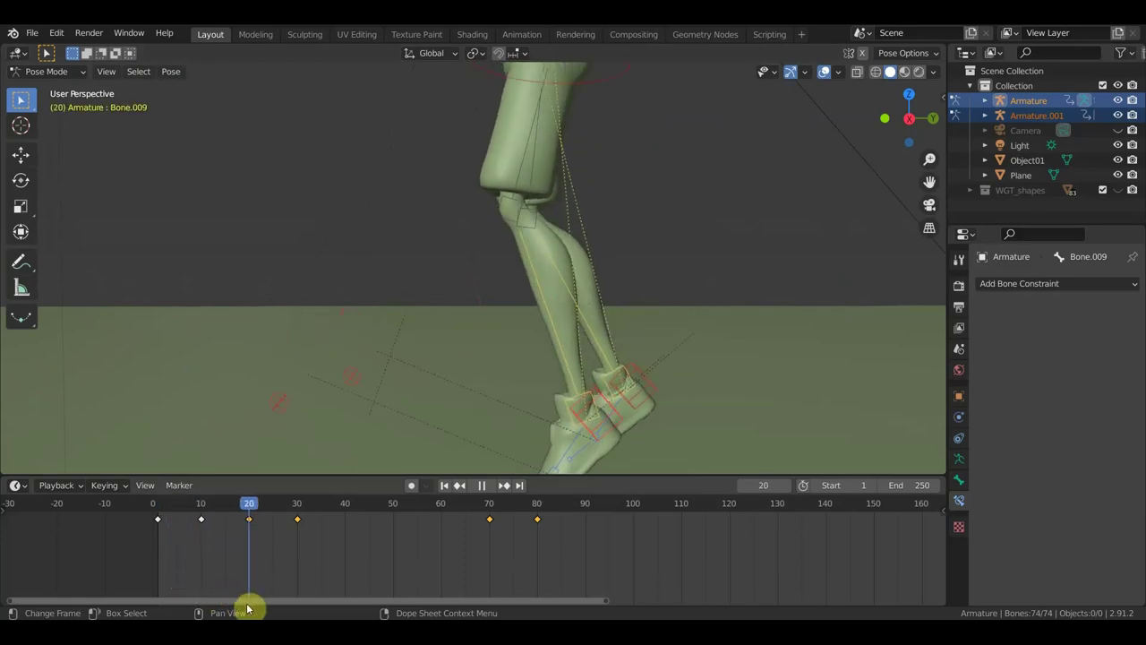
{"action": "scroll", "scroll_direction": "down", "scroll_amount": 3}
{"action": "scroll", "scroll_direction": "down", "scroll_amount": 3}
{"action": "middle_click", "coordinate": [676, 320]}
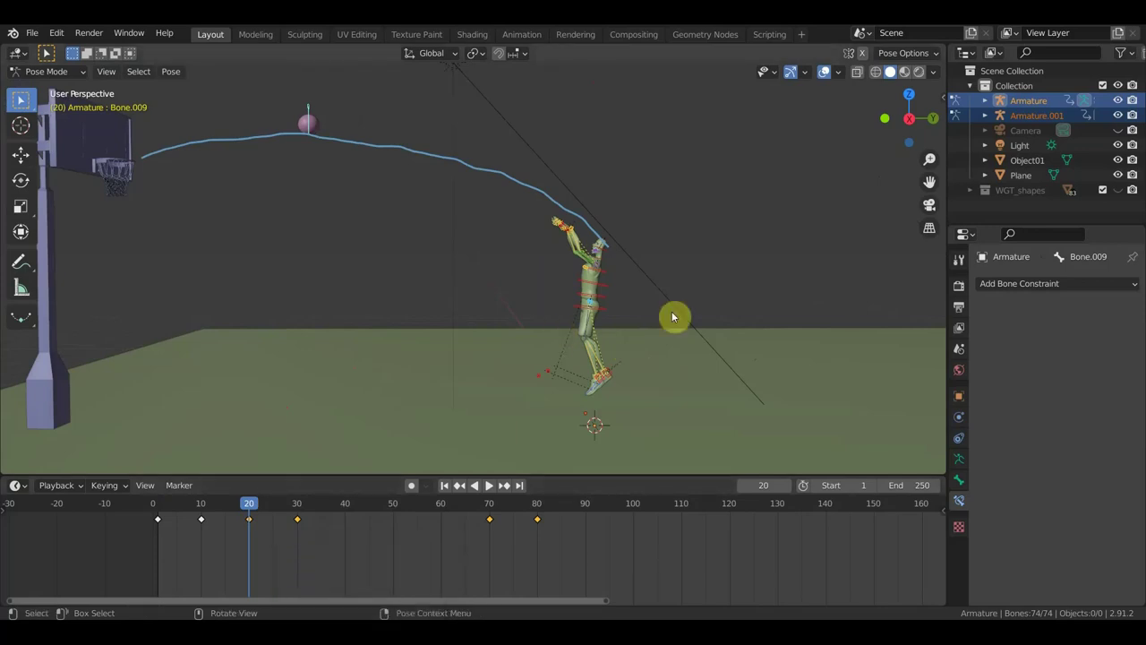
{"action": "middle_click", "coordinate": [715, 332]}
{"action": "scroll", "scroll_direction": "up", "scroll_amount": 3}
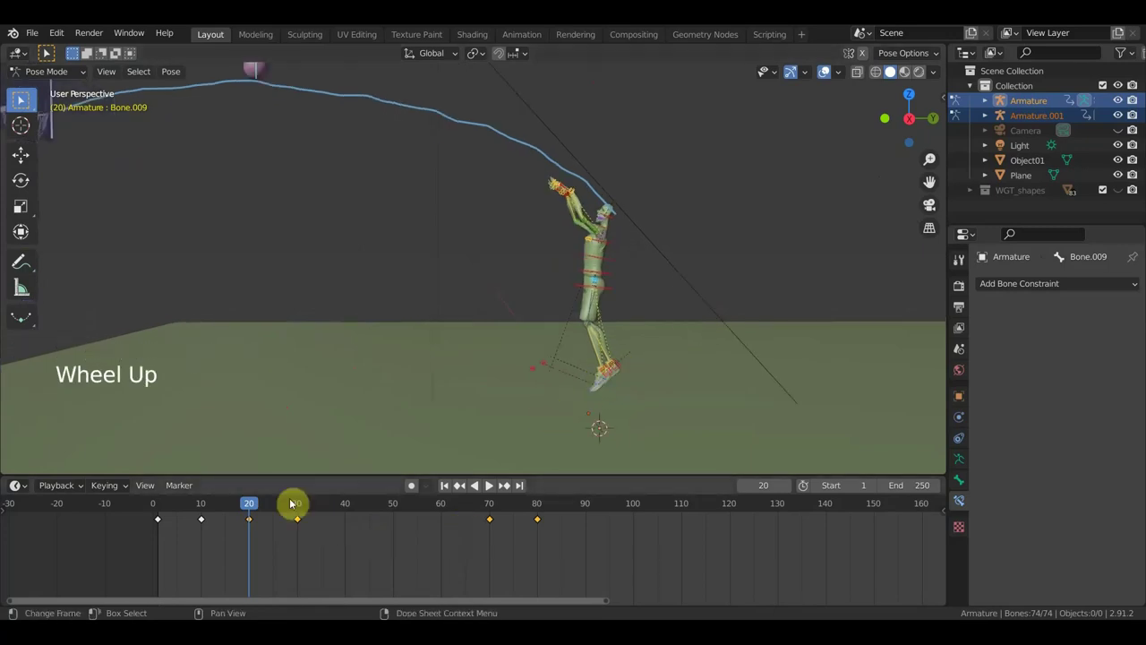
{"action": "left_click", "coordinate": [249, 509]}
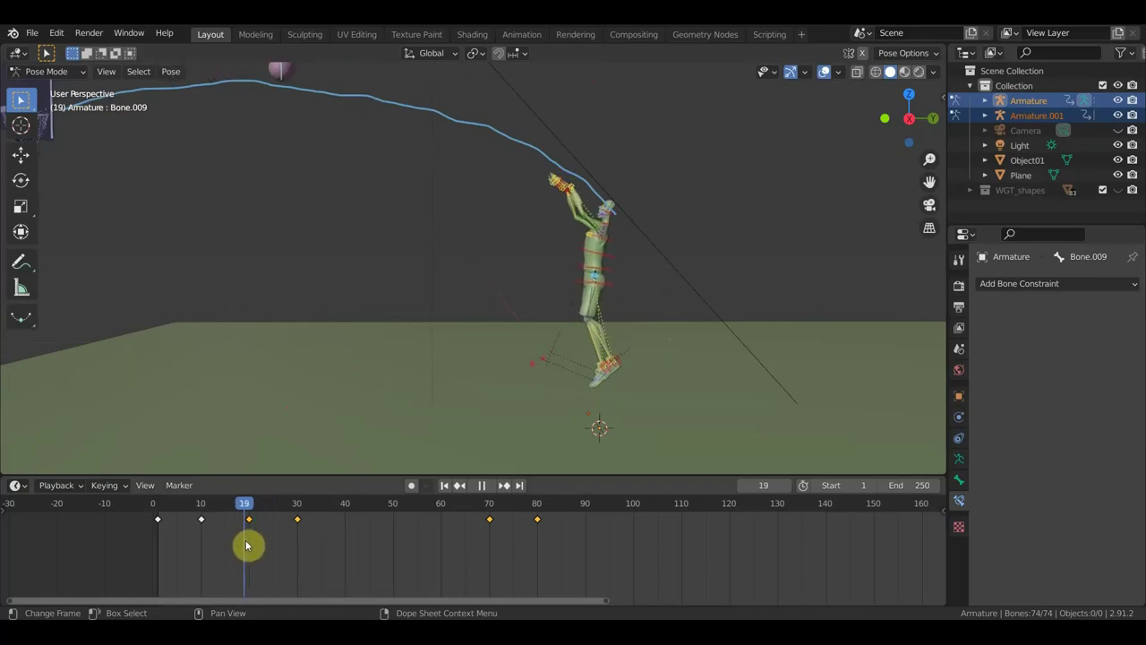
{"action": "middle_click", "coordinate": [448, 374]}
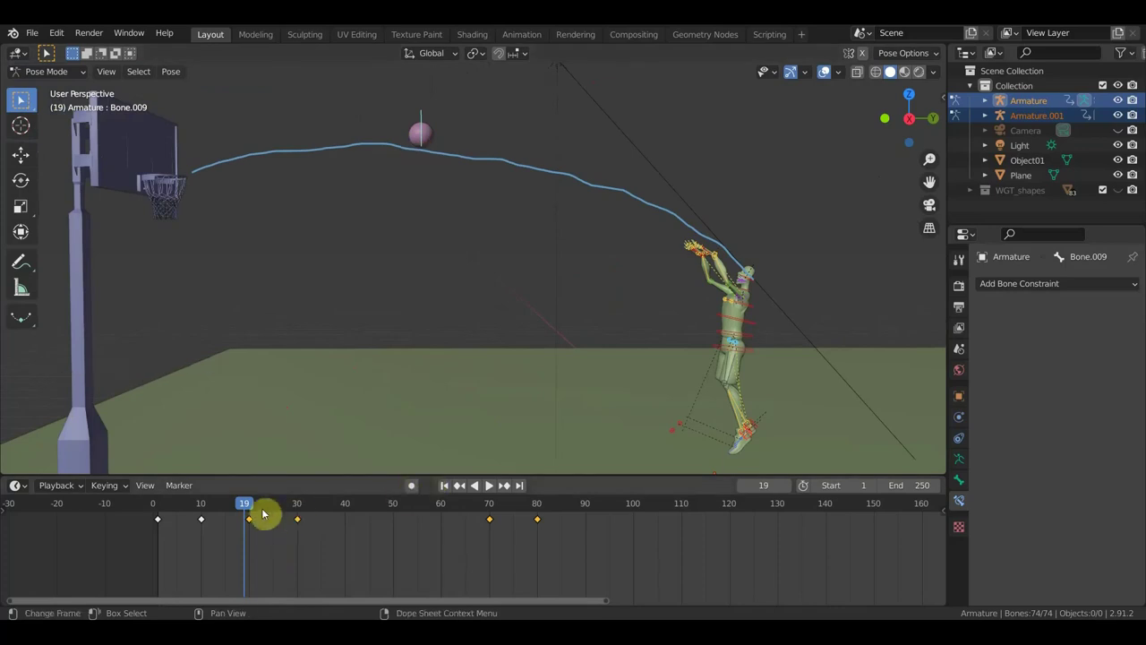
{"action": "left_click", "coordinate": [263, 509]}
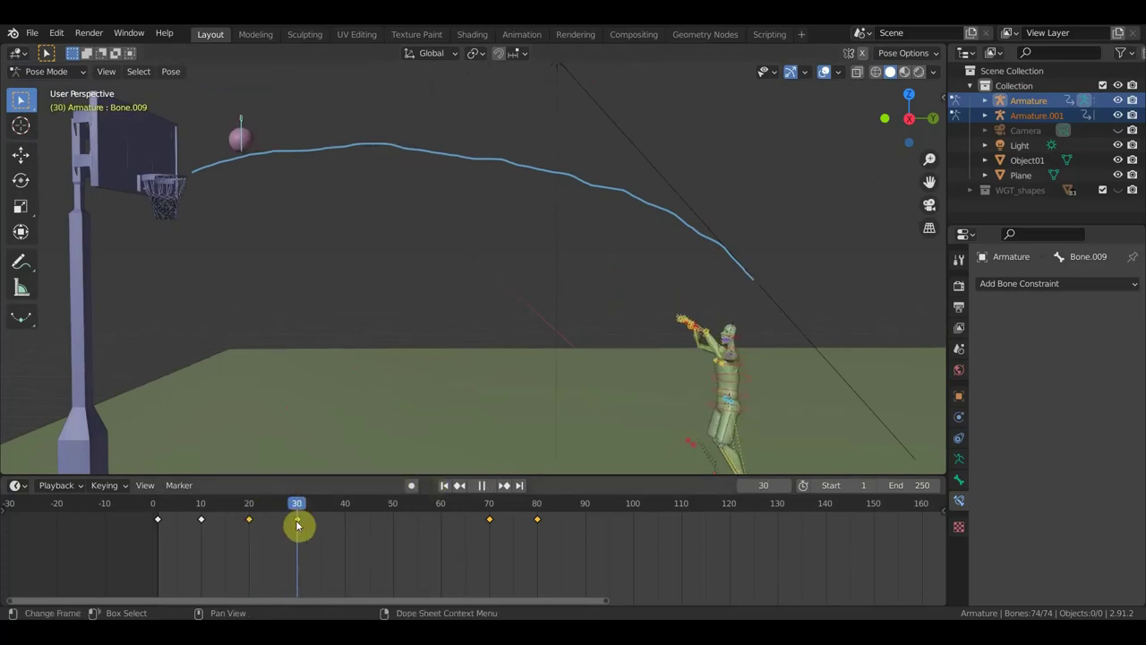
{"action": "middle_click", "coordinate": [534, 377]}
{"action": "scroll", "scroll_direction": "up", "scroll_amount": 3}
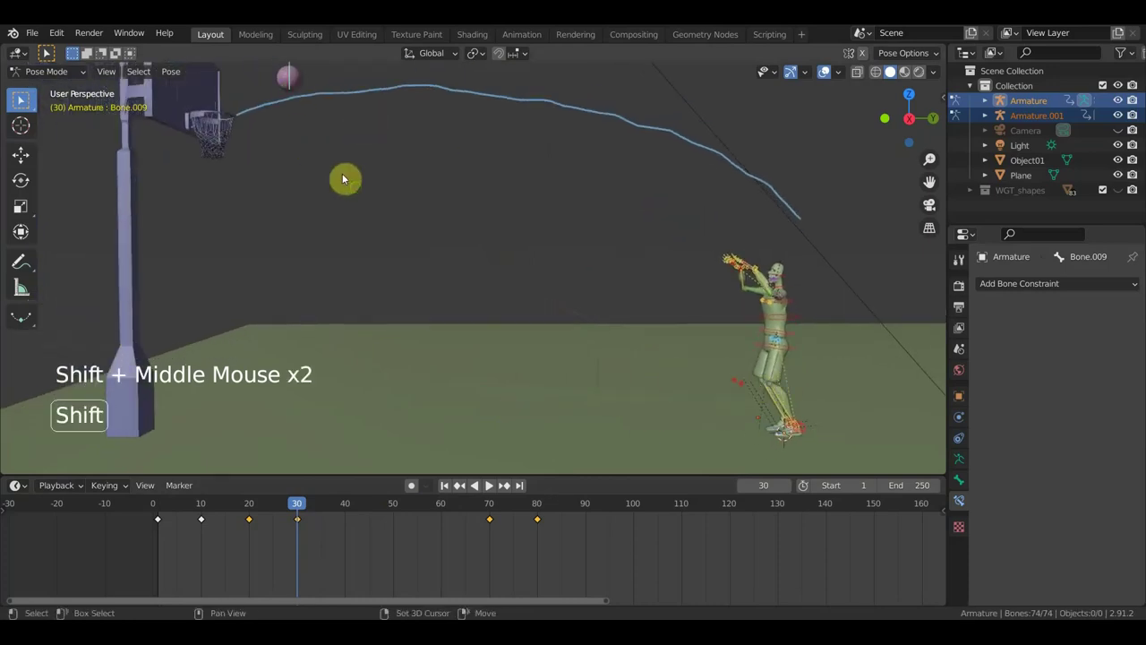
{"action": "middle_click", "coordinate": [385, 276]}
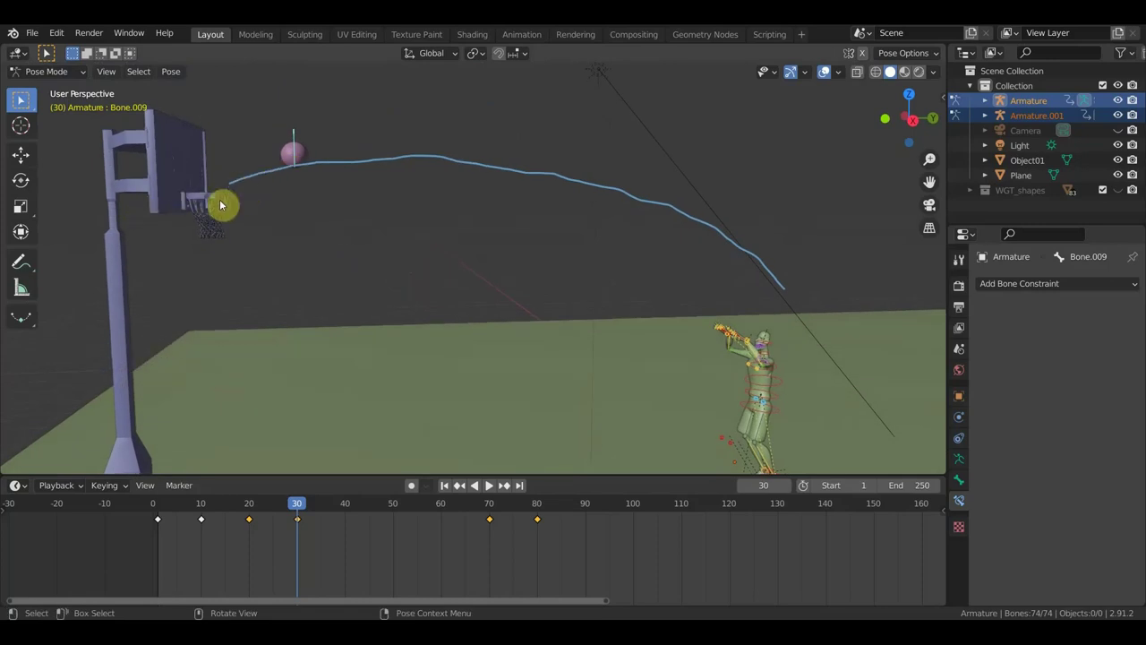
Step: Step through the landing frames 70 and 72 to frame 80 and lower the player's root bone slightly
{"action": "left_click", "coordinate": [316, 506]}
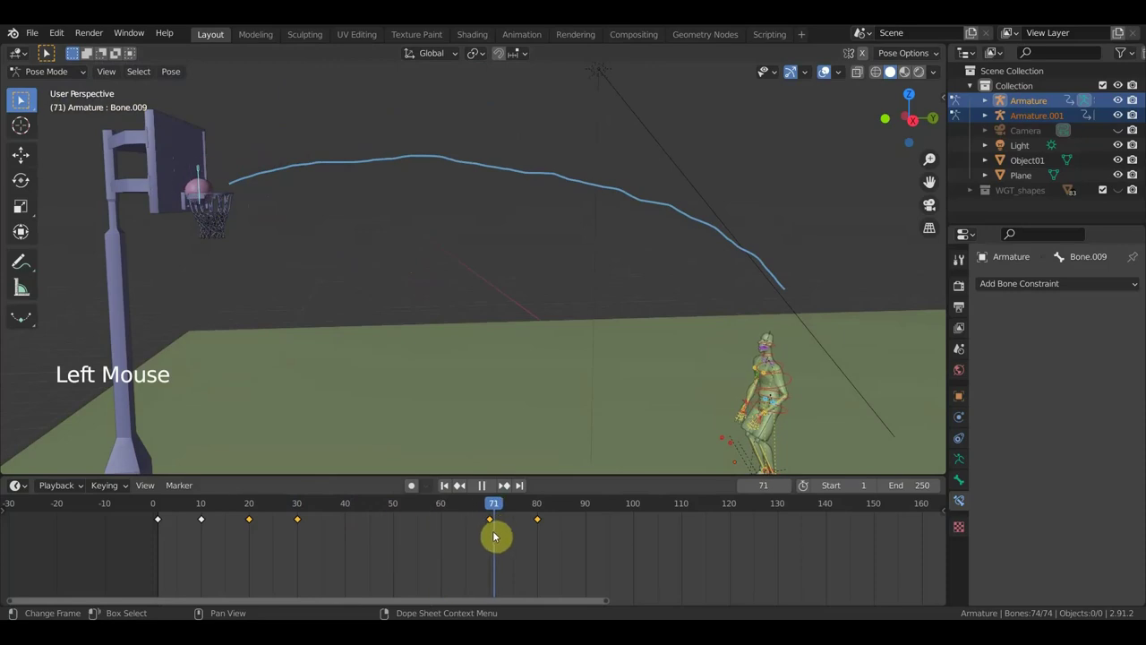
{"action": "middle_click", "coordinate": [565, 369]}
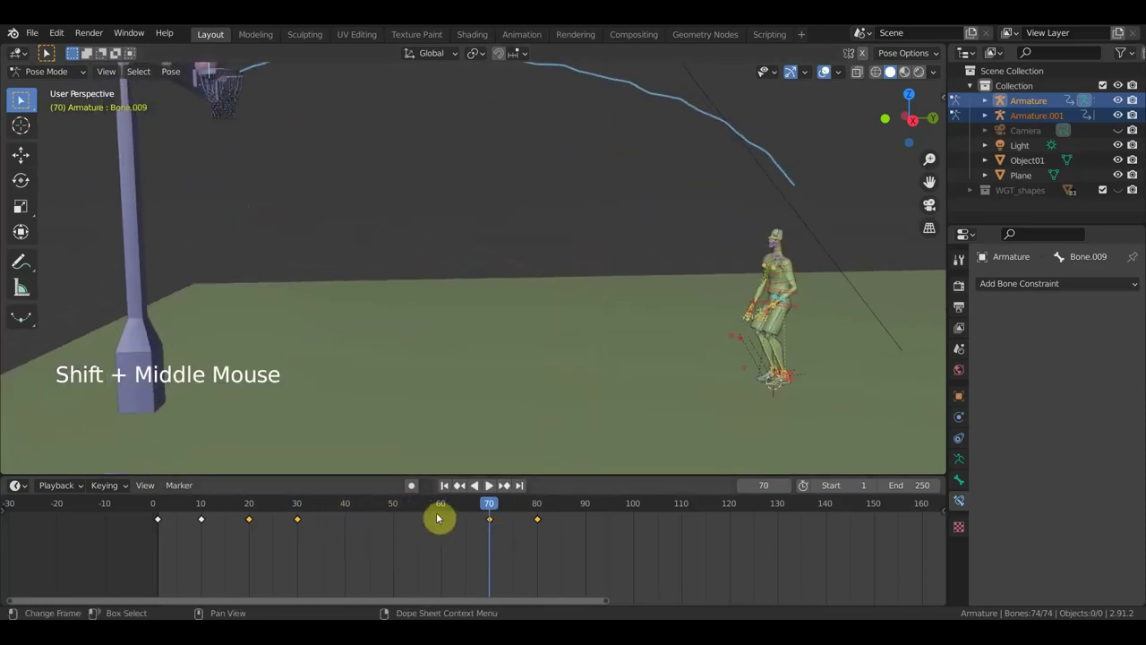
{"action": "middle_click", "coordinate": [714, 330]}
{"action": "middle_click", "coordinate": [700, 321]}
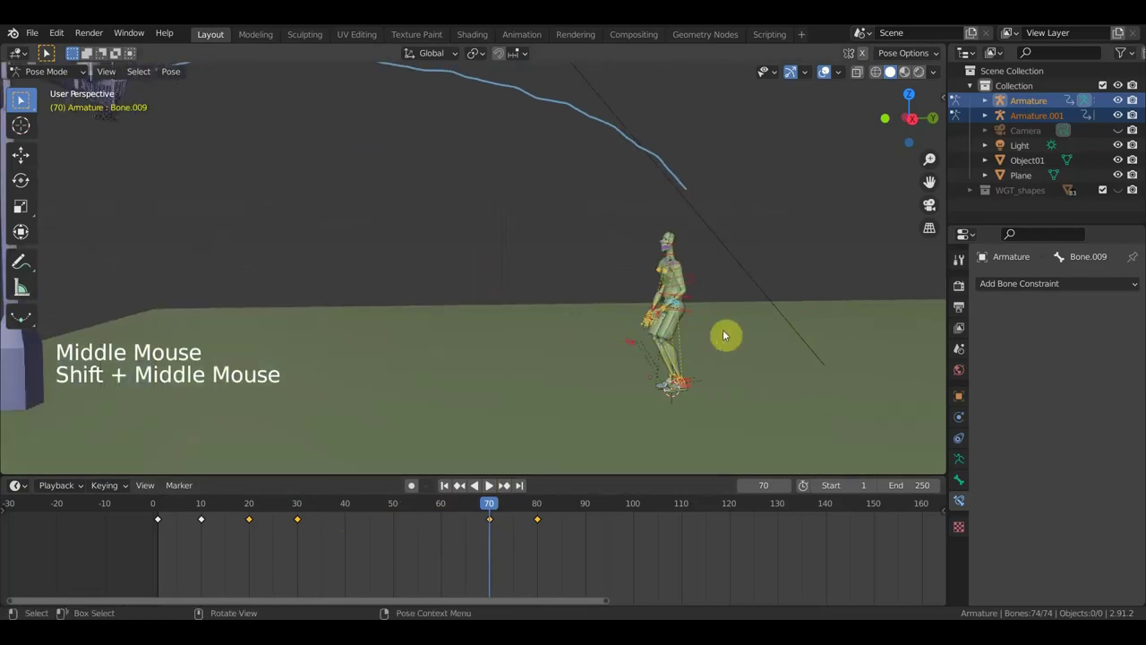
{"action": "scroll", "scroll_direction": "up", "scroll_amount": 3}
{"action": "middle_click", "coordinate": [570, 339]}
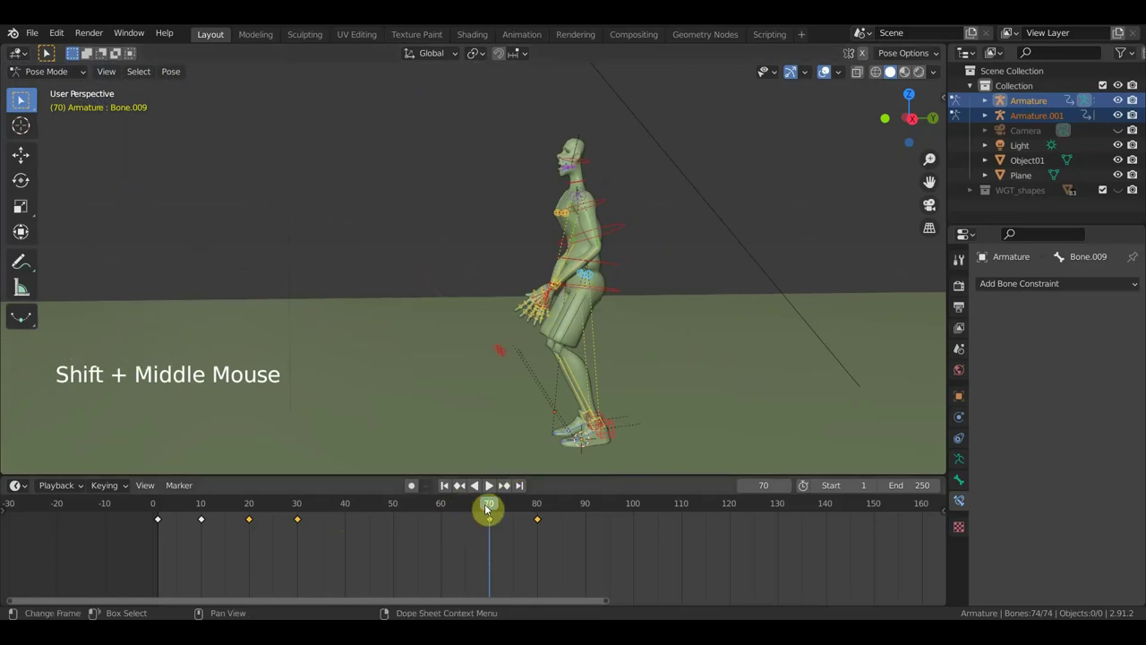
{"action": "left_click", "coordinate": [478, 505]}
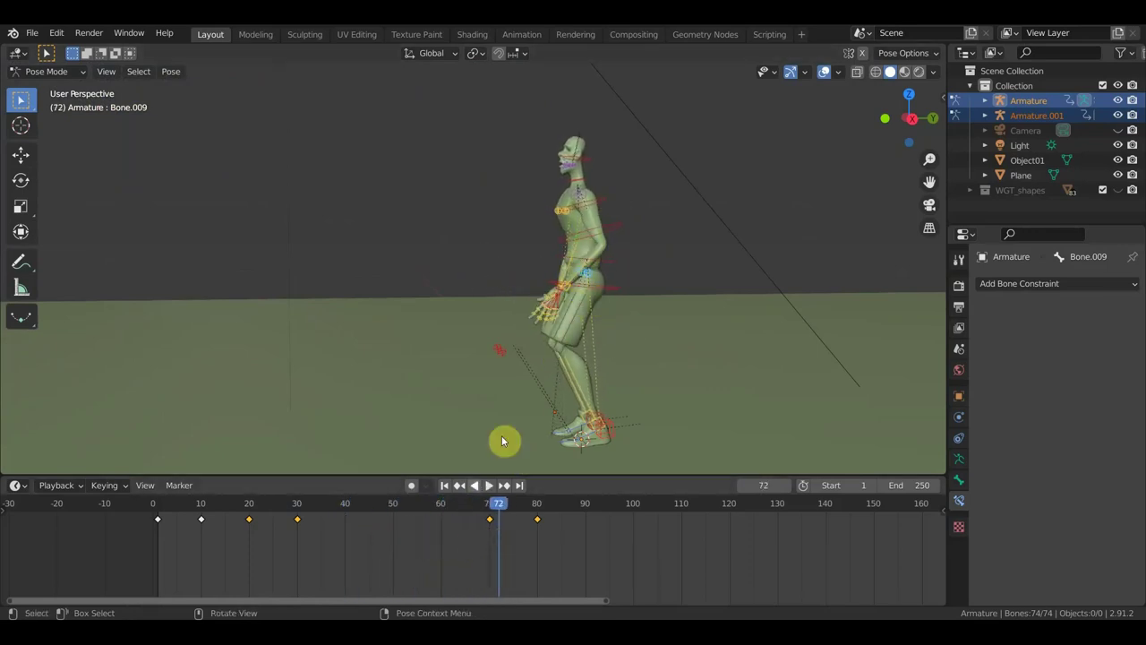
{"action": "left_click", "coordinate": [510, 506]}
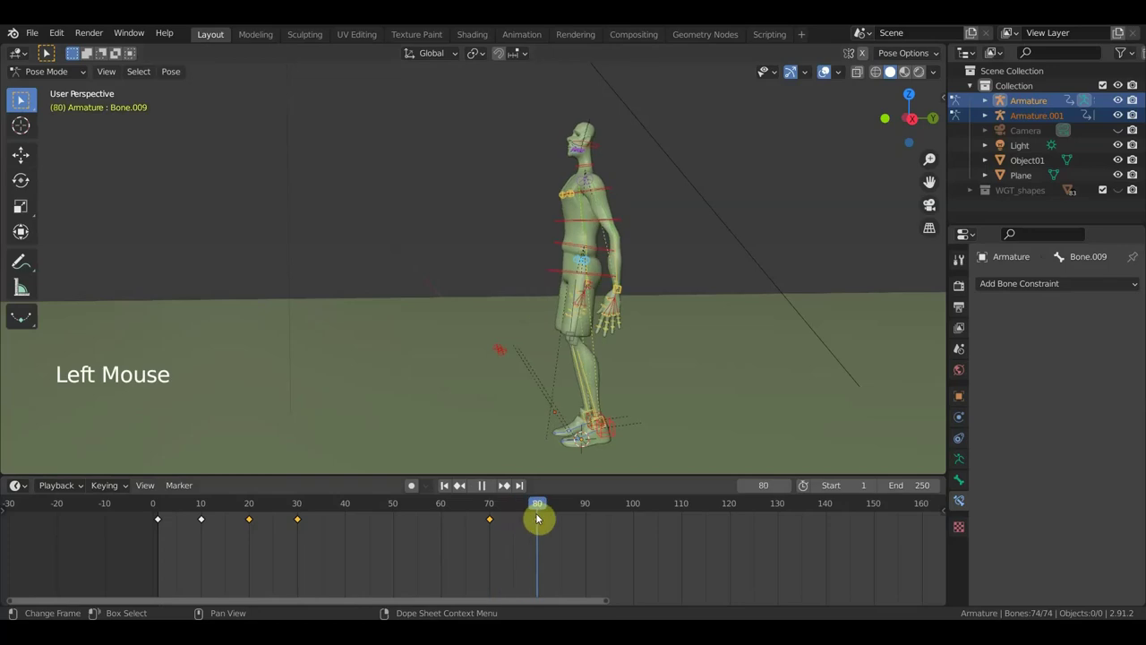
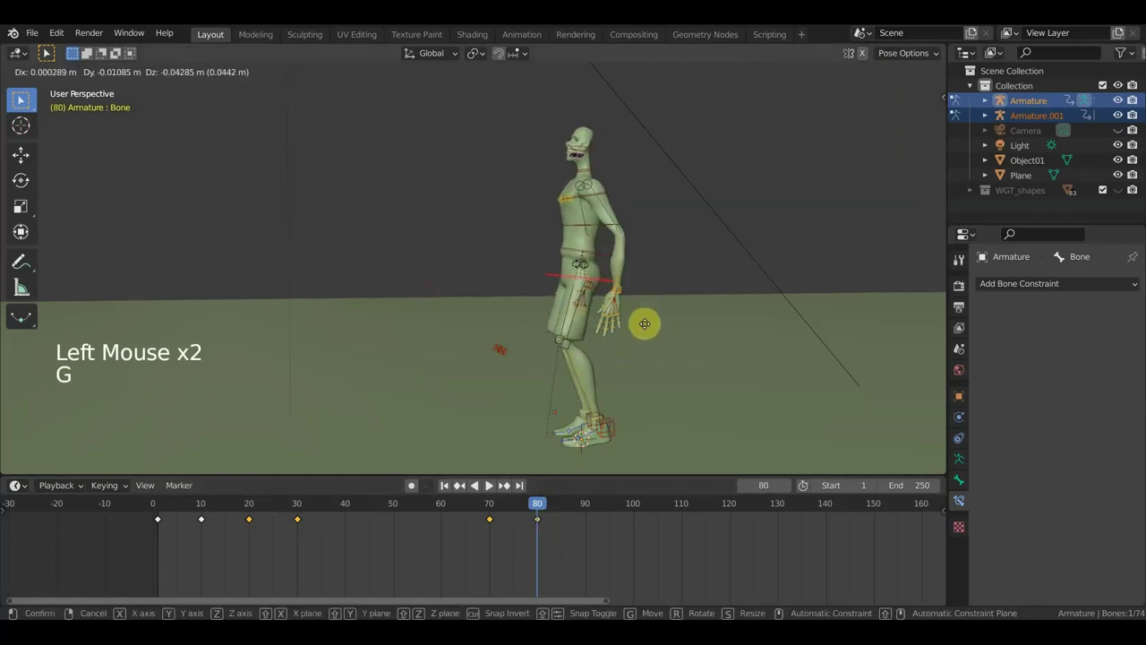
{"action": "left_click", "coordinate": [540, 507]}
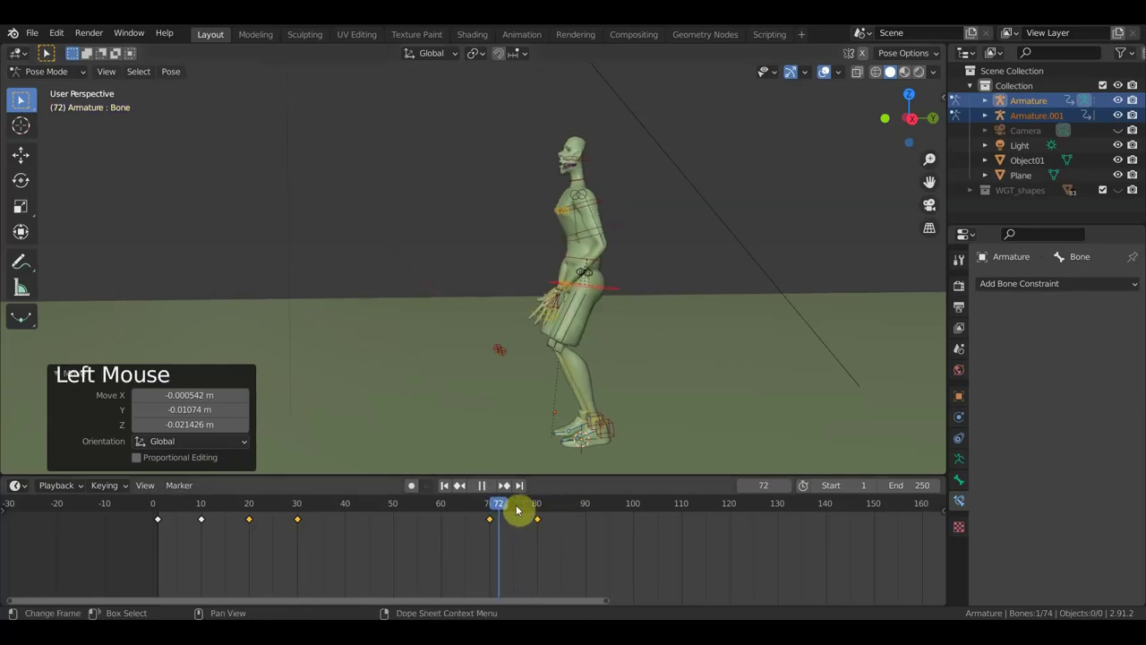
Step: Orbit out to inspect the whole court and hoop, ending in Right Orthographic view
{"action": "scroll", "scroll_direction": "down", "scroll_amount": 3}
{"action": "middle_click", "coordinate": [638, 373]}
{"action": "scroll", "scroll_direction": "down", "scroll_amount": 3}
{"action": "middle_click", "coordinate": [482, 350]}
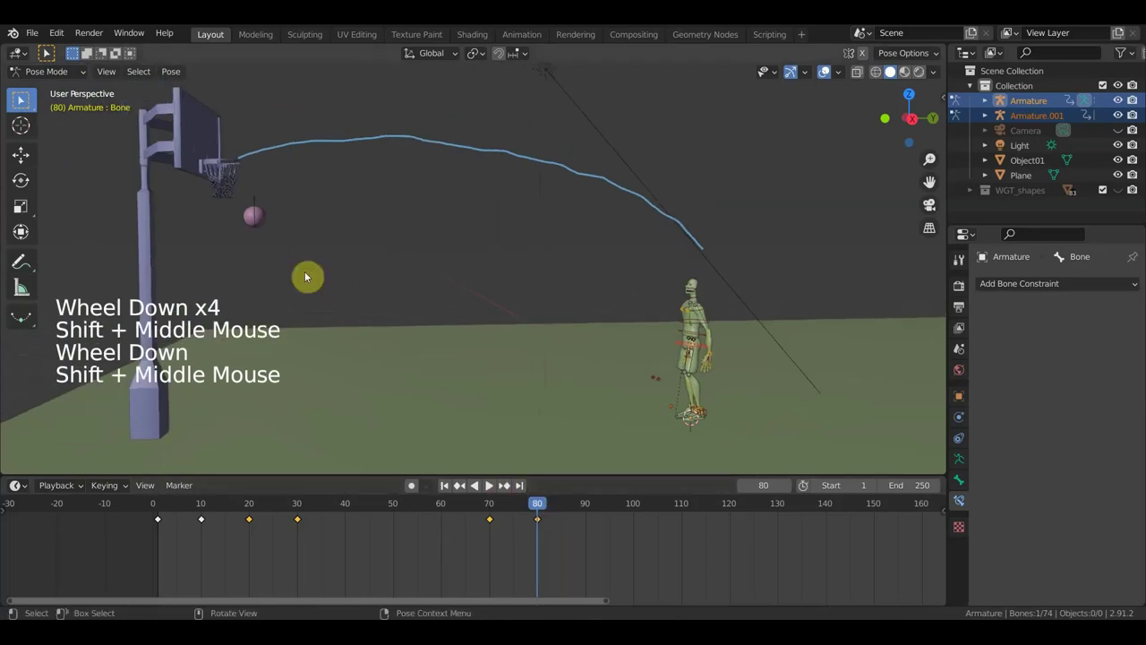
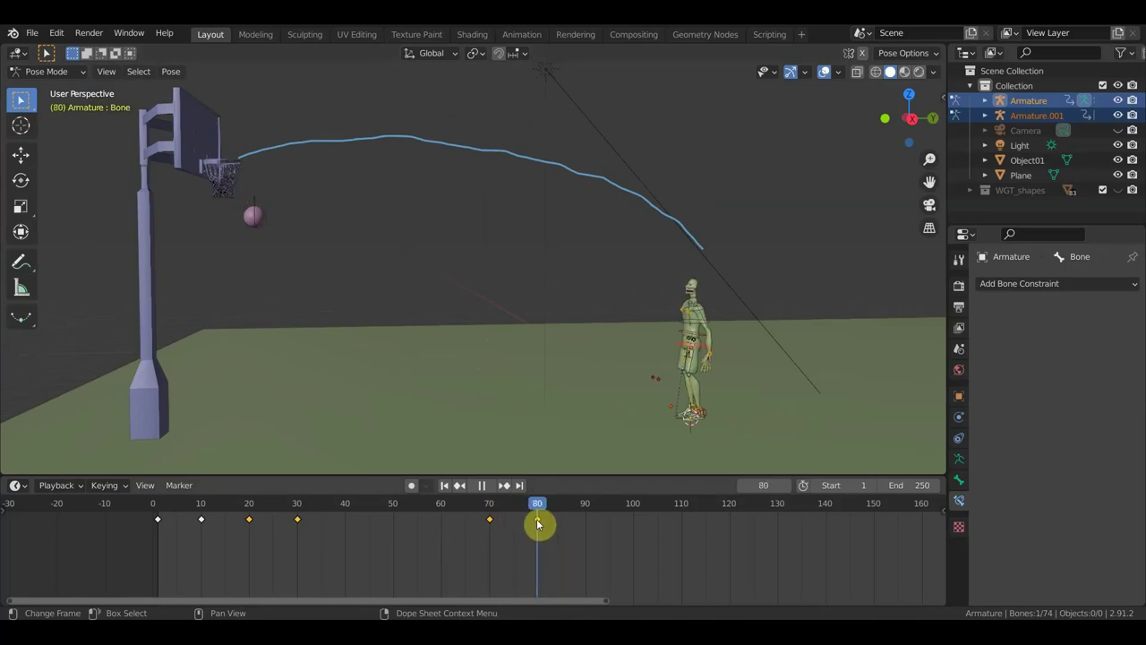
{"action": "middle_click", "coordinate": [381, 288]}
{"action": "scroll", "scroll_direction": "up", "scroll_amount": 3}
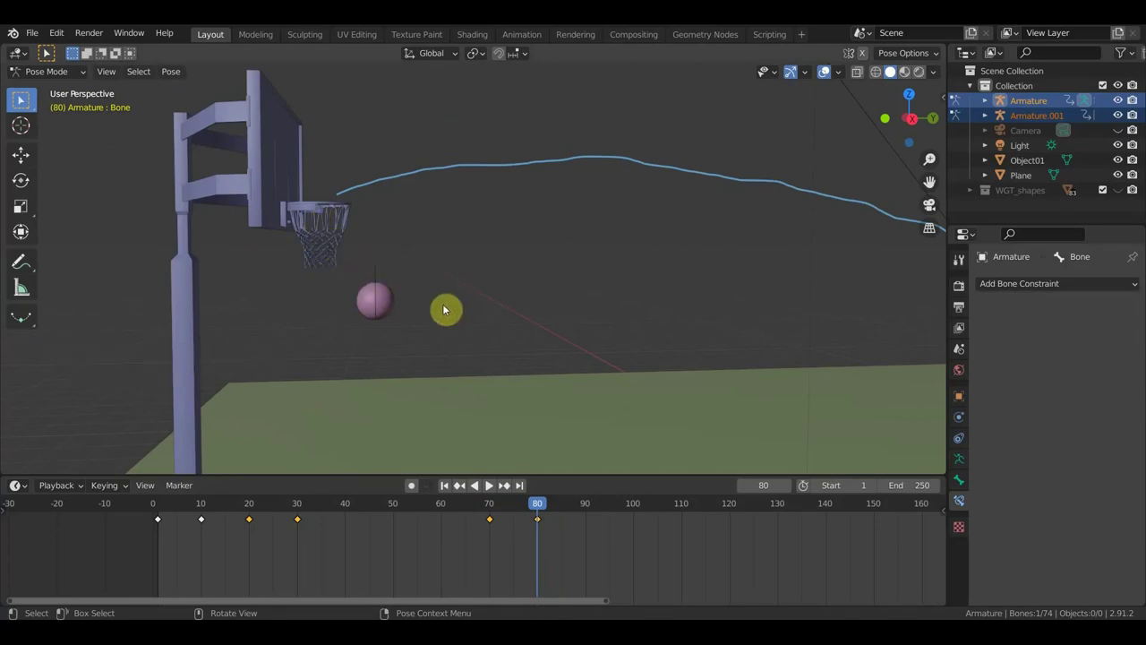
{"action": "scroll", "scroll_direction": "down", "scroll_amount": 3}
{"action": "scroll", "scroll_direction": "down", "scroll_amount": 3}
{"action": "middle_click", "coordinate": [611, 329]}
{"action": "scroll", "scroll_direction": "down", "scroll_amount": 3}
{"action": "scroll", "scroll_direction": "up", "scroll_amount": 3}
{"action": "key", "text": "KP_3"}
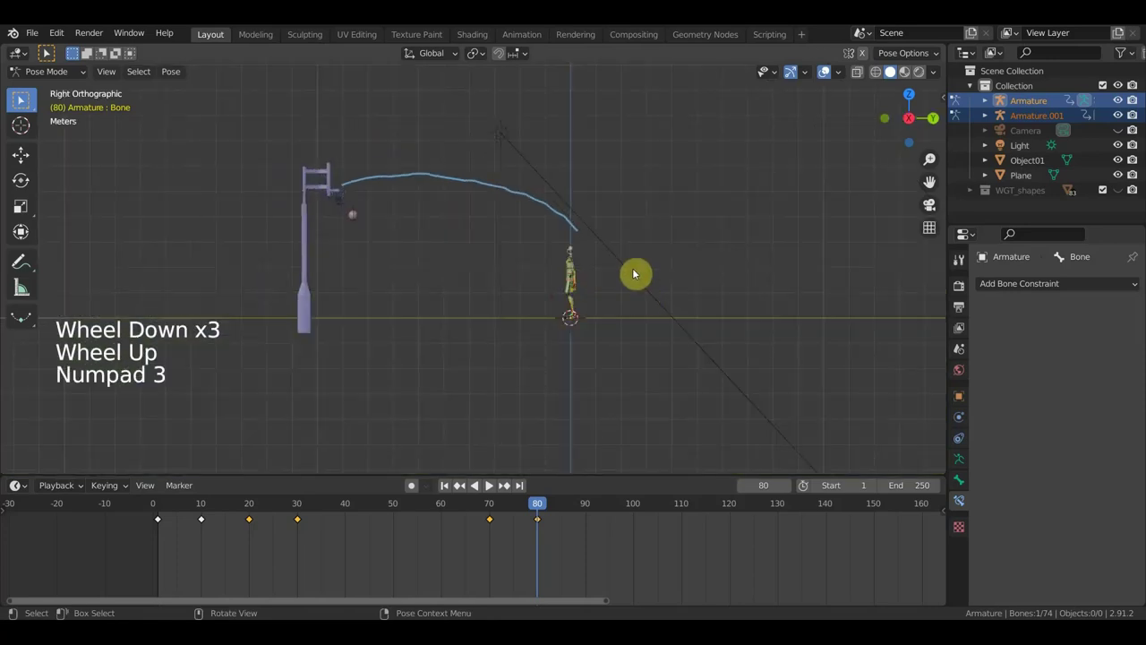
Step: Advance the timeline to frame 90 and then frame 95 in the side view
{"action": "middle_click", "coordinate": [648, 294]}
{"action": "scroll", "scroll_direction": "up", "scroll_amount": 3}
{"action": "left_click", "coordinate": [593, 509]}
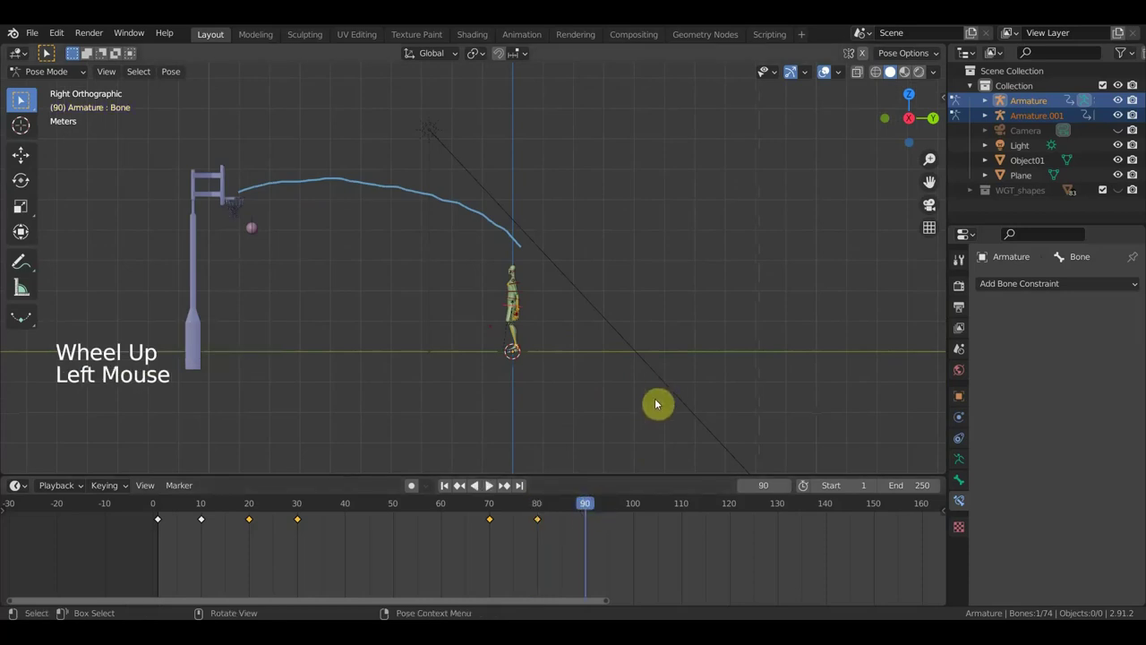
{"action": "middle_click", "coordinate": [607, 380]}
{"action": "scroll", "scroll_direction": "up", "scroll_amount": 3}
{"action": "scroll", "scroll_direction": "up", "scroll_amount": 3}
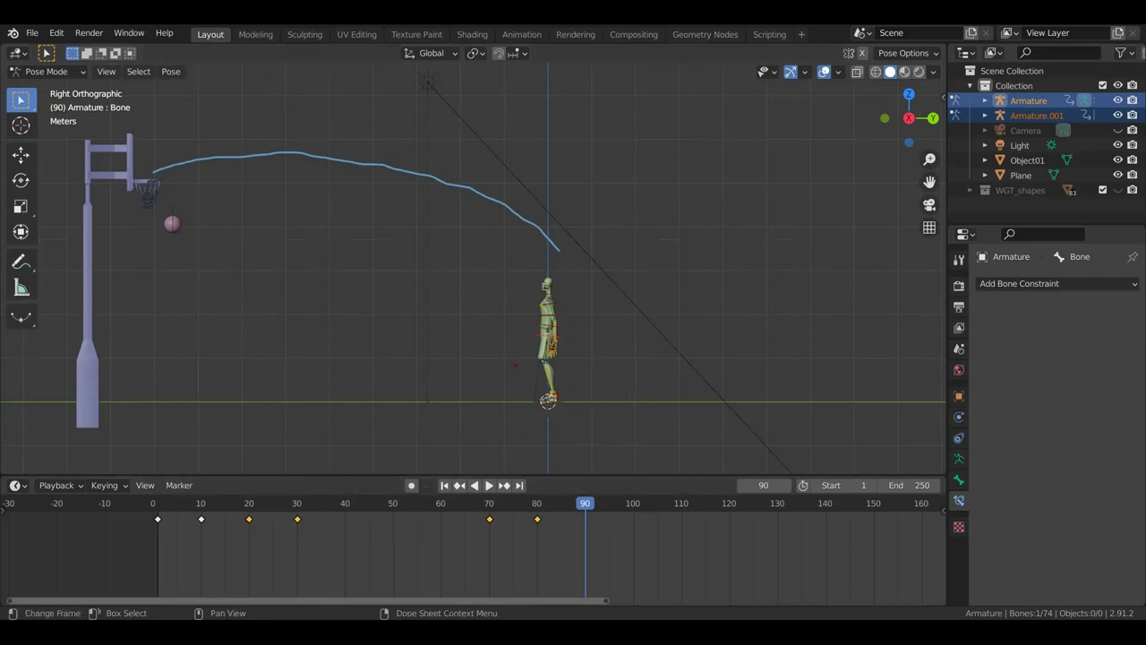
{"action": "scroll", "scroll_direction": "up", "scroll_amount": 3}
{"action": "left_click", "coordinate": [641, 512]}
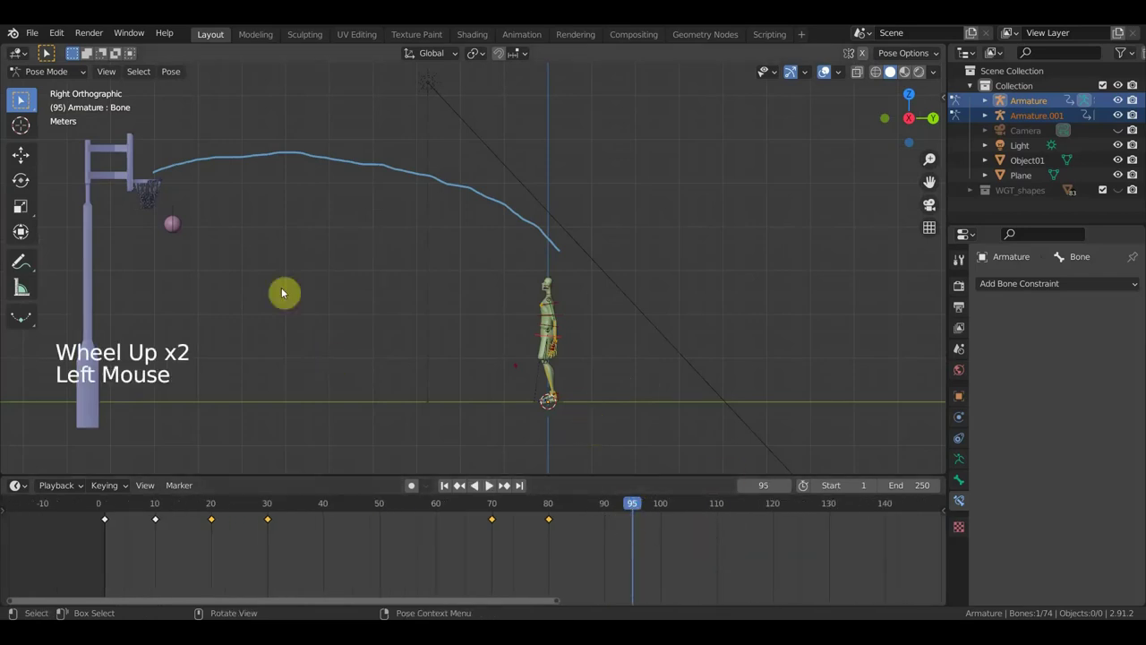
Step: Move the ball's control bone back toward the player's feet at frame 95
{"action": "left_click", "coordinate": [180, 215]}
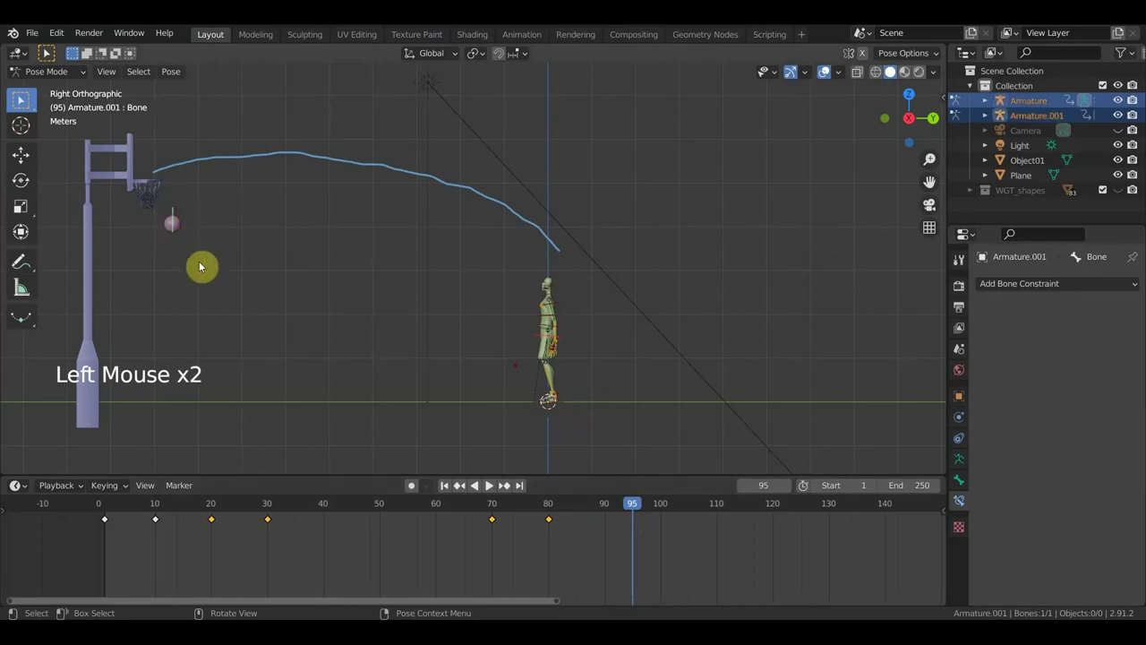
{"action": "key", "text": "g"}
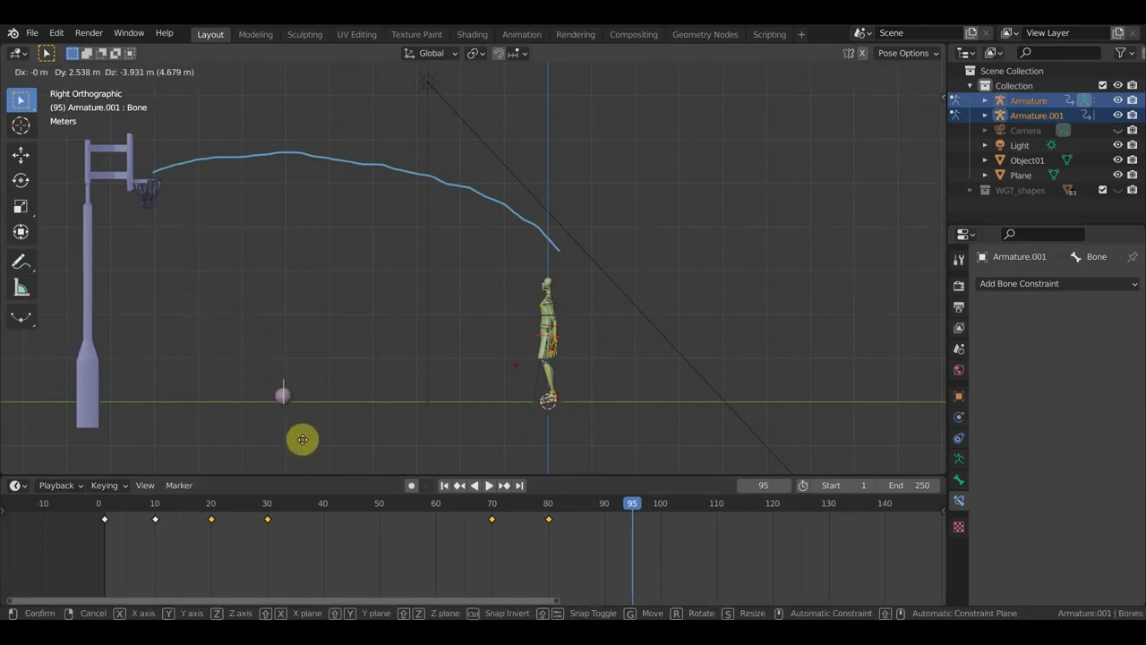
{"action": "middle_click", "coordinate": [588, 385]}
{"action": "scroll", "scroll_direction": "up", "scroll_amount": 3}
{"action": "middle_click", "coordinate": [547, 340]}
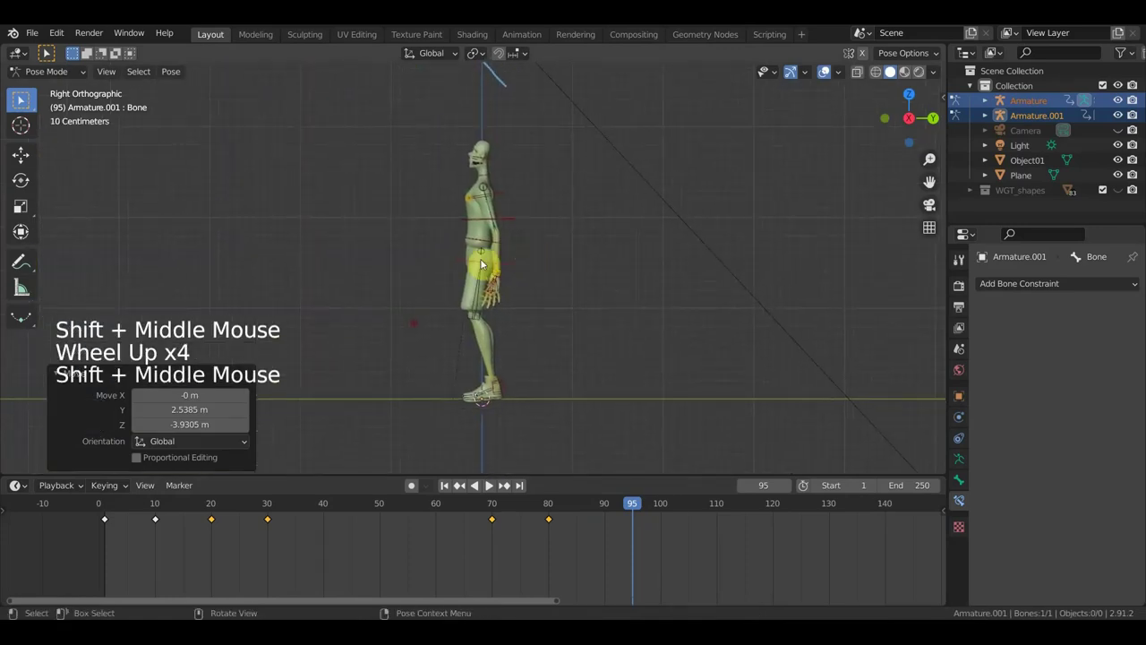
{"action": "scroll", "scroll_direction": "up", "scroll_amount": 3}
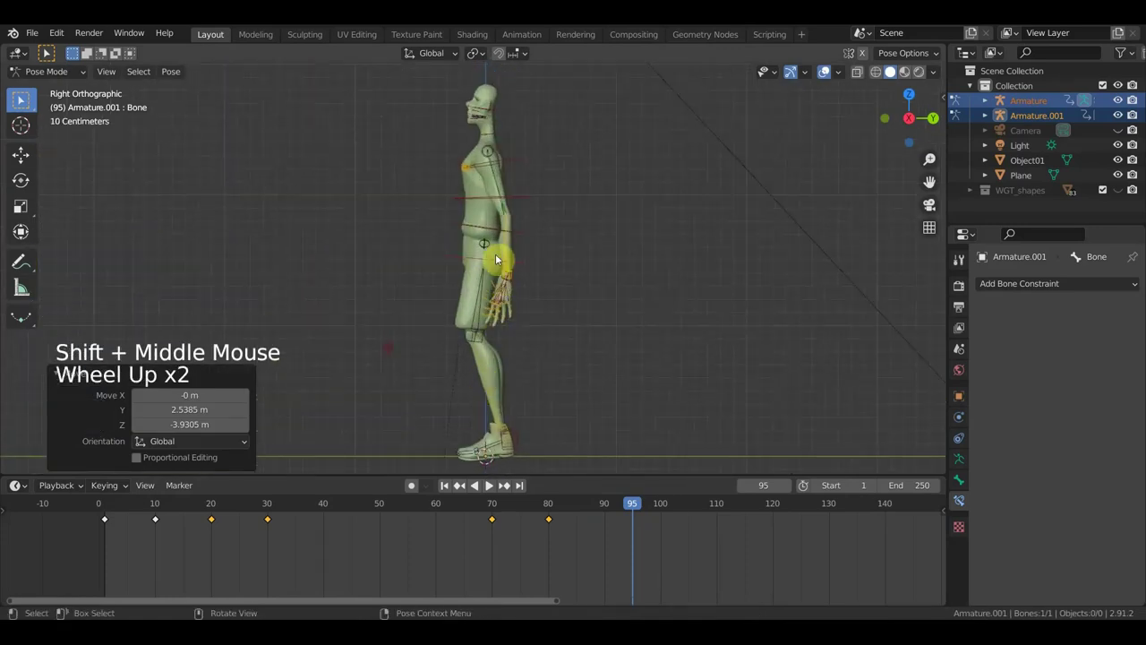
Step: Select the player's rig and start moving and rotating his body for frame 95
{"action": "left_click", "coordinate": [494, 260]}
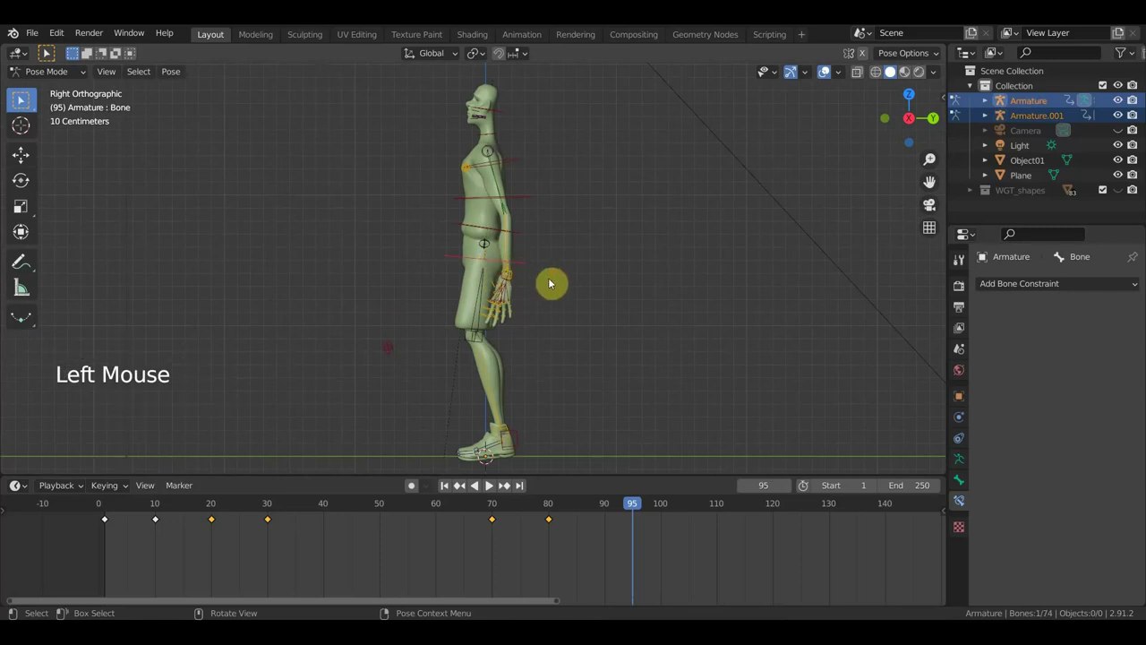
{"action": "key", "text": "g"}
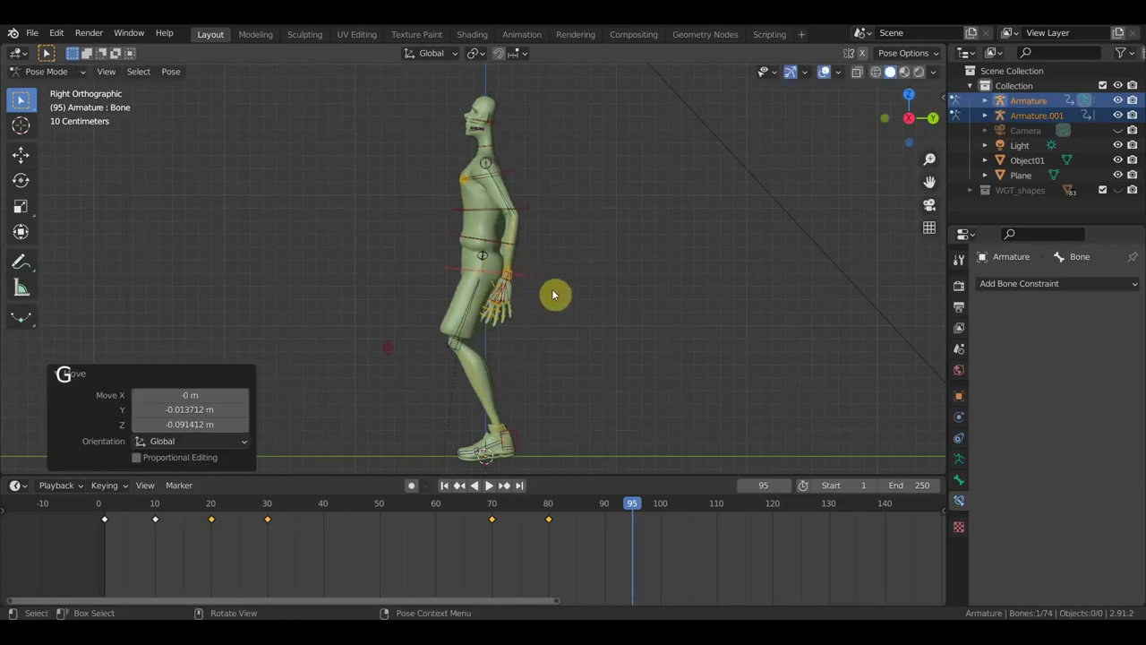
{"action": "key", "text": "r"}
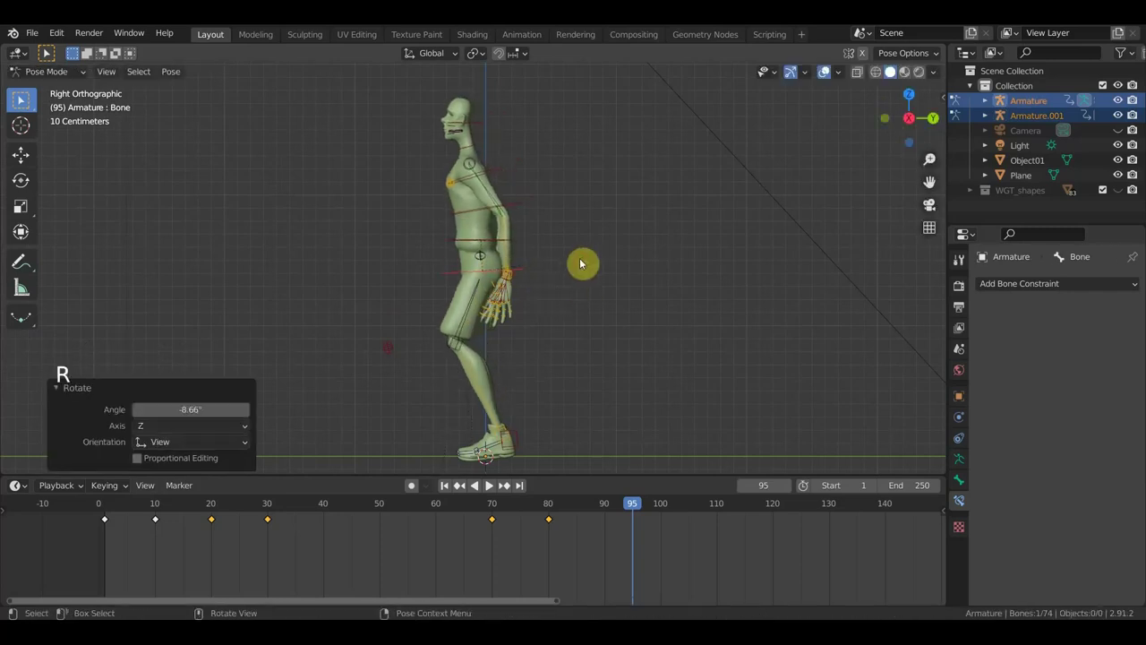
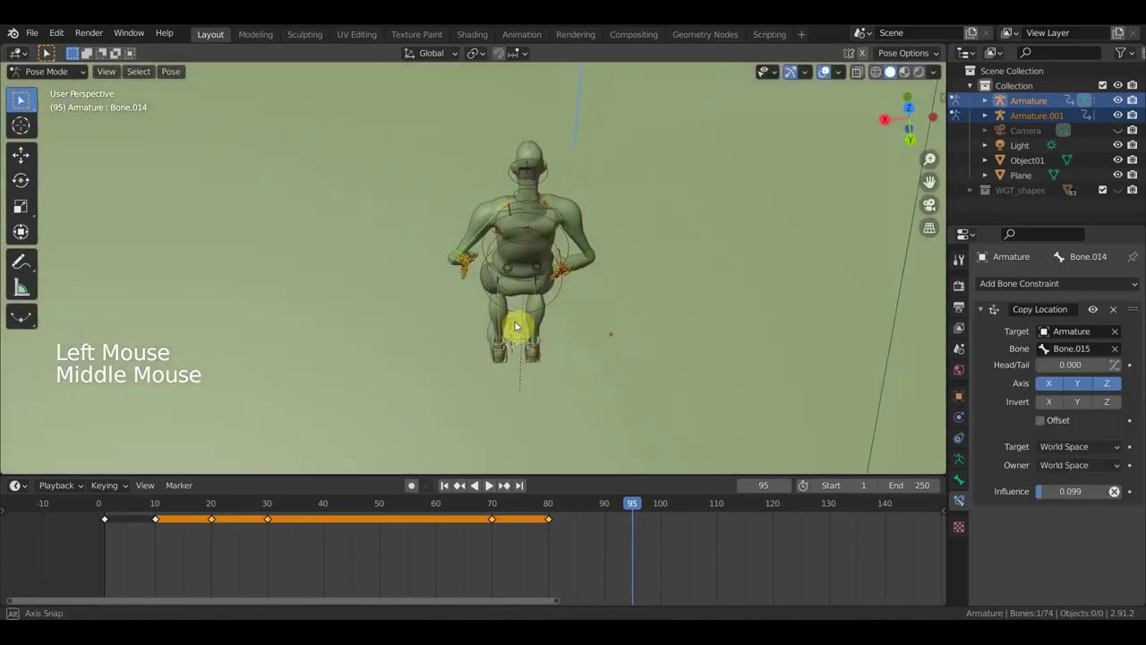
Step: Rotate the player's torso bone into the bent-forward dribble pose, checking it from the side view
{"action": "key", "text": "r"}
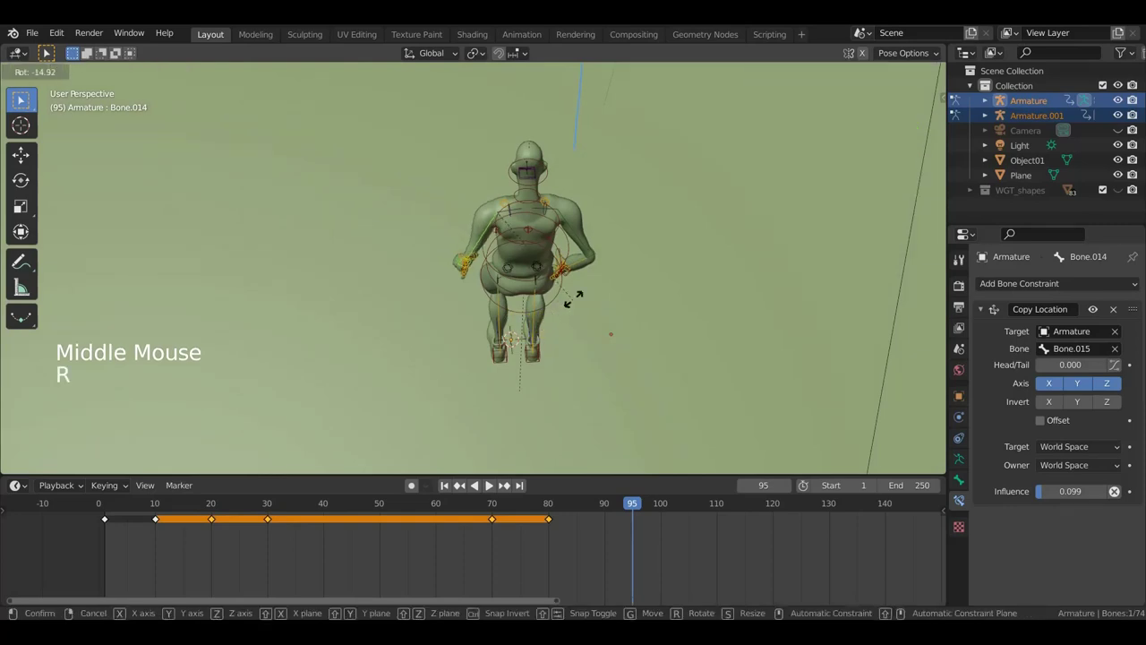
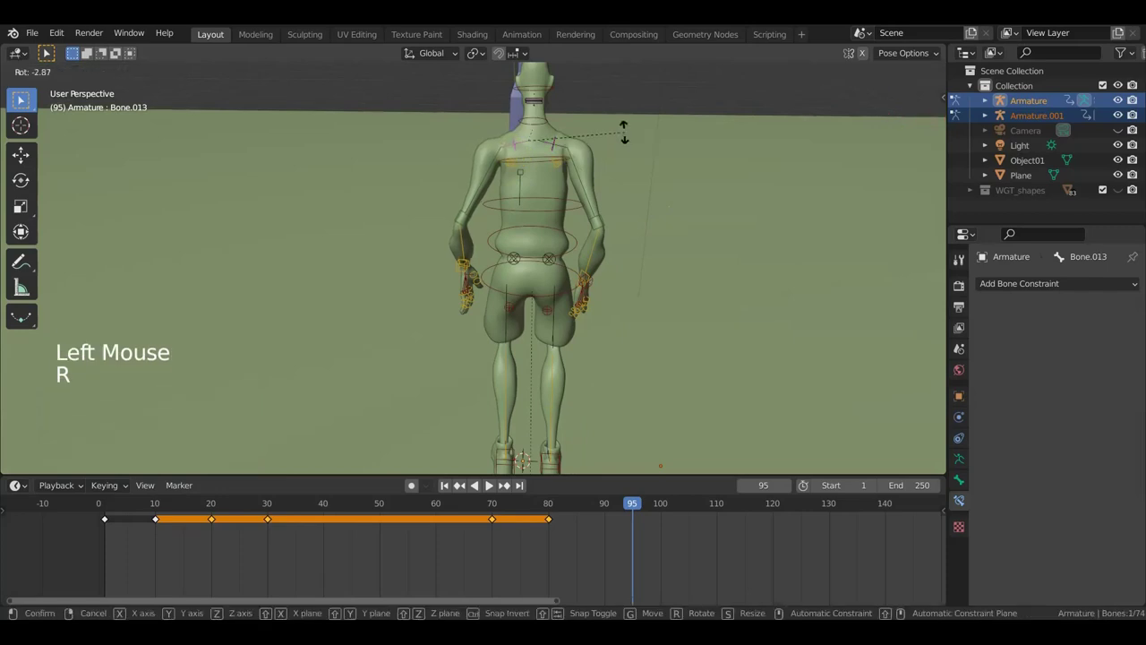
{"action": "scroll", "scroll_direction": "down", "scroll_amount": 3}
{"action": "middle_click", "coordinate": [631, 378]}
{"action": "scroll", "scroll_direction": "down", "scroll_amount": 3}
{"action": "middle_click", "coordinate": [632, 327]}
{"action": "scroll", "scroll_direction": "down", "scroll_amount": 3}
{"action": "key", "text": "KP_3"}
{"action": "scroll", "scroll_direction": "down", "scroll_amount": 3}
{"action": "scroll", "scroll_direction": "up", "scroll_amount": 3}
{"action": "scroll", "scroll_direction": "down", "scroll_amount": 3}
Step: Key all player bones at frame 95 and play back the animation to review the motion
{"action": "key", "text": "a"}
{"action": "key", "text": "i"}
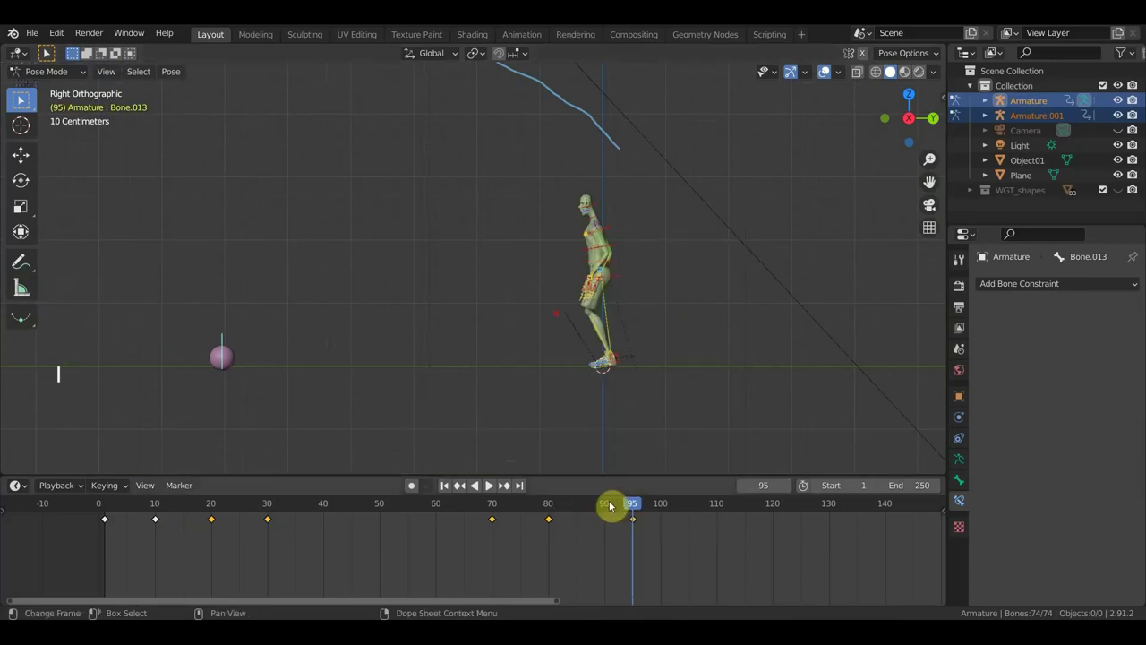
{"action": "scroll", "scroll_direction": "down", "scroll_amount": 3}
{"action": "middle_click", "coordinate": [622, 399]}
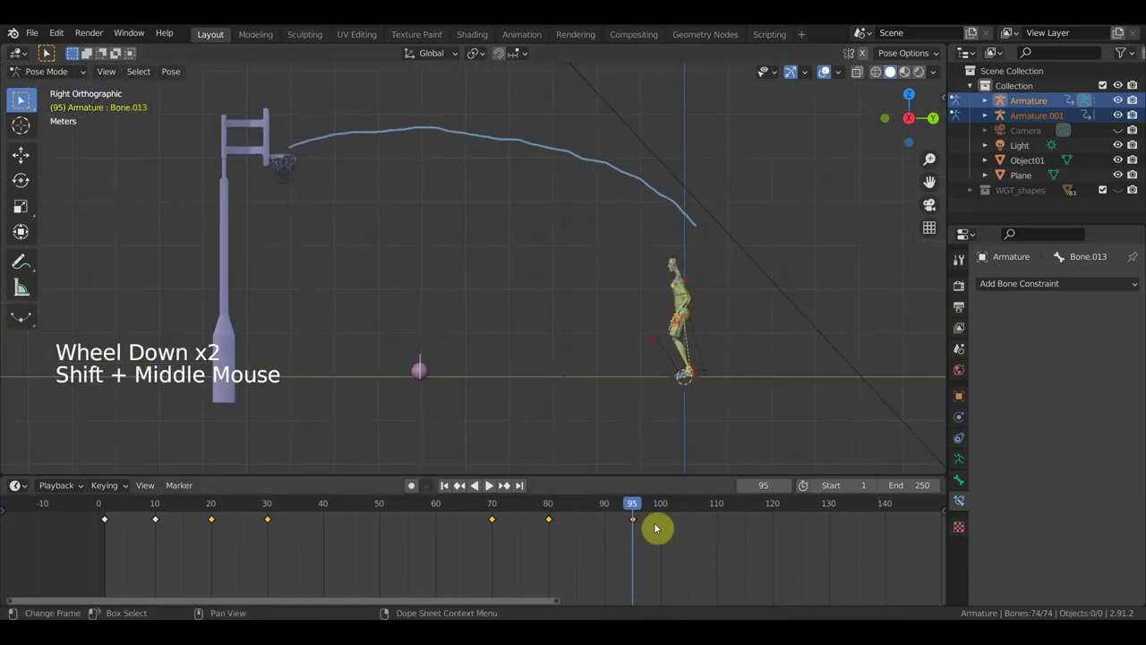
{"action": "left_click", "coordinate": [623, 508]}
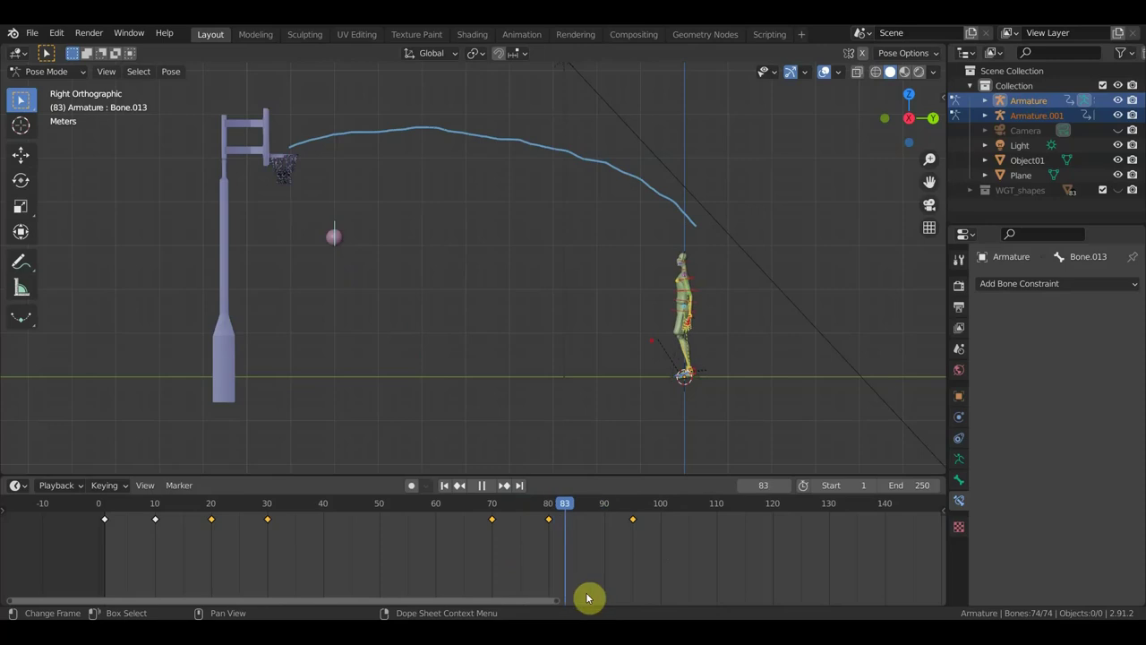
{"action": "middle_click", "coordinate": [722, 439]}
{"action": "scroll", "scroll_direction": "up", "scroll_amount": 3}
{"action": "scroll", "scroll_direction": "up", "scroll_amount": 3}
{"action": "middle_click", "coordinate": [599, 398]}
{"action": "scroll", "scroll_direction": "down", "scroll_amount": 3}
Step: Re-key the full player pose at frame 50 and two other timeline frames, then replay the animation
{"action": "left_click", "coordinate": [594, 508]}
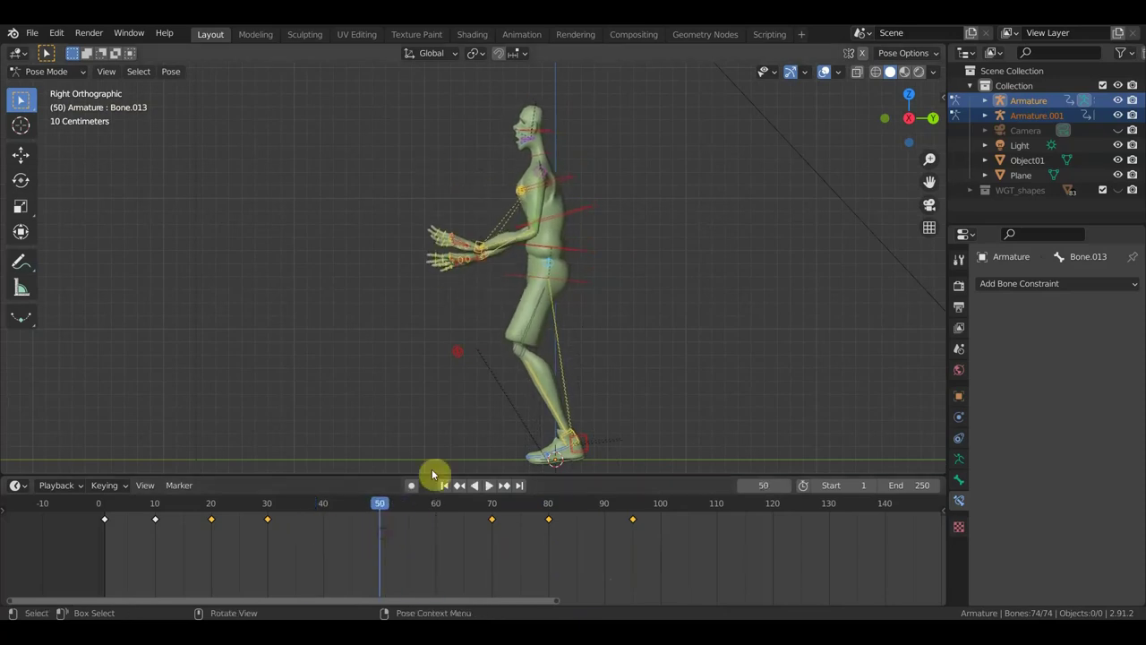
{"action": "key", "text": "a"}
{"action": "key", "text": "i"}
{"action": "left_click", "coordinate": [328, 512]}
{"action": "key", "text": "a"}
{"action": "key", "text": "i"}
{"action": "left_click", "coordinate": [442, 510]}
{"action": "key", "text": "a"}
{"action": "key", "text": "i"}
{"action": "left_click", "coordinate": [430, 508]}
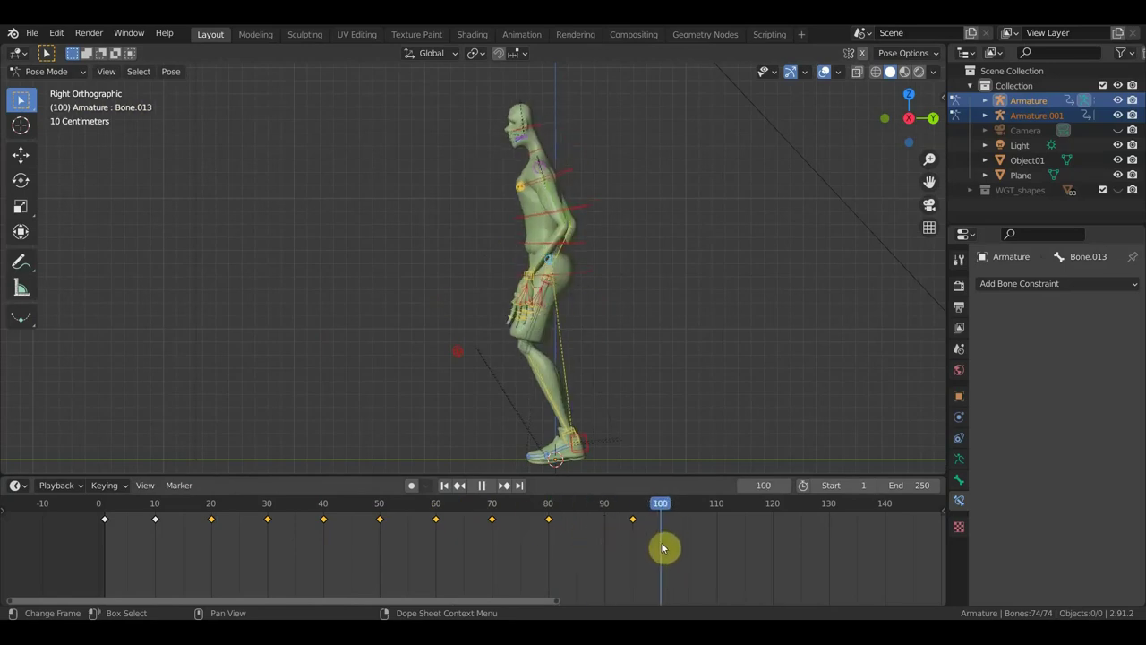
Step: Pan out to the hoop at frame 100 and select the ball's rig bone to move it
{"action": "scroll", "scroll_direction": "down", "scroll_amount": 3}
{"action": "middle_click", "coordinate": [540, 339]}
{"action": "scroll", "scroll_direction": "down", "scroll_amount": 3}
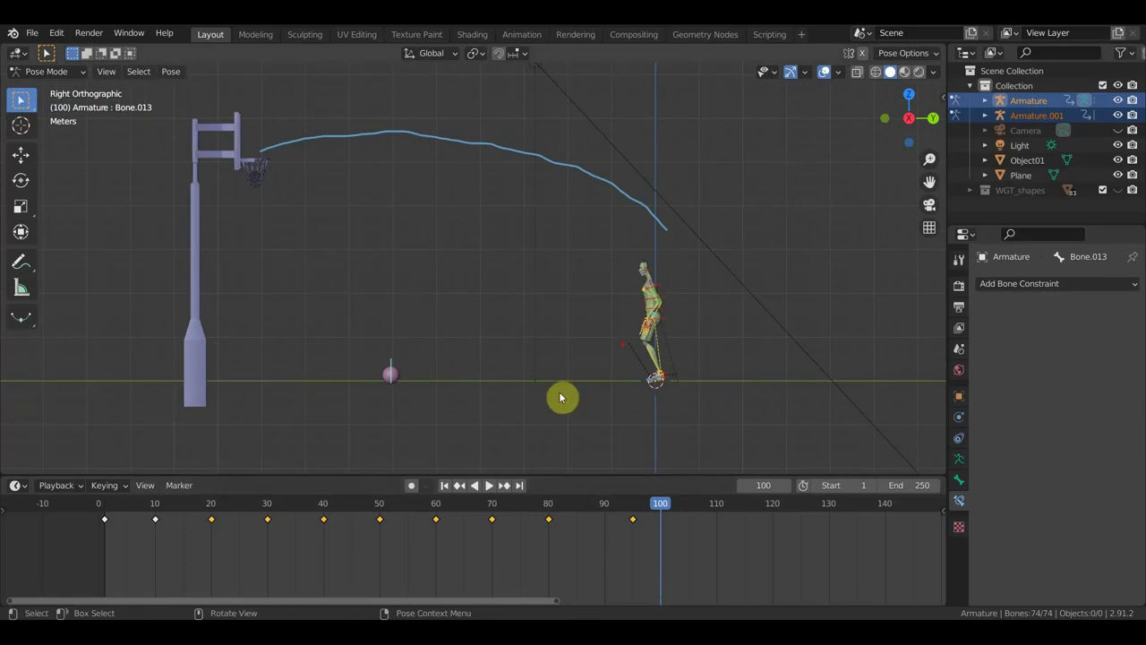
{"action": "left_click", "coordinate": [398, 367]}
{"action": "key", "text": "g"}
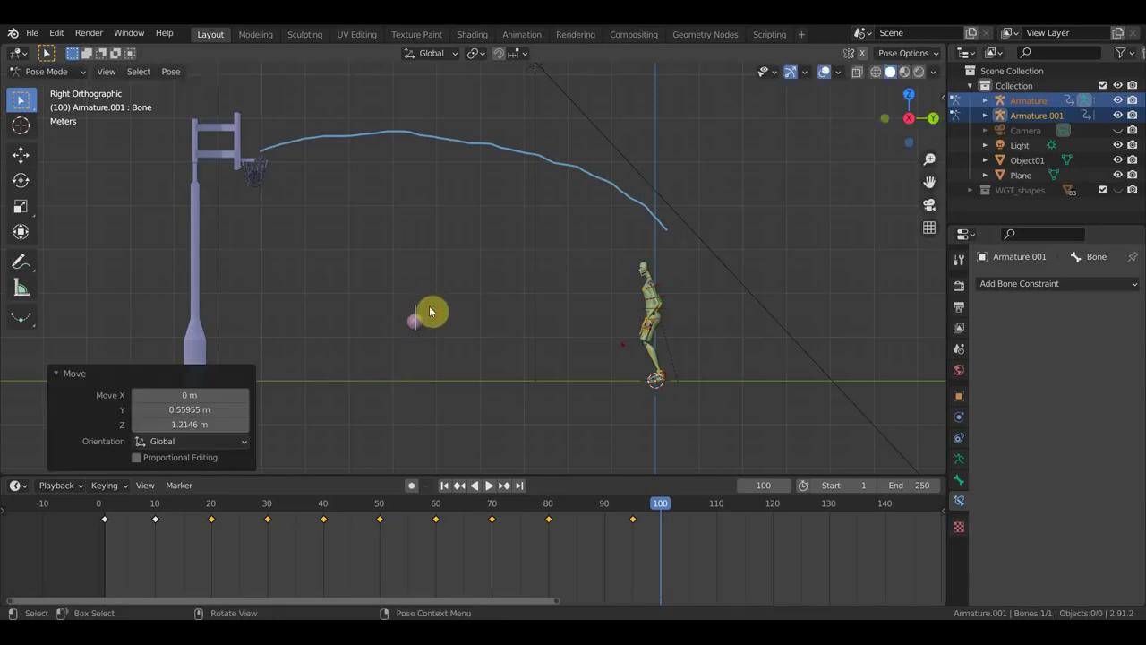
Step: Key the ball's position at frame 100 and recenter the view on the player and hoop
{"action": "key", "text": "a"}
{"action": "key", "text": "i"}
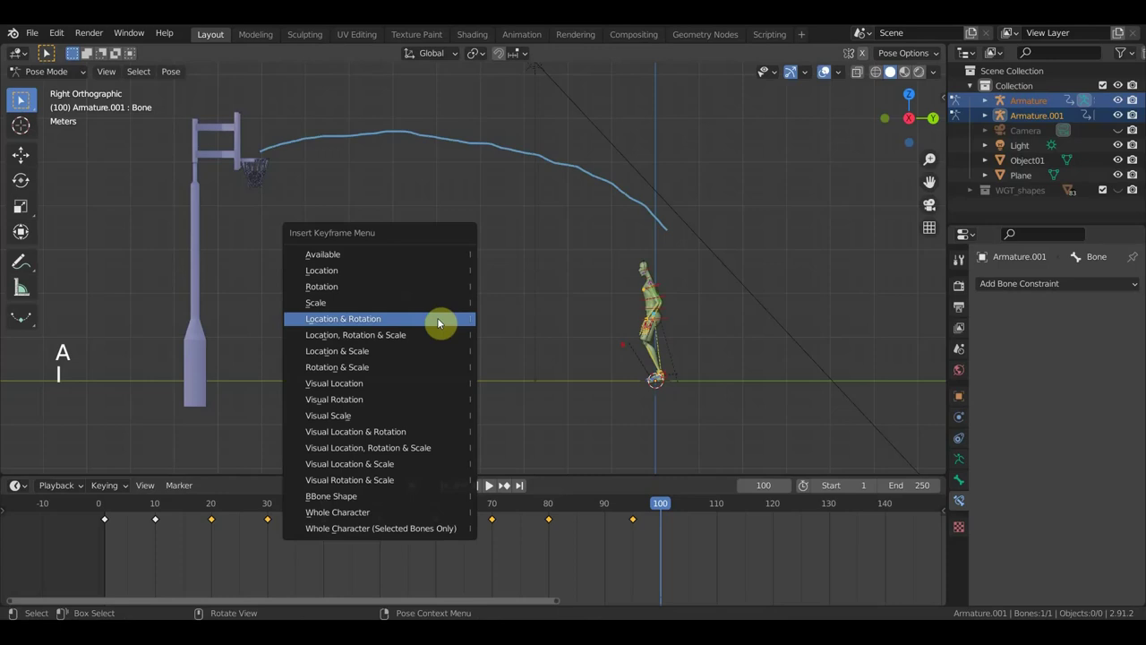
{"action": "left_click", "coordinate": [652, 508]}
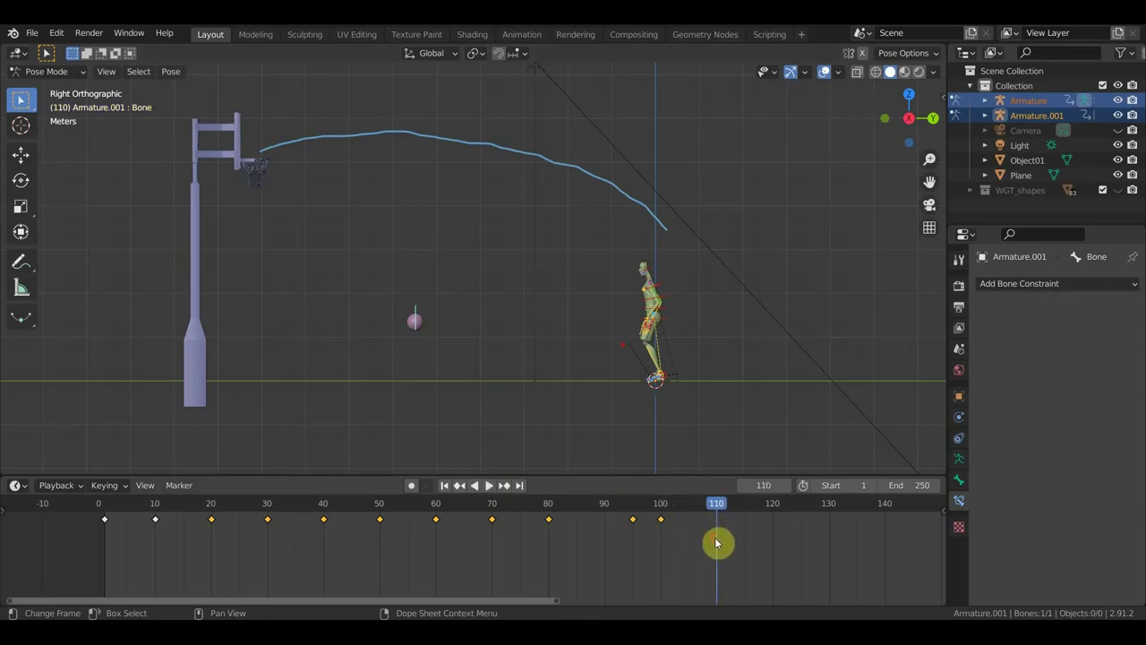
{"action": "middle_click", "coordinate": [638, 396]}
{"action": "scroll", "scroll_direction": "up", "scroll_amount": 3}
{"action": "middle_click", "coordinate": [563, 363]}
{"action": "scroll", "scroll_direction": "down", "scroll_amount": 3}
{"action": "middle_click", "coordinate": [436, 295]}
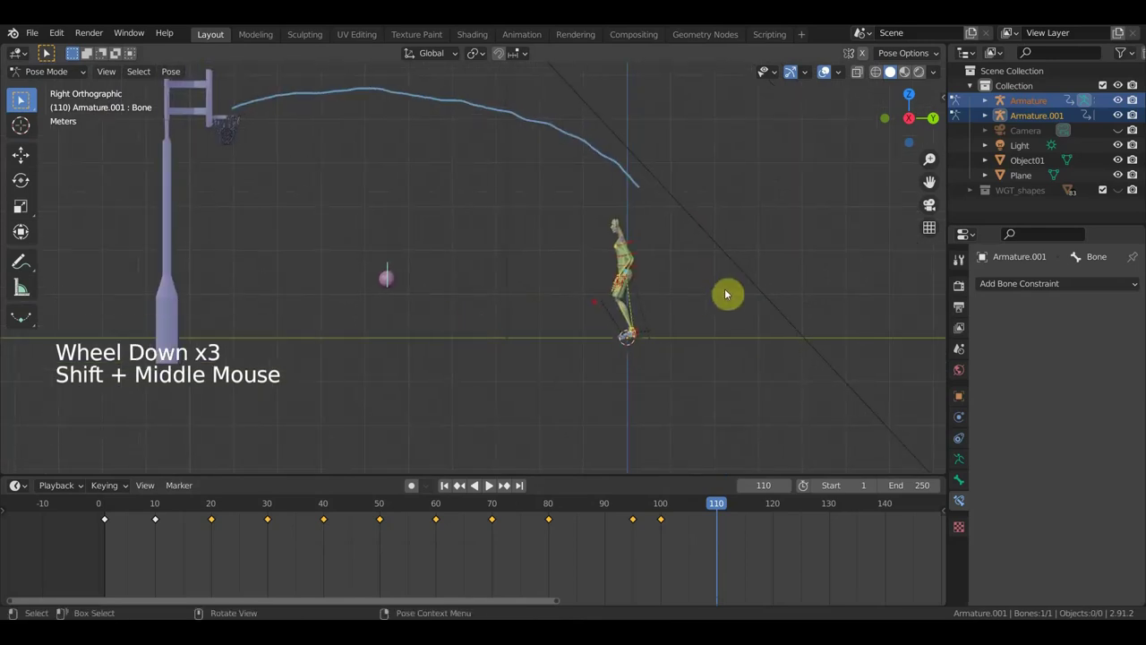
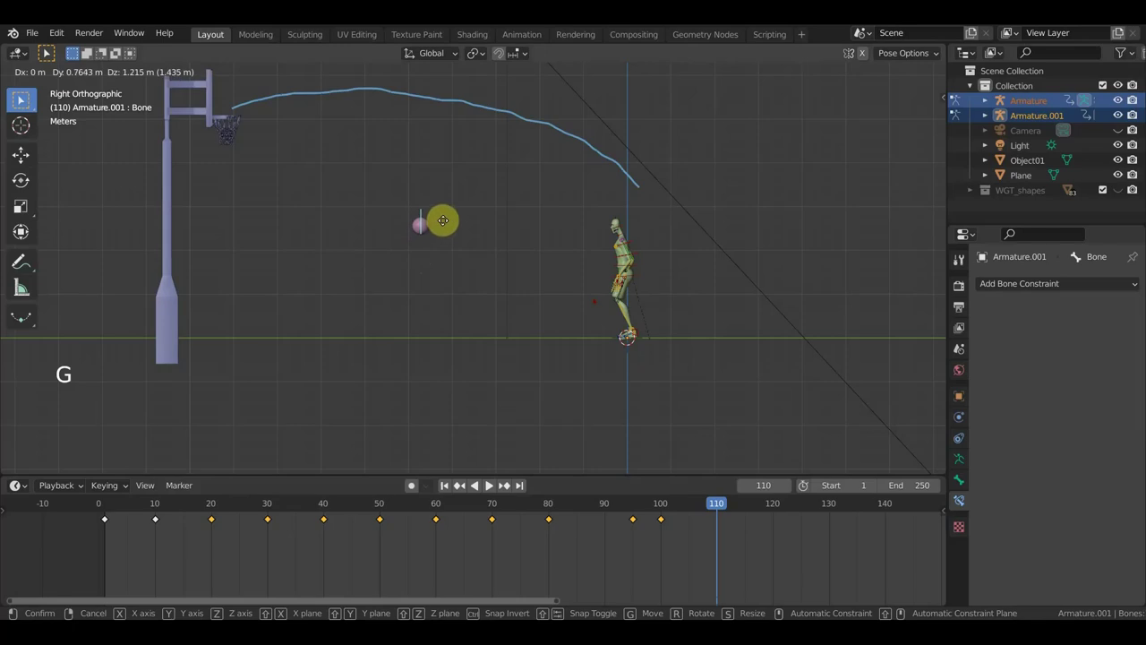
Step: Lift the ball up and toward the hoop at frame 110, then move on to frame 130
{"action": "scroll", "scroll_direction": "up", "scroll_amount": 3}
{"action": "middle_click", "coordinate": [729, 328]}
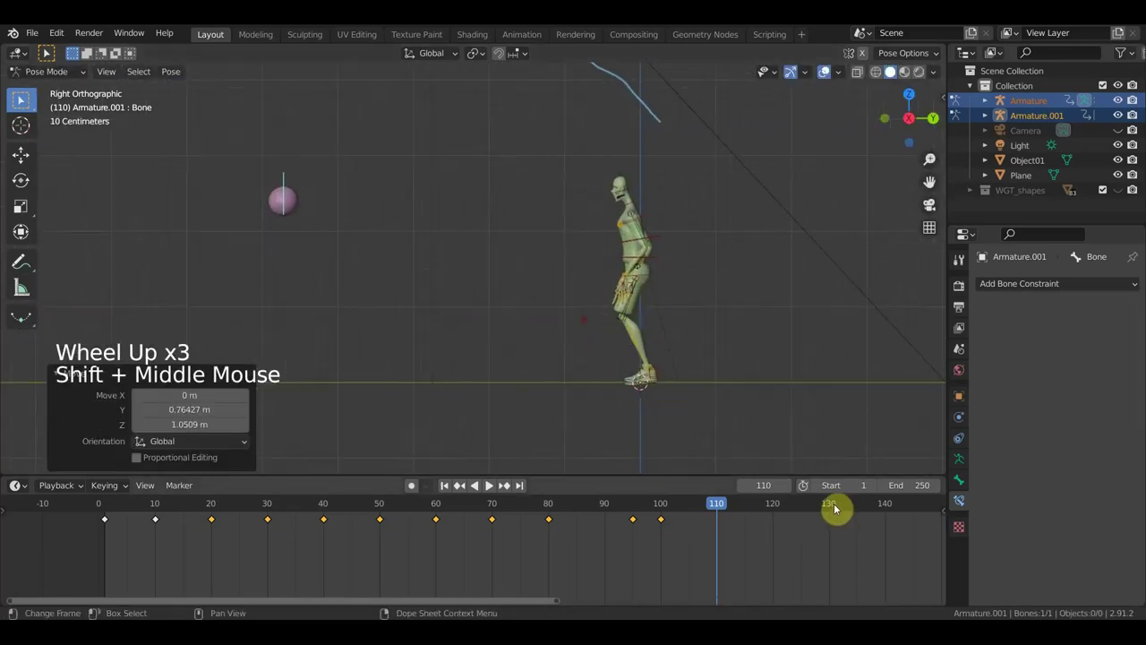
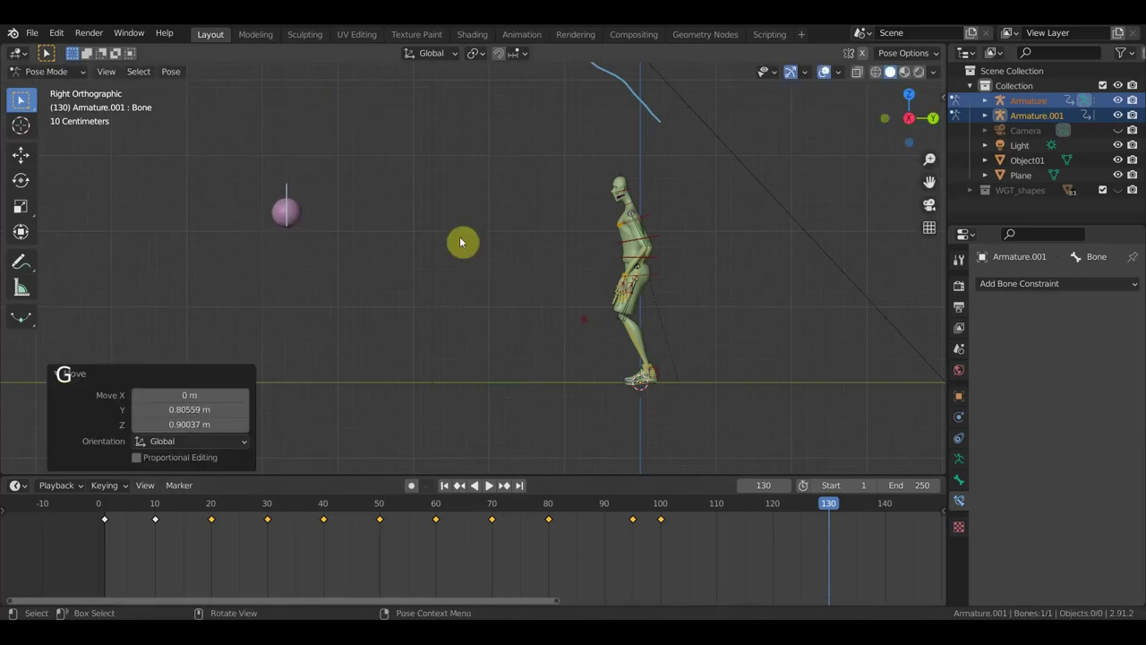
{"action": "scroll", "scroll_direction": "up", "scroll_amount": 3}
{"action": "middle_click", "coordinate": [513, 312]}
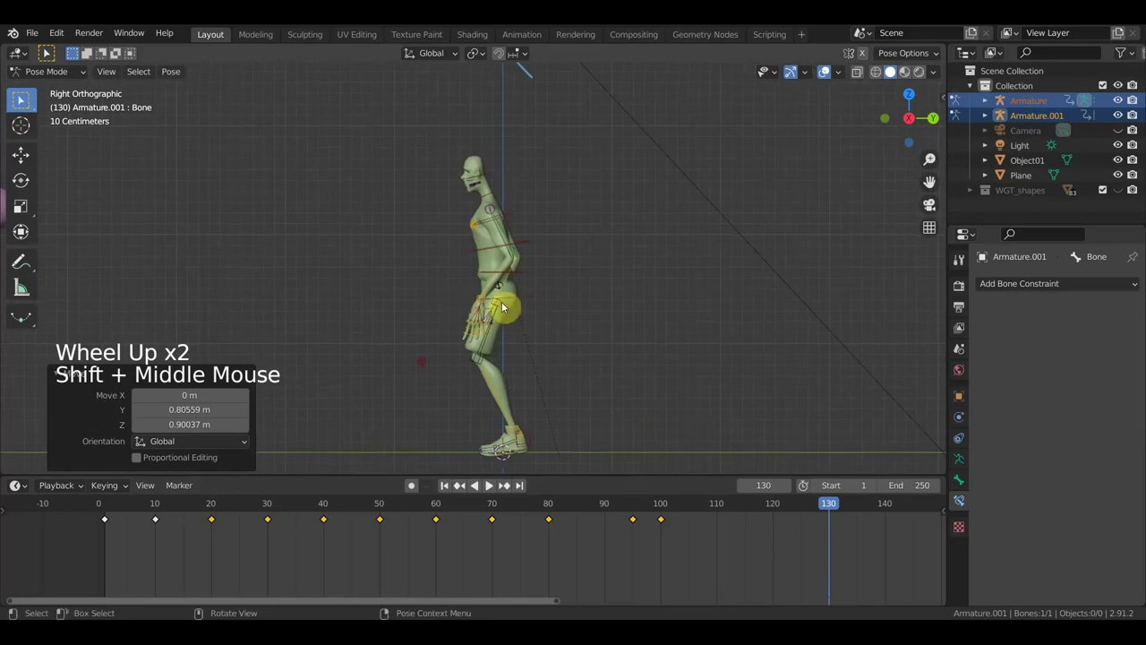
Step: Move and rotate the player's hand and finger bones so the arms reach forward at frame 130
{"action": "left_click", "coordinate": [521, 297]}
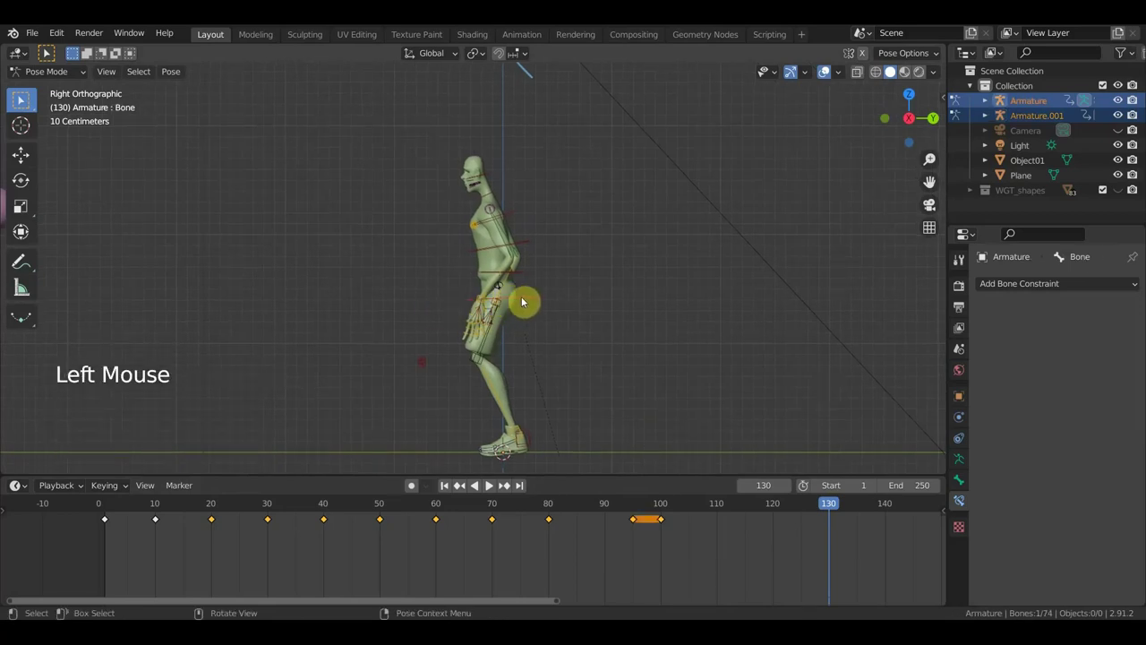
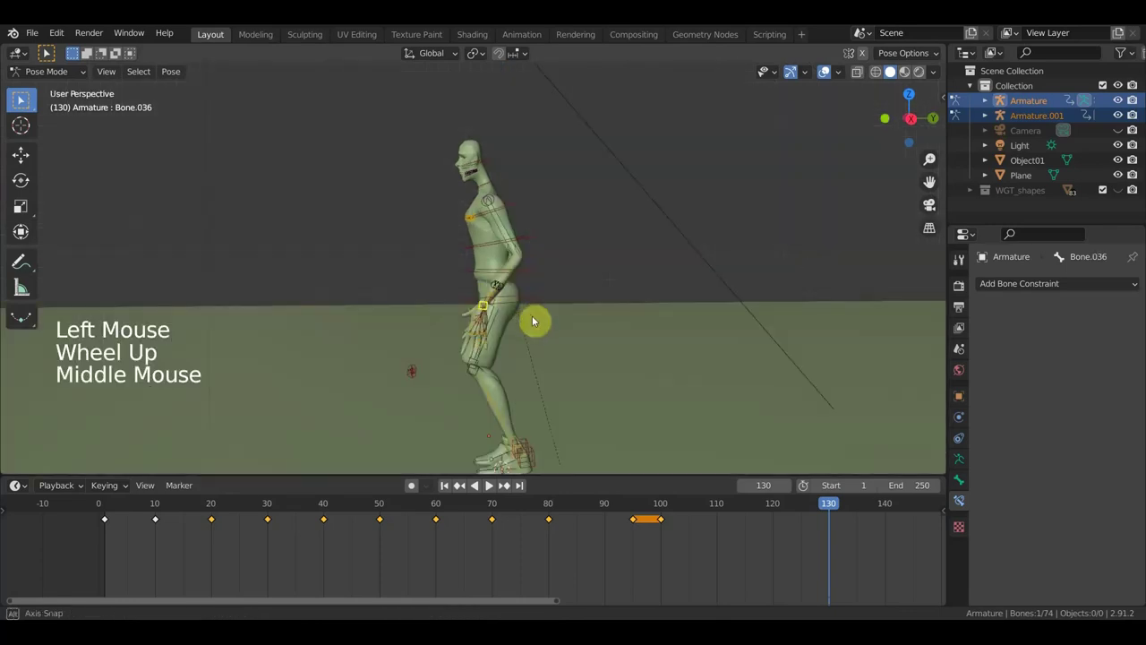
{"action": "key", "text": "g"}
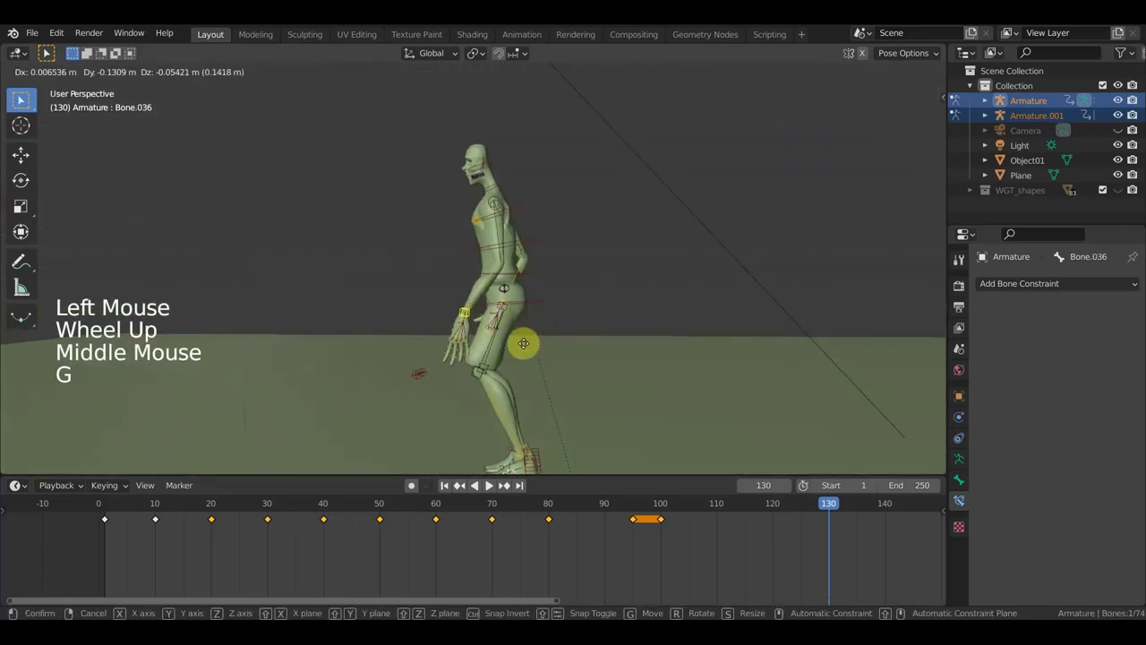
{"action": "key", "text": "r"}
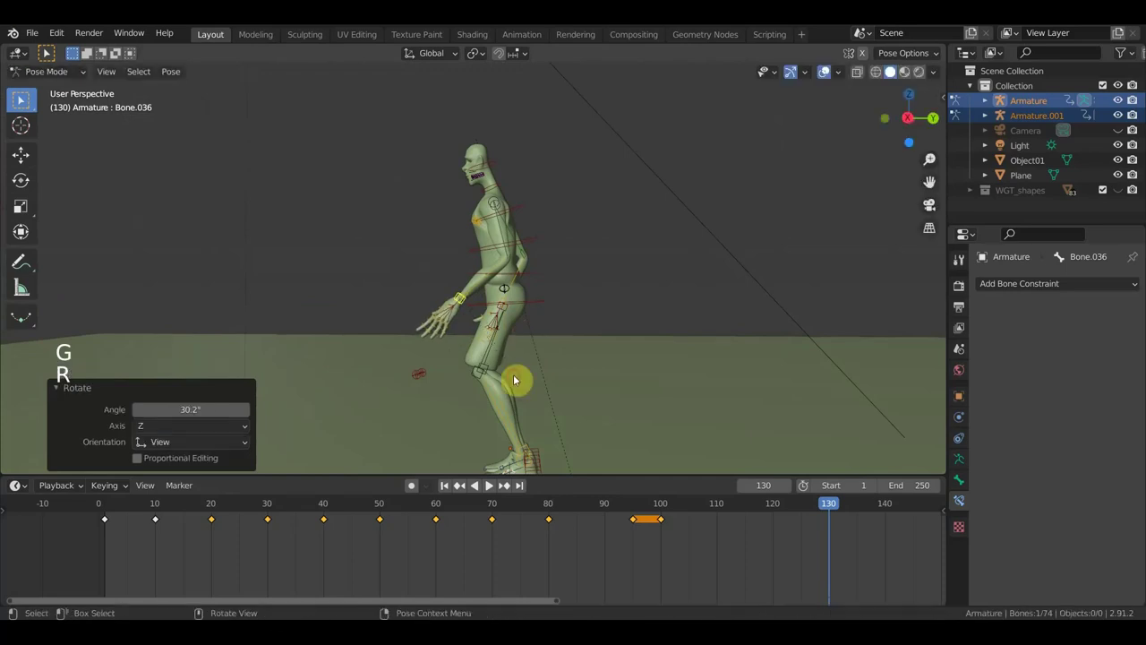
{"action": "middle_click", "coordinate": [557, 353]}
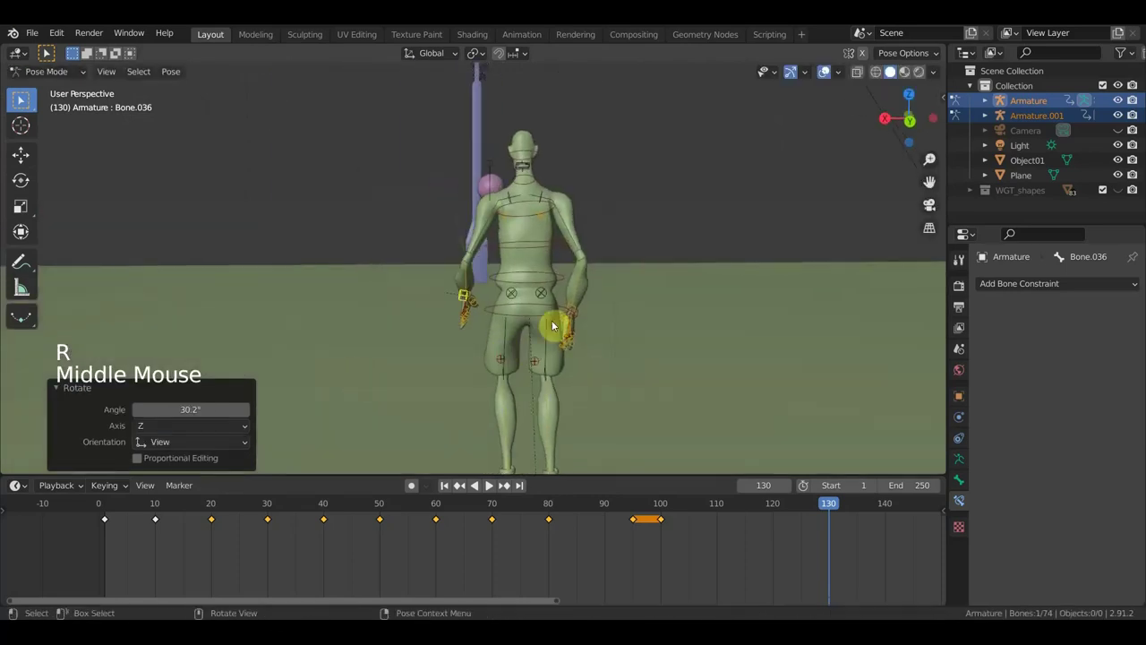
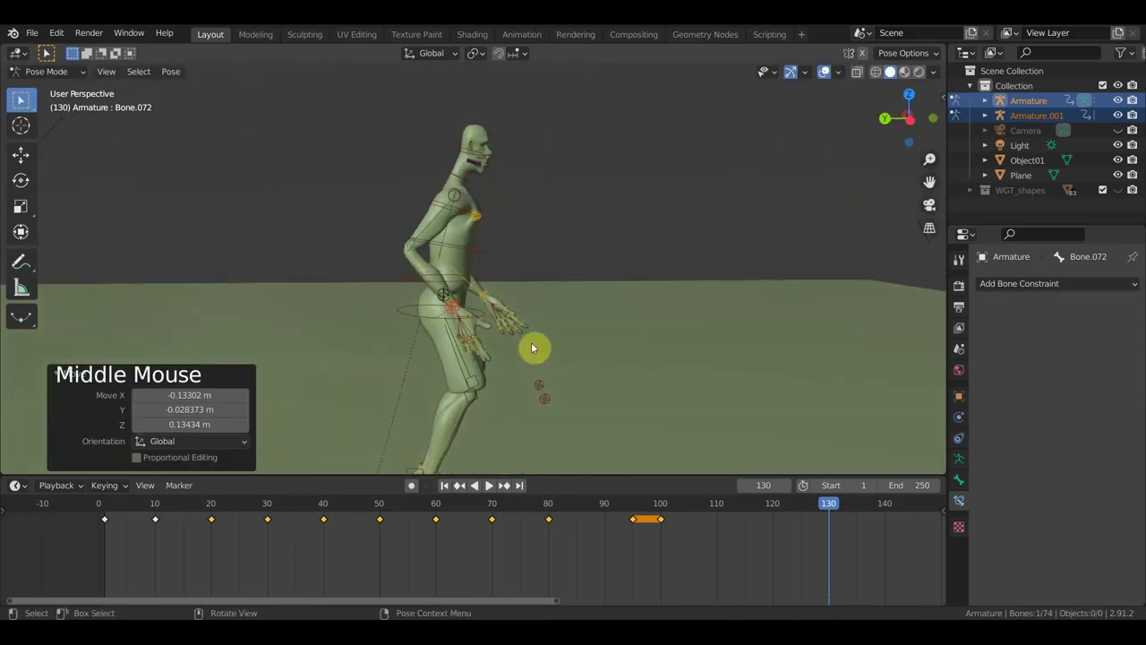
{"action": "key", "text": "g"}
{"action": "key", "text": "r"}
{"action": "key", "text": "g"}
{"action": "middle_click", "coordinate": [575, 344]}
{"action": "key", "text": "r"}
{"action": "middle_click", "coordinate": [437, 361]}
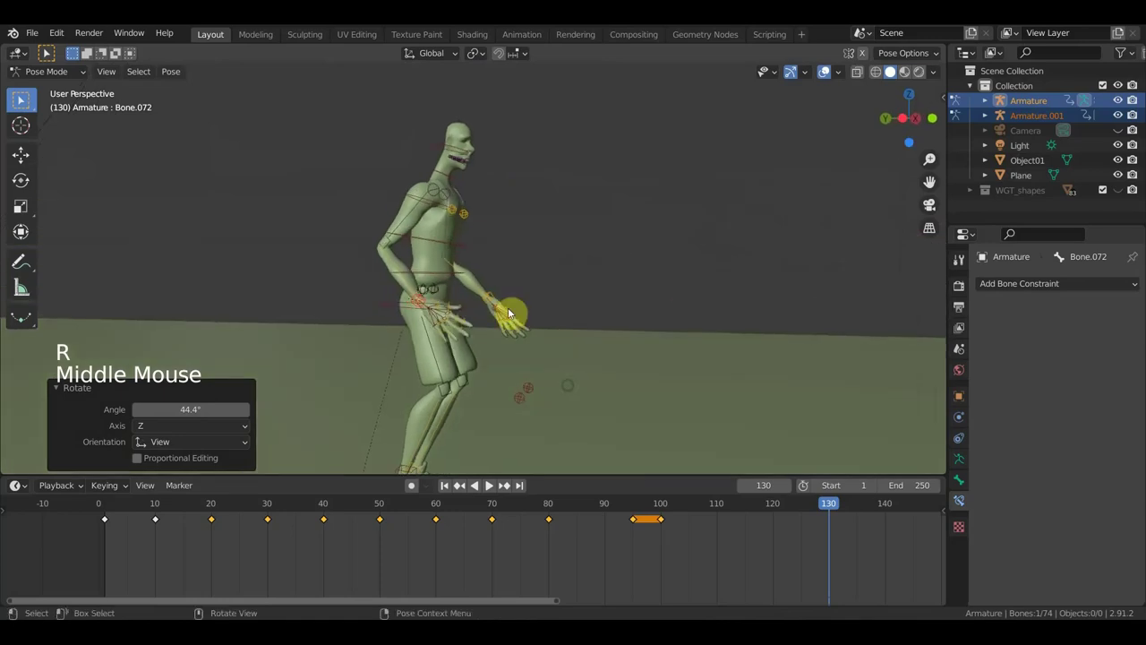
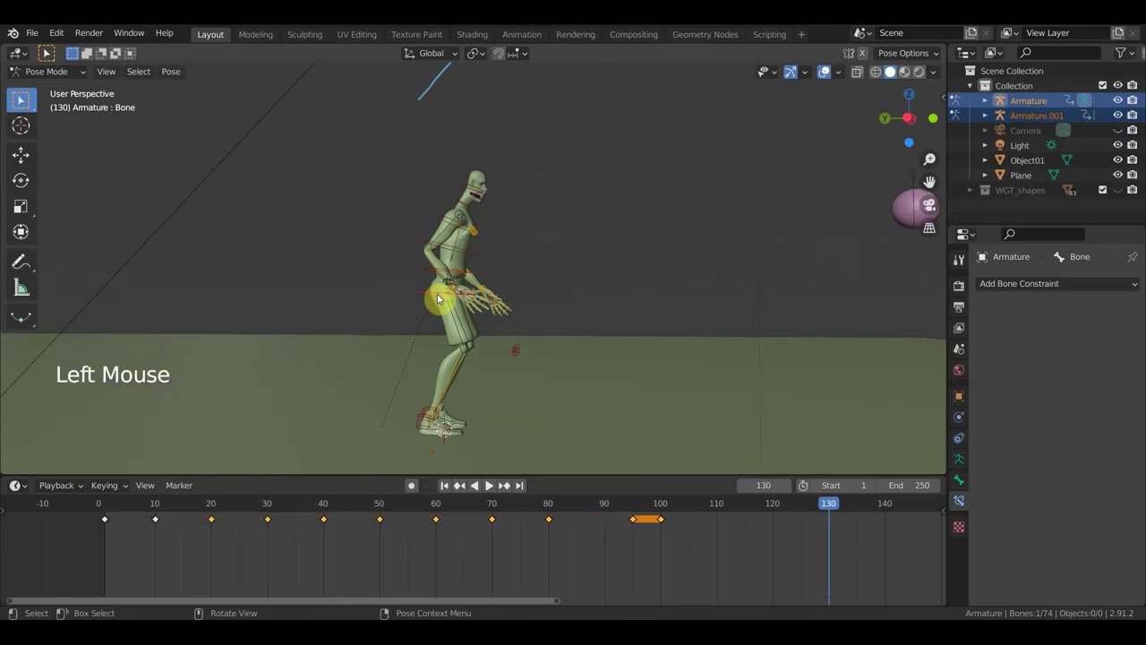
{"action": "key", "text": "g"}
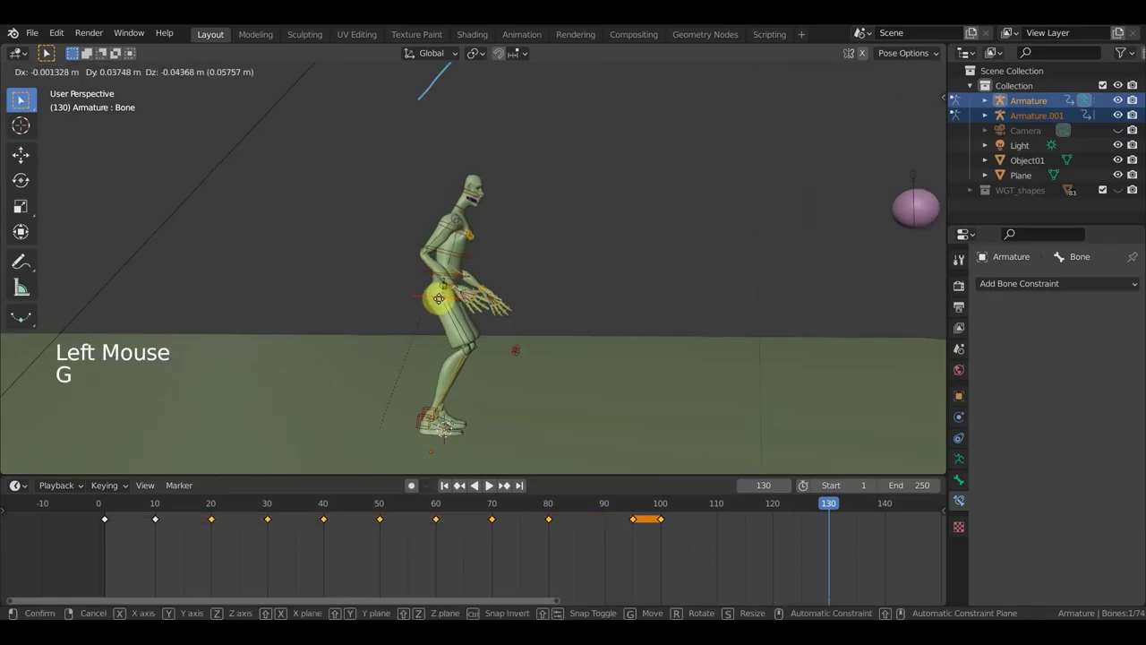
{"action": "middle_click", "coordinate": [565, 278]}
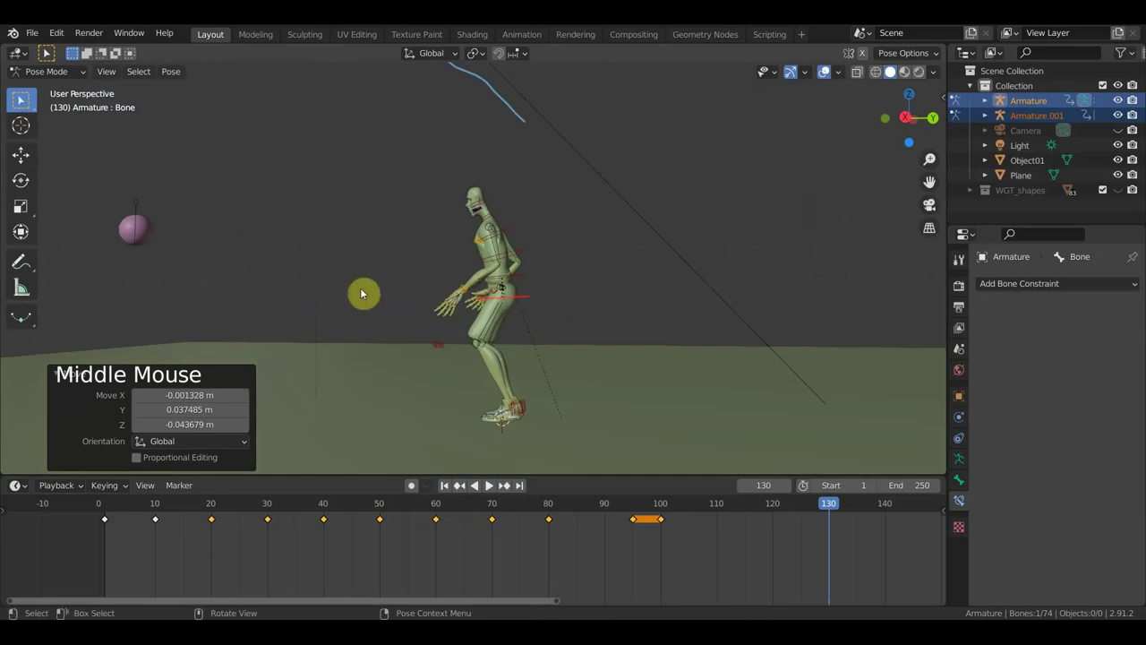
Step: Select all player bones and key the full pose at frame 130
{"action": "key", "text": "a"}
{"action": "key", "text": "i"}
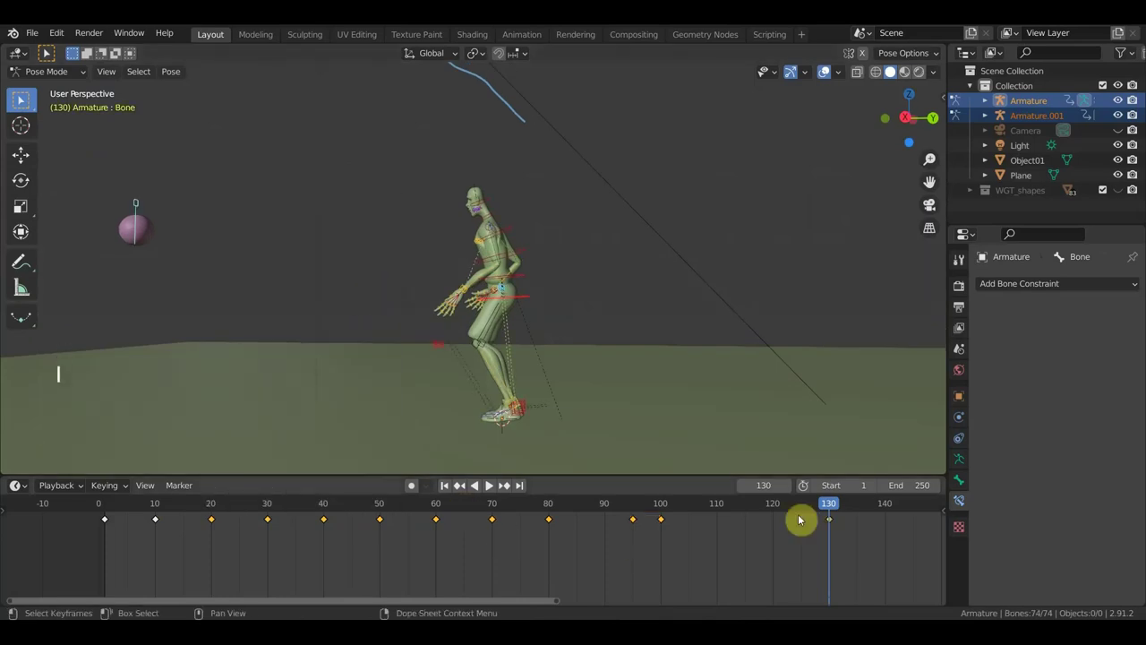
{"action": "left_click", "coordinate": [784, 515]}
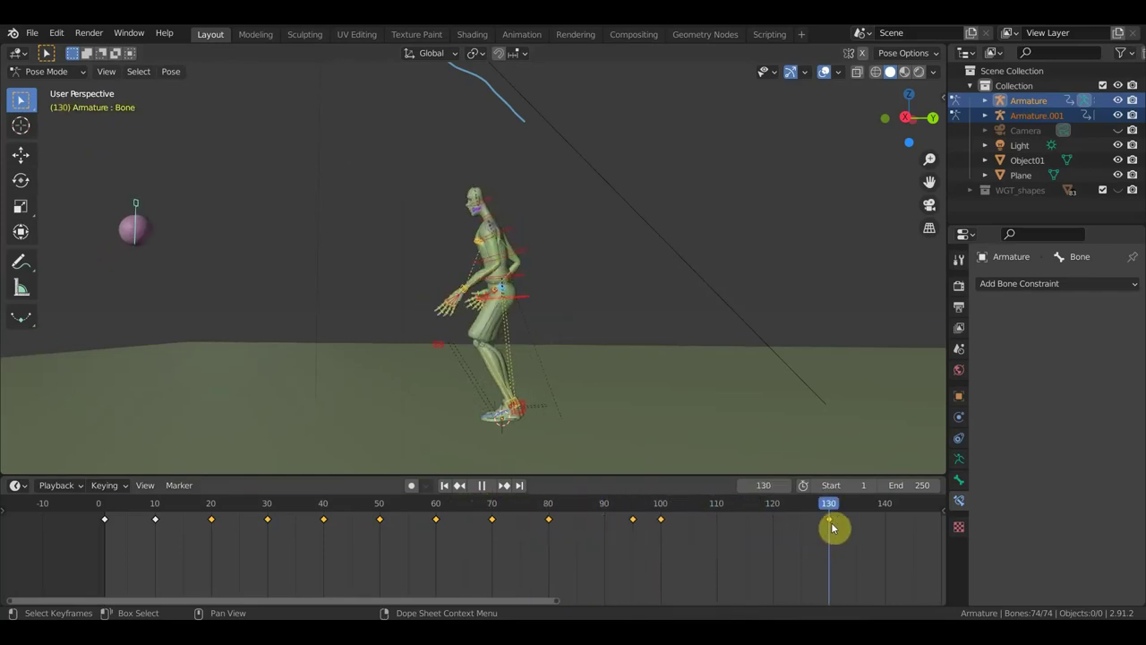
{"action": "scroll", "scroll_direction": "down", "scroll_amount": 3}
{"action": "middle_click", "coordinate": [684, 374]}
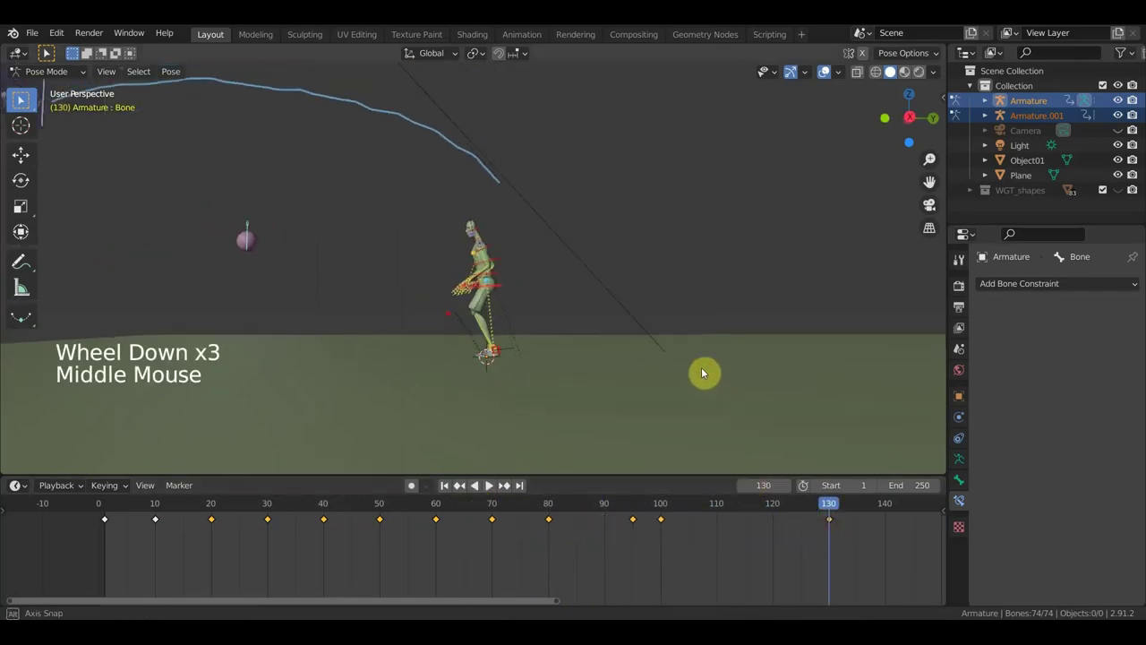
{"action": "middle_click", "coordinate": [694, 381]}
{"action": "scroll", "scroll_direction": "up", "scroll_amount": 3}
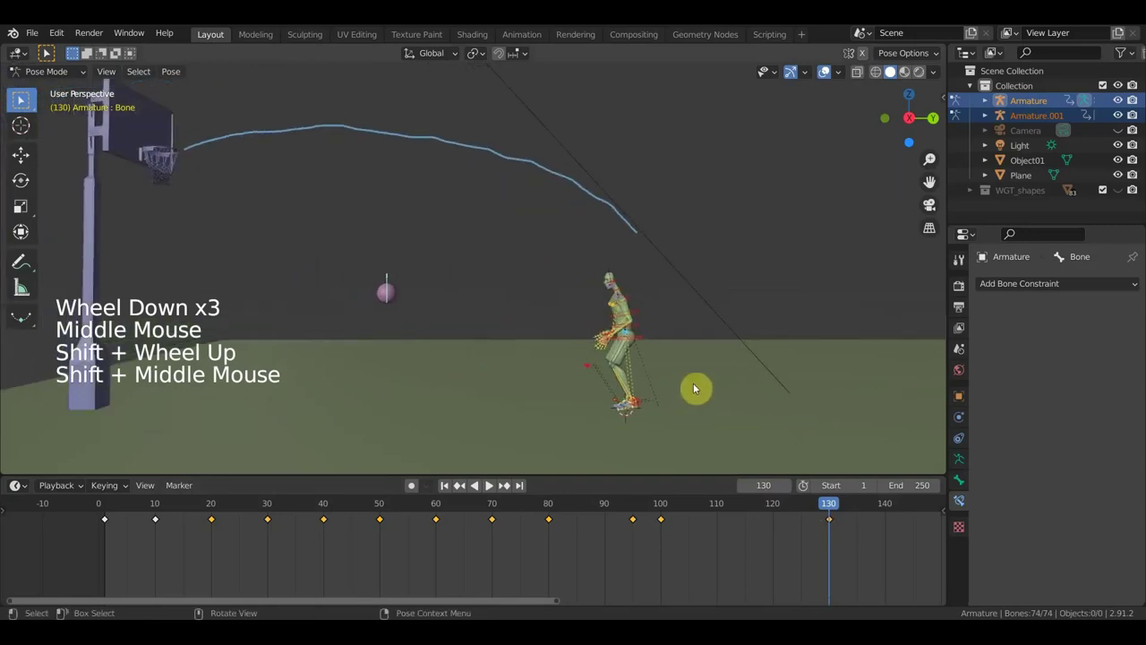
{"action": "scroll", "scroll_direction": "down", "scroll_amount": 3}
Step: Set the Screencast Keys font size to 22 in the sidebar, then hide the sidebar again
{"action": "middle_click", "coordinate": [767, 394]}
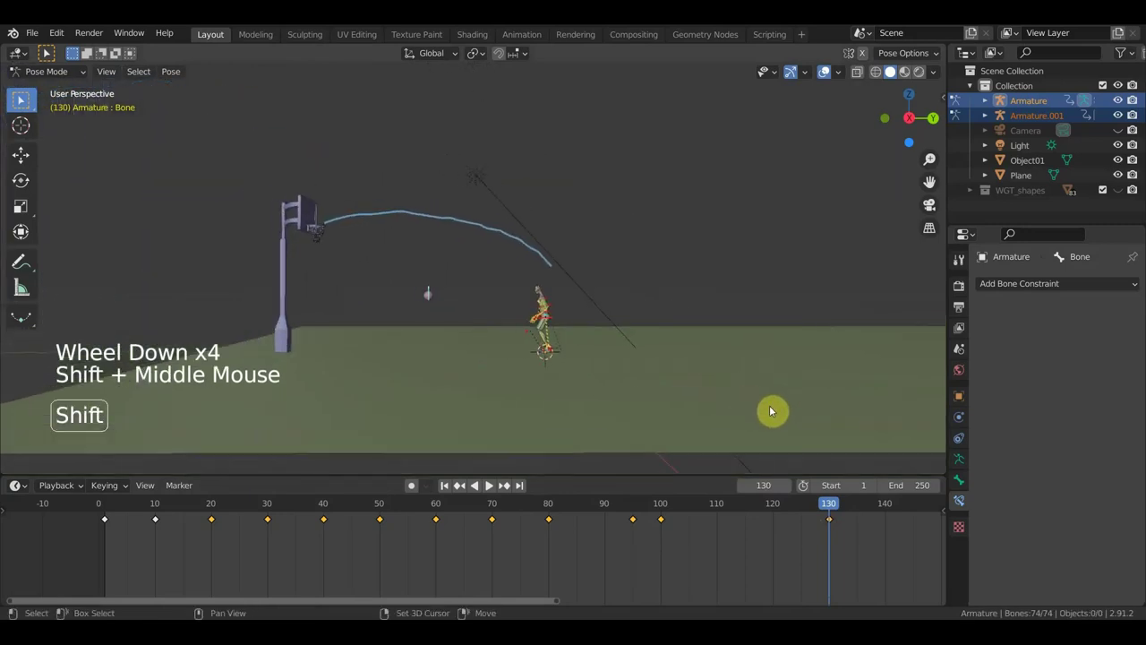
{"action": "key", "text": "n"}
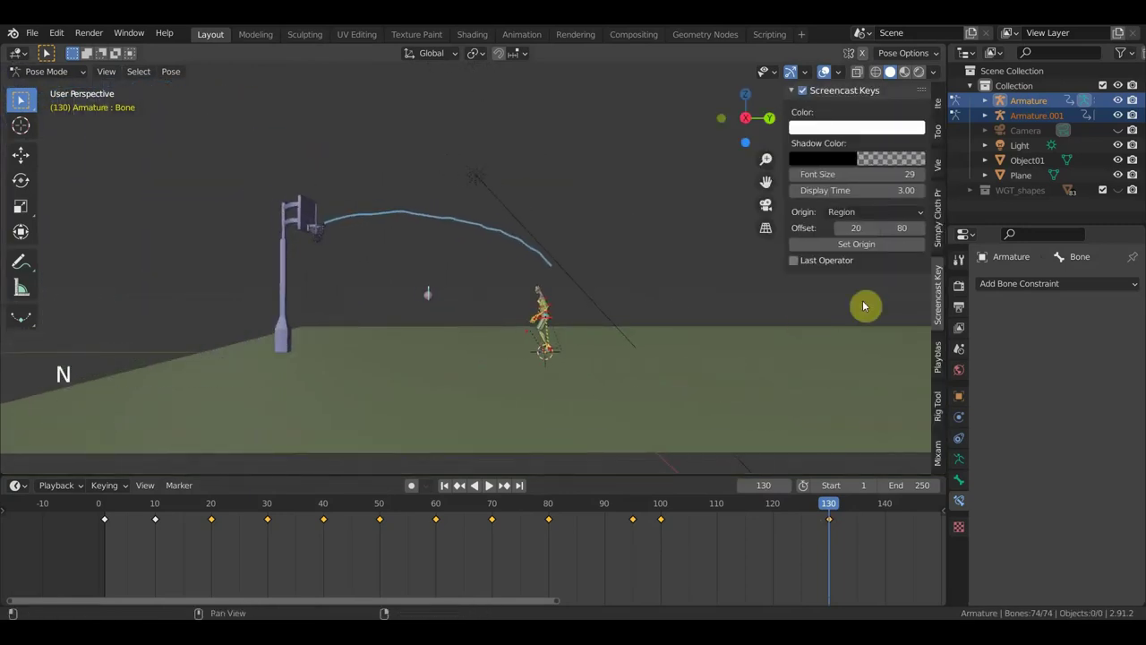
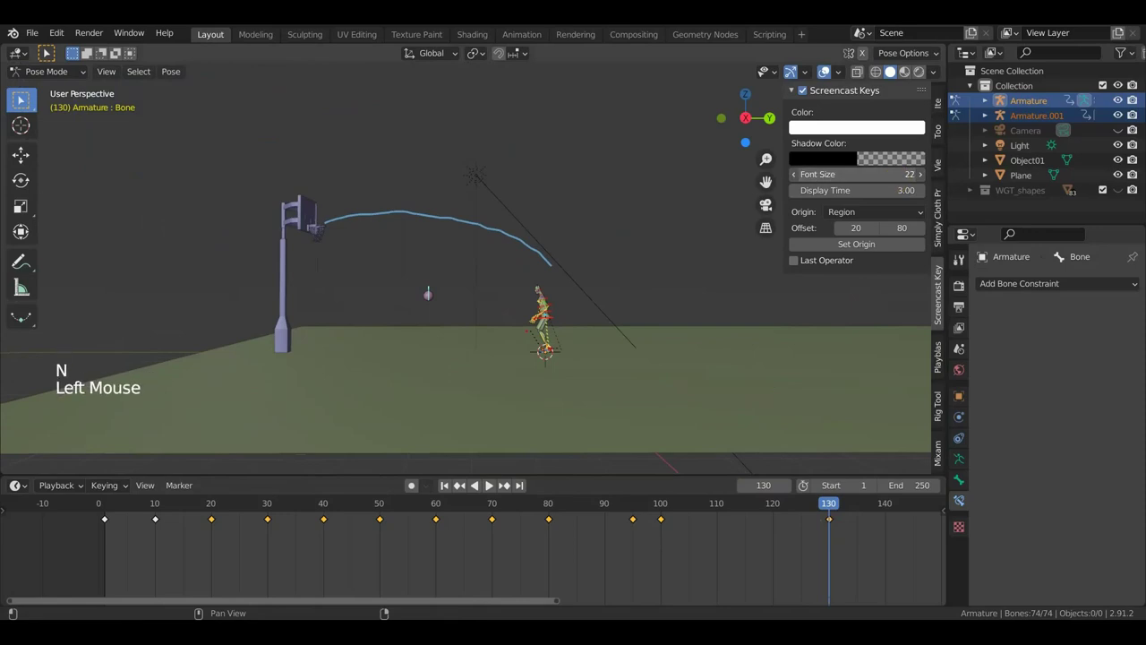
{"action": "key", "text": "n"}
{"action": "scroll", "scroll_direction": "up", "scroll_amount": 3}
{"action": "middle_click", "coordinate": [446, 397]}
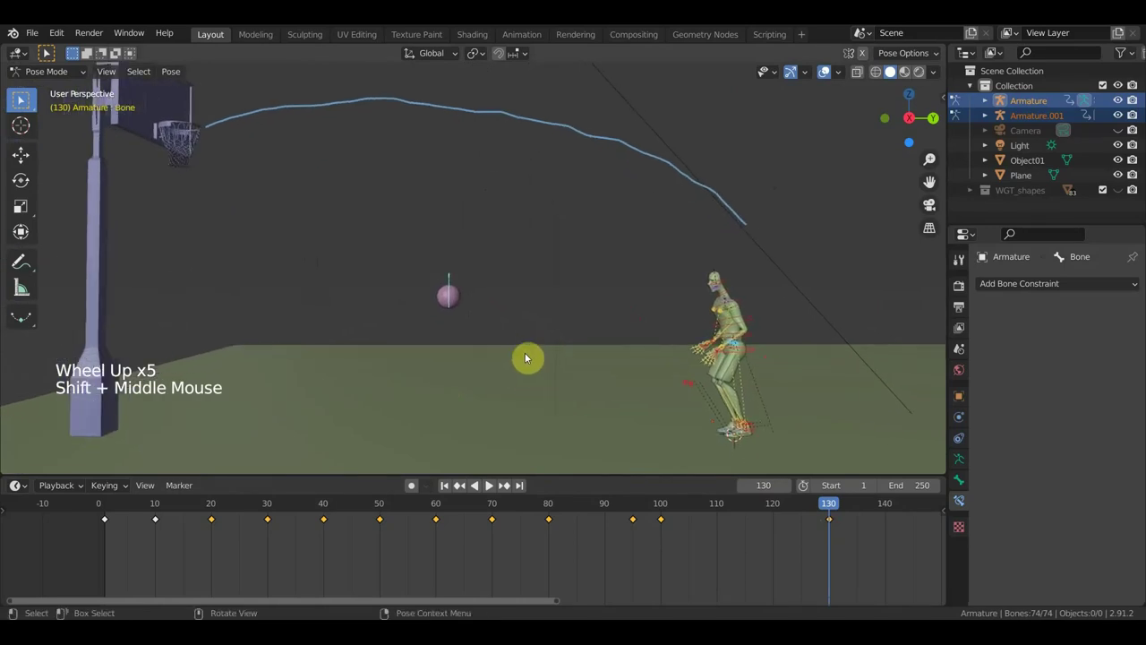
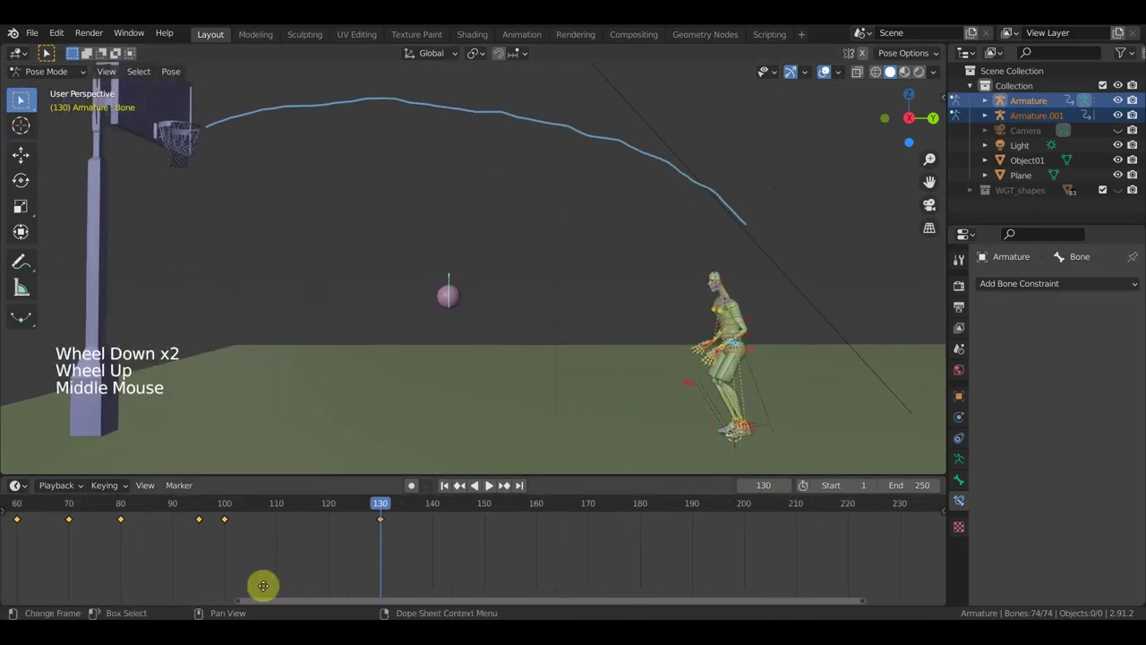
{"action": "scroll", "scroll_direction": "up", "scroll_amount": 3}
{"action": "scroll", "scroll_direction": "down", "scroll_amount": 3}
{"action": "scroll", "scroll_direction": "down", "scroll_amount": 3}
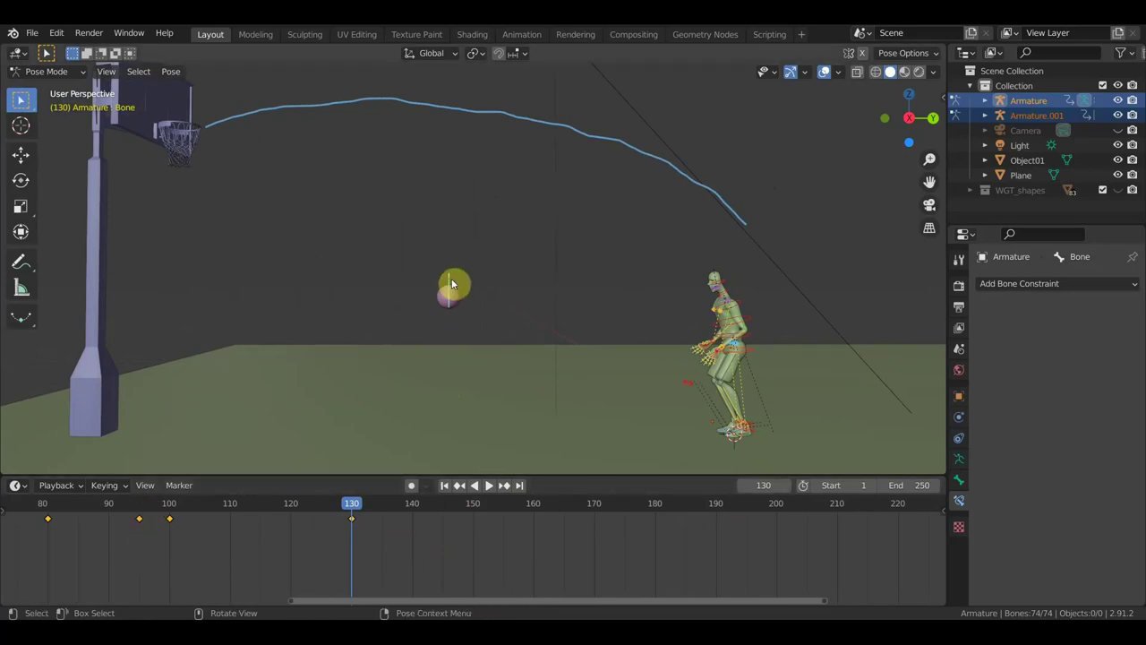
Step: At frame 165, move the ball's control bone down onto the floor and key Location & Rotation
{"action": "left_click", "coordinate": [570, 512]}
{"action": "left_click", "coordinate": [451, 285]}
{"action": "key", "text": "g"}
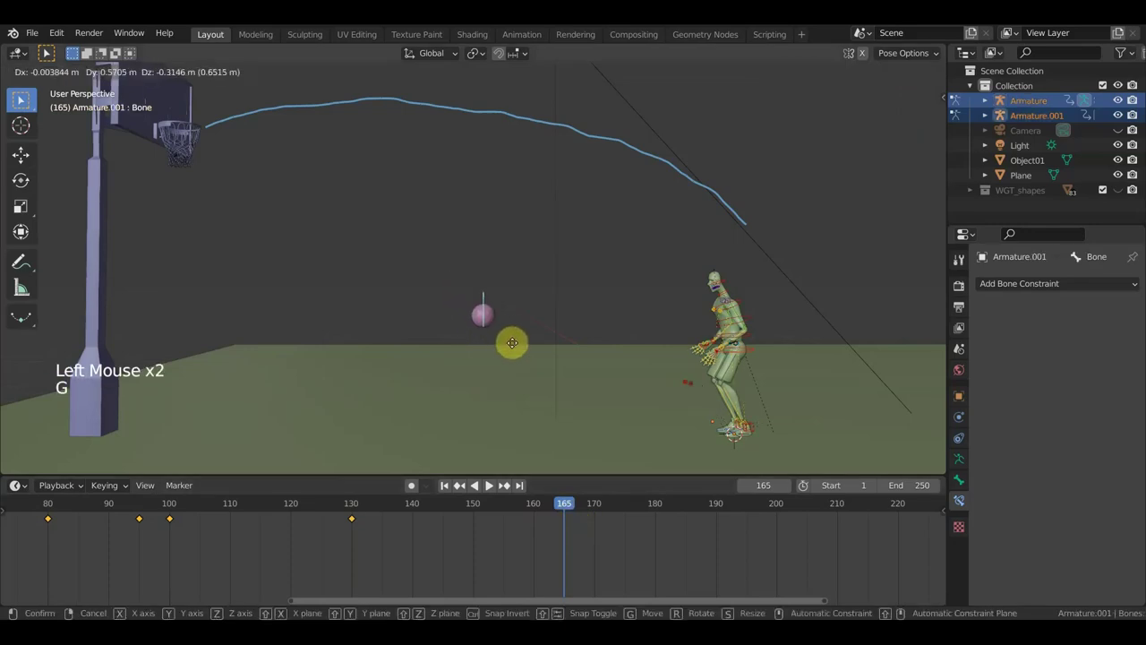
{"action": "key", "text": "KP_3"}
{"action": "key", "text": "g"}
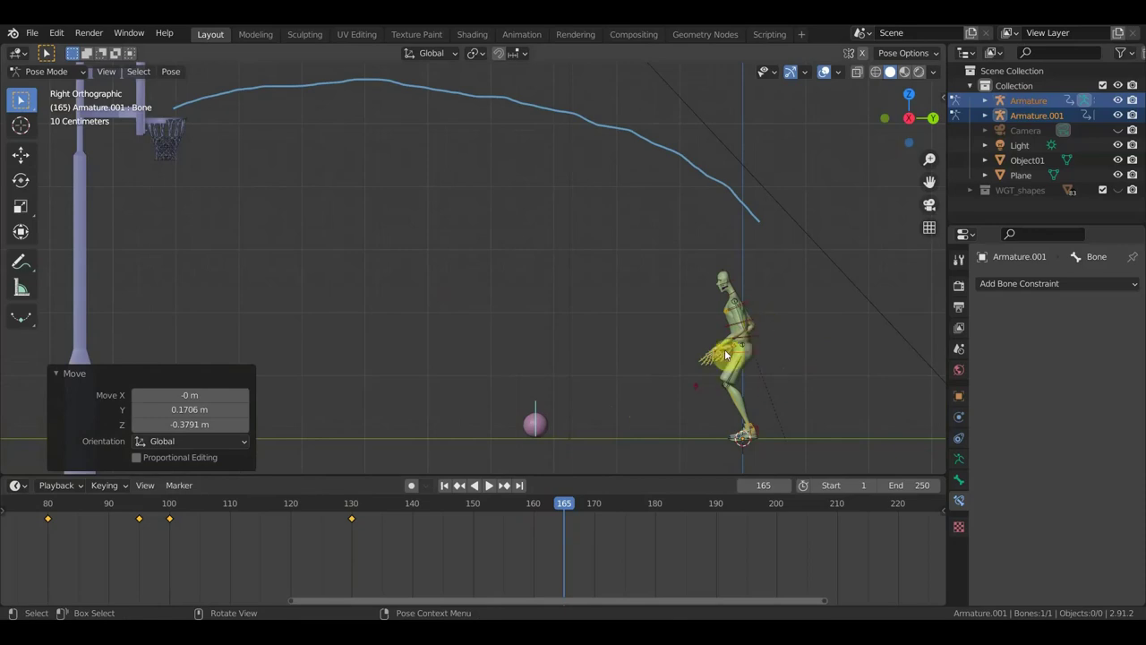
{"action": "key", "text": "a"}
{"action": "key", "text": "i"}
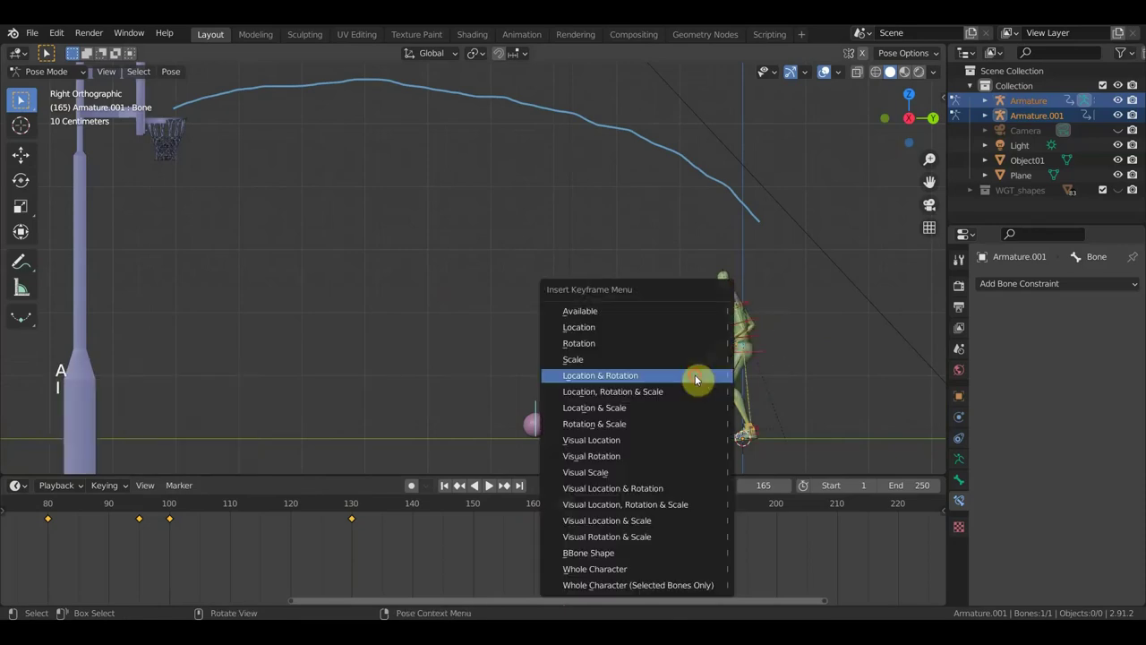
{"action": "left_click", "coordinate": [561, 510]}
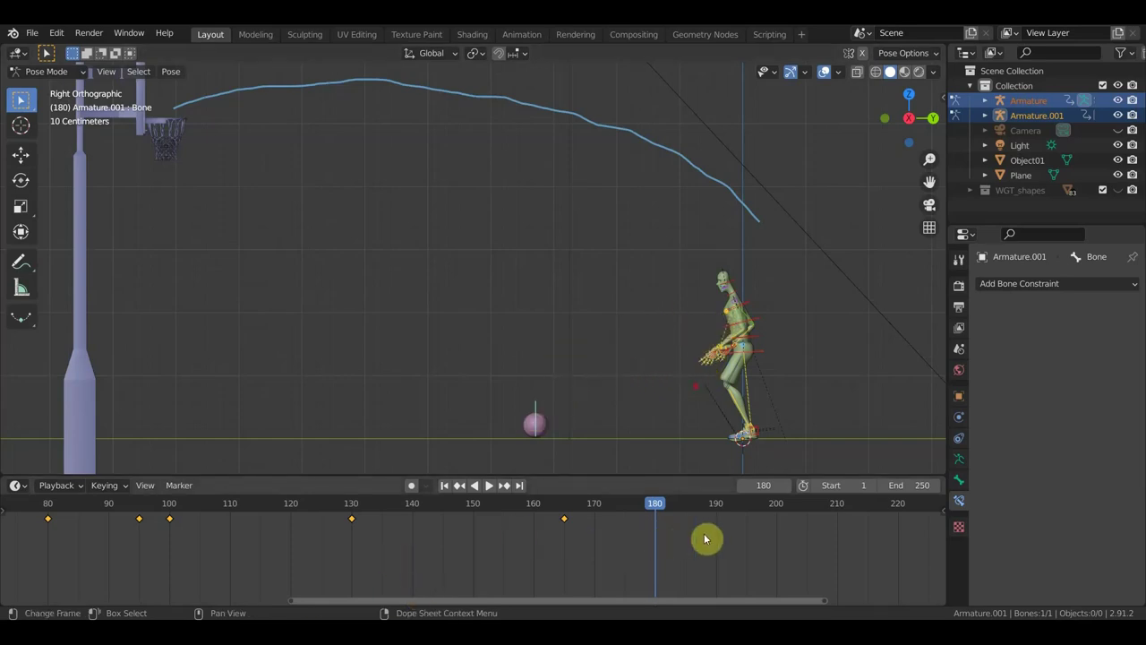
Step: At frame 200, raise the ball bone above the floor and insert a keyframe
{"action": "left_click", "coordinate": [780, 511]}
{"action": "left_click", "coordinate": [542, 412]}
{"action": "key", "text": "g"}
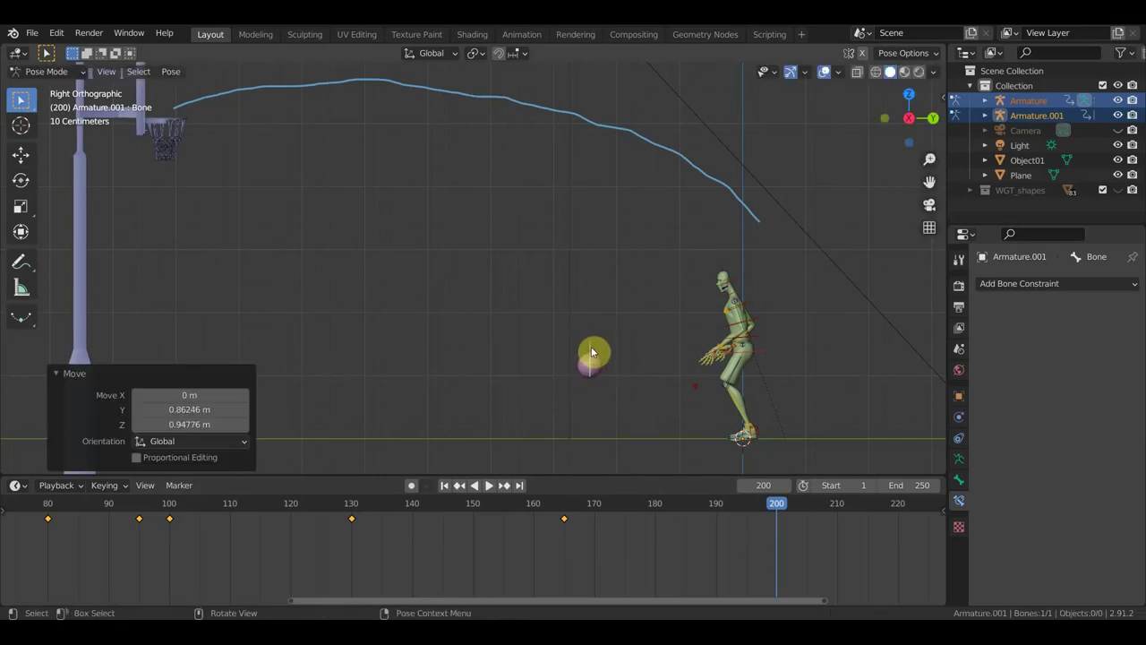
{"action": "key", "text": "a"}
{"action": "key", "text": "i"}
{"action": "scroll", "scroll_direction": "down", "scroll_amount": 3}
{"action": "middle_click", "coordinate": [695, 557]}
{"action": "scroll", "scroll_direction": "up", "scroll_amount": 3}
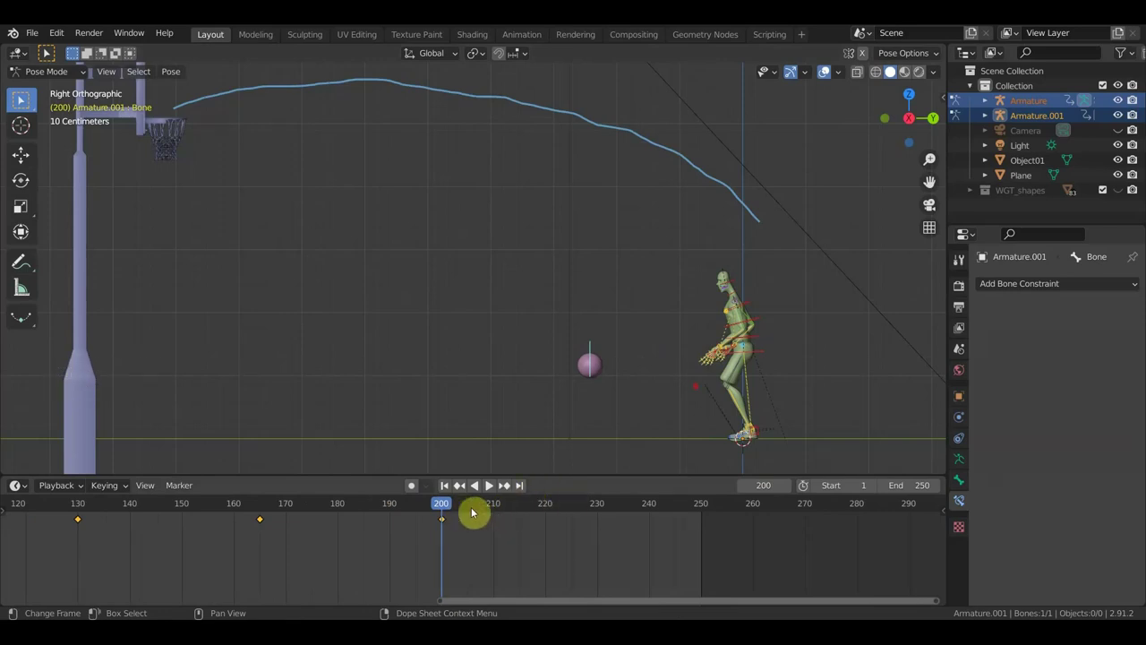
Step: At frame 230, lower the ball bone back down near the player's feet
{"action": "left_click", "coordinate": [599, 505]}
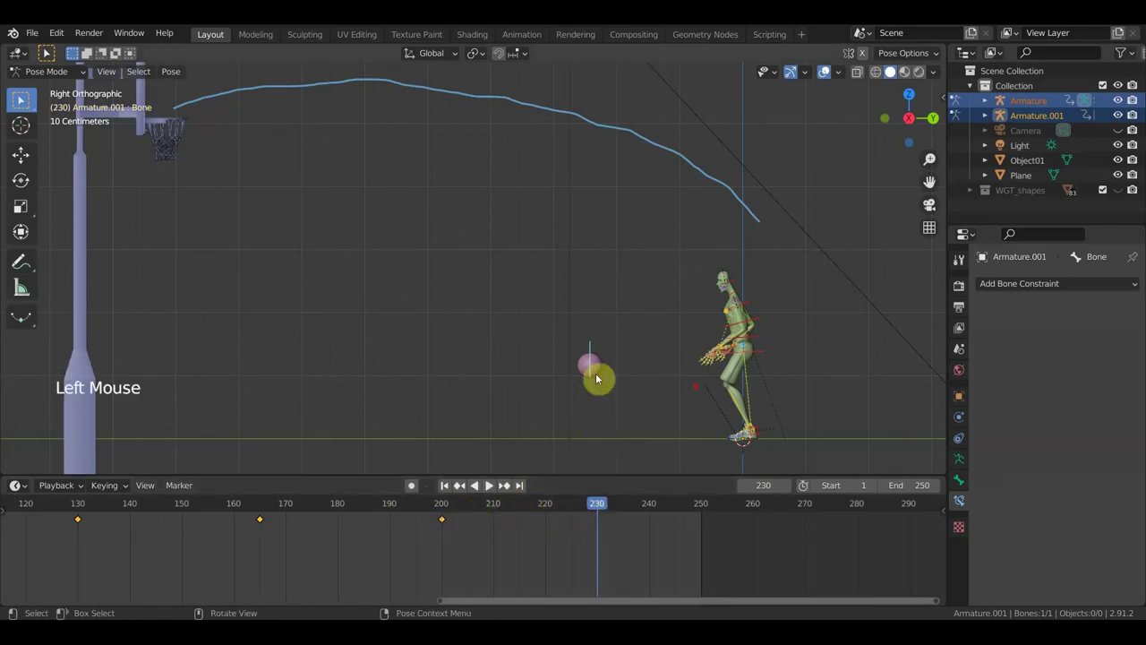
{"action": "left_click", "coordinate": [598, 360]}
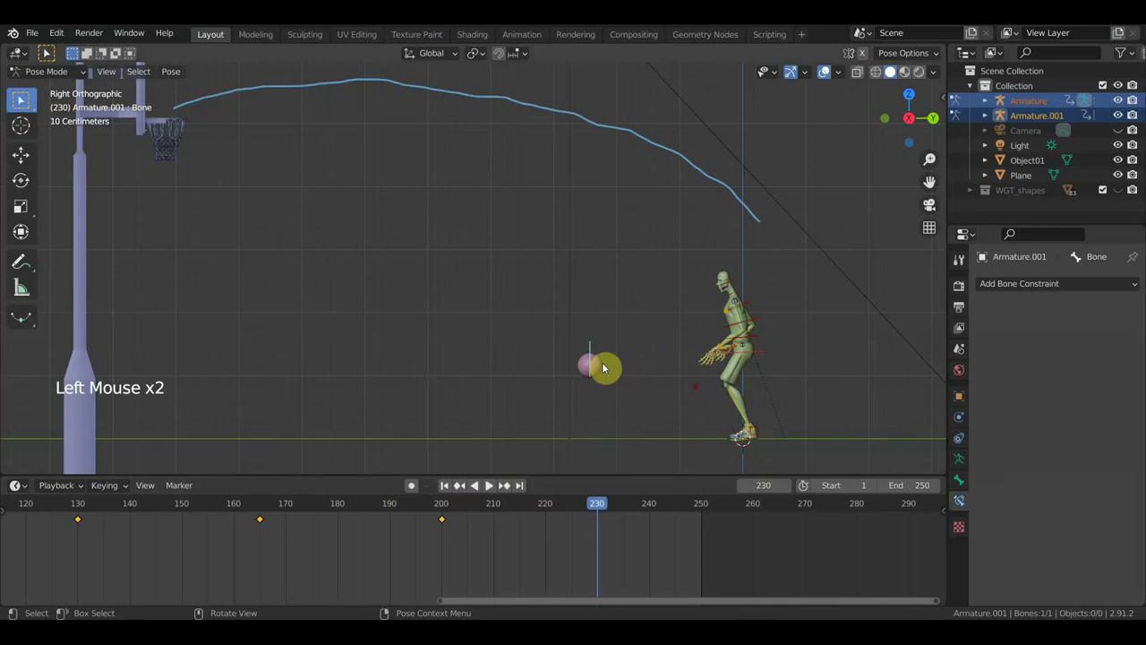
{"action": "key", "text": "g"}
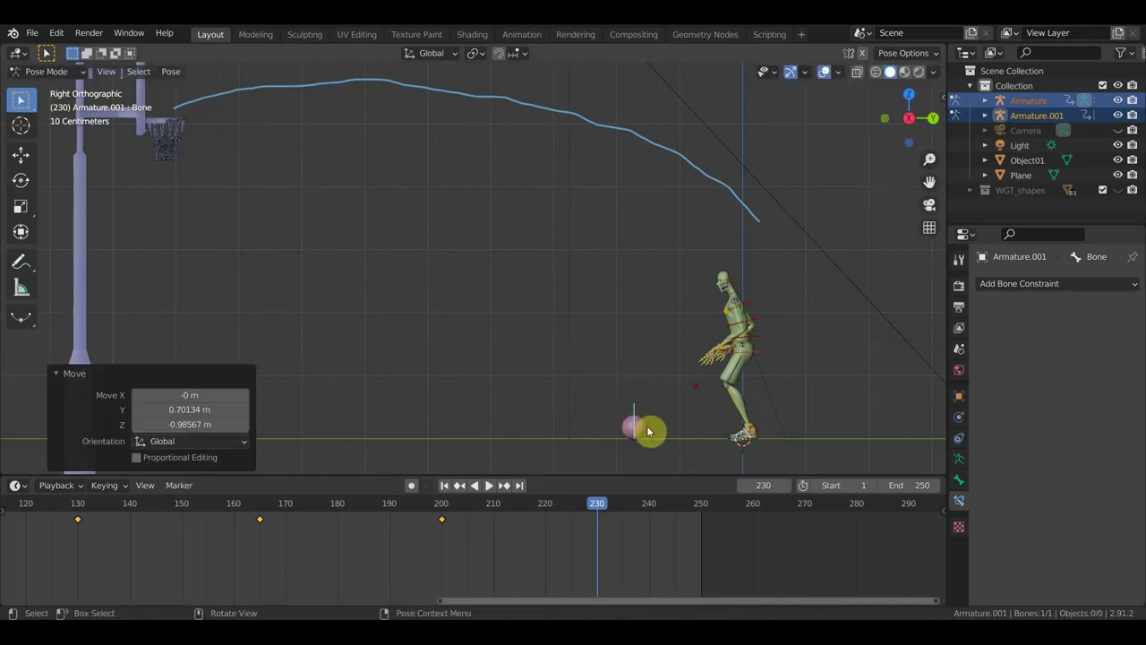
{"action": "scroll", "scroll_direction": "up", "scroll_amount": 3}
{"action": "middle_click", "coordinate": [730, 360]}
{"action": "scroll", "scroll_direction": "up", "scroll_amount": 3}
{"action": "scroll", "scroll_direction": "down", "scroll_amount": 3}
Step: Select the player's rig and rotate the spine bone so the torso bends forward
{"action": "left_click", "coordinate": [663, 297]}
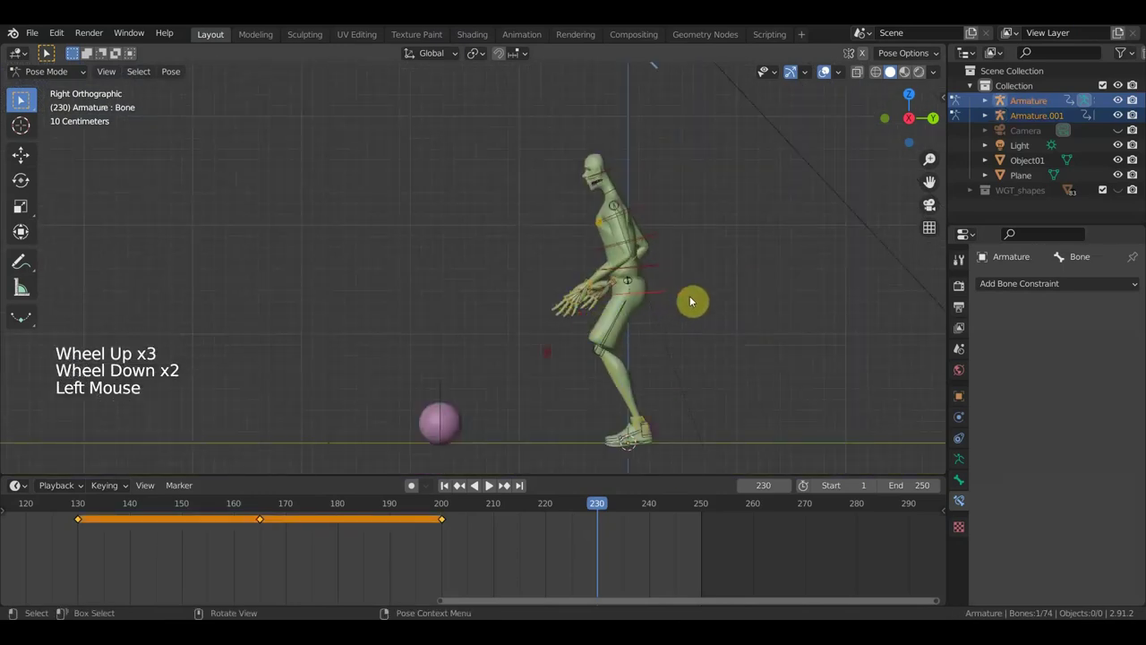
{"action": "key", "text": "g"}
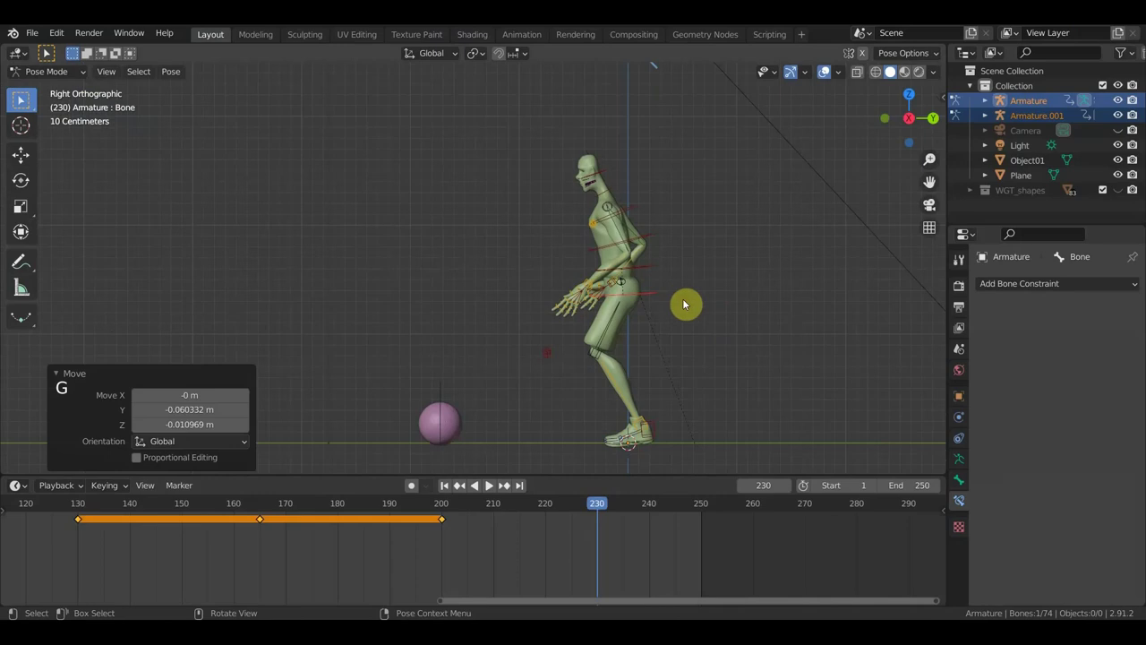
{"action": "key", "text": "r"}
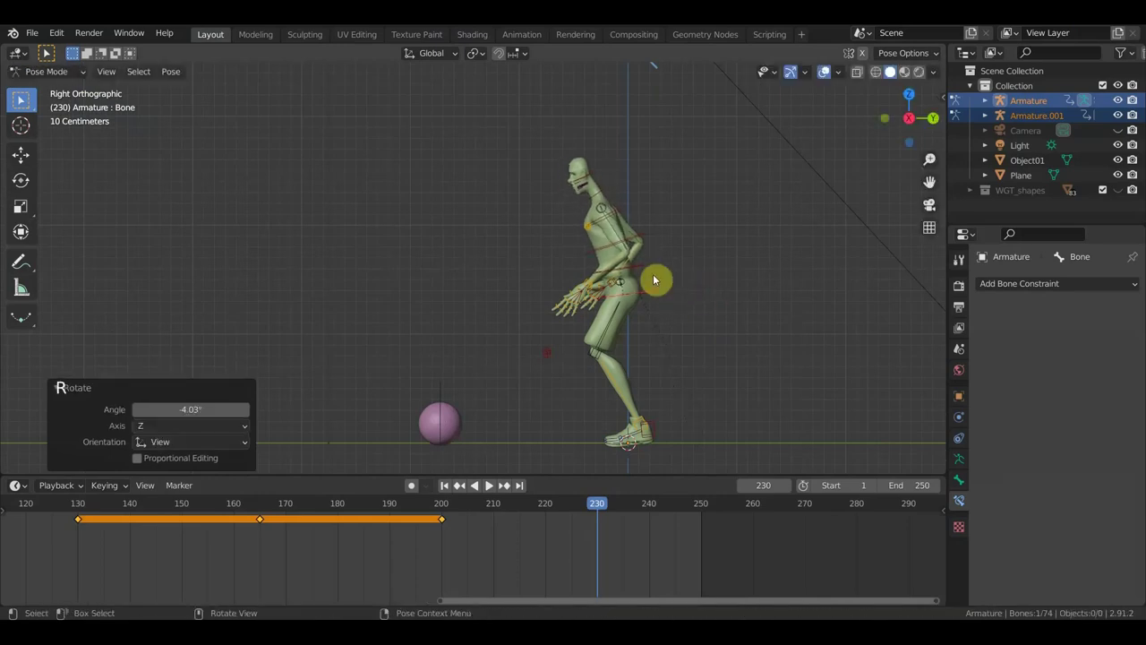
{"action": "left_click", "coordinate": [652, 267]}
{"action": "key", "text": "r"}
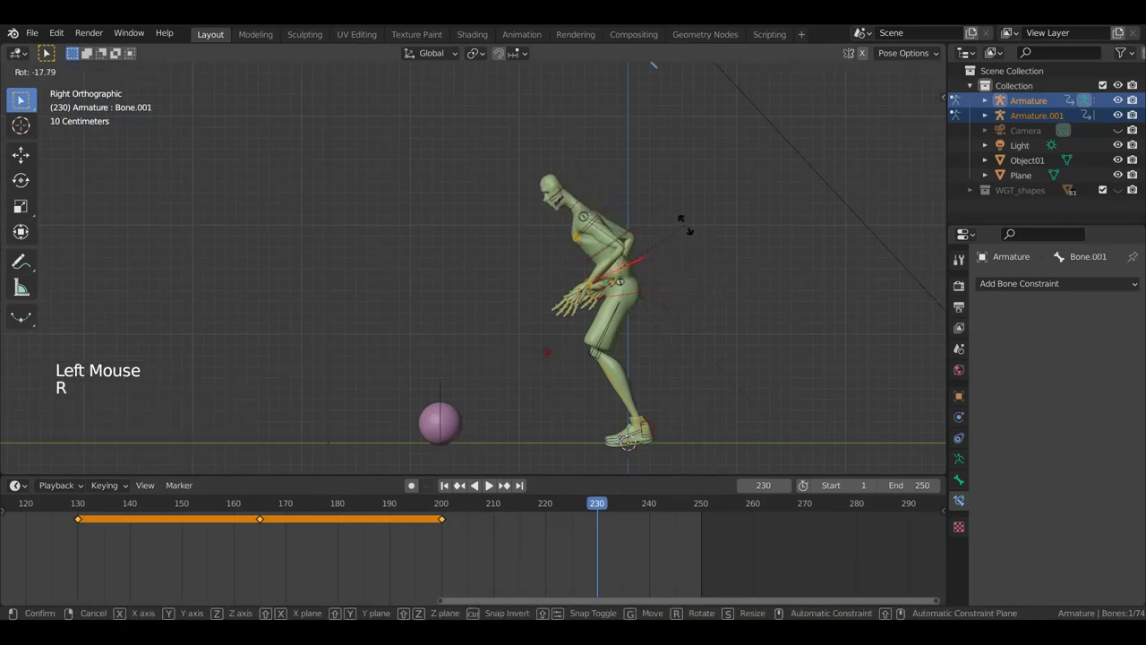
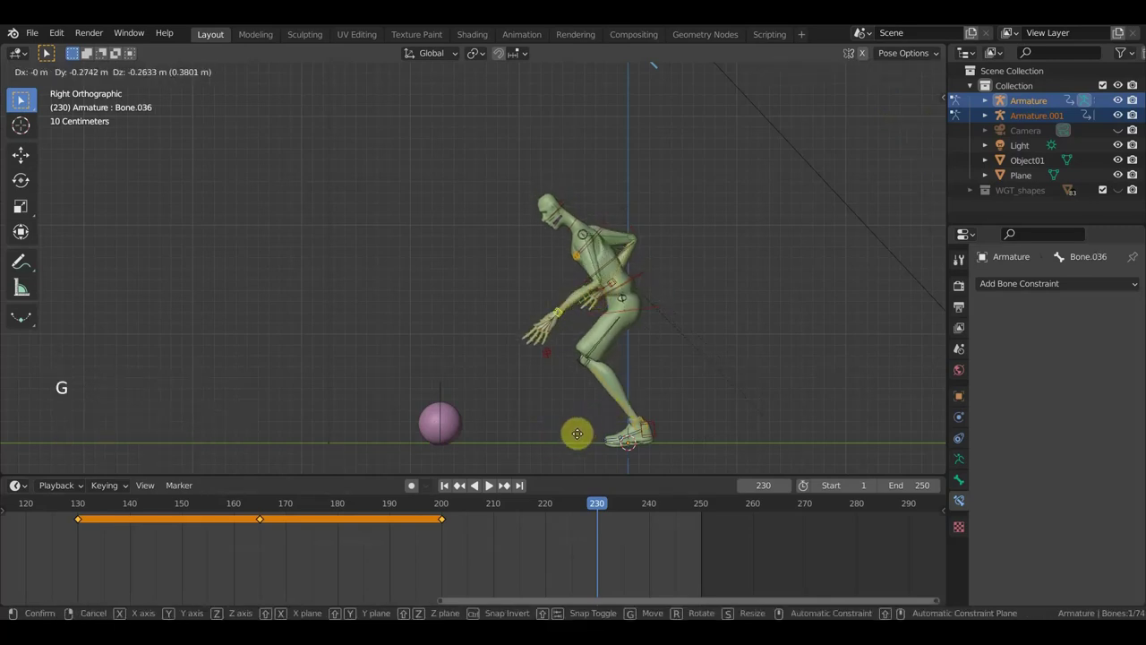
{"action": "middle_click", "coordinate": [676, 325]}
{"action": "scroll", "scroll_direction": "up", "scroll_amount": 3}
{"action": "middle_click", "coordinate": [565, 341]}
Step: Pose the arm bones so both arms reach down into the crouch
{"action": "left_click", "coordinate": [278, 299]}
{"action": "middle_click", "coordinate": [389, 333]}
{"action": "scroll", "scroll_direction": "down", "scroll_amount": 3}
{"action": "middle_click", "coordinate": [472, 358]}
{"action": "key", "text": "g"}
{"action": "middle_click", "coordinate": [440, 379]}
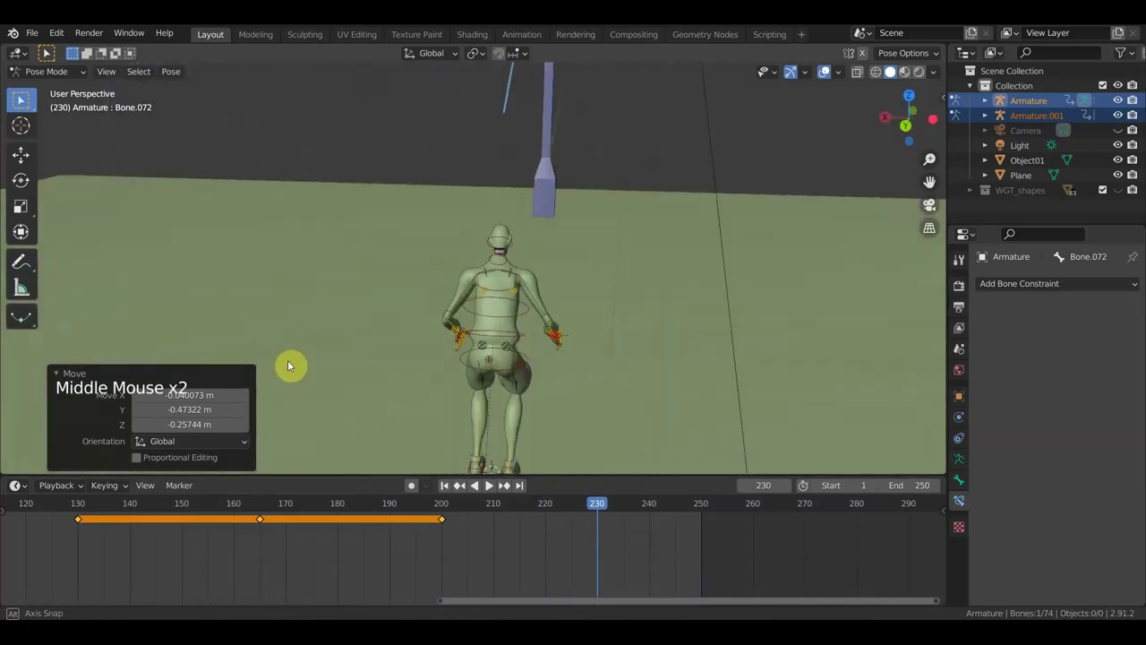
{"action": "left_click", "coordinate": [587, 254]}
{"action": "middle_click", "coordinate": [708, 272]}
{"action": "key", "text": "g"}
{"action": "middle_click", "coordinate": [597, 322]}
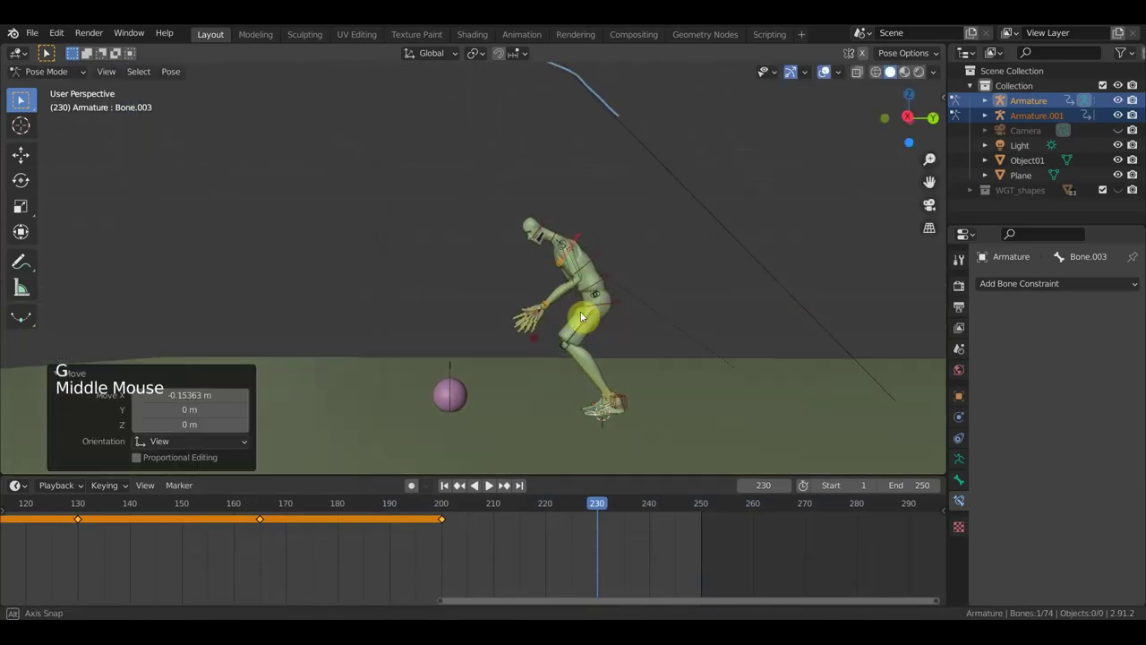
Step: Bend the upper leg into the crouch, then keyframe every bone of the rig at frame 230
{"action": "left_click", "coordinate": [607, 307]}
{"action": "key", "text": "g"}
{"action": "scroll", "scroll_direction": "up", "scroll_amount": 3}
{"action": "middle_click", "coordinate": [638, 329]}
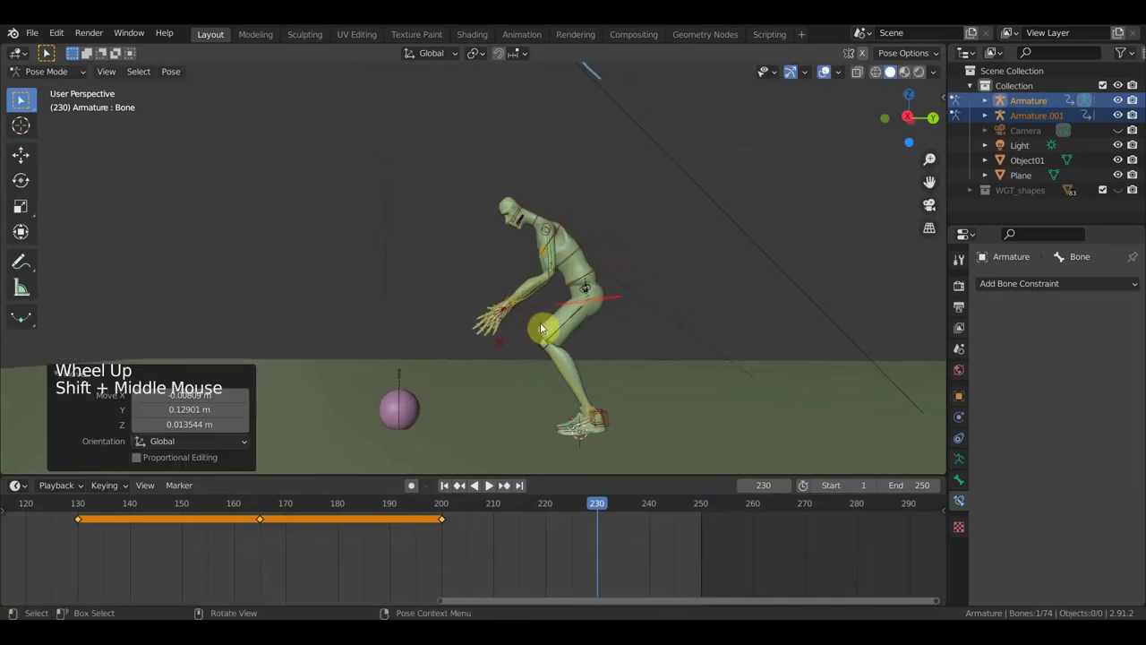
{"action": "key", "text": "a"}
{"action": "key", "text": "i"}
{"action": "left_click", "coordinate": [593, 509]}
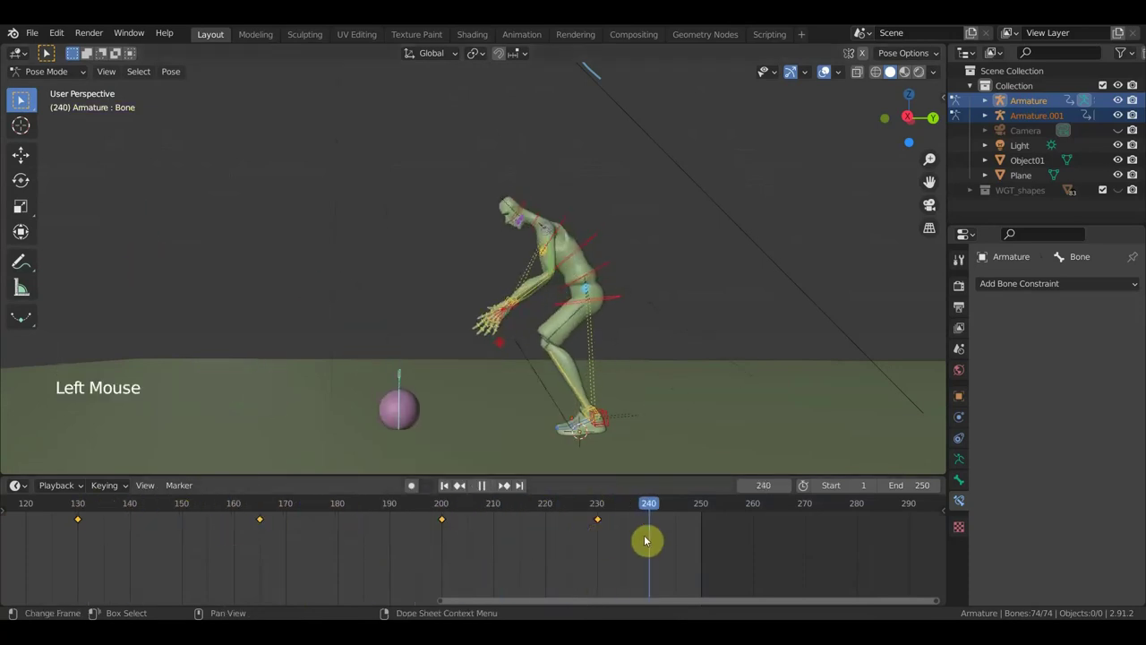
Step: At frame 240, move the ball's rig so the ball sits just ahead of the crouching player
{"action": "scroll", "scroll_direction": "down", "scroll_amount": 3}
{"action": "scroll", "scroll_direction": "down", "scroll_amount": 3}
{"action": "middle_click", "coordinate": [607, 346]}
{"action": "key", "text": "KP_3"}
{"action": "scroll", "scroll_direction": "up", "scroll_amount": 3}
{"action": "middle_click", "coordinate": [452, 323]}
{"action": "left_click", "coordinate": [434, 364]}
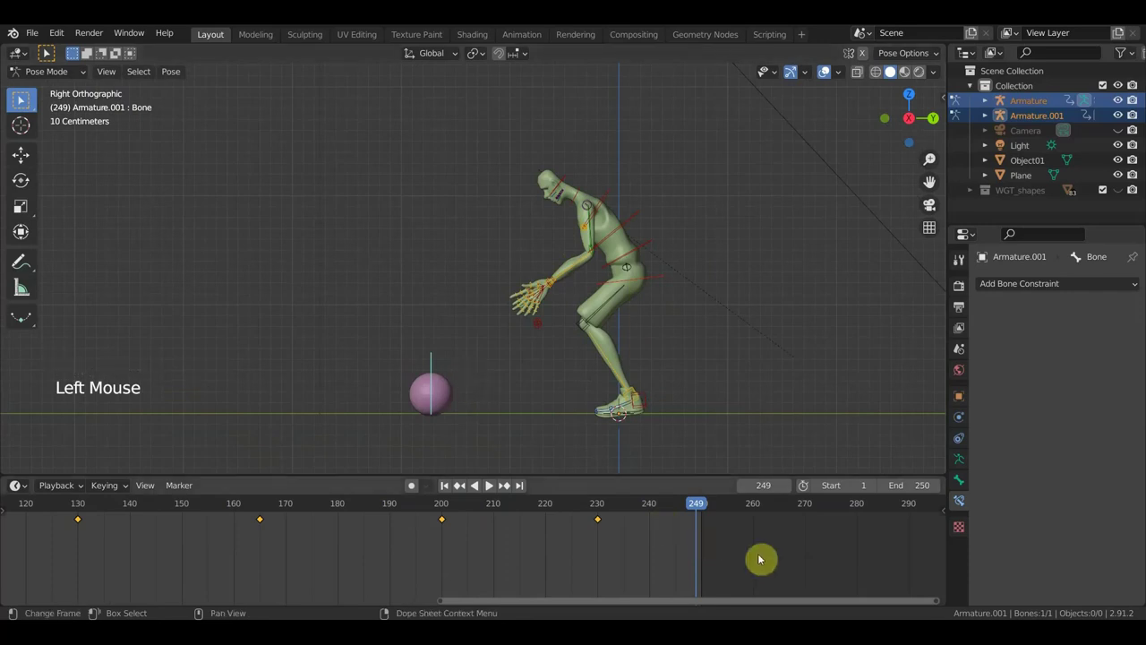
{"action": "left_click", "coordinate": [653, 509]}
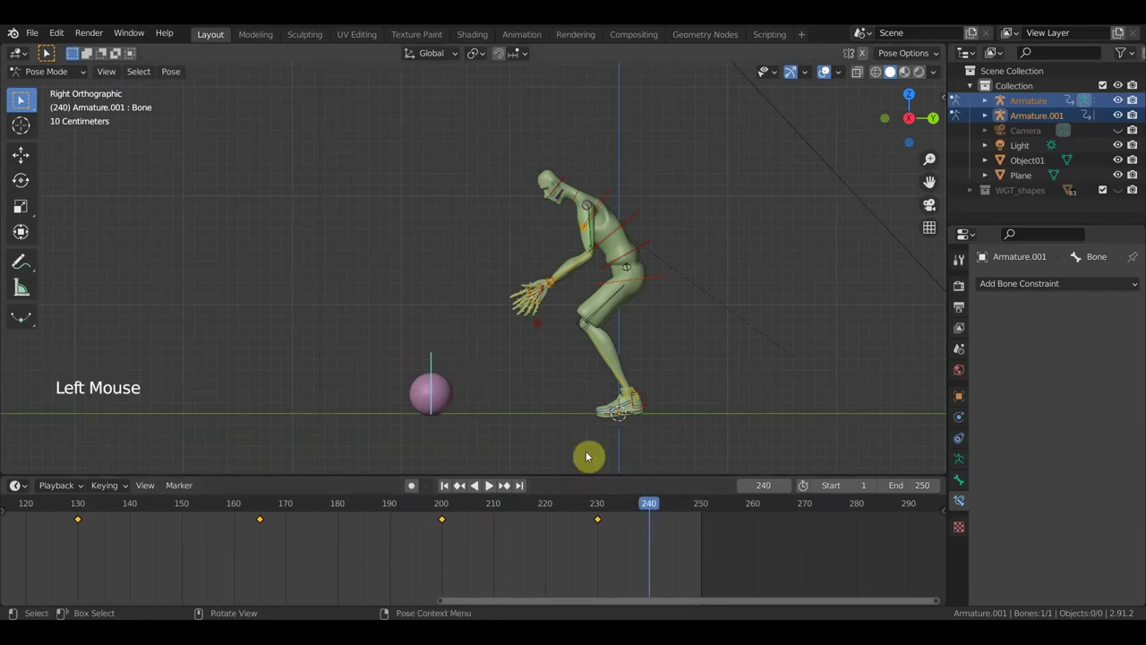
{"action": "key", "text": "g"}
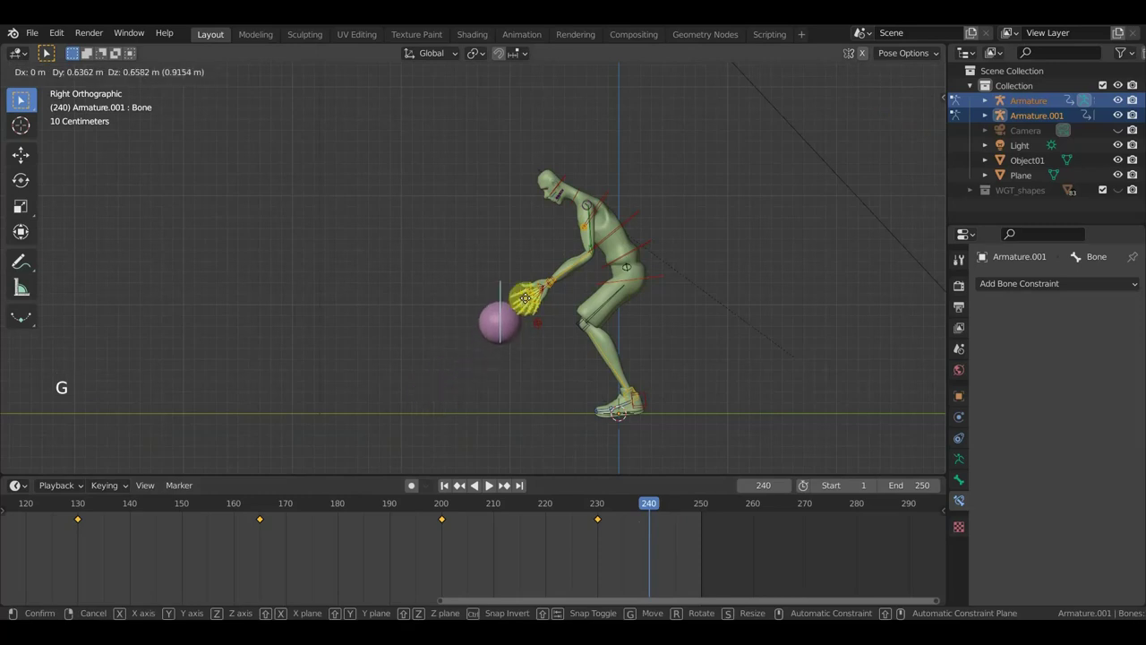
{"action": "middle_click", "coordinate": [509, 325]}
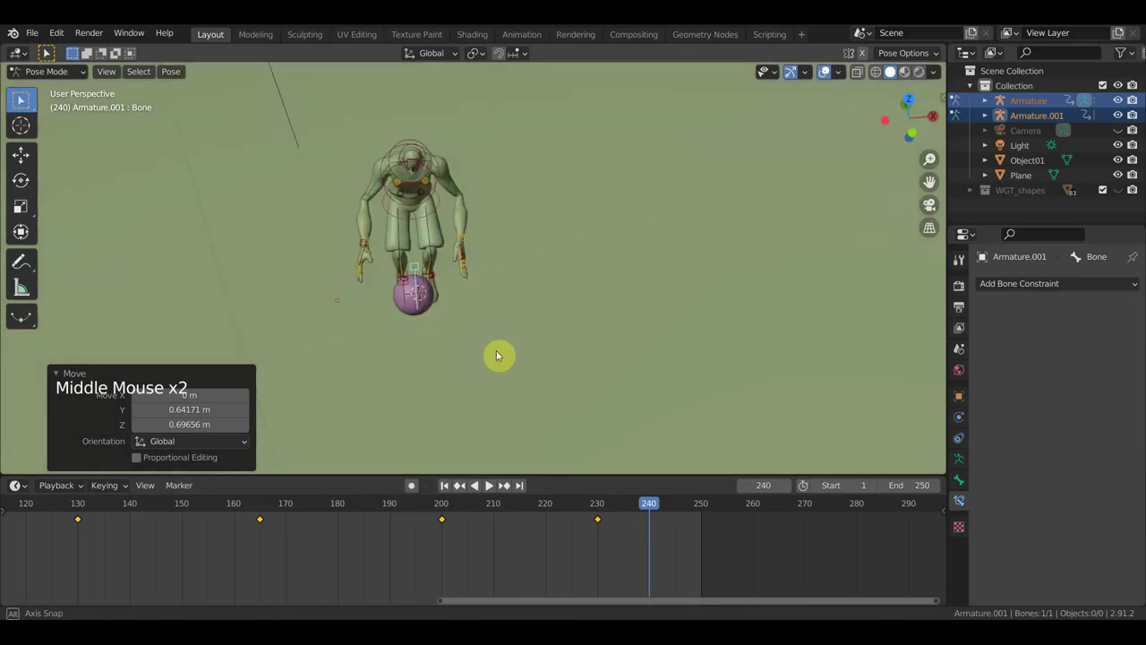
Step: Move the right hand's IK and wrist bones so the hand reaches down toward the ball
{"action": "middle_click", "coordinate": [363, 244]}
{"action": "left_click", "coordinate": [363, 244]}
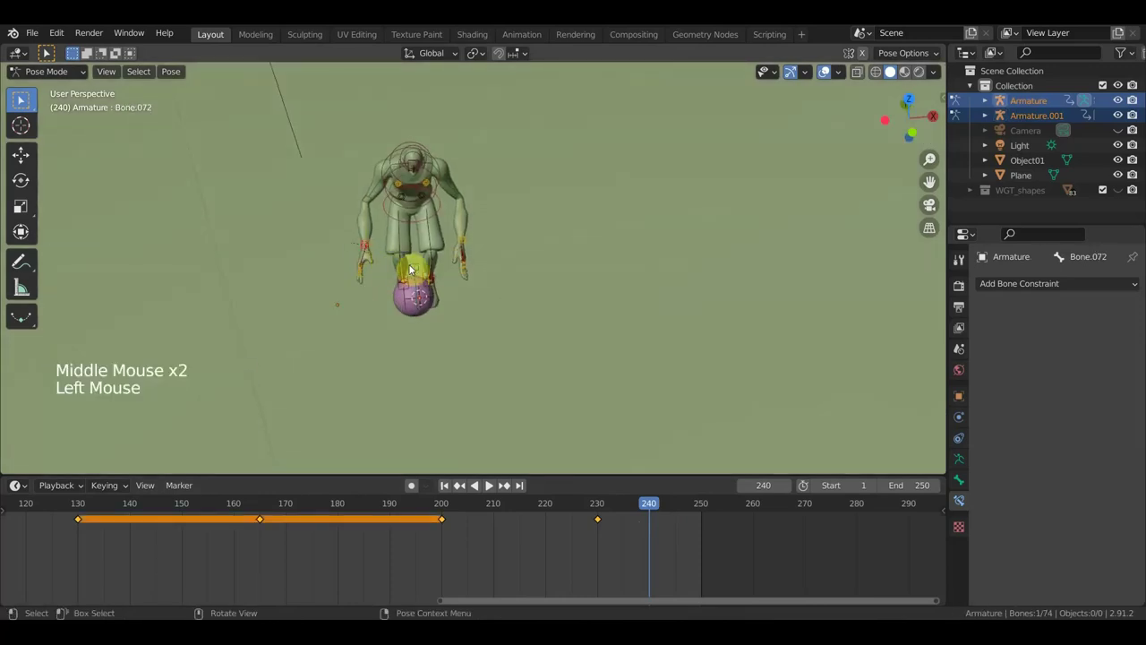
{"action": "key", "text": "r"}
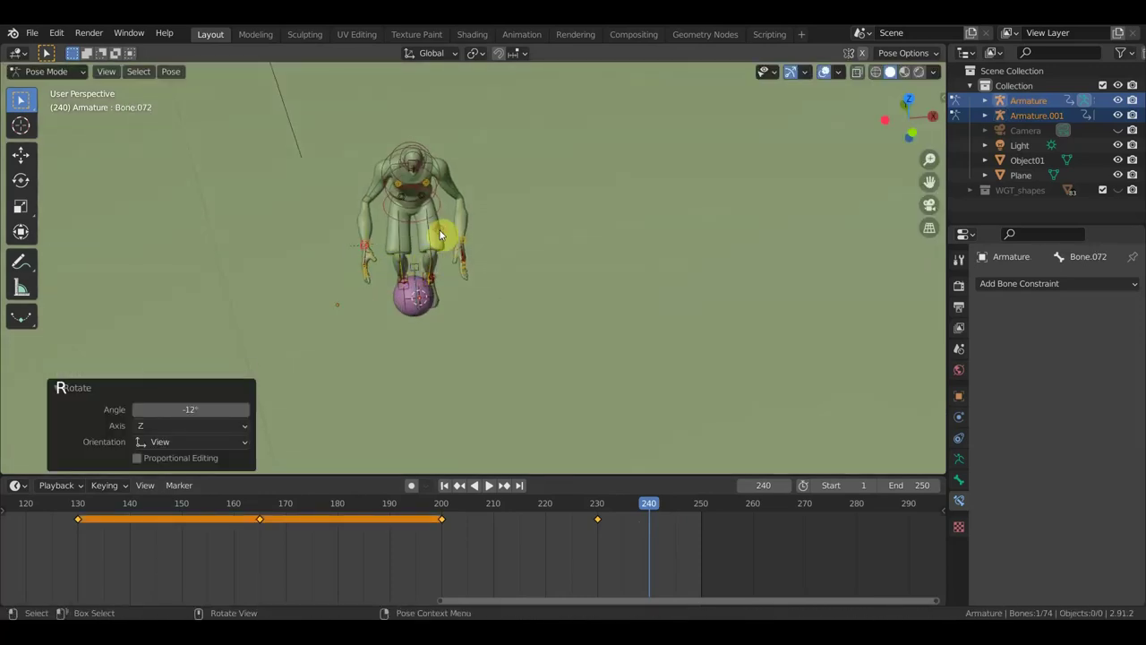
{"action": "key", "text": "g"}
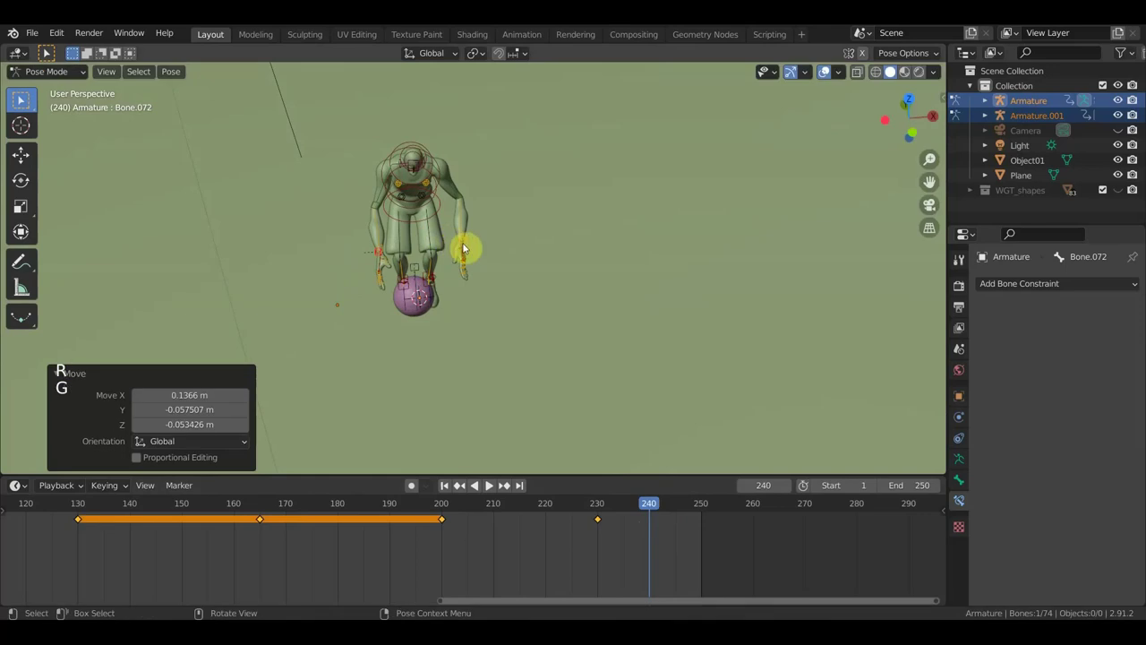
{"action": "left_click", "coordinate": [468, 244]}
{"action": "key", "text": "g"}
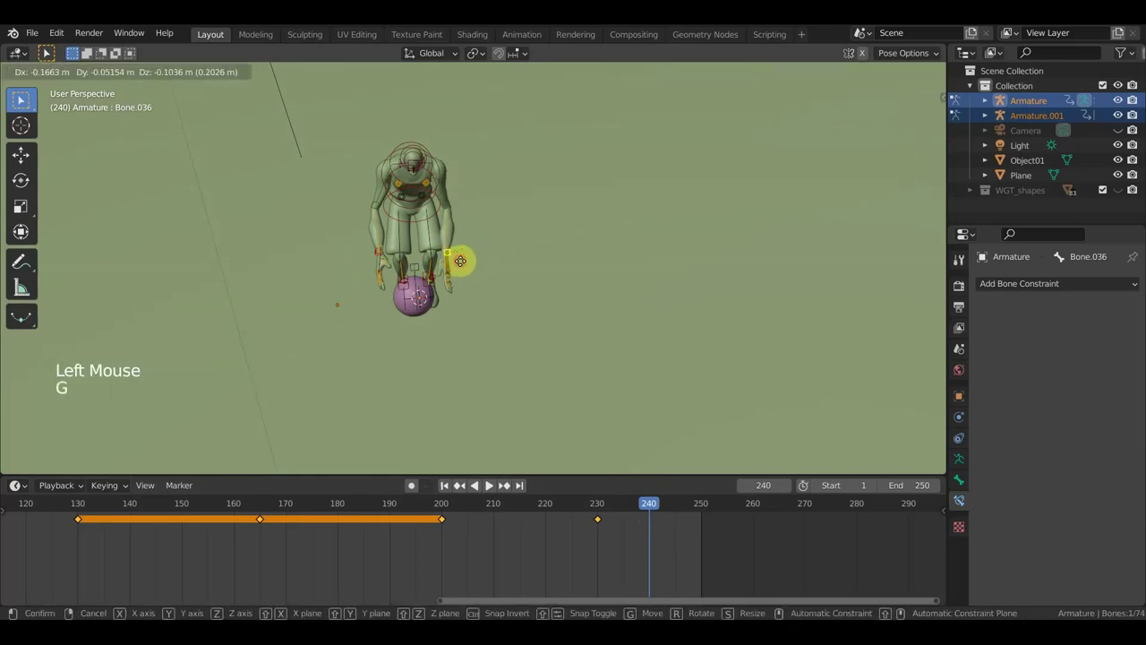
{"action": "middle_click", "coordinate": [461, 264]}
{"action": "scroll", "scroll_direction": "up", "scroll_amount": 3}
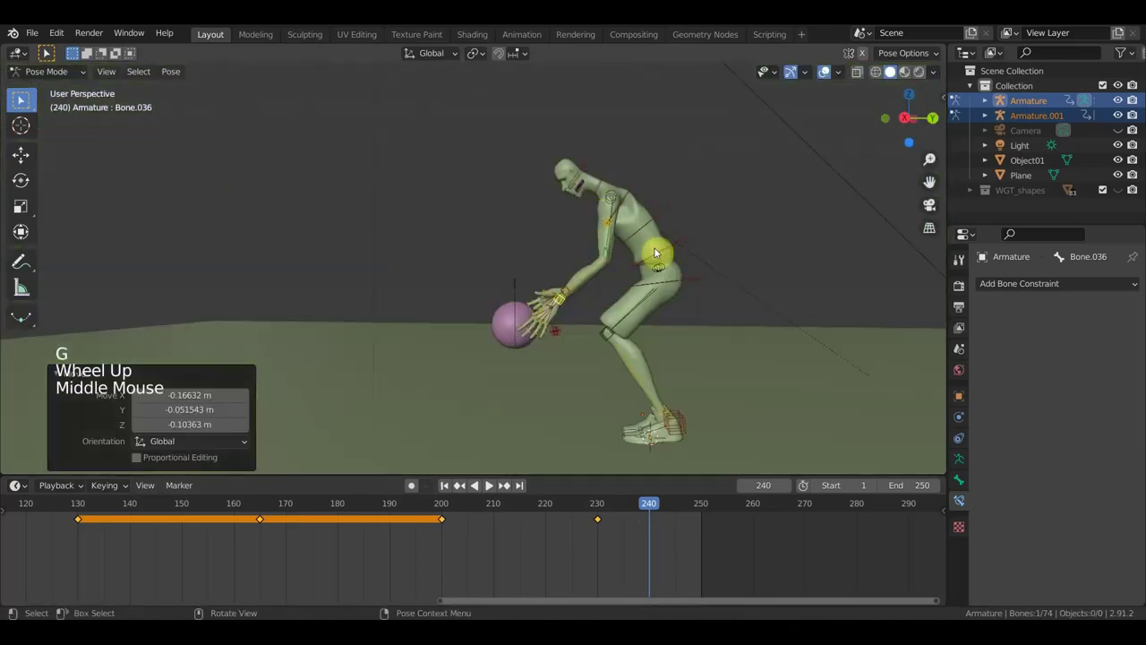
Step: Move and rotate the hand control bone so the hand wraps around the ball
{"action": "left_click", "coordinate": [680, 281]}
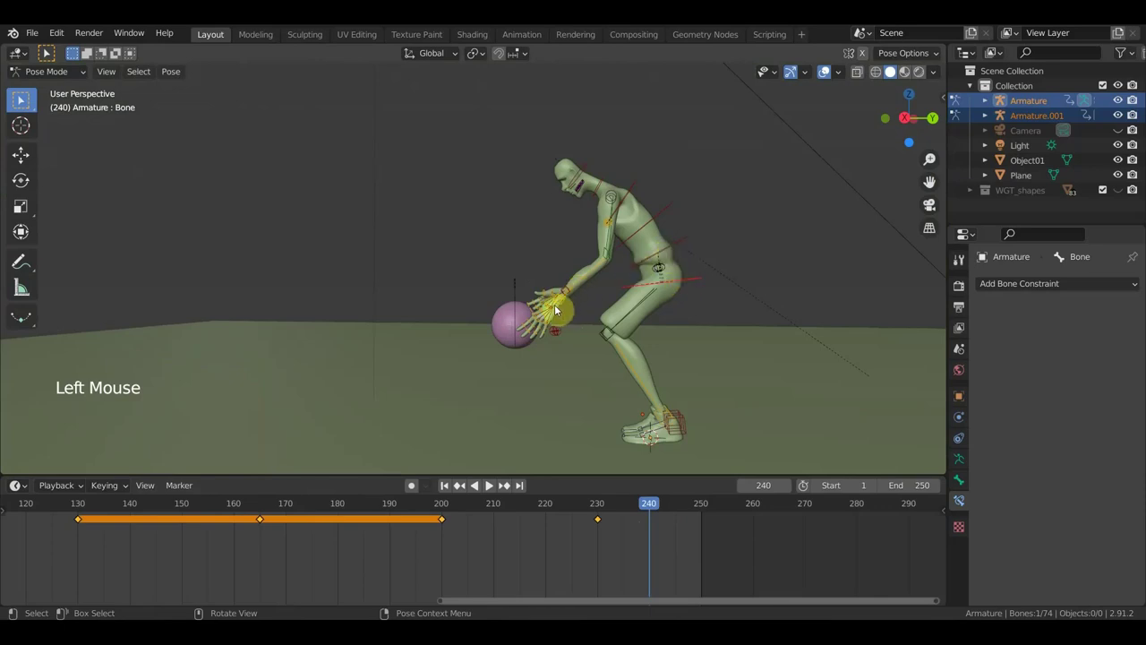
{"action": "left_click", "coordinate": [570, 301]}
{"action": "key", "text": "g"}
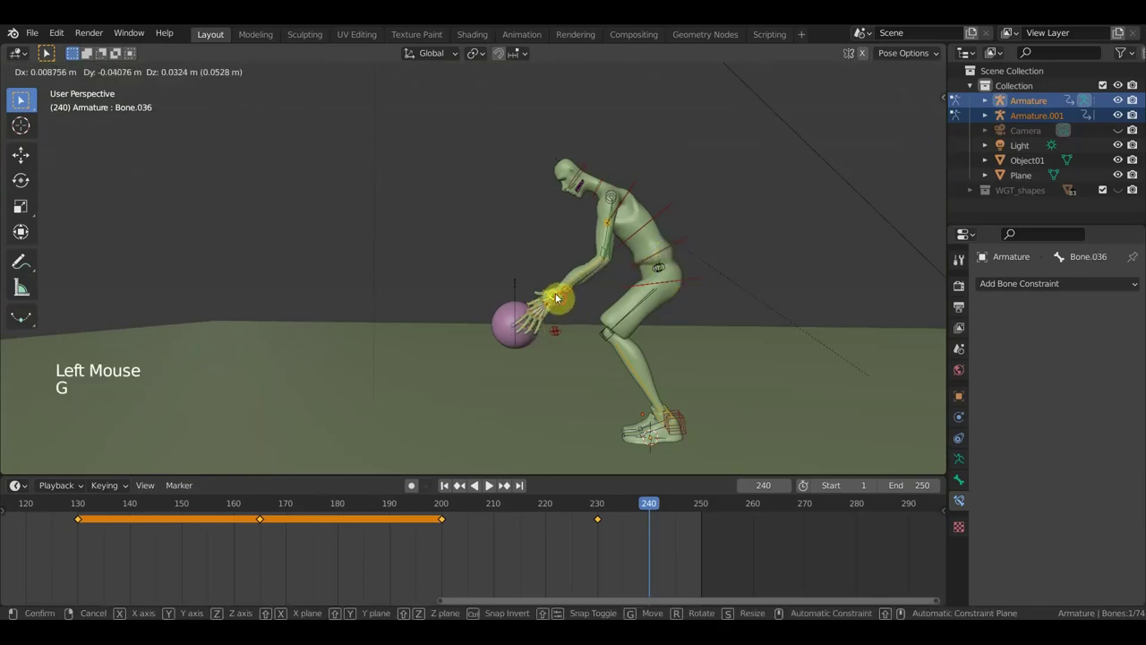
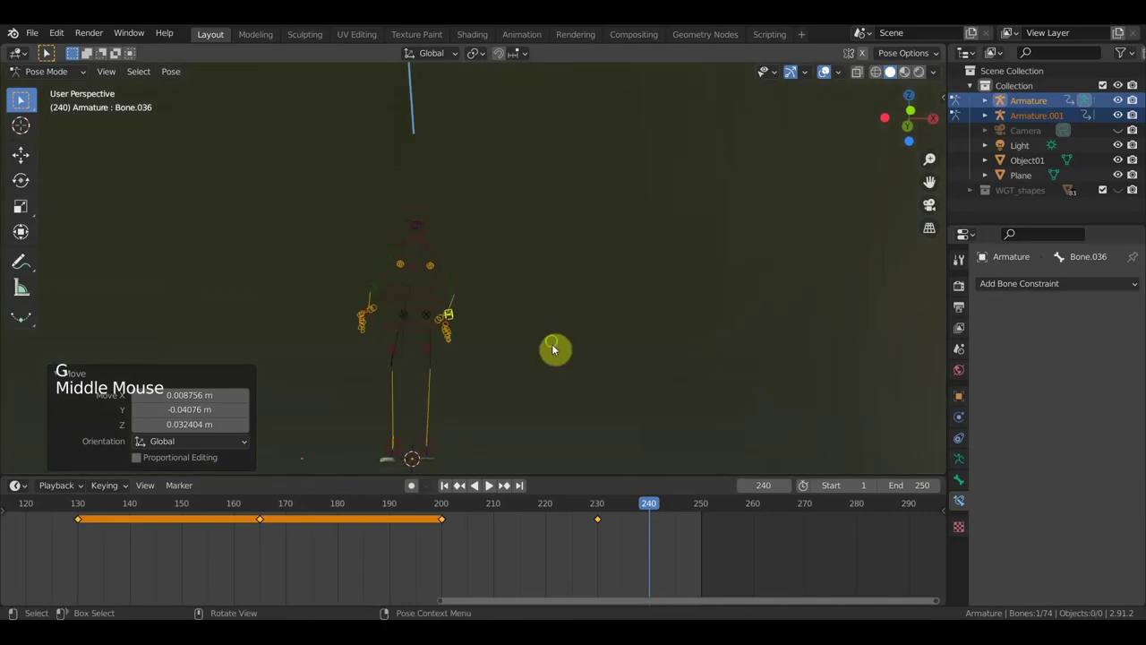
{"action": "key", "text": "r"}
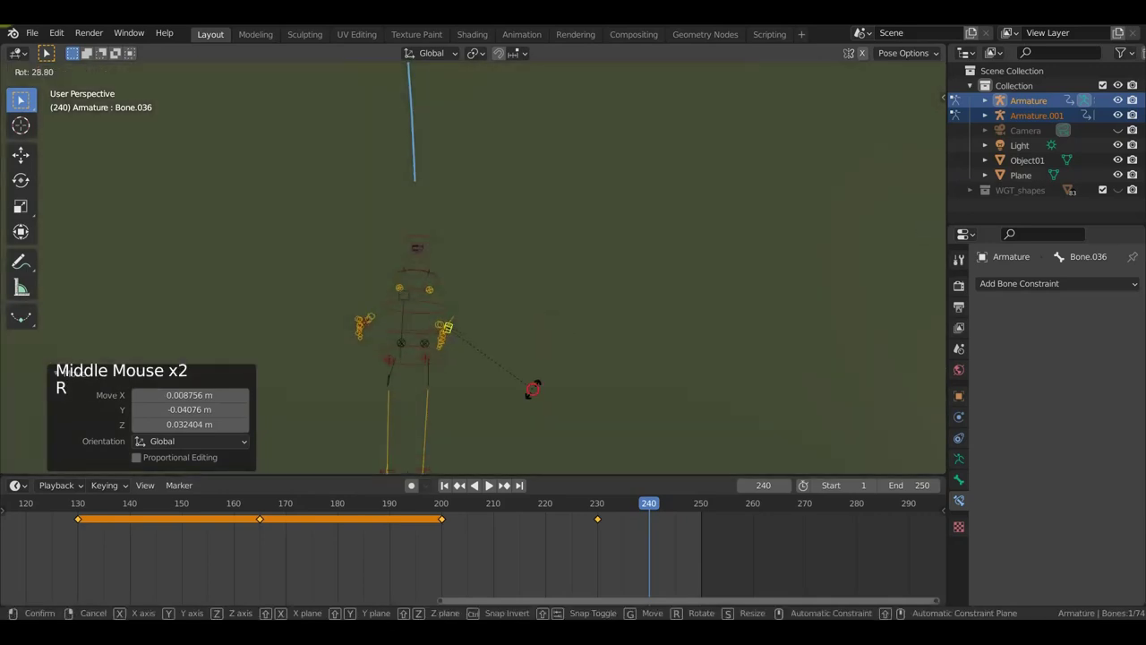
{"action": "middle_click", "coordinate": [389, 358]}
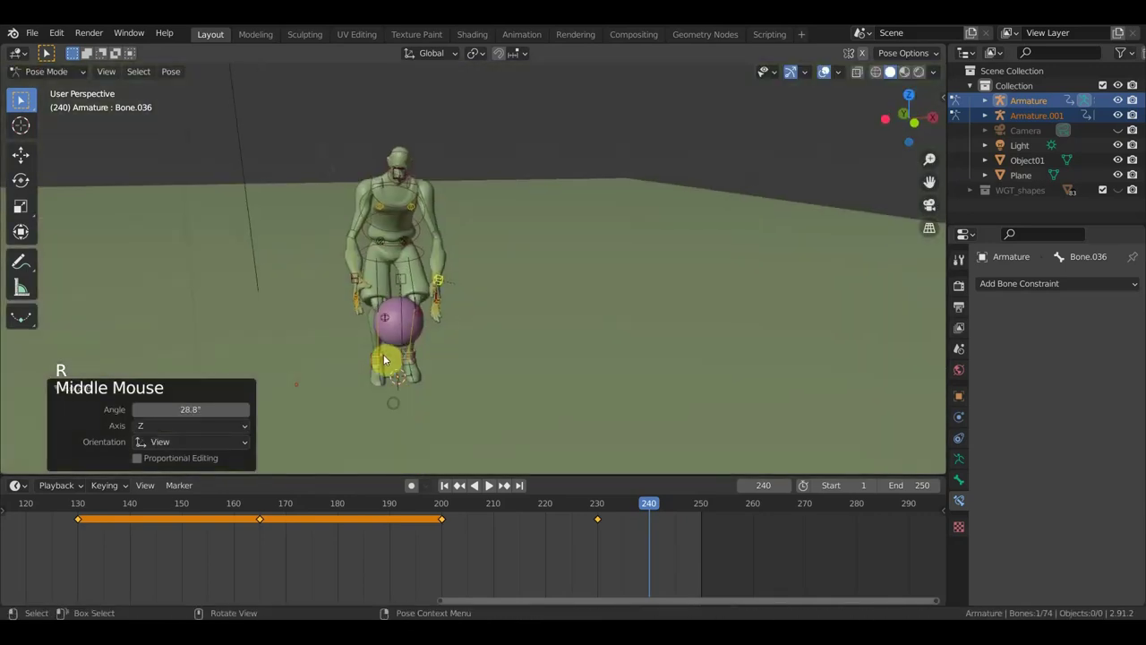
{"action": "middle_click", "coordinate": [418, 316]}
{"action": "scroll", "scroll_direction": "up", "scroll_amount": 3}
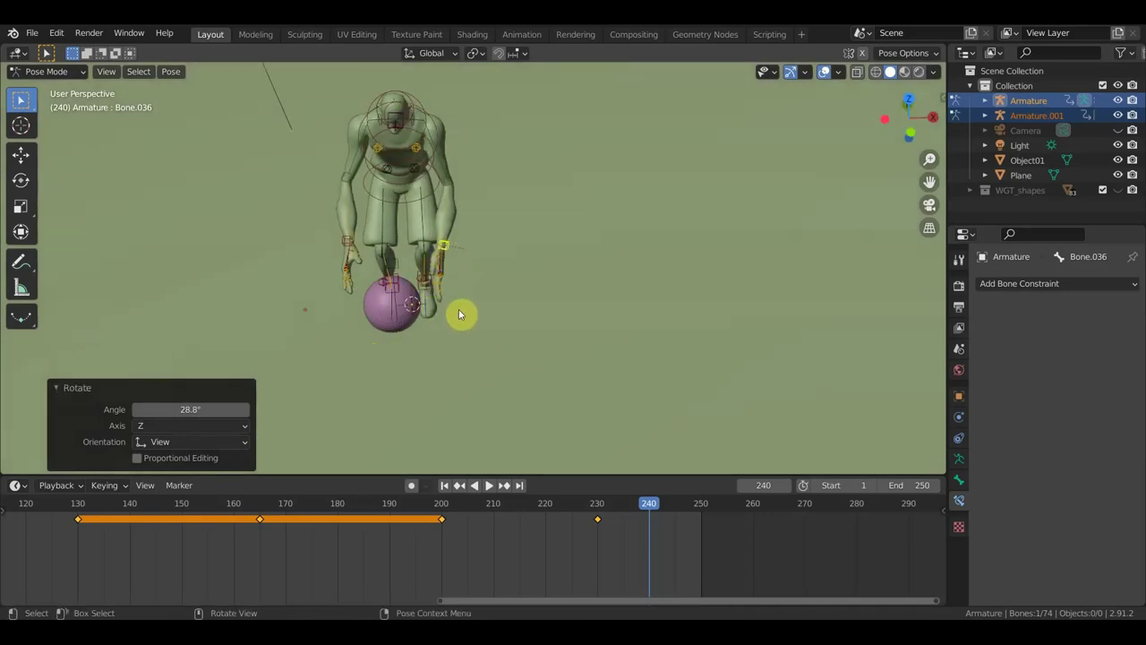
Step: Rotate the other hand onto the ball, then keyframe every bone of the rig at frame 240
{"action": "key", "text": "r"}
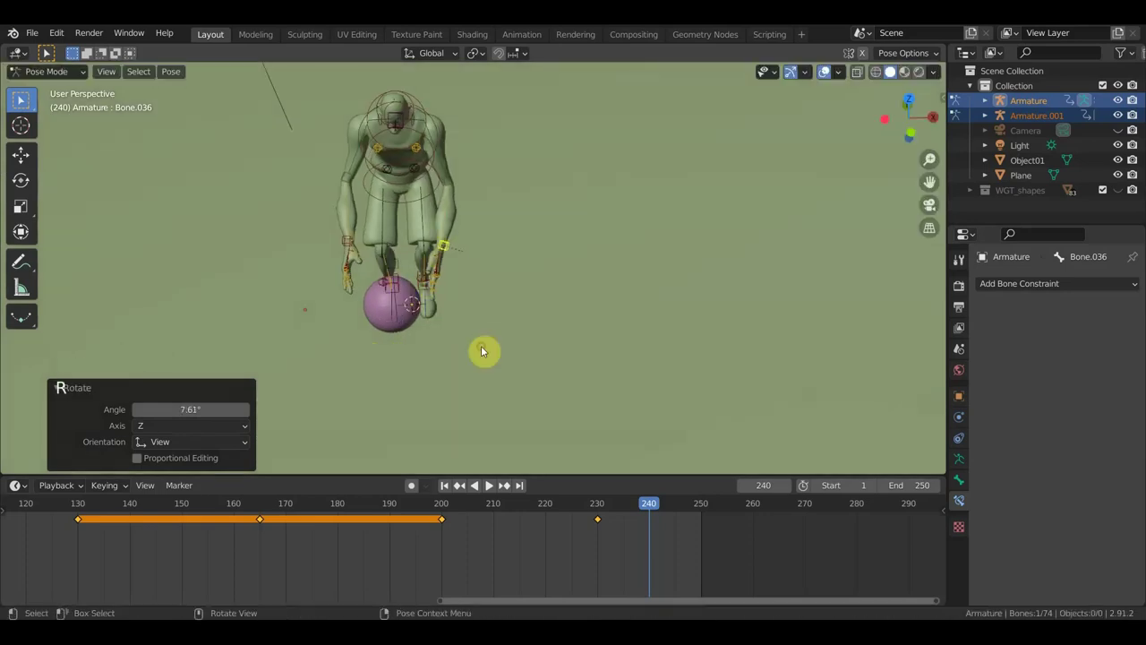
{"action": "left_click", "coordinate": [354, 243]}
{"action": "key", "text": "r"}
{"action": "middle_click", "coordinate": [448, 296]}
{"action": "scroll", "scroll_direction": "up", "scroll_amount": 3}
{"action": "middle_click", "coordinate": [388, 281]}
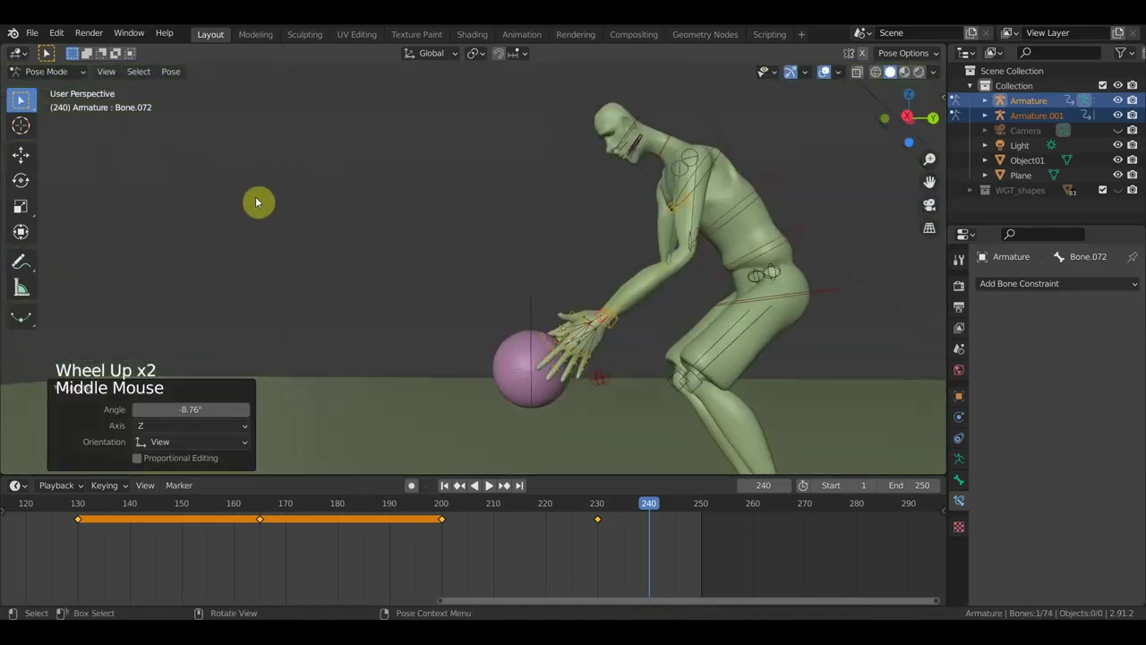
{"action": "scroll", "scroll_direction": "down", "scroll_amount": 3}
{"action": "key", "text": "a"}
{"action": "key", "text": "i"}
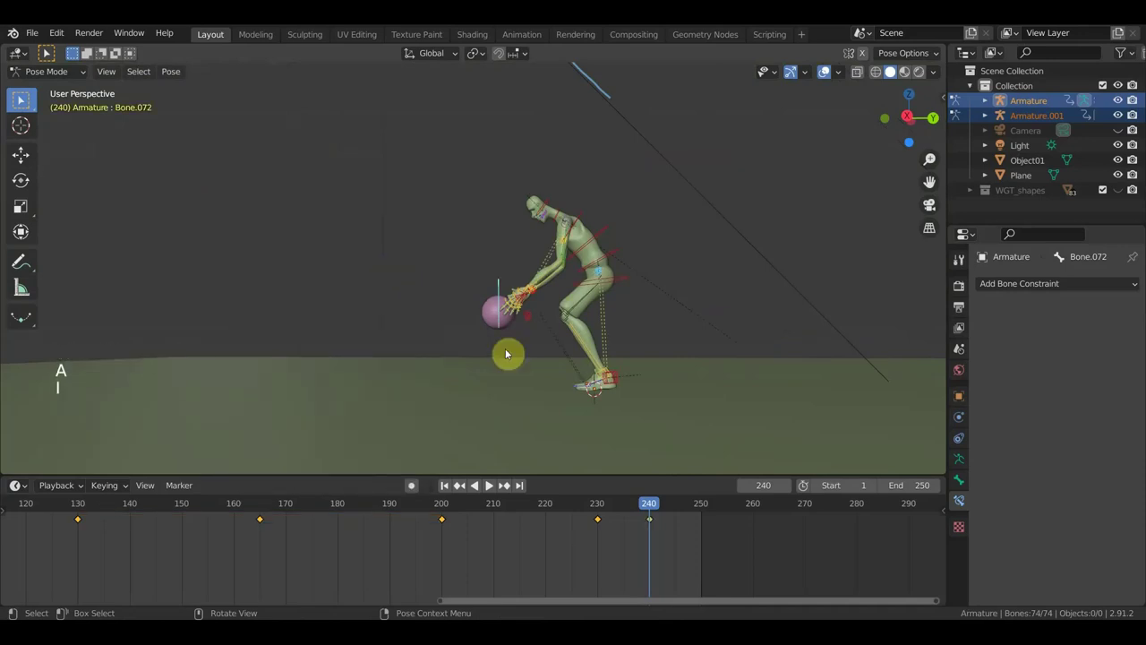
Step: Shift and tilt the player's body root so he leans over the ball, then keyframe the whole rig
{"action": "left_click", "coordinate": [660, 513]}
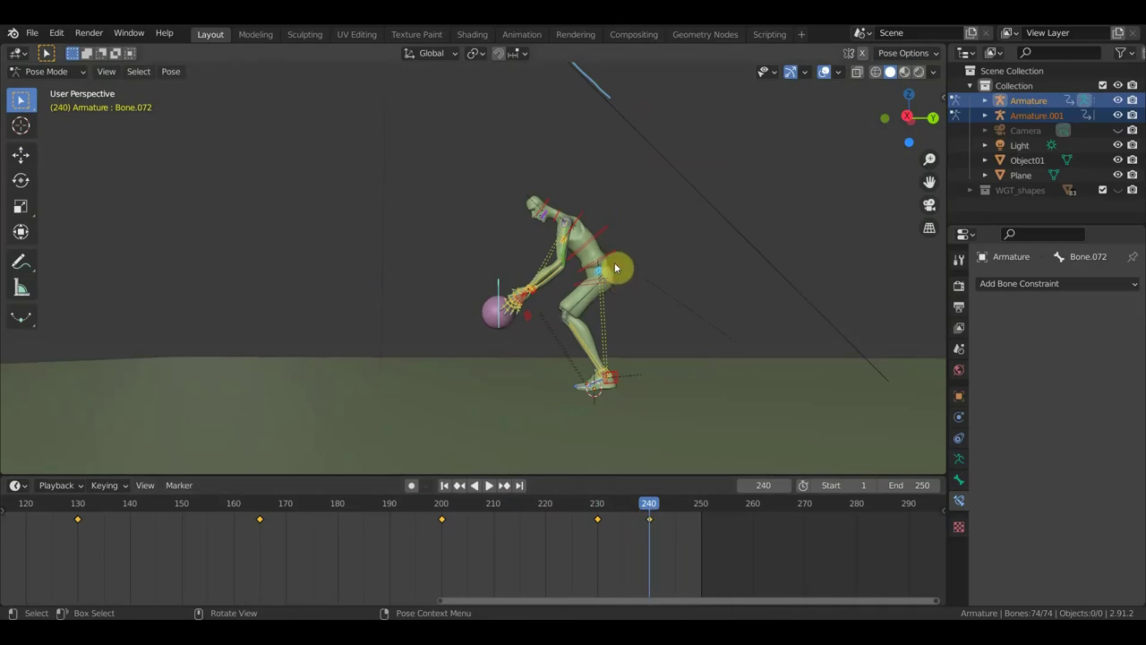
{"action": "left_click", "coordinate": [615, 258]}
{"action": "left_click", "coordinate": [629, 281]}
{"action": "key", "text": "g"}
{"action": "key", "text": "r"}
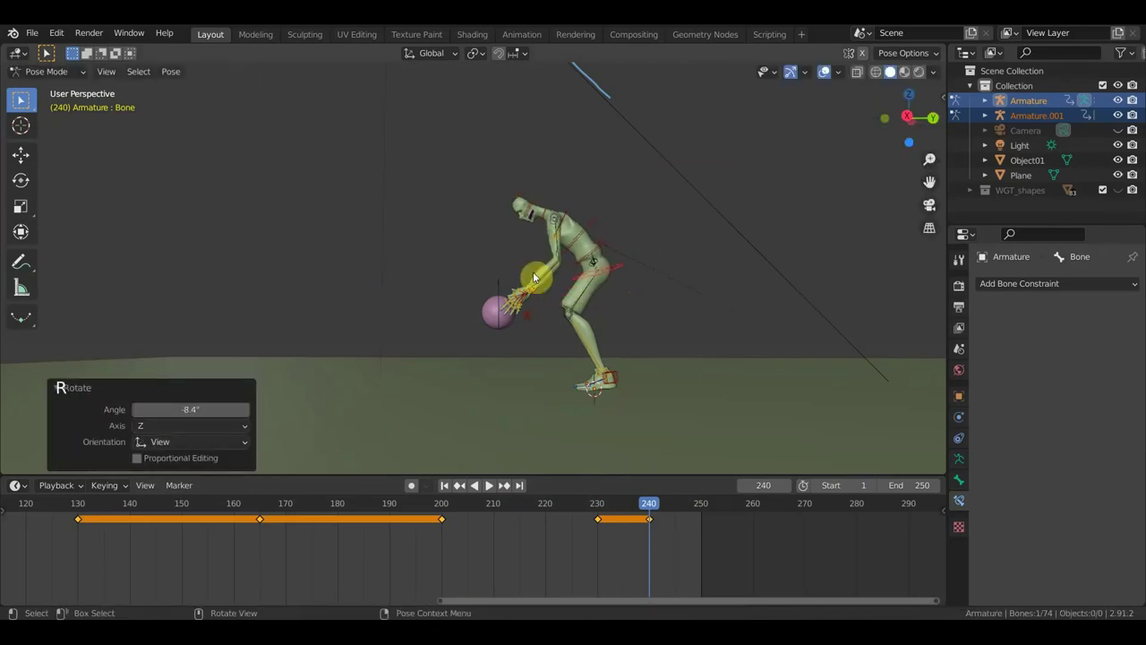
{"action": "key", "text": "a"}
{"action": "key", "text": "i"}
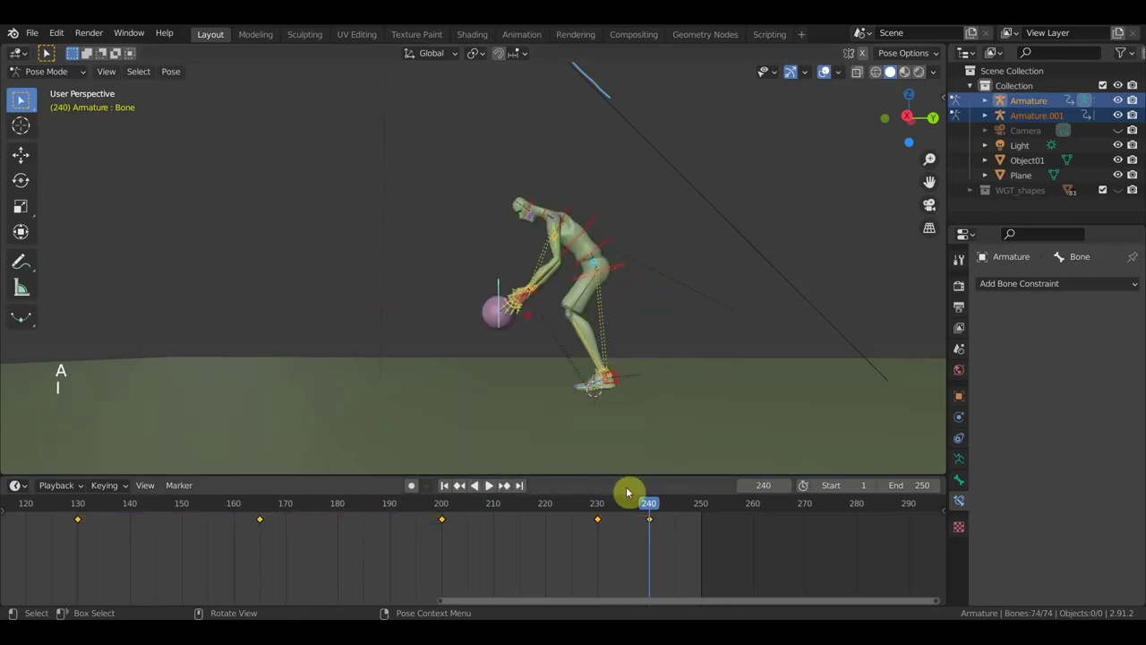
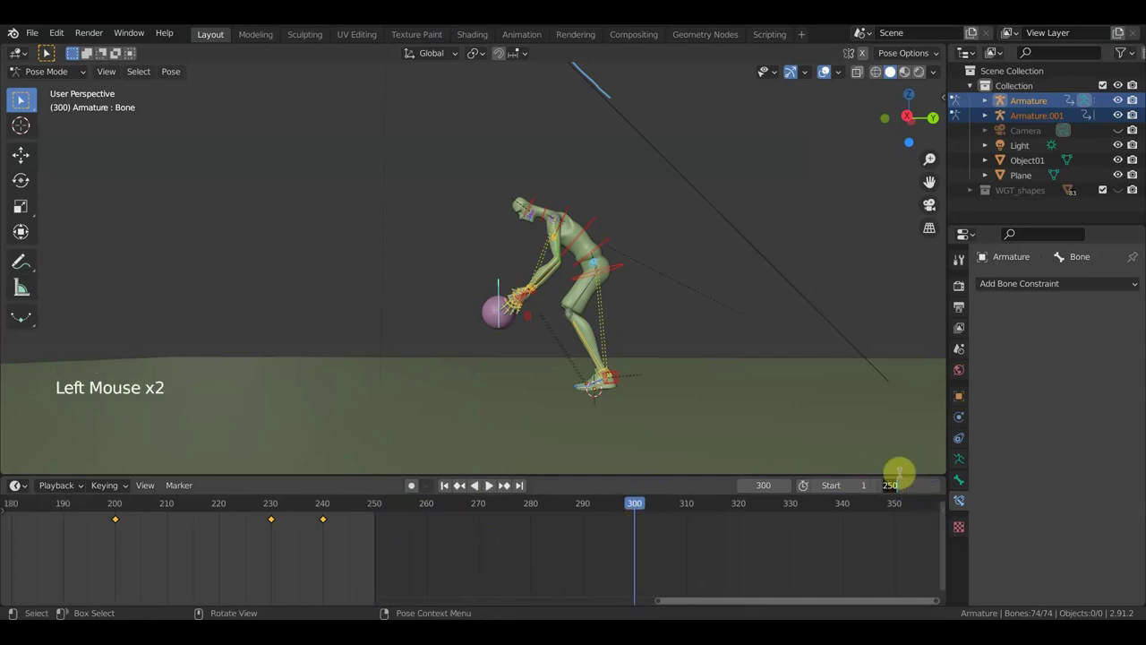
Step: Confirm the animation End at frame 500 and frame the view on the player's hands
{"action": "key", "text": "KP_0"}
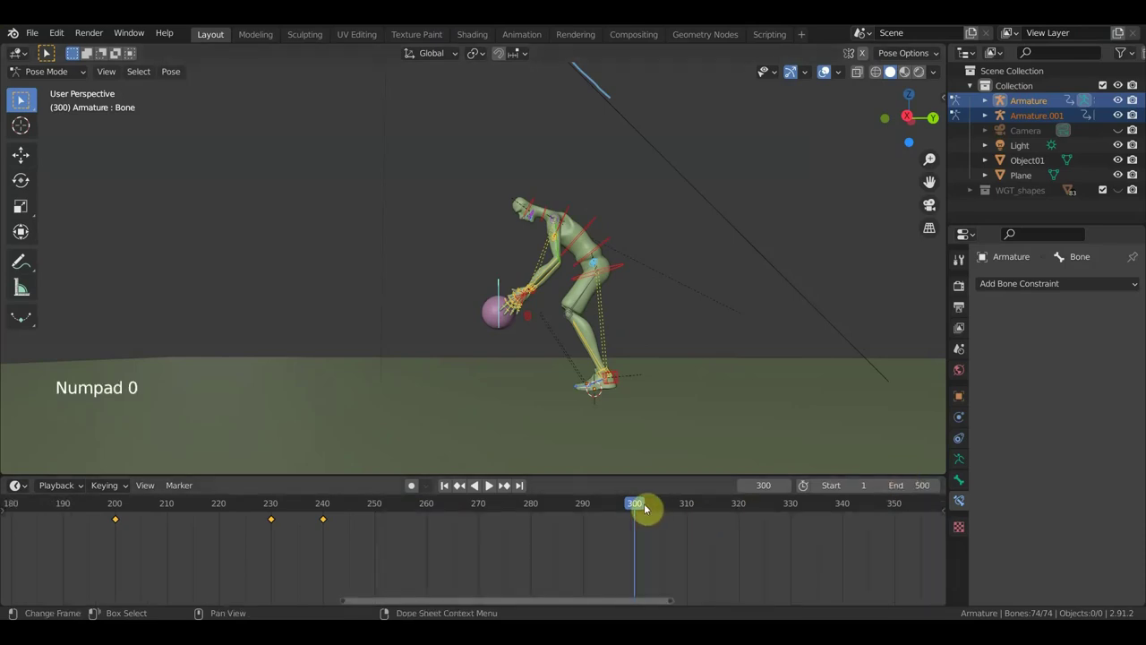
{"action": "scroll", "scroll_direction": "up", "scroll_amount": 3}
{"action": "middle_click", "coordinate": [541, 325]}
{"action": "scroll", "scroll_direction": "up", "scroll_amount": 3}
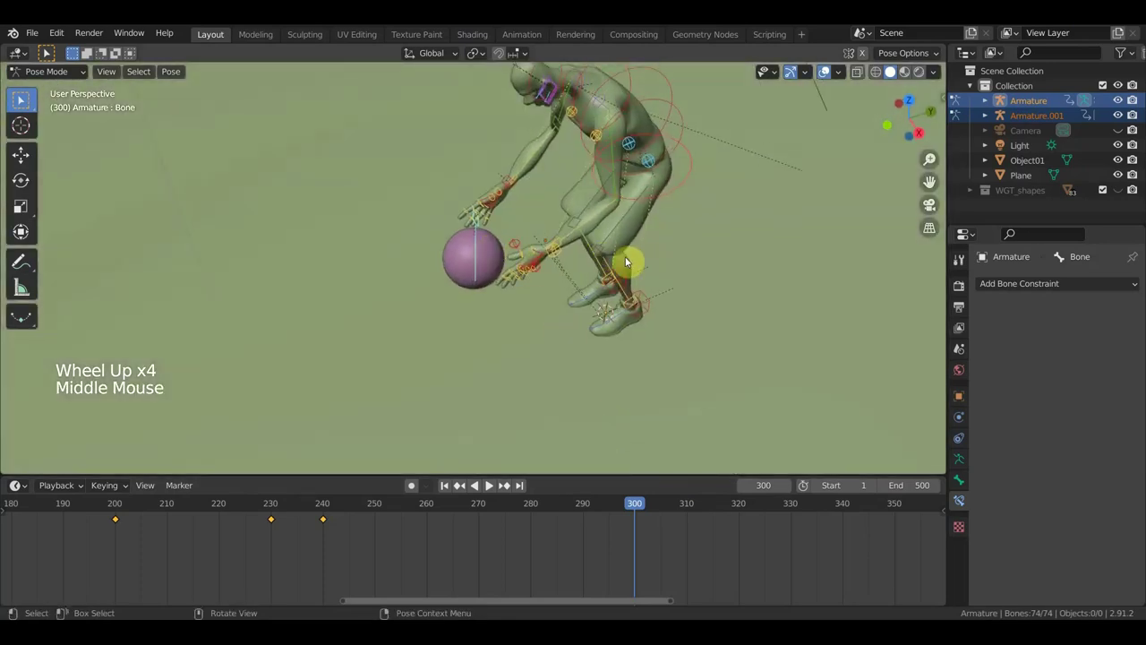
{"action": "middle_click", "coordinate": [672, 258]}
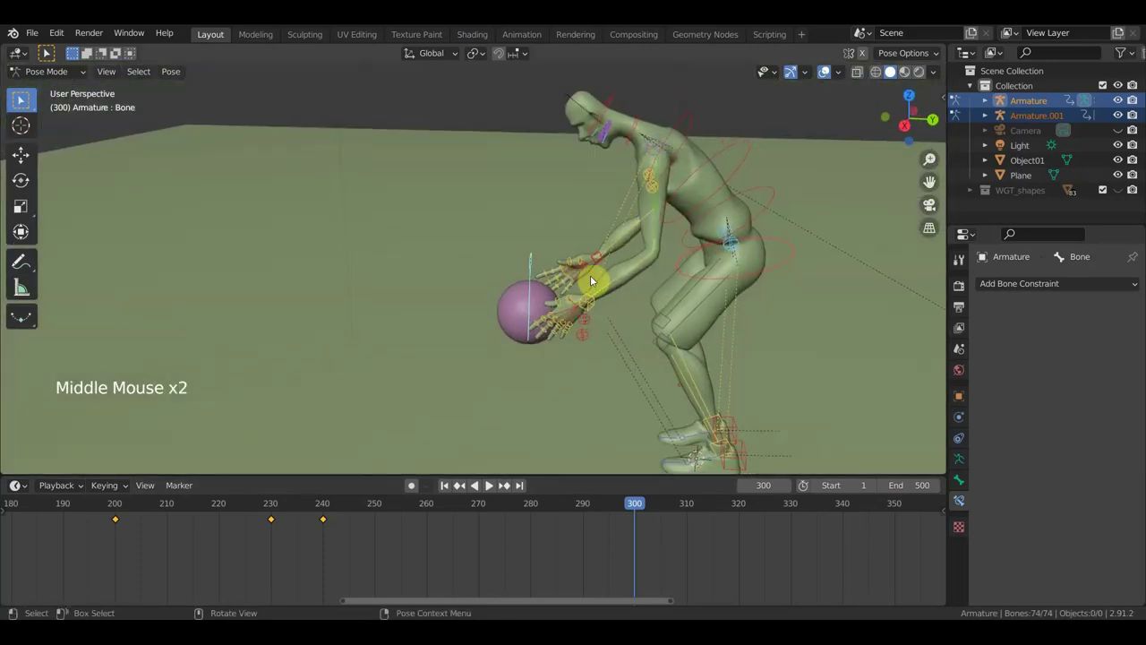
Step: In Right Orthographic view at frame 300, select the ball's control bone and start moving it
{"action": "left_click", "coordinate": [599, 257]}
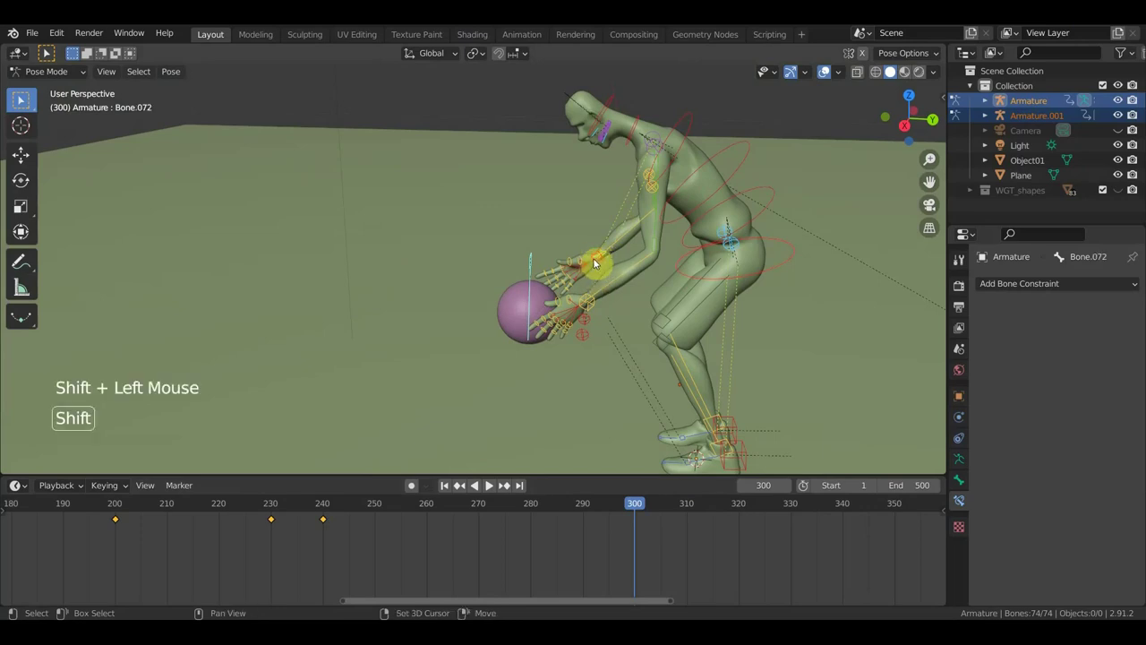
{"action": "left_click", "coordinate": [599, 262]}
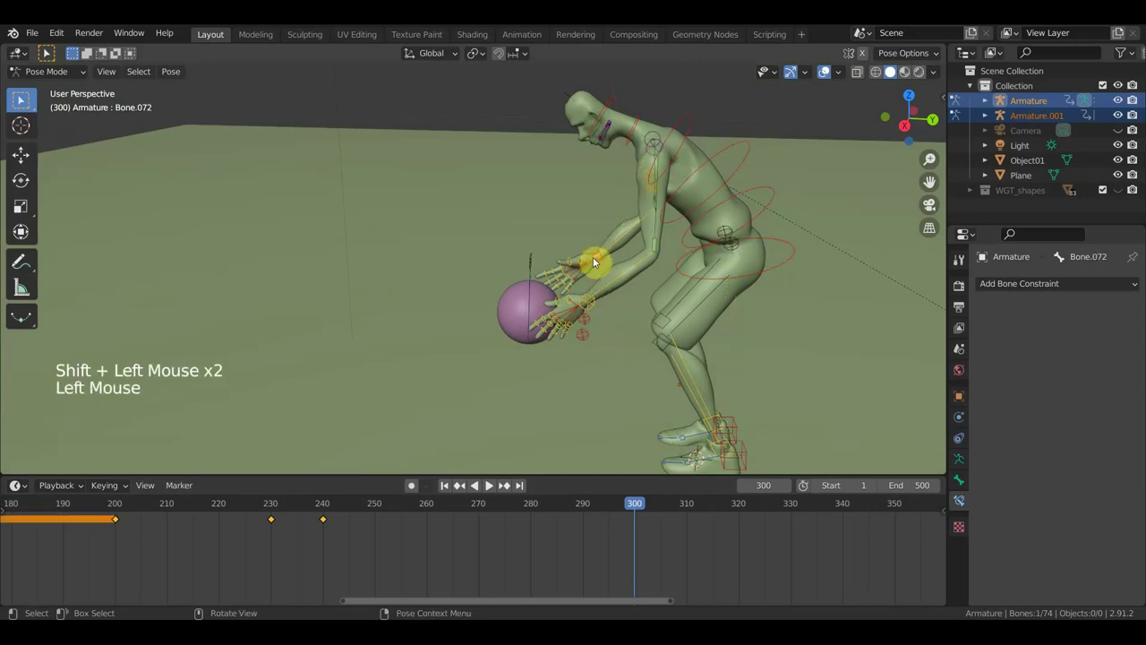
{"action": "left_click", "coordinate": [597, 260]}
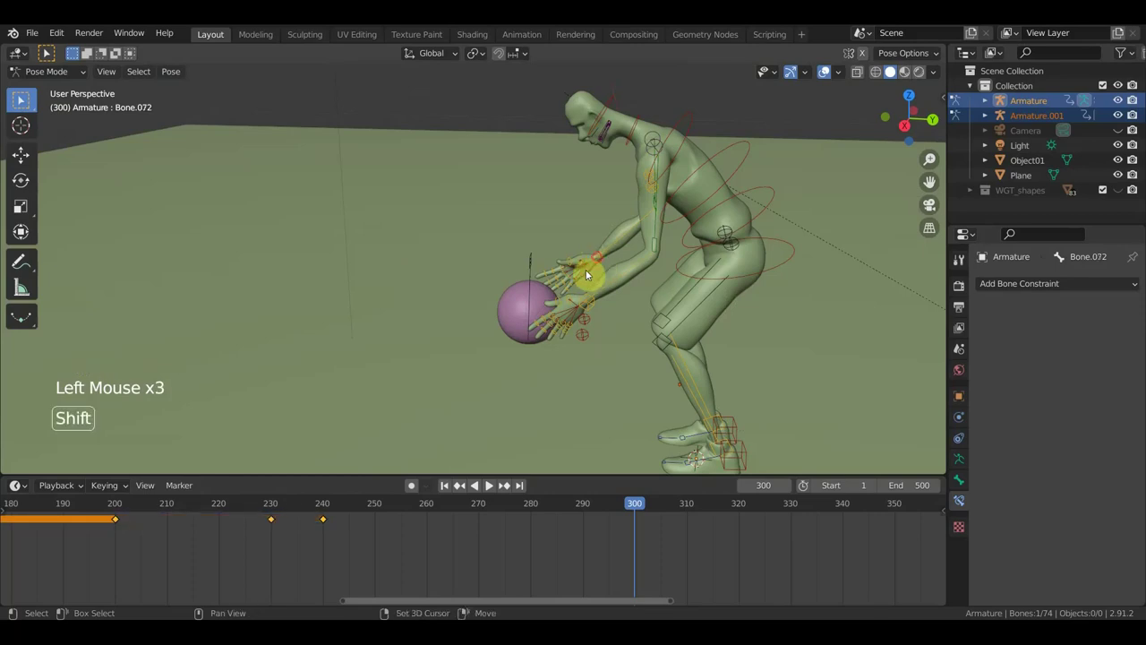
{"action": "left_click", "coordinate": [595, 305]}
{"action": "double_click", "coordinate": [531, 272]}
{"action": "scroll", "scroll_direction": "down", "scroll_amount": 3}
{"action": "middle_click", "coordinate": [629, 357]}
{"action": "key", "text": "KP_3"}
Step: Bring the ball up into the hands and rotate the spine so the player stands upright holding it
{"action": "key", "text": "g"}
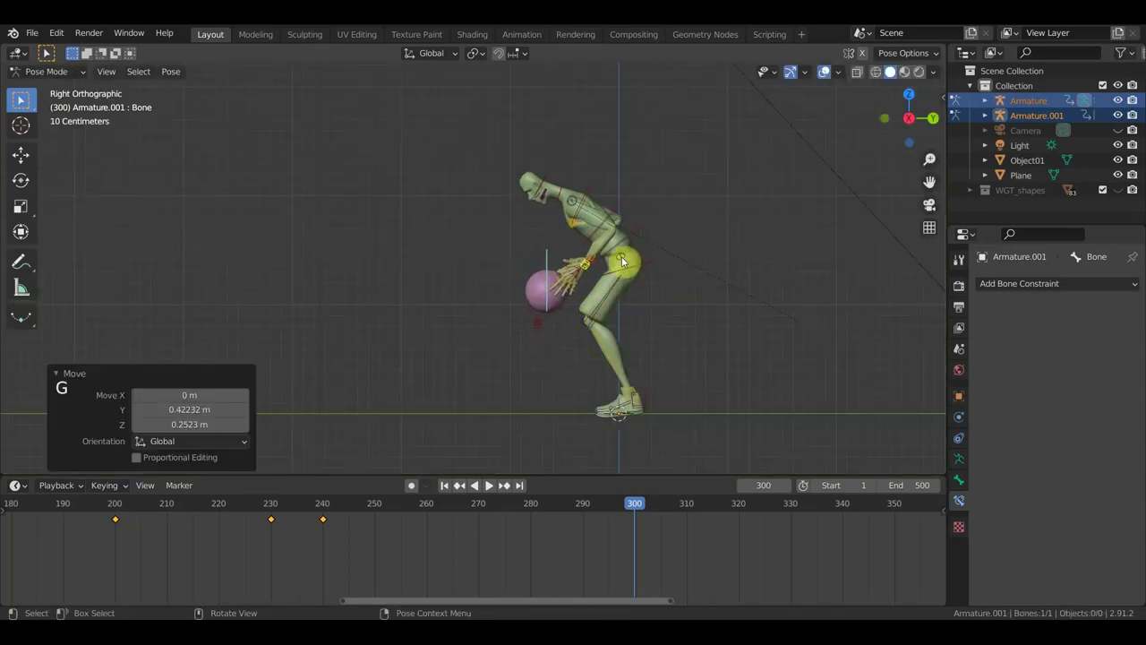
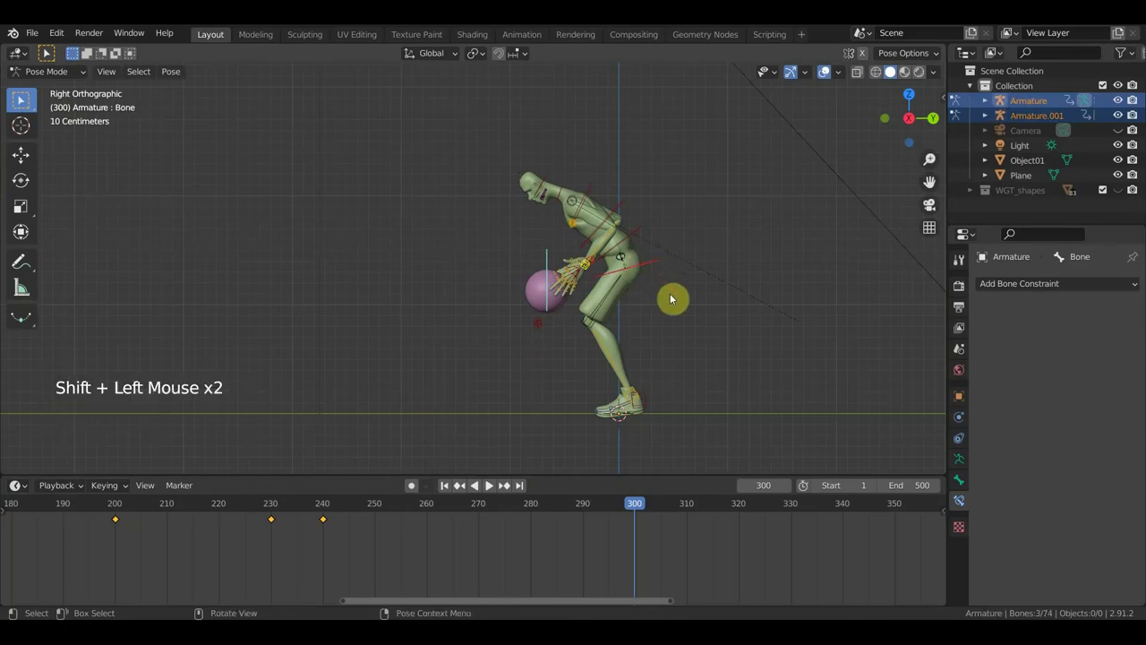
{"action": "key", "text": "r"}
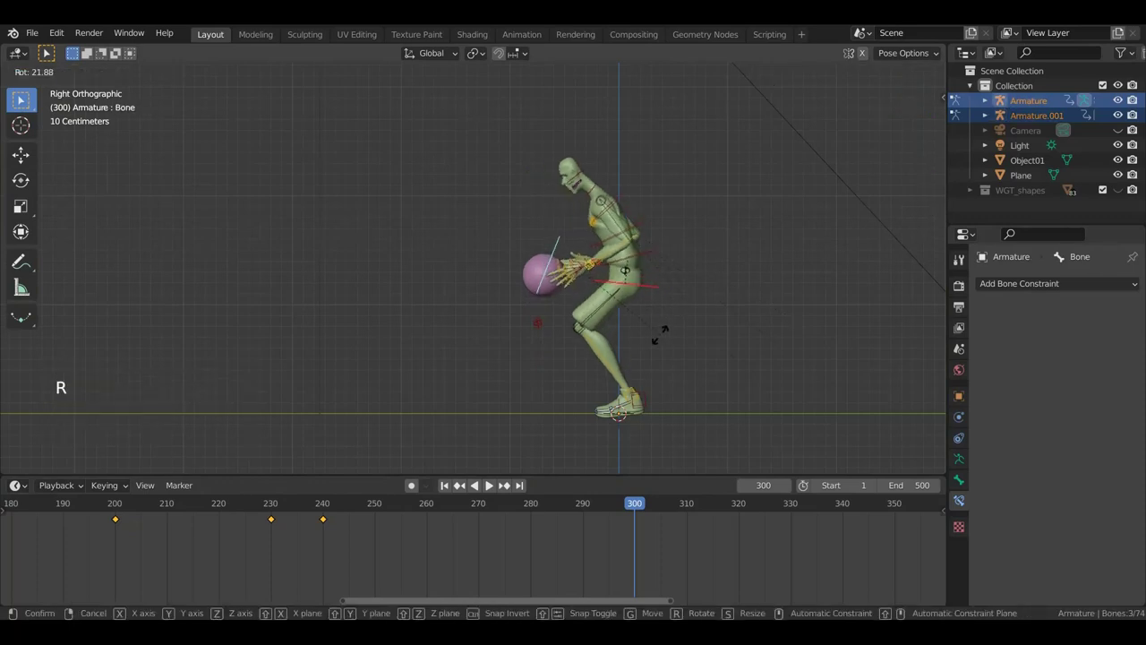
{"action": "key", "text": "g"}
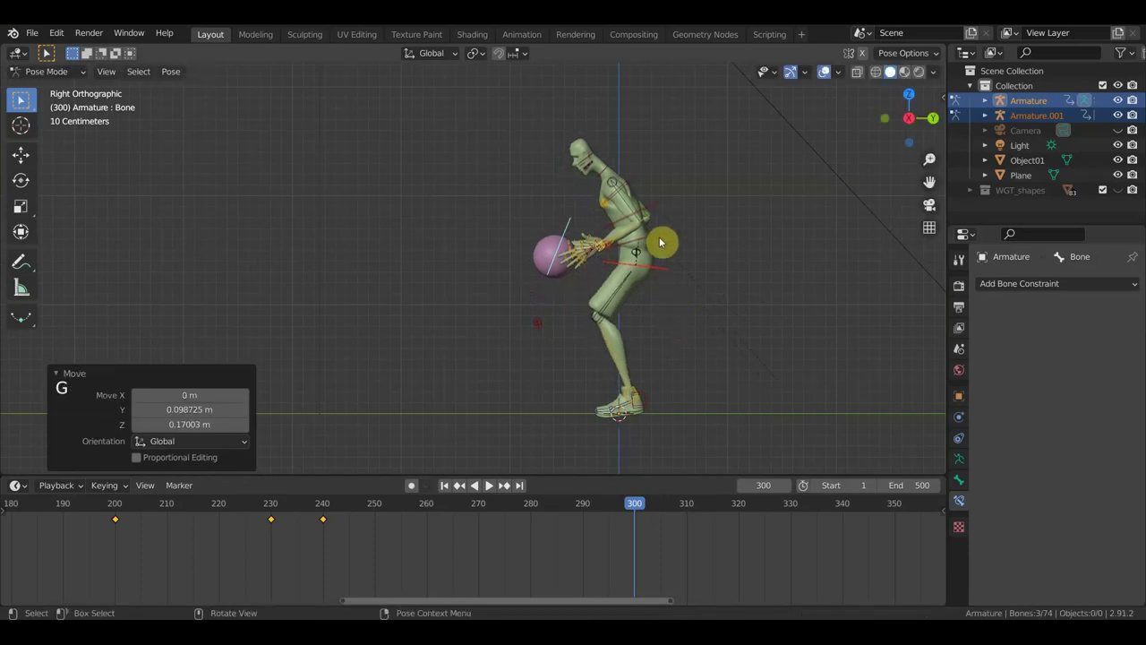
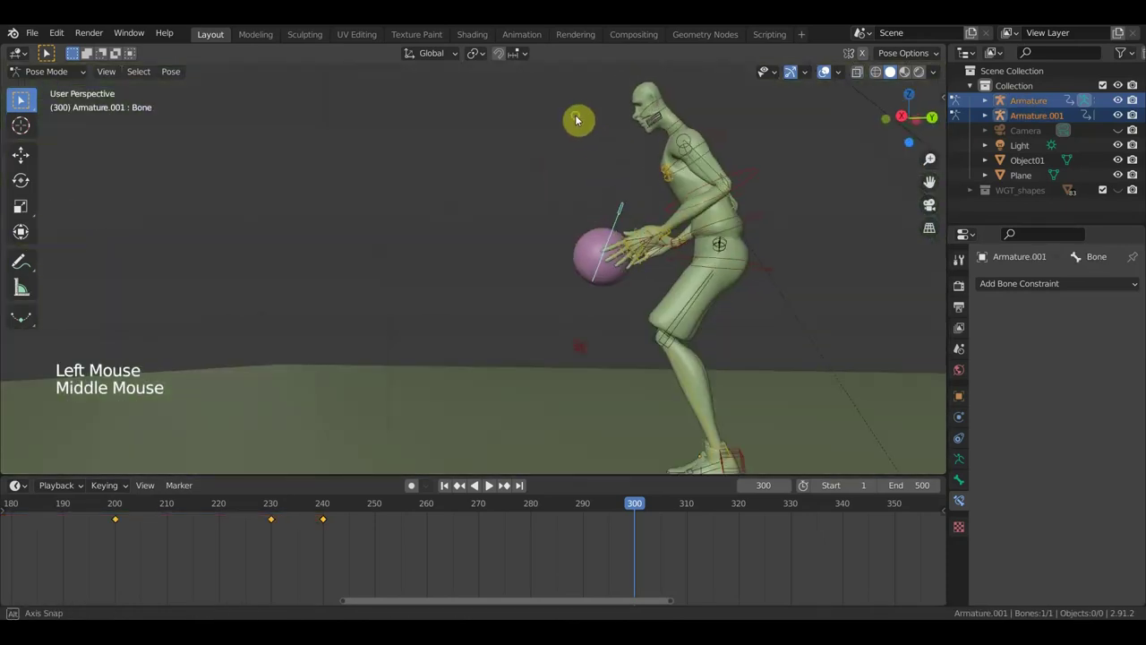
Step: Nudge the ball's control bone into place between the hands at frame 300
{"action": "key", "text": "g"}
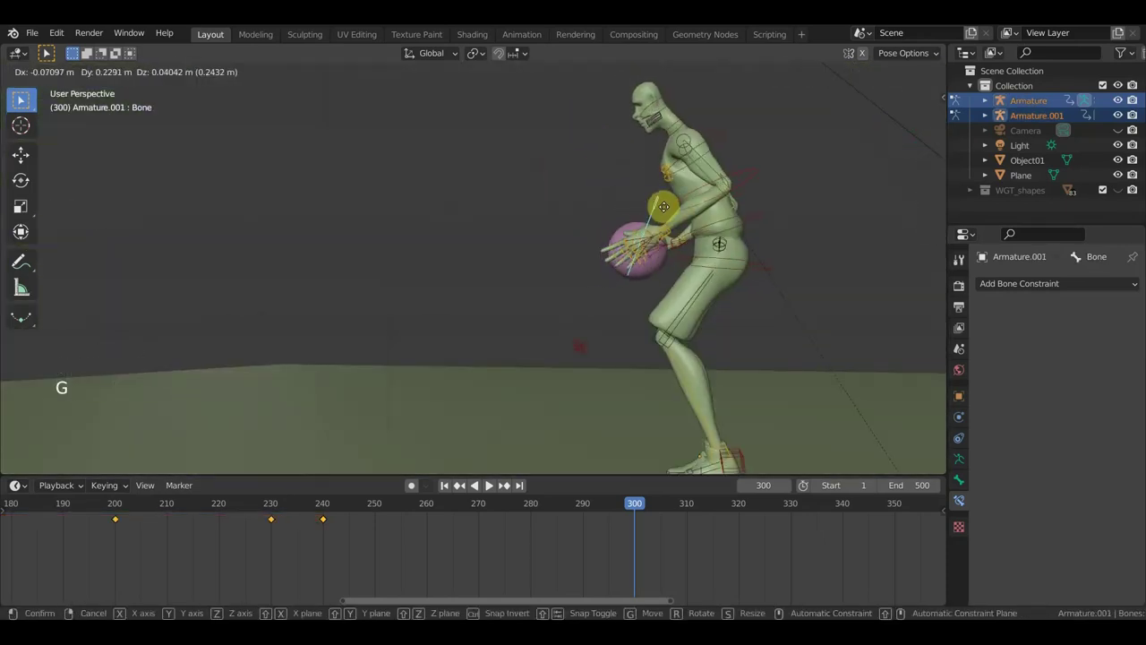
{"action": "middle_click", "coordinate": [625, 249]}
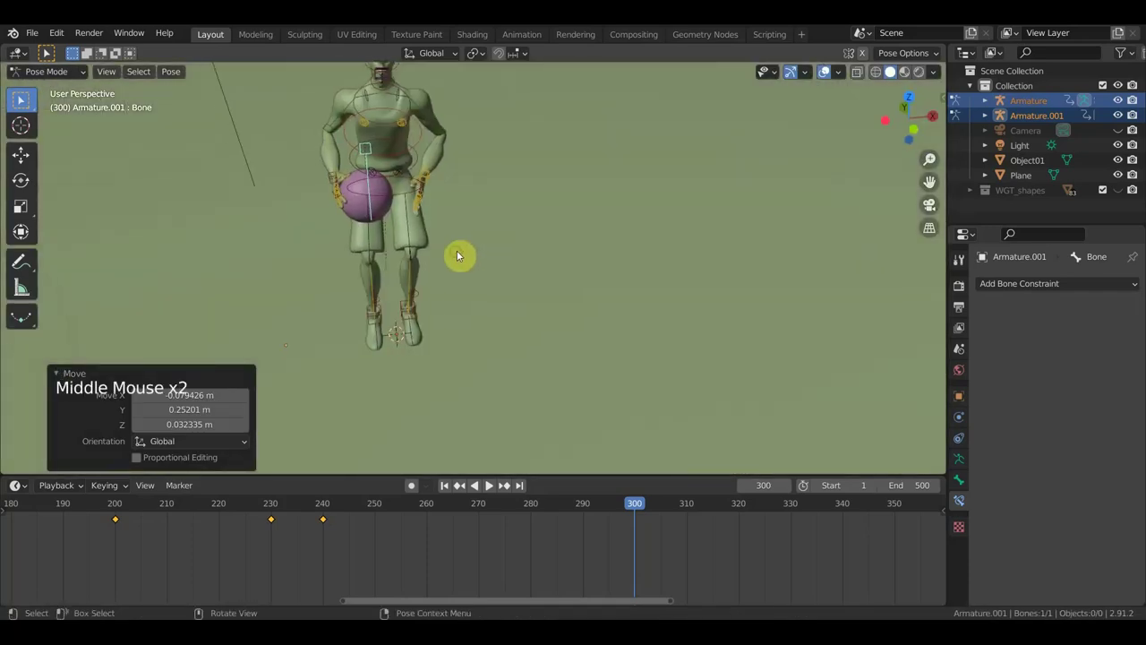
{"action": "scroll", "scroll_direction": "up", "scroll_amount": 3}
{"action": "middle_click", "coordinate": [458, 248]}
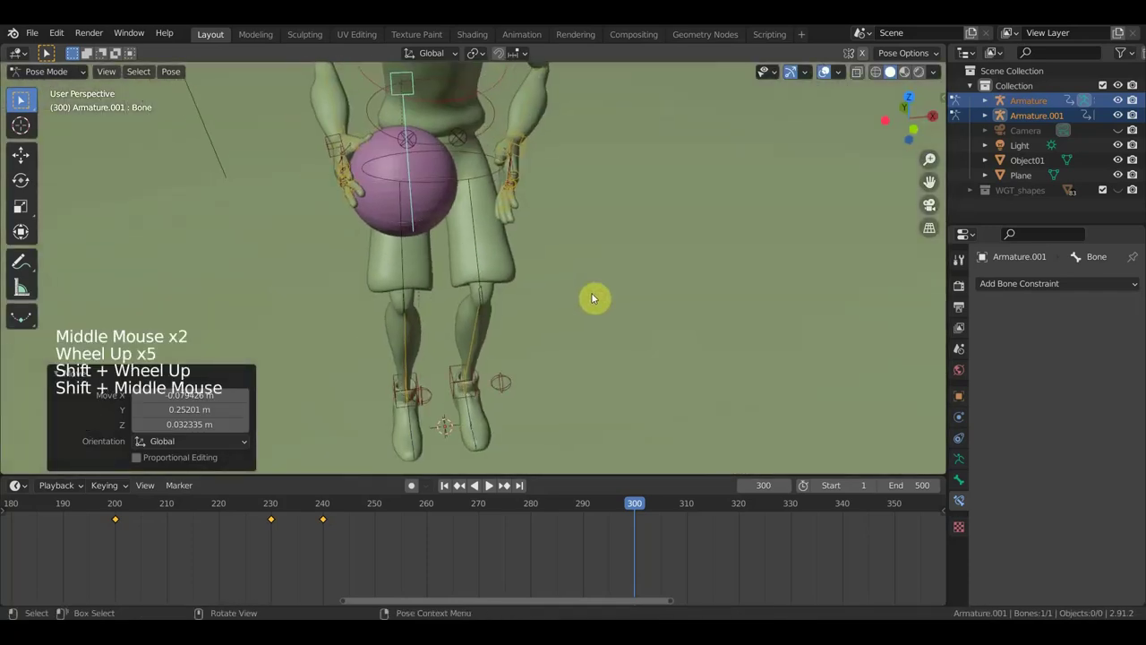
{"action": "scroll", "scroll_direction": "down", "scroll_amount": 3}
{"action": "middle_click", "coordinate": [591, 243]}
{"action": "key", "text": "g"}
Step: Move two finger bones so they rest against the ball's surface
{"action": "left_click", "coordinate": [388, 225]}
{"action": "scroll", "scroll_direction": "up", "scroll_amount": 3}
{"action": "key", "text": "g"}
{"action": "left_click", "coordinate": [553, 226]}
{"action": "key", "text": "g"}
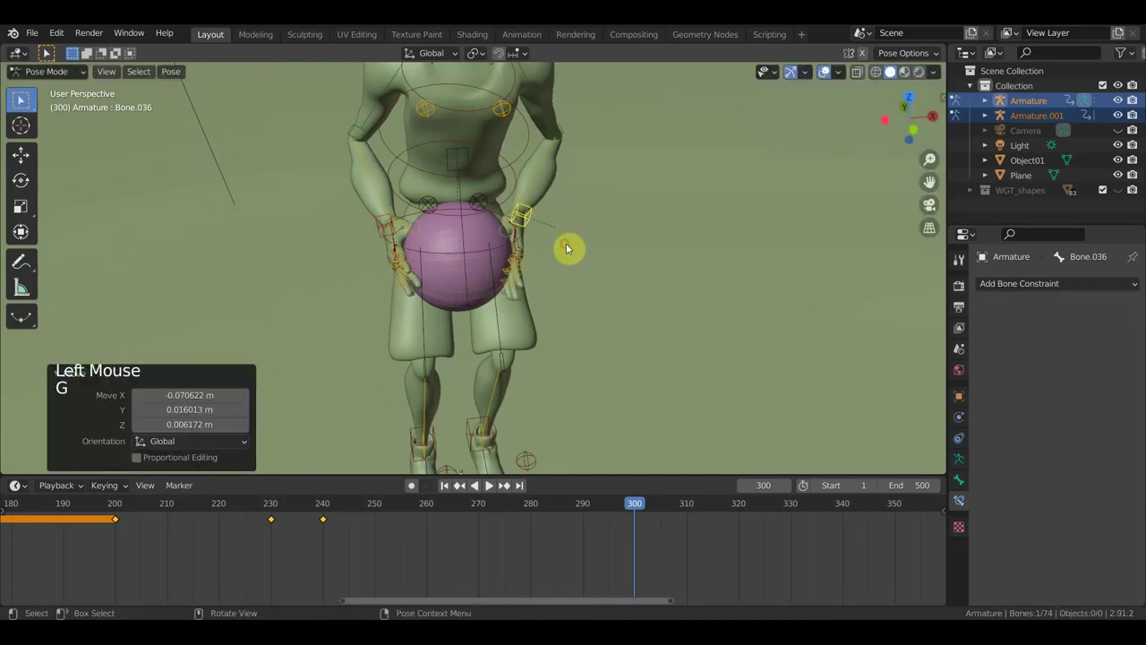
{"action": "middle_click", "coordinate": [516, 233]}
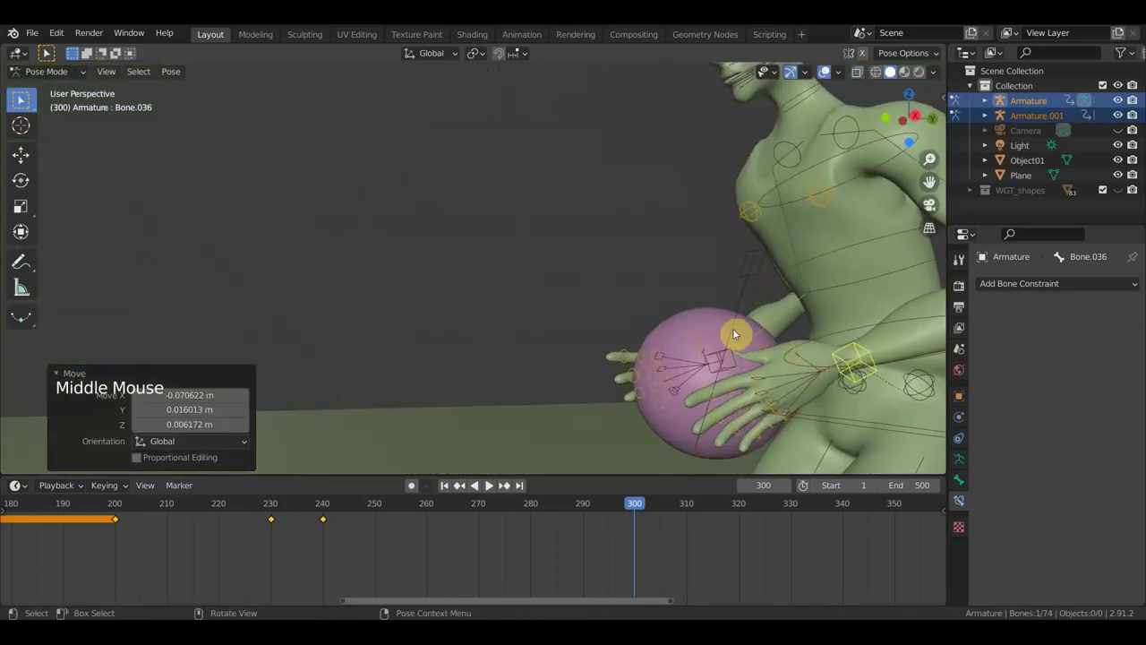
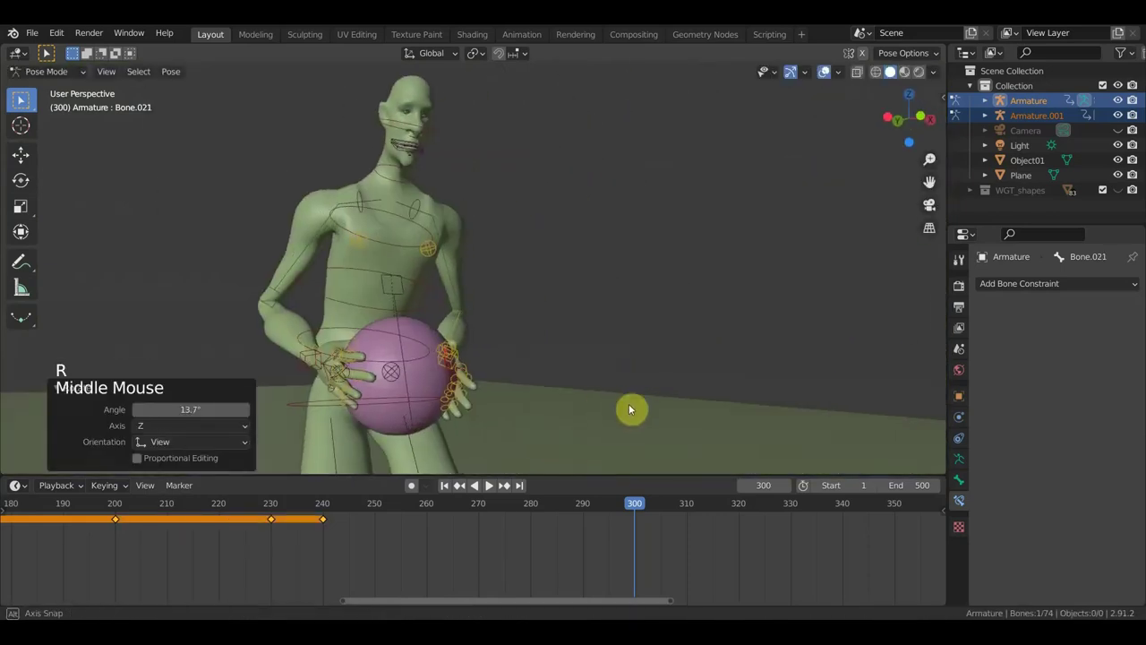
Step: Pick through the rig bones and close in on the hand touching the ball
{"action": "left_click", "coordinate": [278, 353]}
{"action": "left_click", "coordinate": [282, 350]}
{"action": "left_click", "coordinate": [280, 352]}
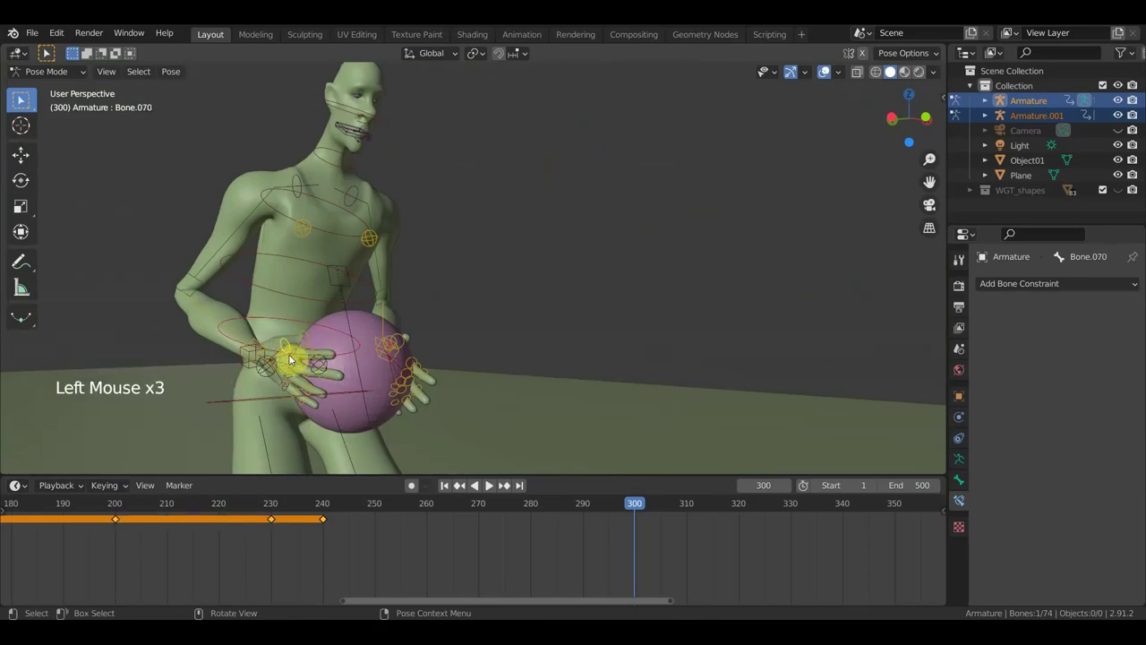
{"action": "left_click", "coordinate": [278, 352]}
{"action": "scroll", "scroll_direction": "up", "scroll_amount": 3}
{"action": "middle_click", "coordinate": [276, 356]}
{"action": "scroll", "scroll_direction": "up", "scroll_amount": 3}
{"action": "scroll", "scroll_direction": "up", "scroll_amount": 3}
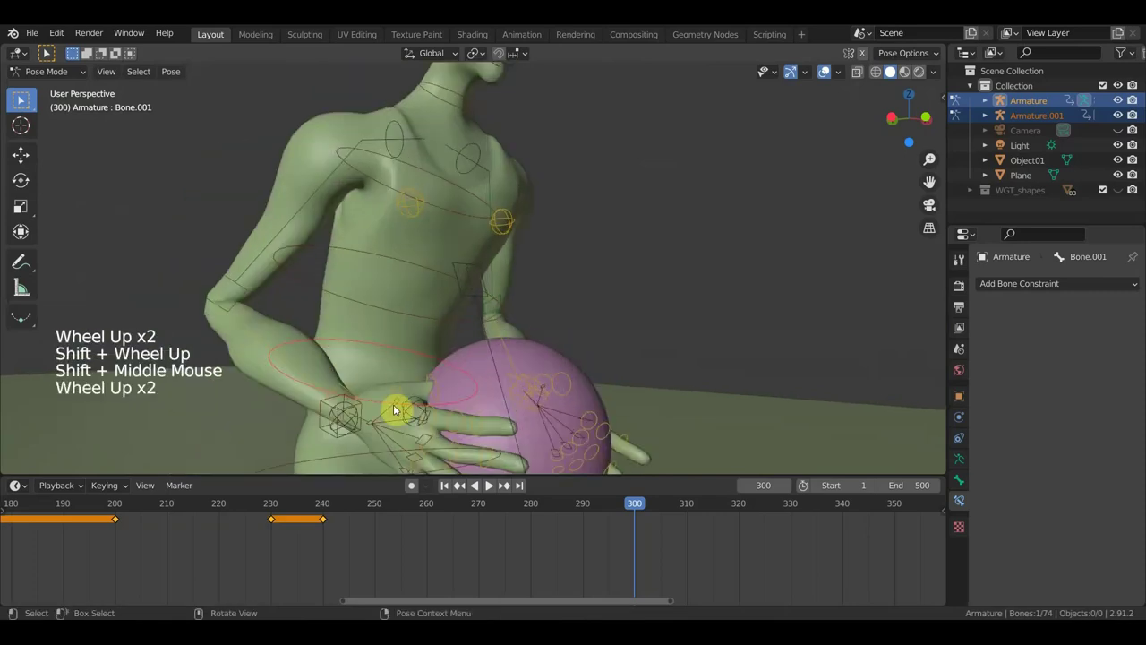
Step: Rotate a finger touching the ball so it bends toward the ball and confirm it
{"action": "left_click", "coordinate": [387, 415]}
{"action": "middle_click", "coordinate": [496, 388]}
{"action": "middle_click", "coordinate": [523, 304]}
{"action": "scroll", "scroll_direction": "up", "scroll_amount": 3}
{"action": "middle_click", "coordinate": [480, 248]}
{"action": "key", "text": "r"}
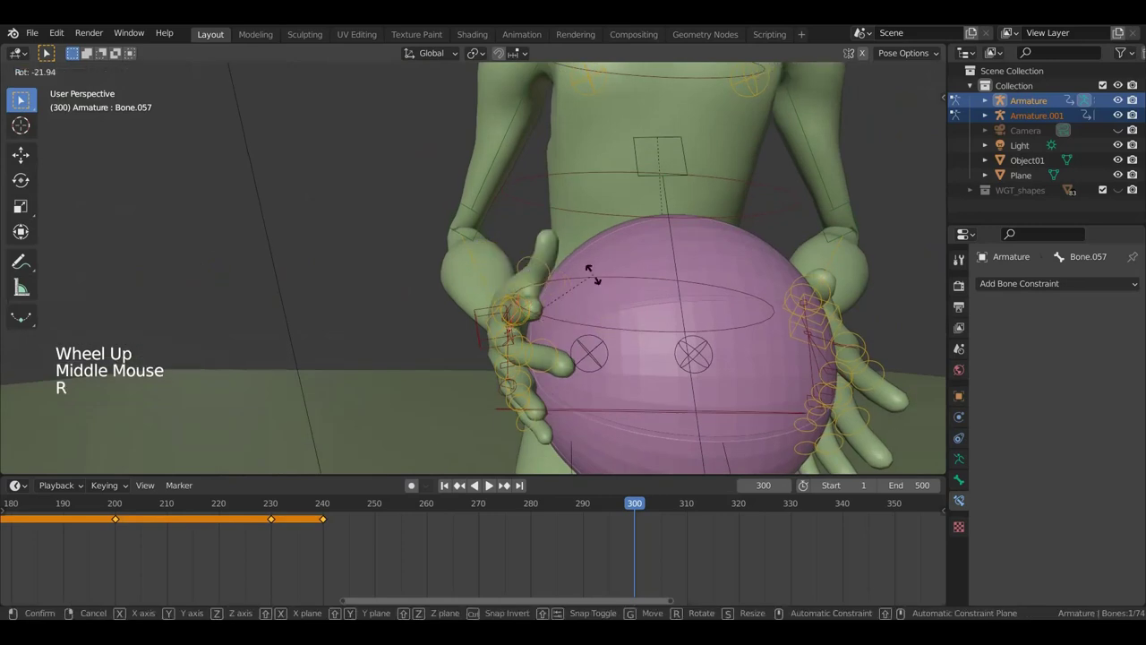
{"action": "middle_click", "coordinate": [542, 298]}
{"action": "scroll", "scroll_direction": "up", "scroll_amount": 3}
{"action": "left_click", "coordinate": [445, 306]}
Step: Curl the finger bones underneath the ball so they wrap its lower side
{"action": "middle_click", "coordinate": [520, 287]}
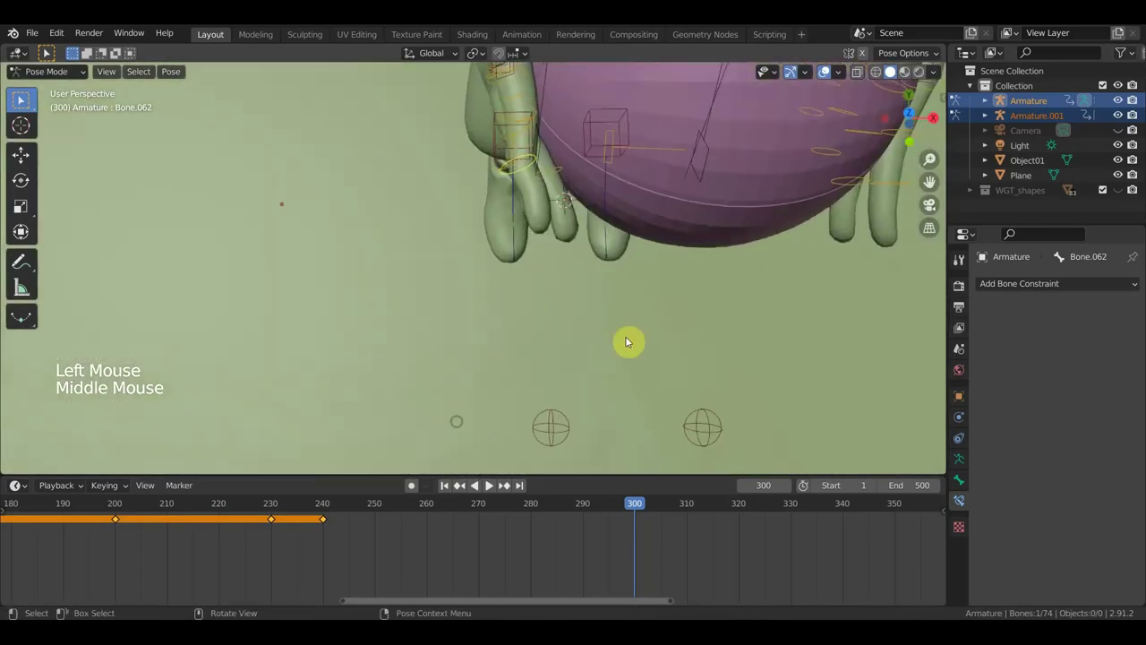
{"action": "middle_click", "coordinate": [652, 298]}
{"action": "left_click", "coordinate": [529, 106]}
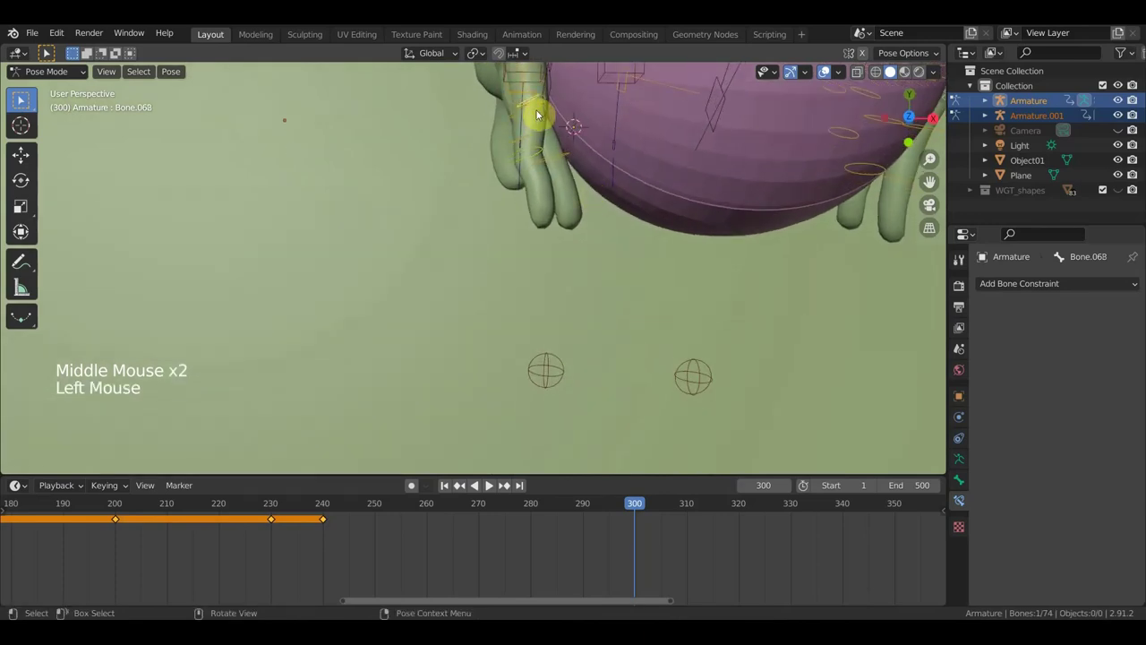
{"action": "left_click", "coordinate": [550, 103]}
{"action": "key", "text": "r"}
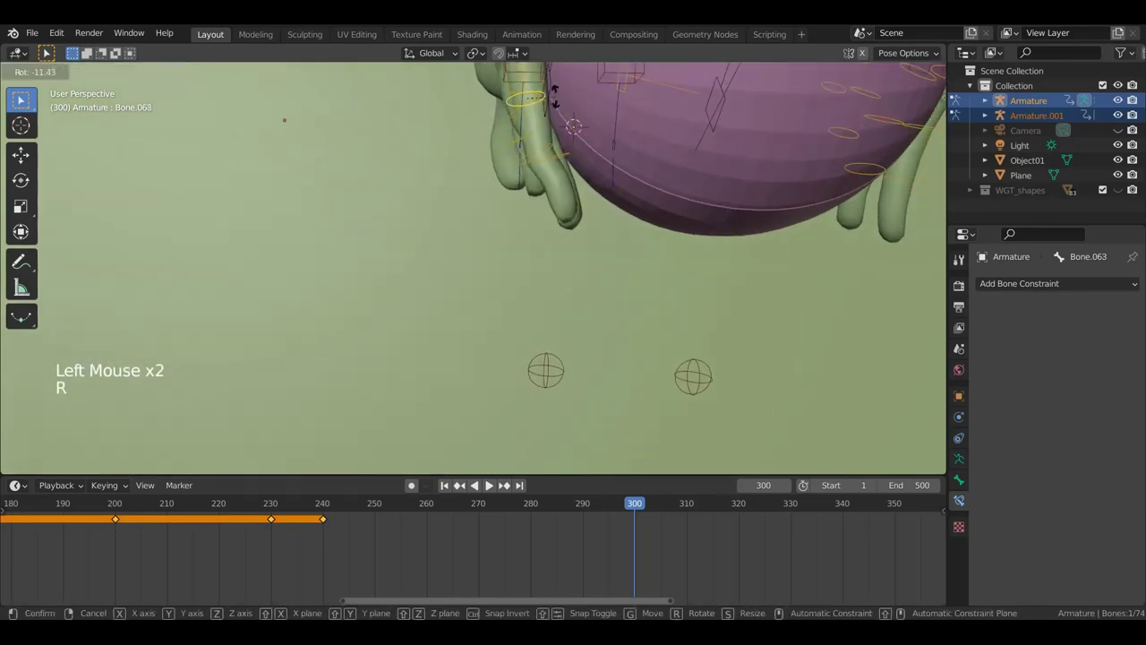
{"action": "middle_click", "coordinate": [570, 176]}
{"action": "scroll", "scroll_direction": "up", "scroll_amount": 3}
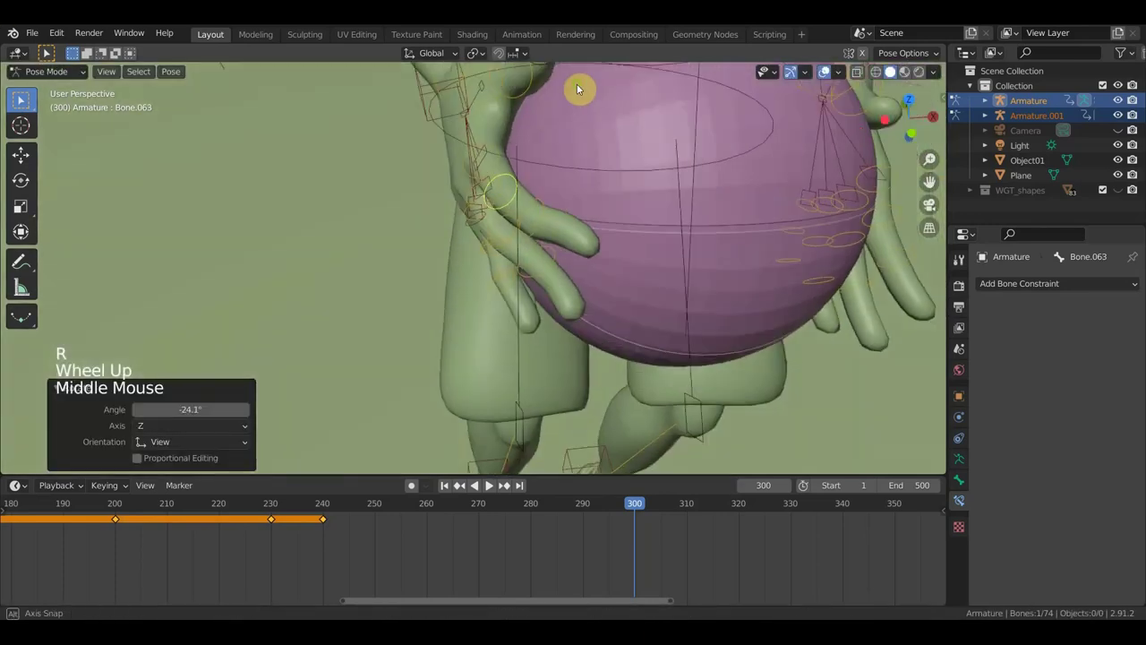
{"action": "scroll", "scroll_direction": "down", "scroll_amount": 3}
{"action": "middle_click", "coordinate": [724, 209]}
{"action": "middle_click", "coordinate": [573, 280]}
Step: Rotate two more finger bones of that hand to tighten the grip
{"action": "left_click", "coordinate": [566, 270]}
{"action": "key", "text": "r"}
{"action": "middle_click", "coordinate": [557, 283]}
{"action": "left_click", "coordinate": [579, 320]}
{"action": "middle_click", "coordinate": [606, 355]}
{"action": "key", "text": "r"}
{"action": "middle_click", "coordinate": [589, 328]}
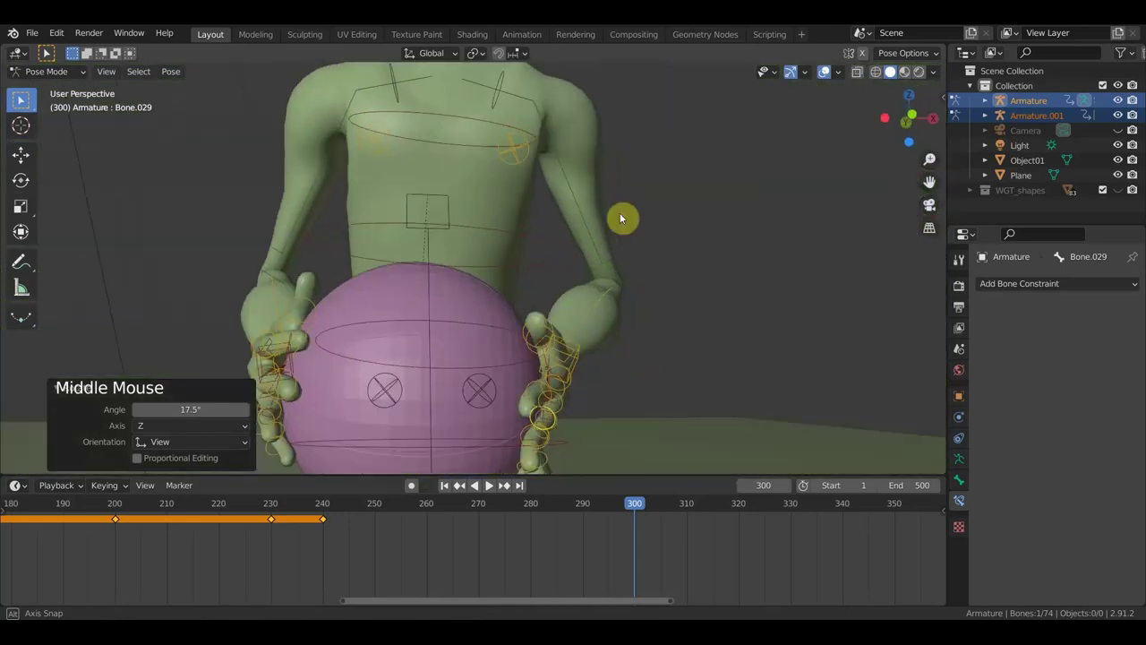
Step: Curl a finger of the other hand around the ball and review the grip from the side
{"action": "left_click", "coordinate": [318, 305]}
{"action": "middle_click", "coordinate": [394, 323]}
{"action": "scroll", "scroll_direction": "up", "scroll_amount": 3}
{"action": "key", "text": "r"}
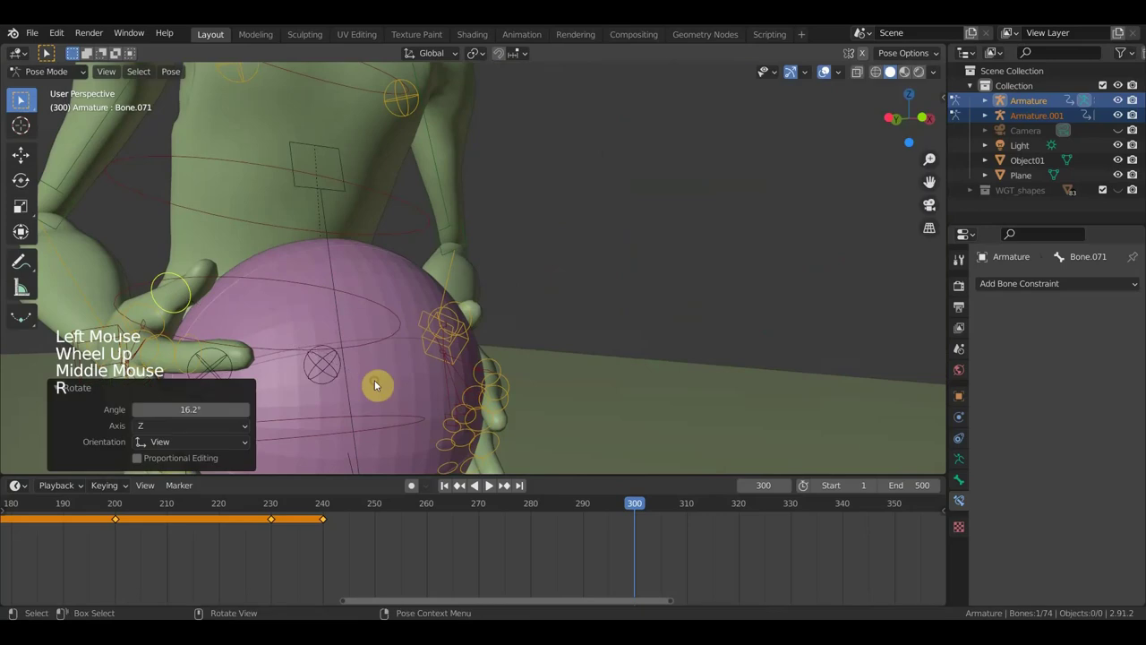
{"action": "middle_click", "coordinate": [402, 316]}
{"action": "scroll", "scroll_direction": "down", "scroll_amount": 3}
{"action": "key", "text": "KP_3"}
{"action": "scroll", "scroll_direction": "down", "scroll_amount": 3}
{"action": "scroll", "scroll_direction": "up", "scroll_amount": 3}
{"action": "left_click", "coordinate": [575, 245]}
{"action": "scroll", "scroll_direction": "up", "scroll_amount": 3}
{"action": "middle_click", "coordinate": [594, 287]}
Step: Select the arm IK and hand control bones holding the ball
{"action": "left_click", "coordinate": [648, 338]}
{"action": "left_click", "coordinate": [605, 259]}
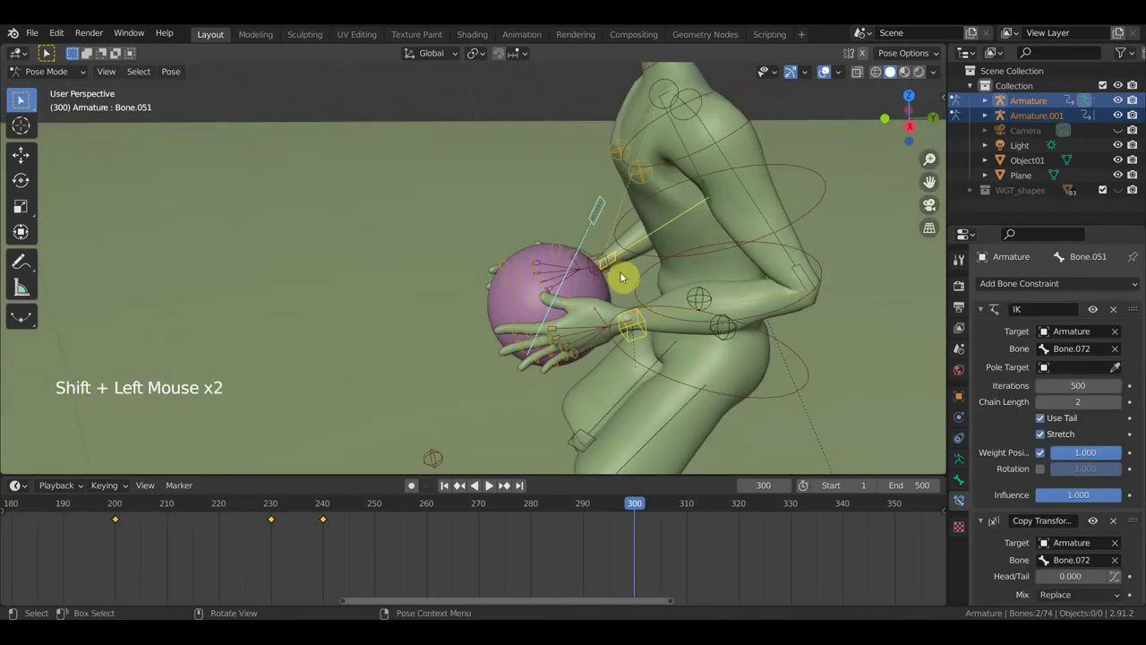
{"action": "left_click", "coordinate": [643, 328]}
{"action": "left_click", "coordinate": [647, 332]}
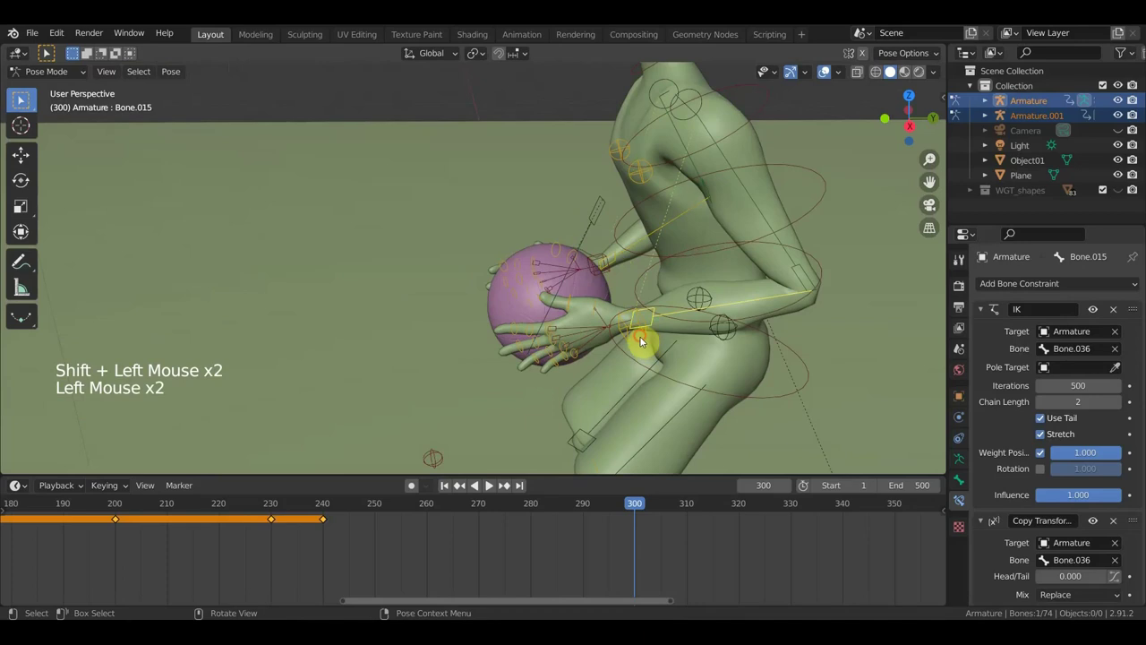
{"action": "left_click", "coordinate": [602, 262]}
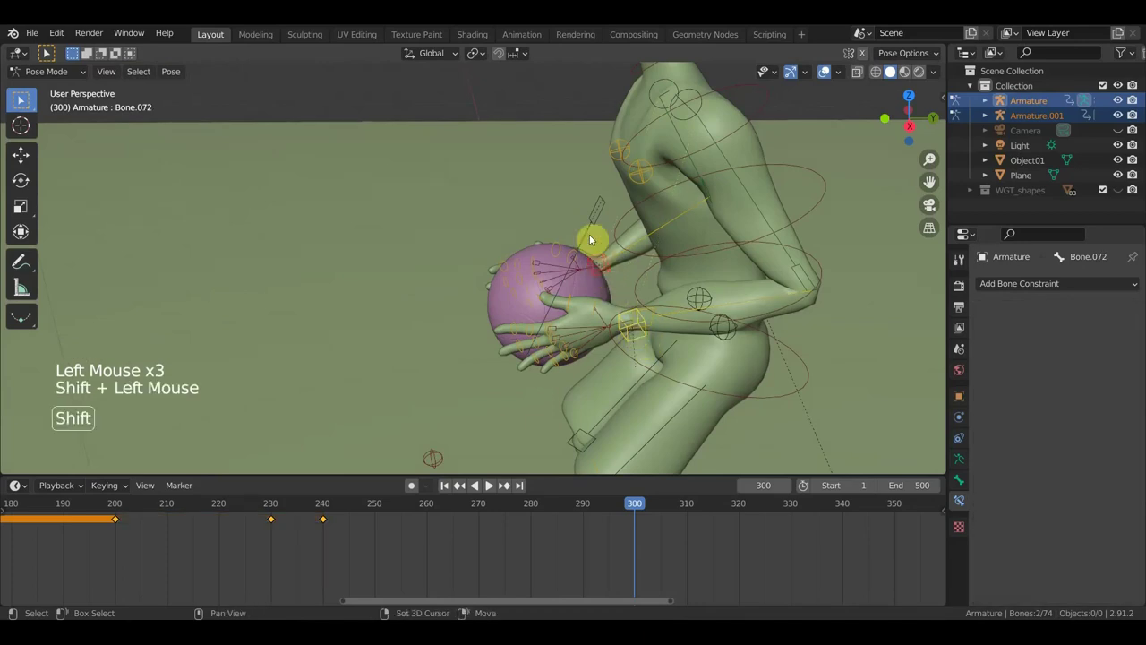
{"action": "double_click", "coordinate": [597, 219]}
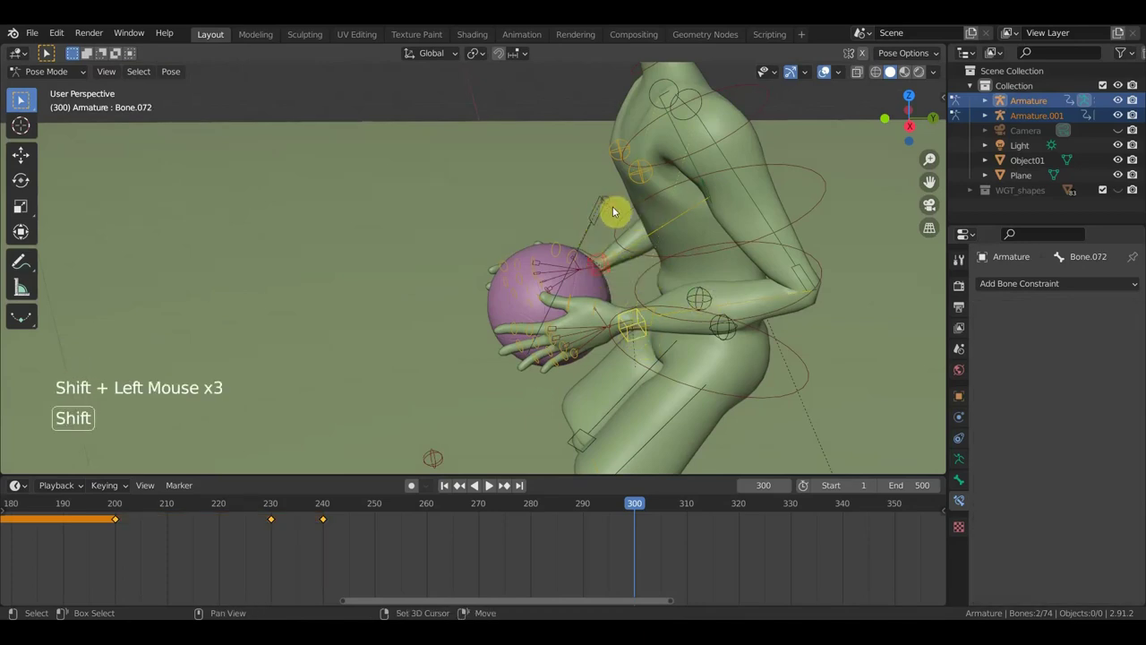
Step: In Right Orthographic view, move the ball forward so it tucks against the midsection
{"action": "key", "text": "KP_3"}
{"action": "scroll", "scroll_direction": "down", "scroll_amount": 3}
{"action": "key", "text": "g"}
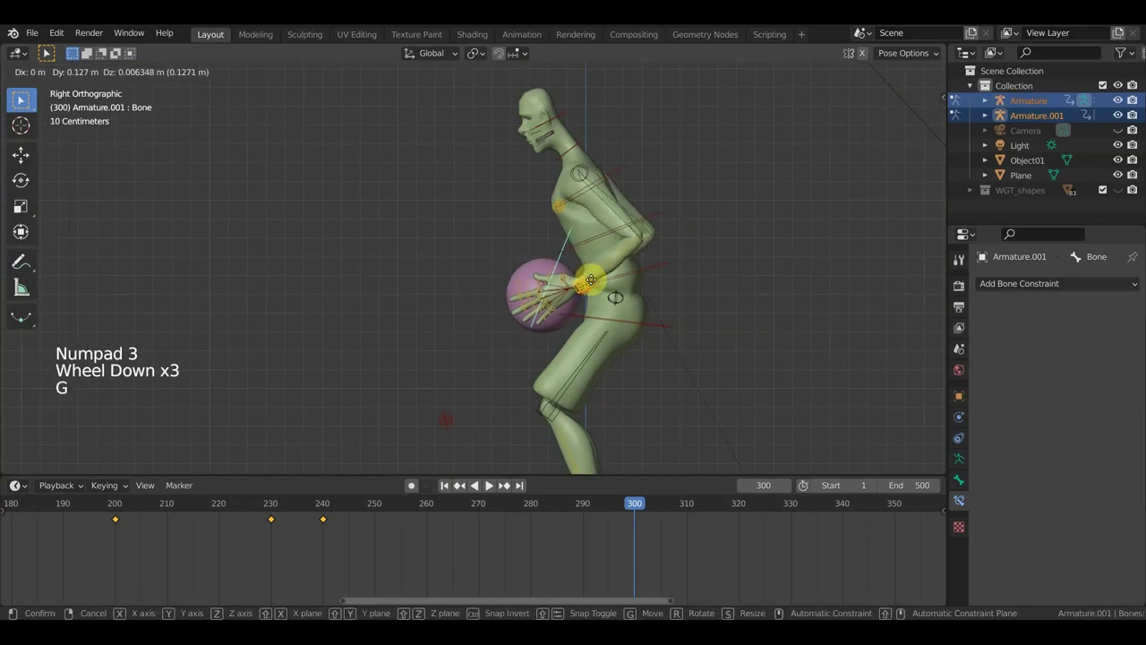
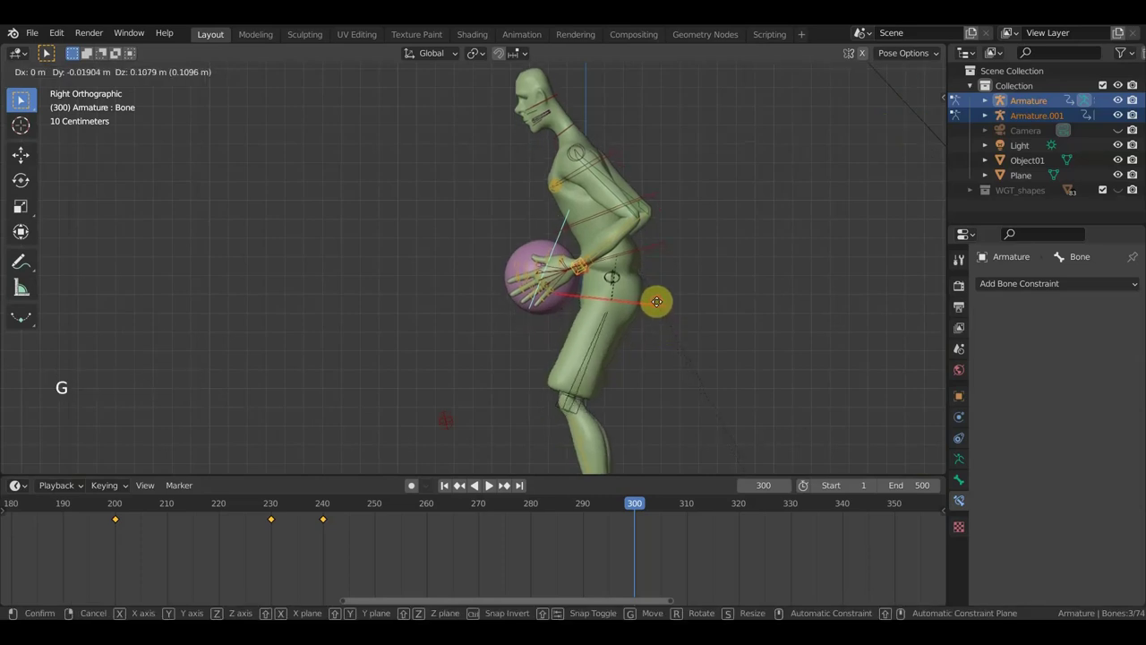
{"action": "scroll", "scroll_direction": "down", "scroll_amount": 3}
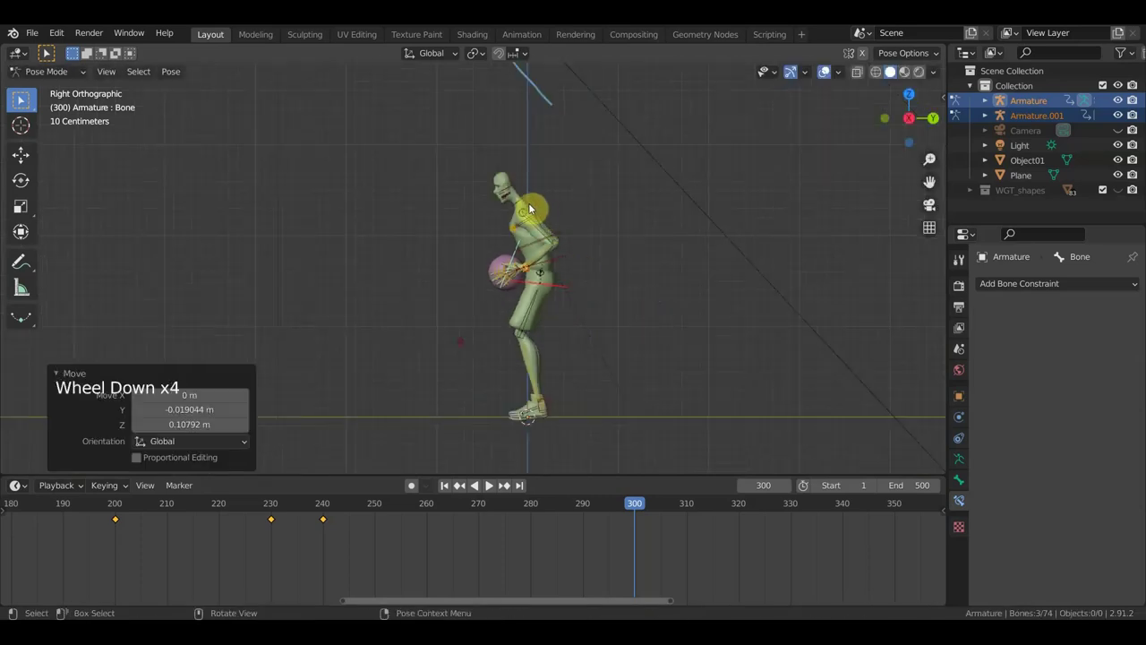
Step: Select all player bones and insert a Location & Rotation keyframe at frame 300
{"action": "left_click", "coordinate": [528, 204]}
{"action": "key", "text": "r"}
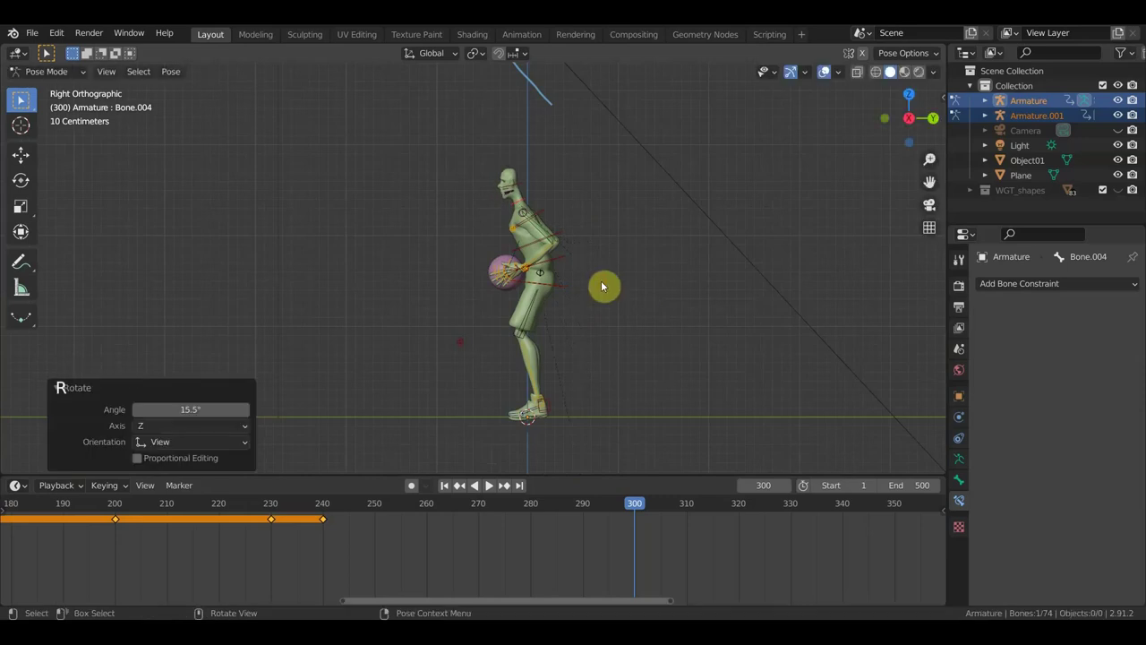
{"action": "key", "text": "a"}
{"action": "key", "text": "i"}
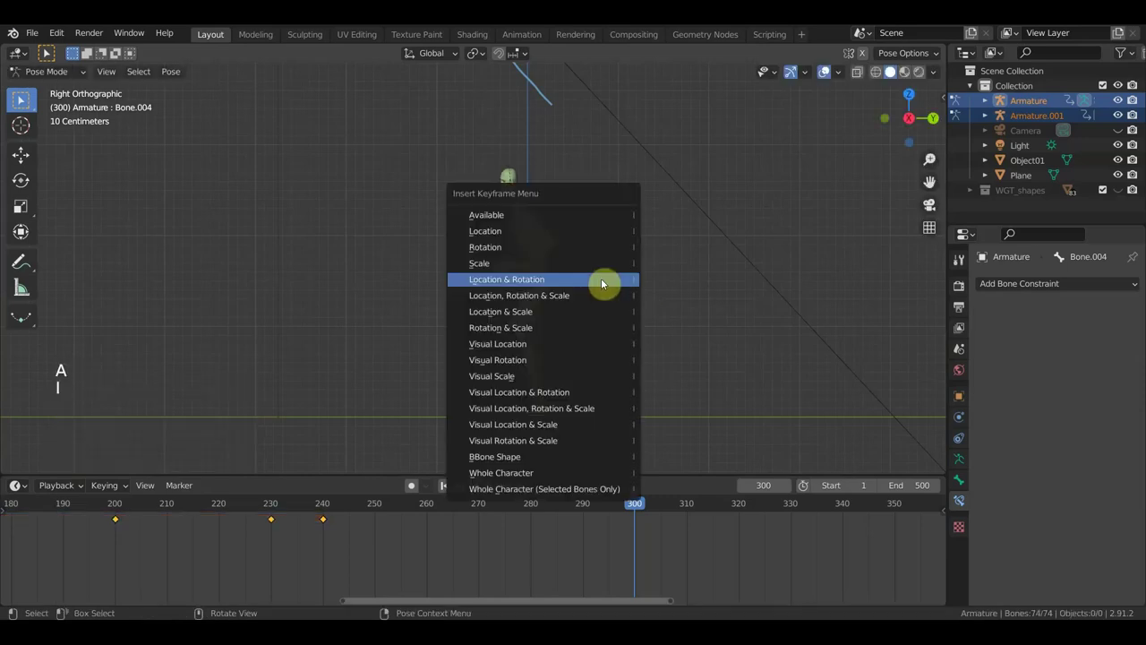
{"action": "left_click", "coordinate": [633, 508]}
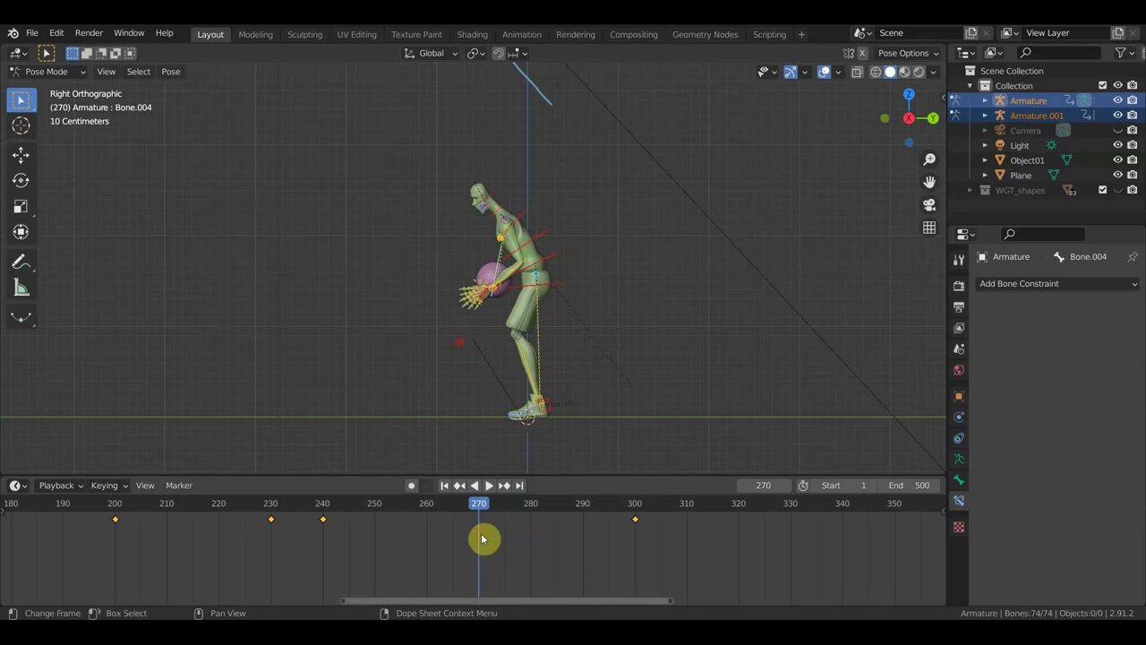
Step: Jump the timeline back to frame 250 and look over the crouching player
{"action": "left_click", "coordinate": [379, 509]}
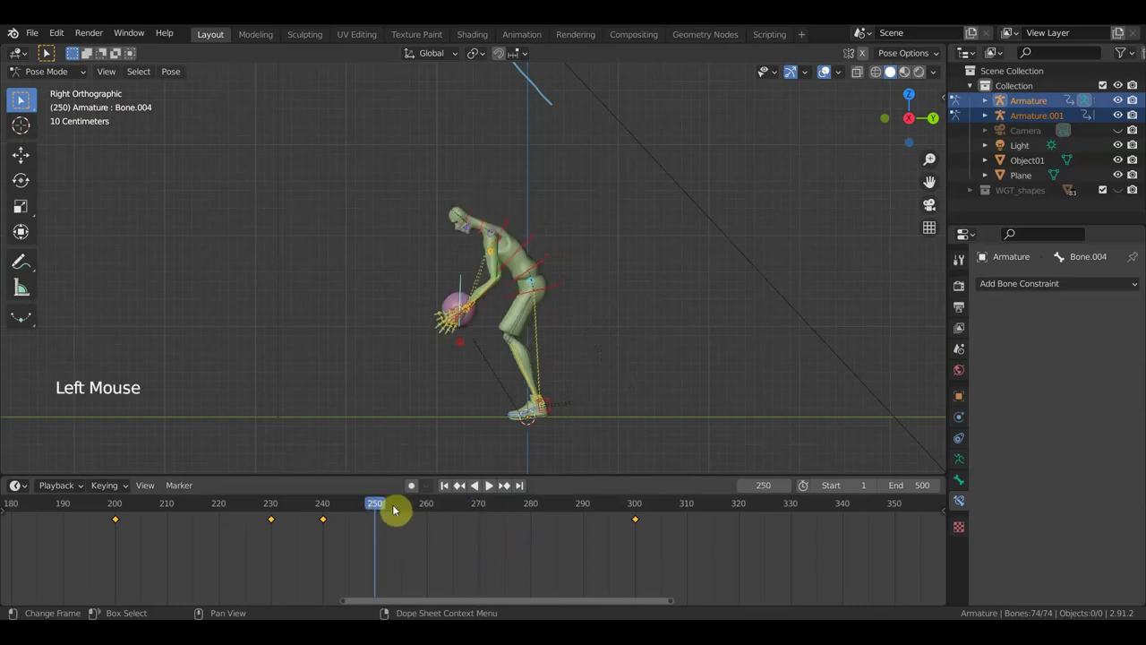
{"action": "scroll", "scroll_direction": "up", "scroll_amount": 3}
{"action": "middle_click", "coordinate": [520, 462]}
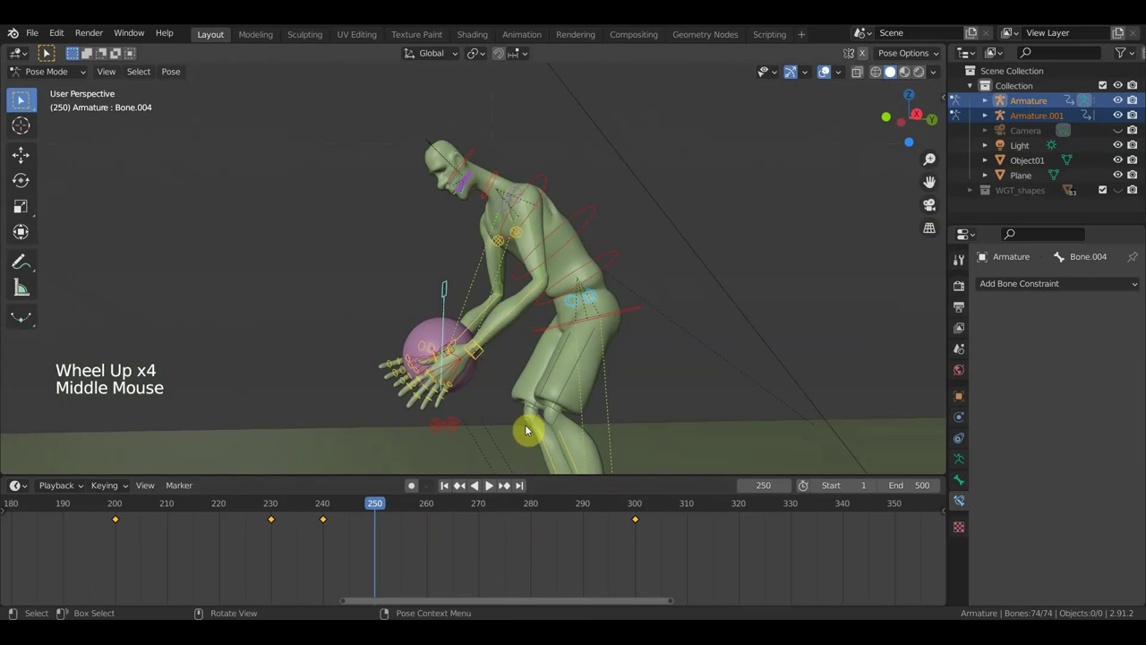
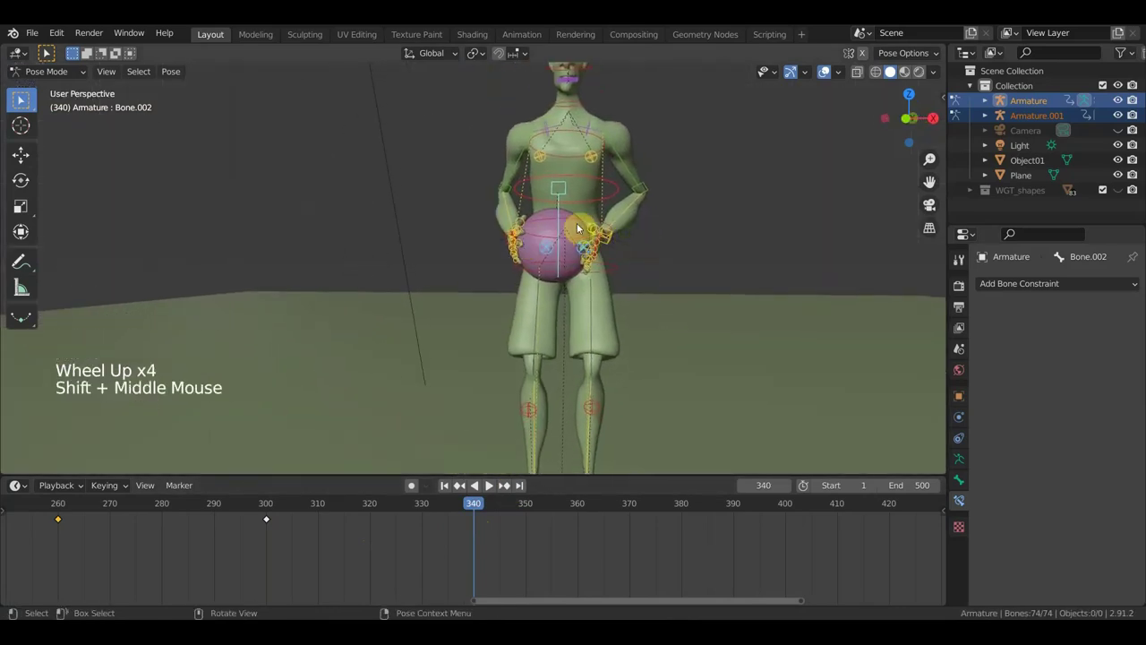
Step: Move the ball's hand control out beside the player's hip at frame 340
{"action": "middle_click", "coordinate": [589, 239]}
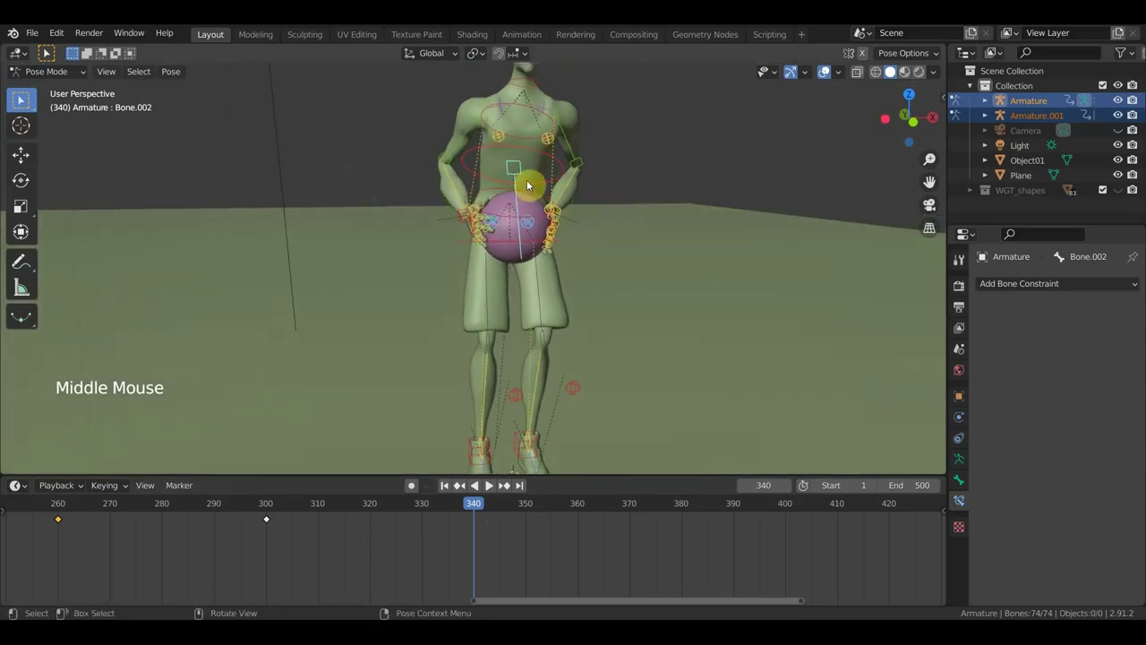
{"action": "left_click", "coordinate": [521, 173]}
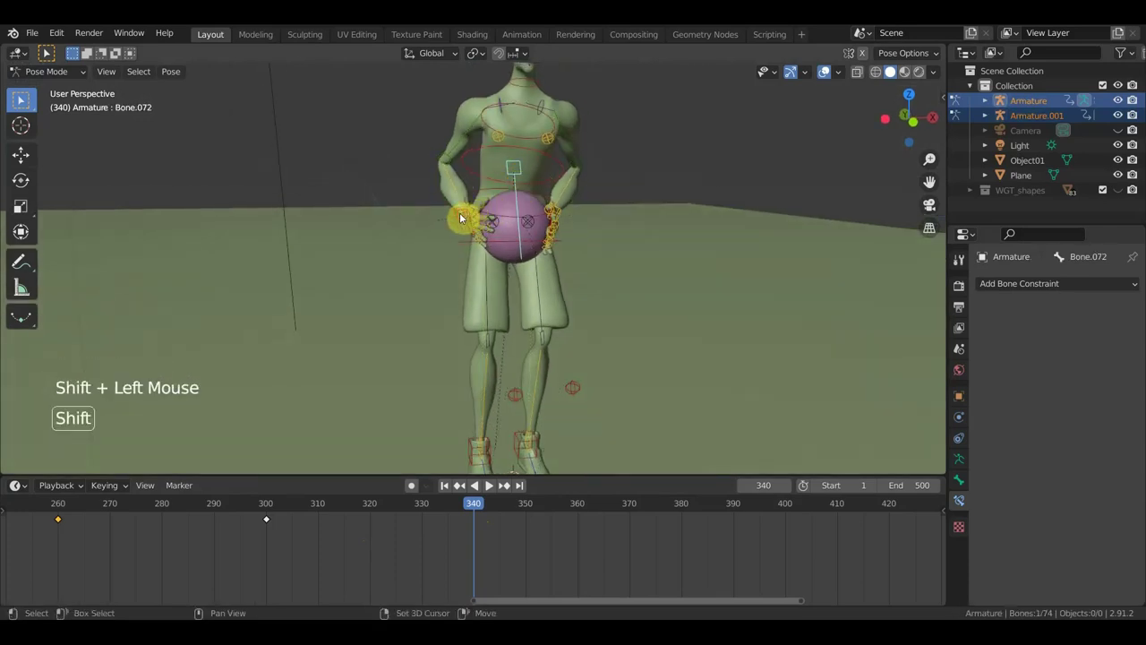
{"action": "middle_click", "coordinate": [584, 254]}
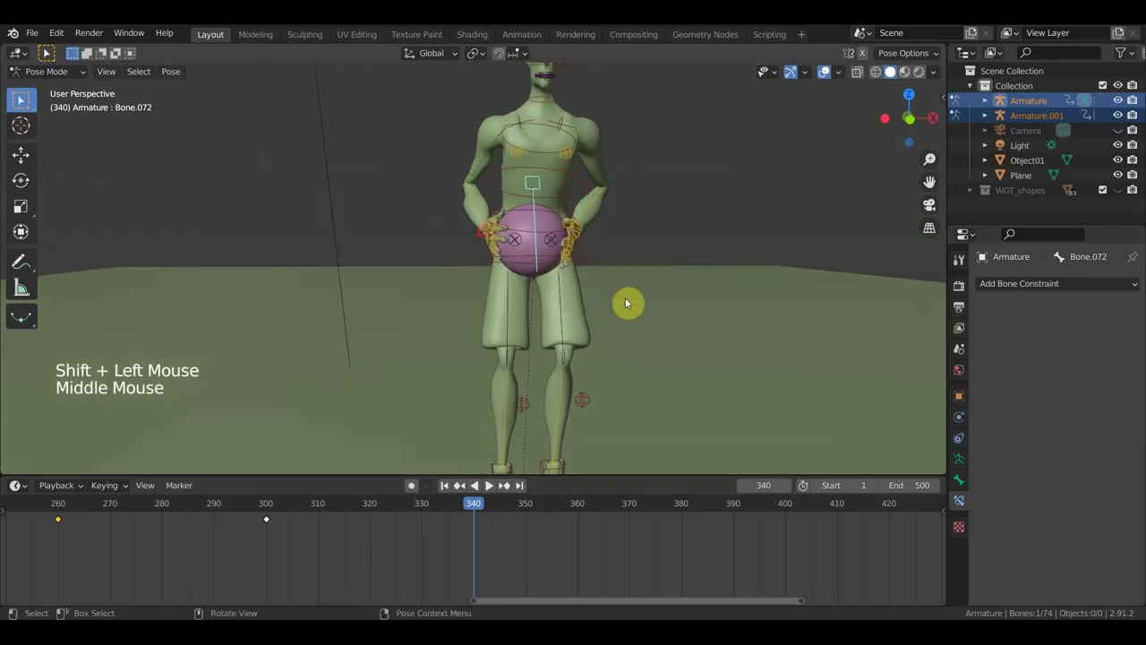
{"action": "middle_click", "coordinate": [621, 296]}
{"action": "key", "text": "r"}
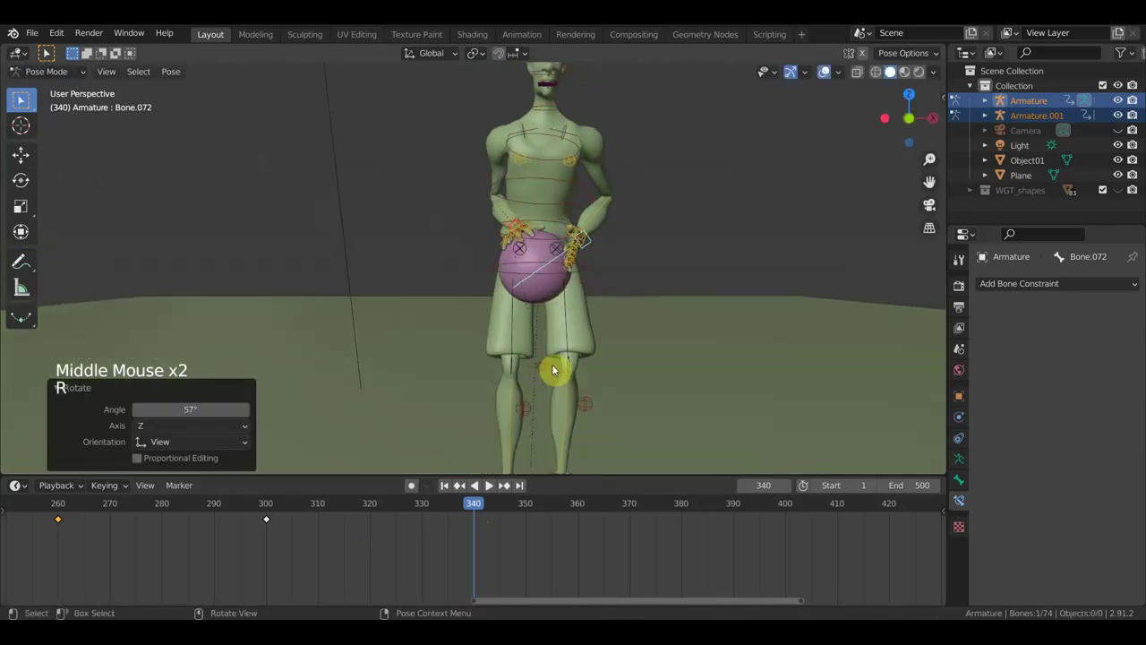
{"action": "key", "text": "g"}
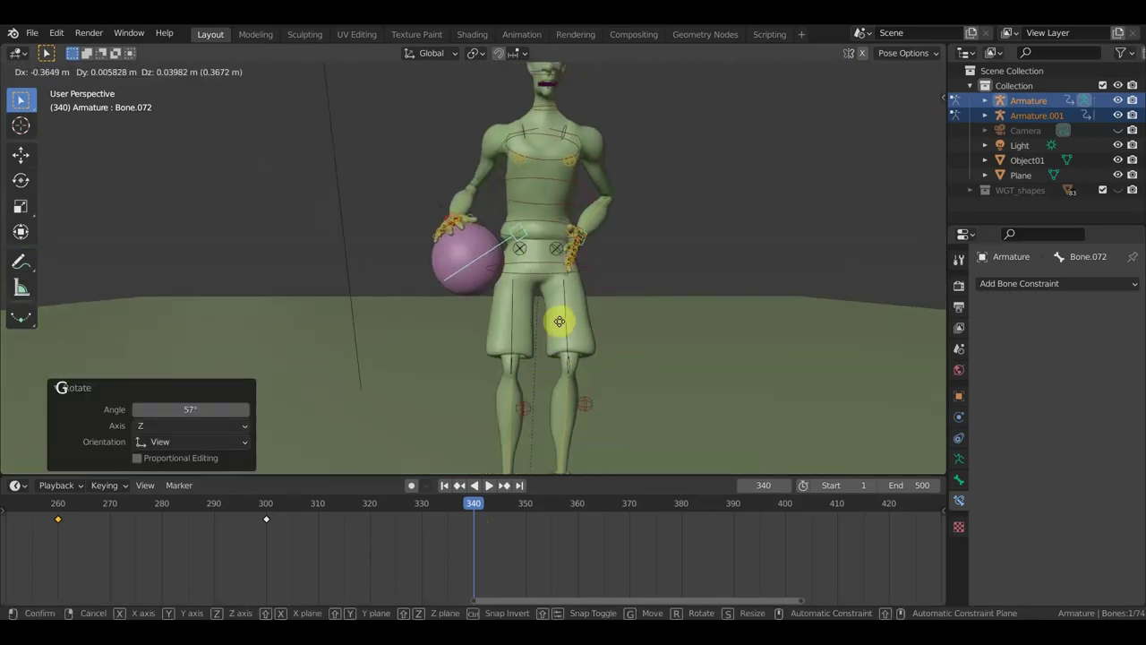
{"action": "left_click", "coordinate": [595, 240]}
Step: Rotate and lower the other hand down alongside the leg
{"action": "key", "text": "r"}
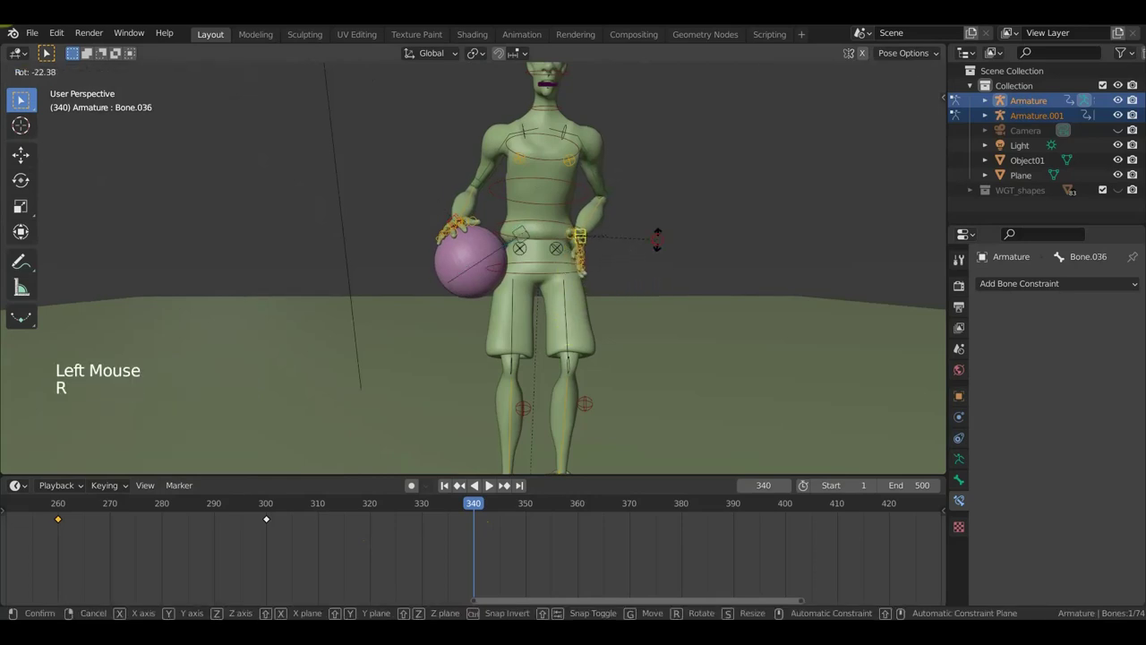
{"action": "key", "text": "g"}
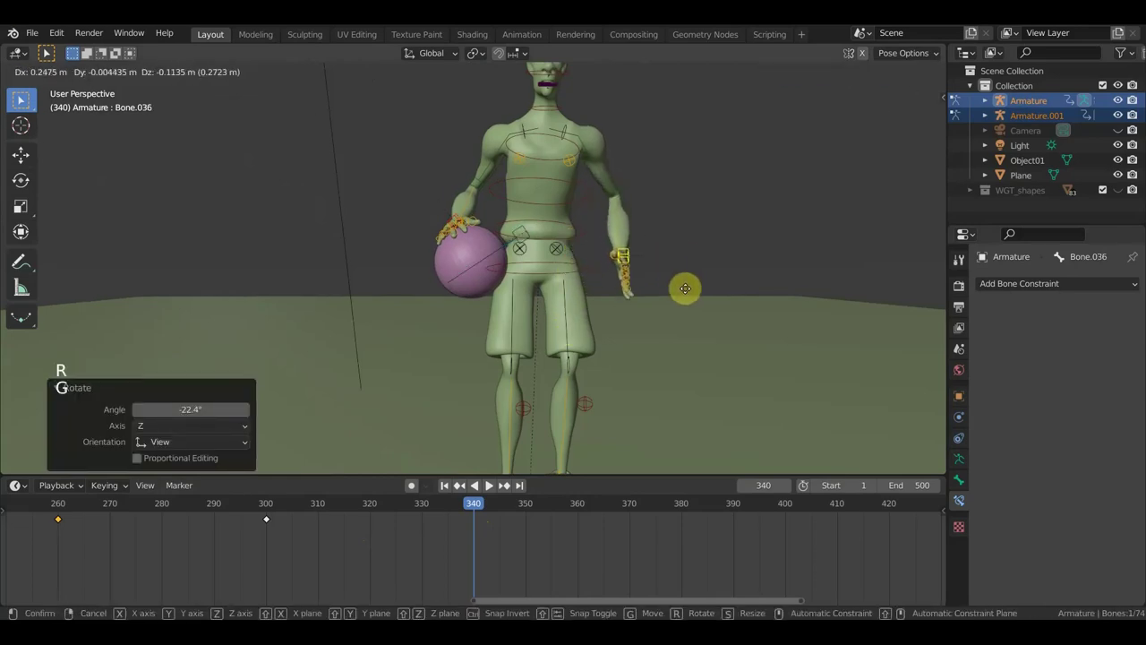
{"action": "middle_click", "coordinate": [612, 190]}
{"action": "scroll", "scroll_direction": "down", "scroll_amount": 3}
Step: Lower the spine and root bones so the player begins to bend down
{"action": "left_click", "coordinate": [640, 205]}
{"action": "scroll", "scroll_direction": "down", "scroll_amount": 3}
{"action": "key", "text": "g"}
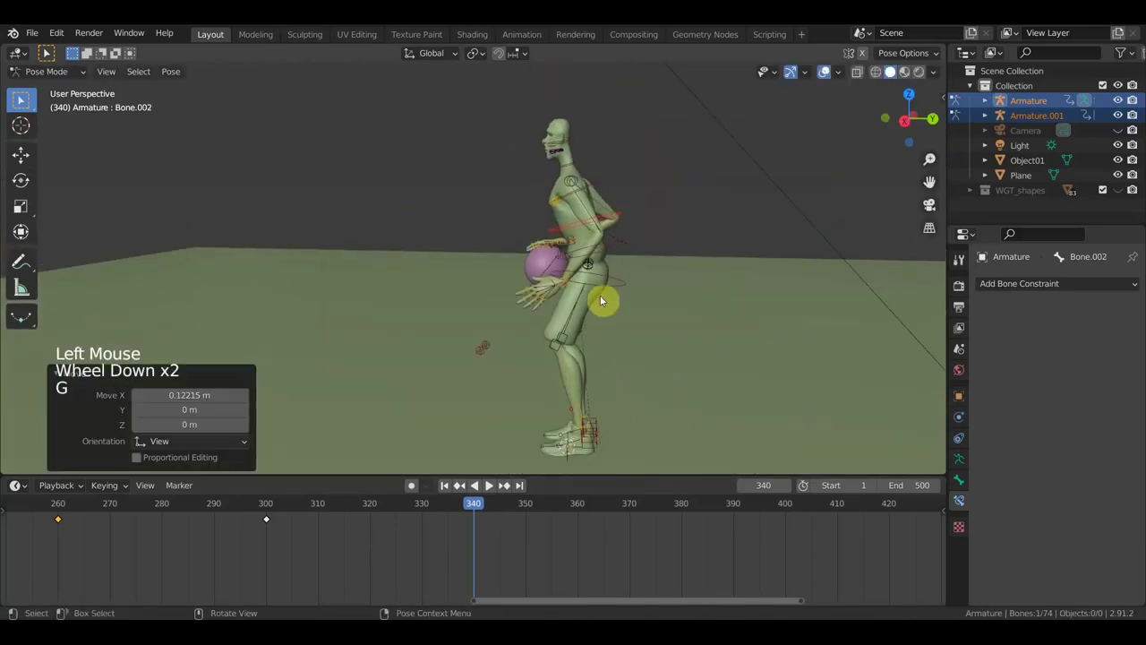
{"action": "left_click", "coordinate": [611, 292]}
{"action": "key", "text": "g"}
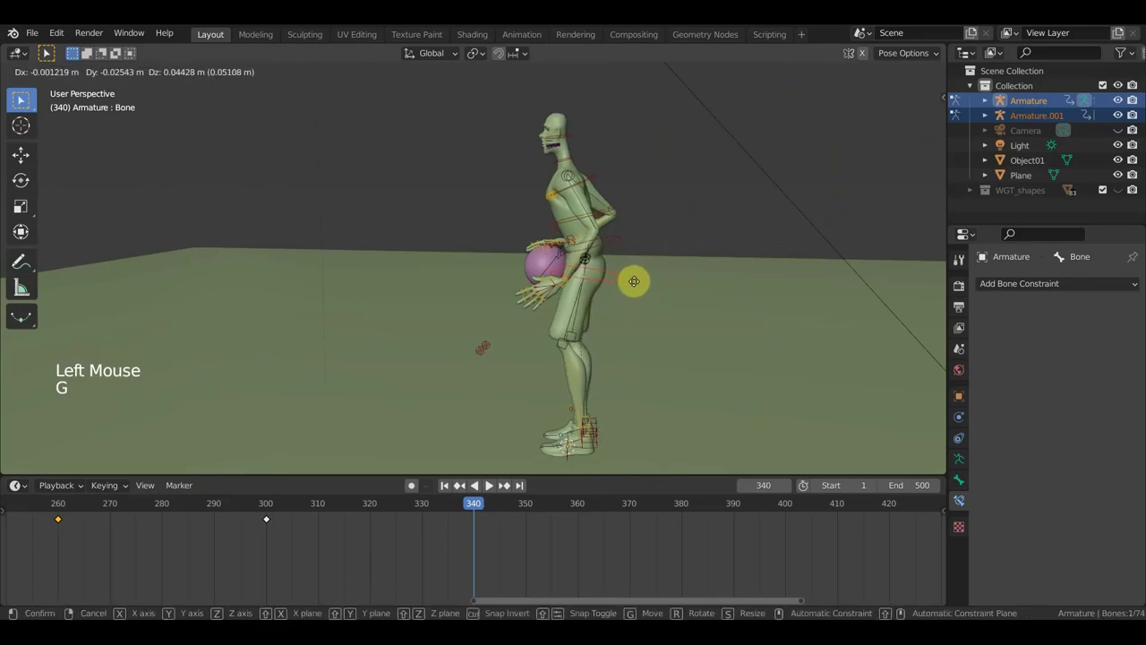
{"action": "middle_click", "coordinate": [658, 291]}
{"action": "scroll", "scroll_direction": "up", "scroll_amount": 3}
{"action": "middle_click", "coordinate": [506, 284]}
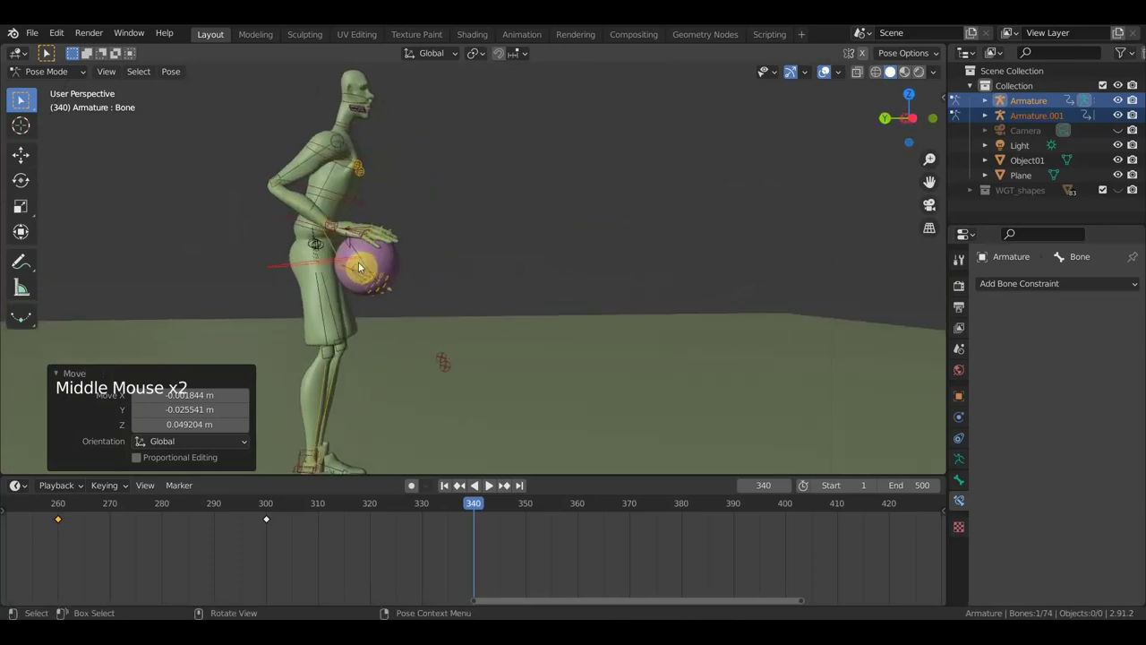
Step: In Right Ortho view, drop the ball's control bone down toward the floor
{"action": "left_click", "coordinate": [359, 248]}
{"action": "scroll", "scroll_direction": "down", "scroll_amount": 3}
{"action": "key", "text": "KP_3"}
{"action": "key", "text": "g"}
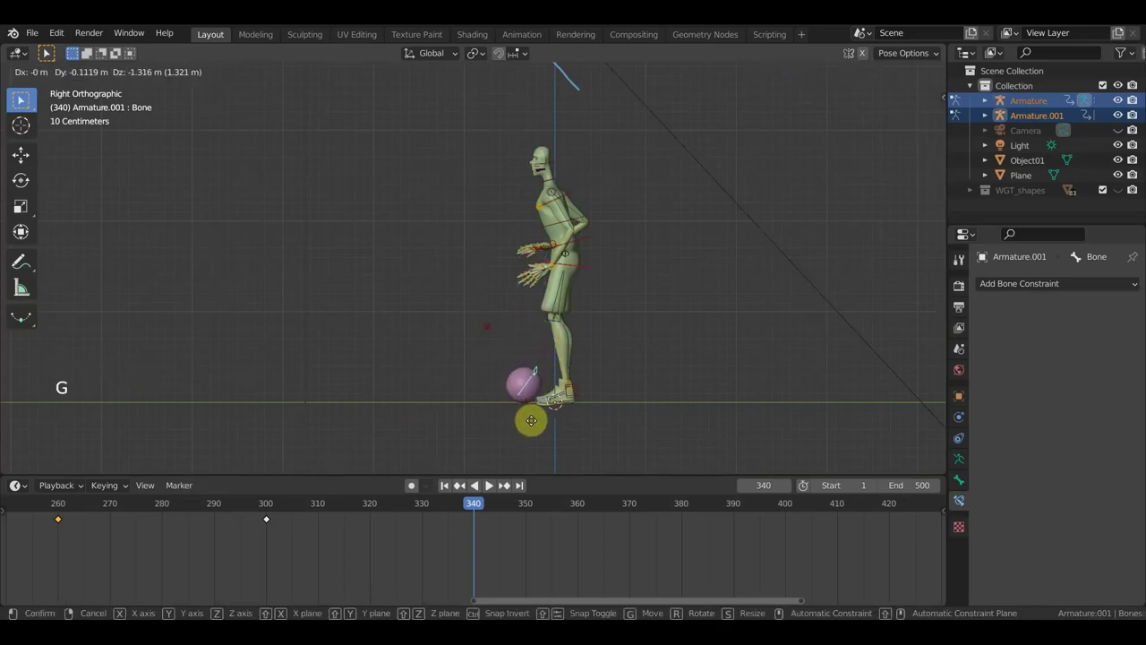
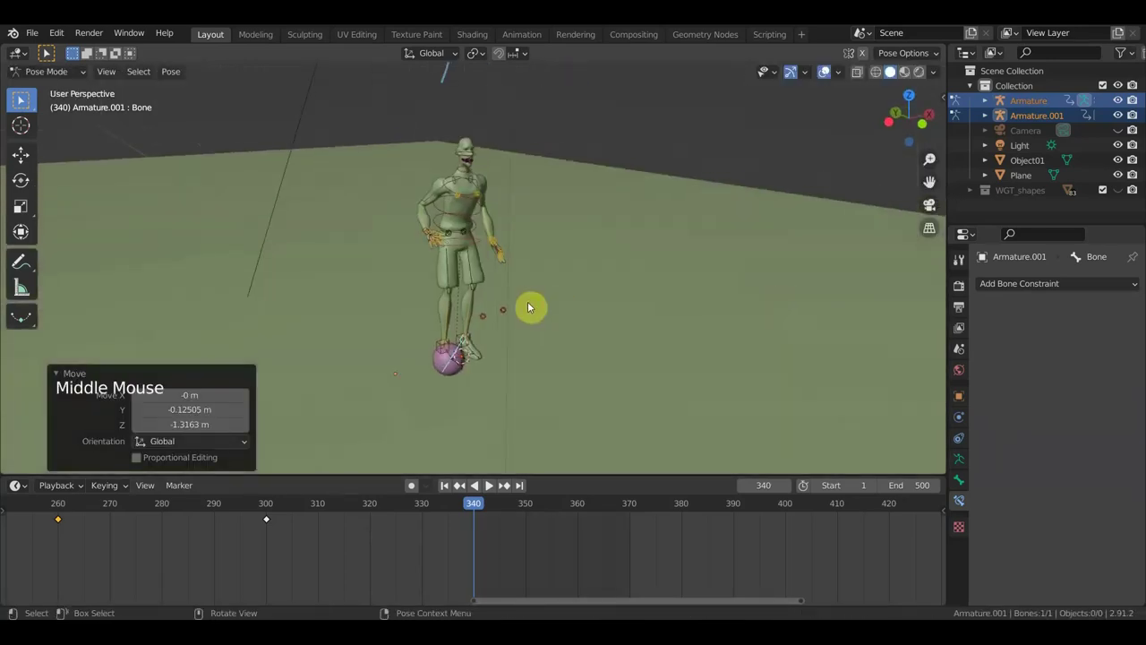
{"action": "scroll", "scroll_direction": "up", "scroll_amount": 3}
Step: Move and rotate the hand control down along the body toward the ball
{"action": "left_click", "coordinate": [359, 239]}
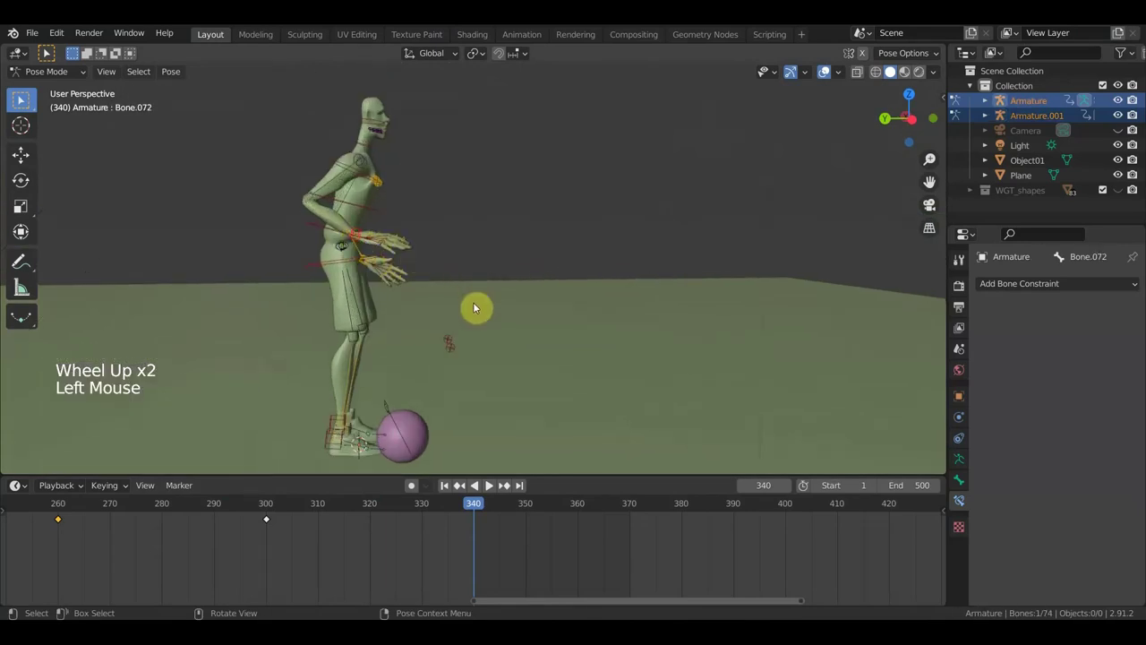
{"action": "key", "text": "KP_7"}
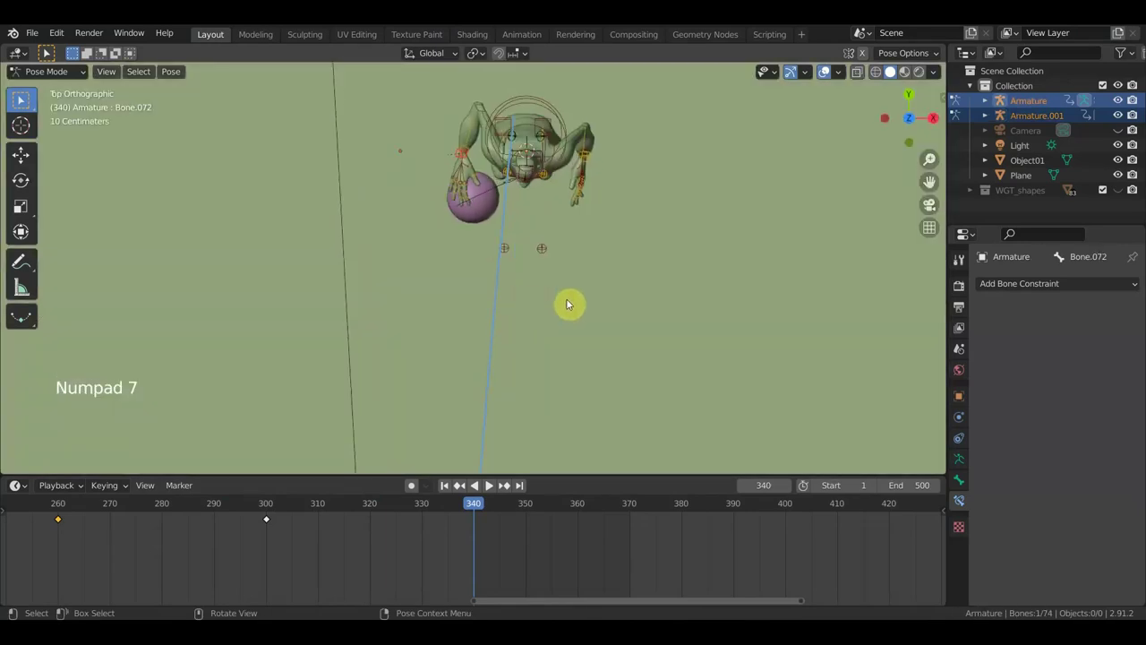
{"action": "key", "text": "KP_3"}
{"action": "key", "text": "g"}
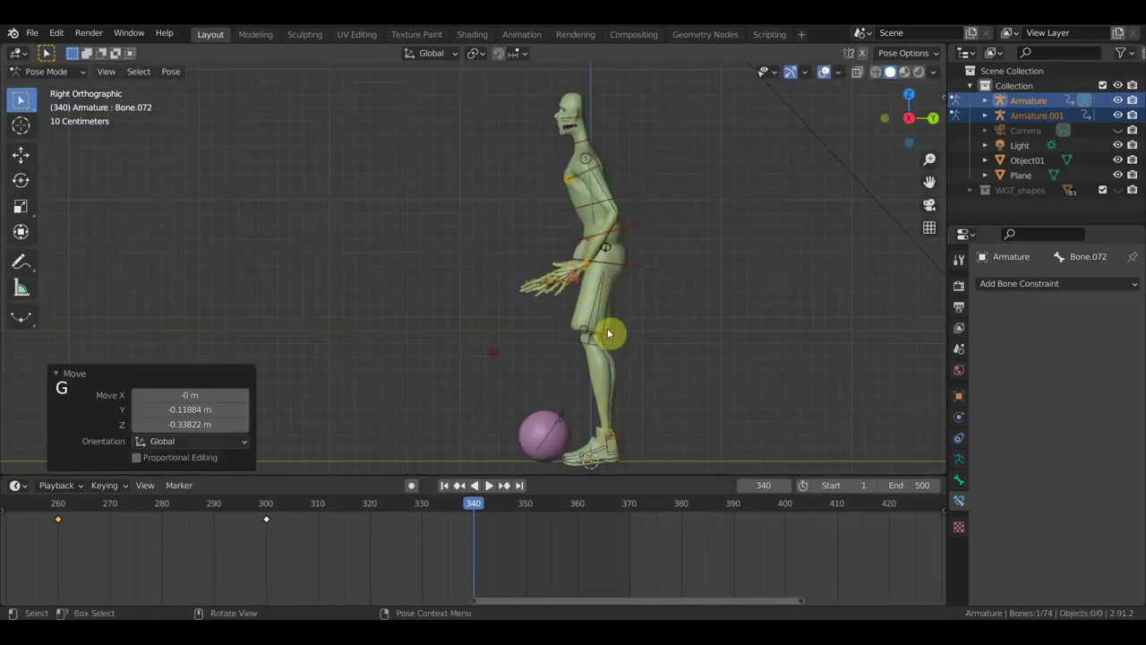
{"action": "key", "text": "r"}
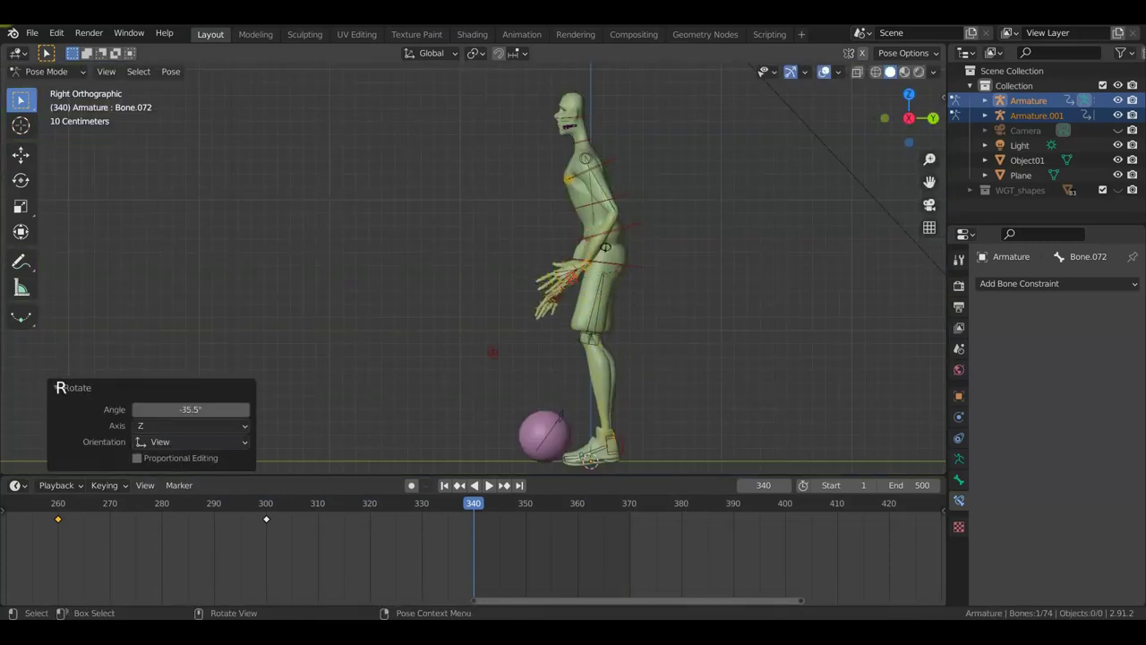
{"action": "key", "text": "g"}
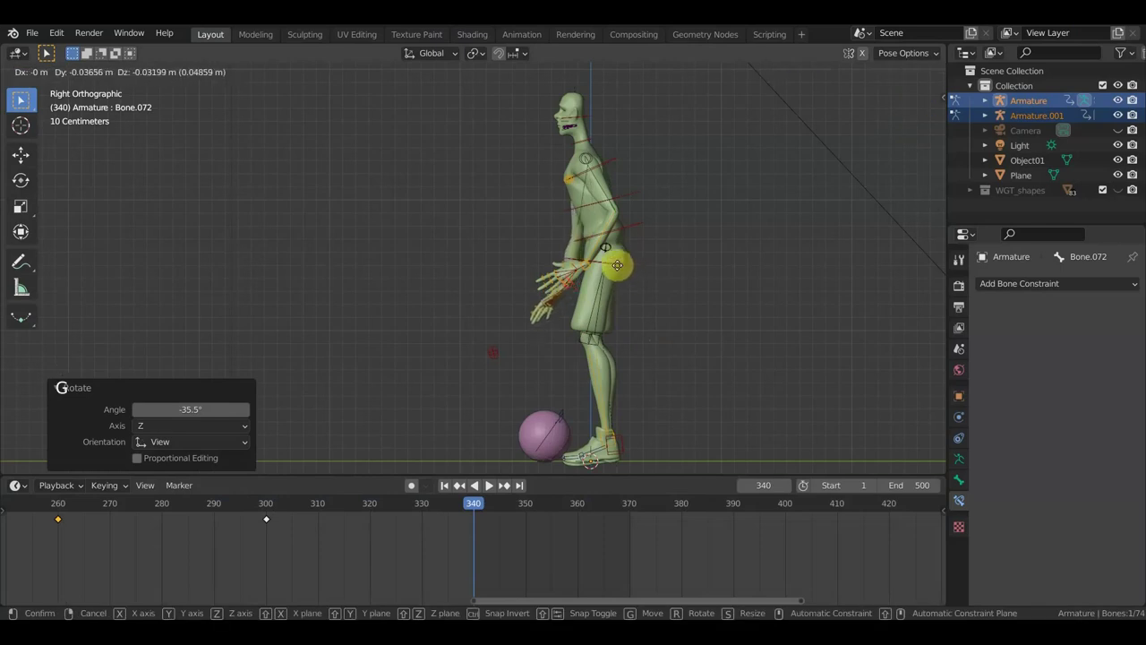
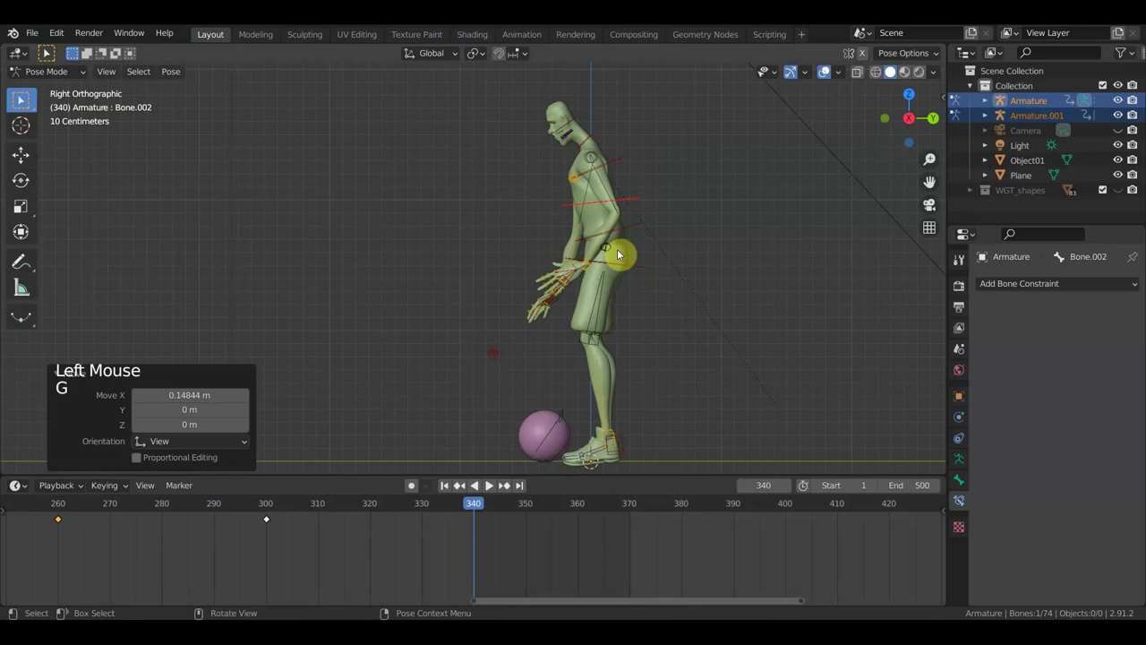
Step: Lower the root bone further into a stoop and check it from the front
{"action": "left_click", "coordinate": [626, 264]}
{"action": "key", "text": "g"}
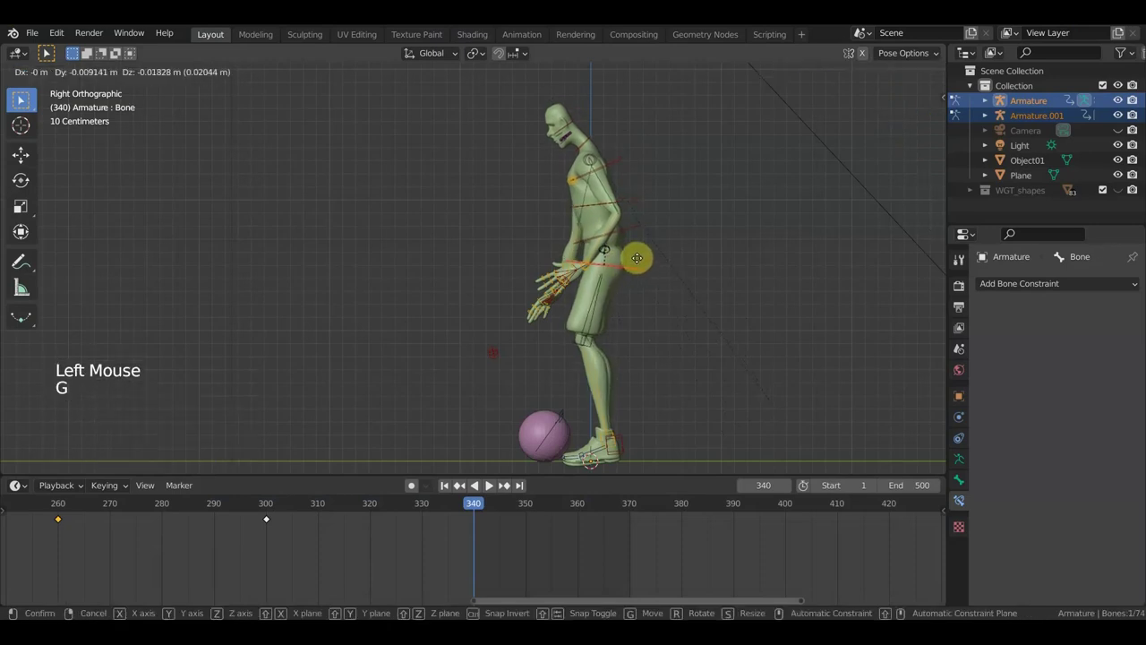
{"action": "scroll", "scroll_direction": "up", "scroll_amount": 3}
{"action": "middle_click", "coordinate": [656, 283]}
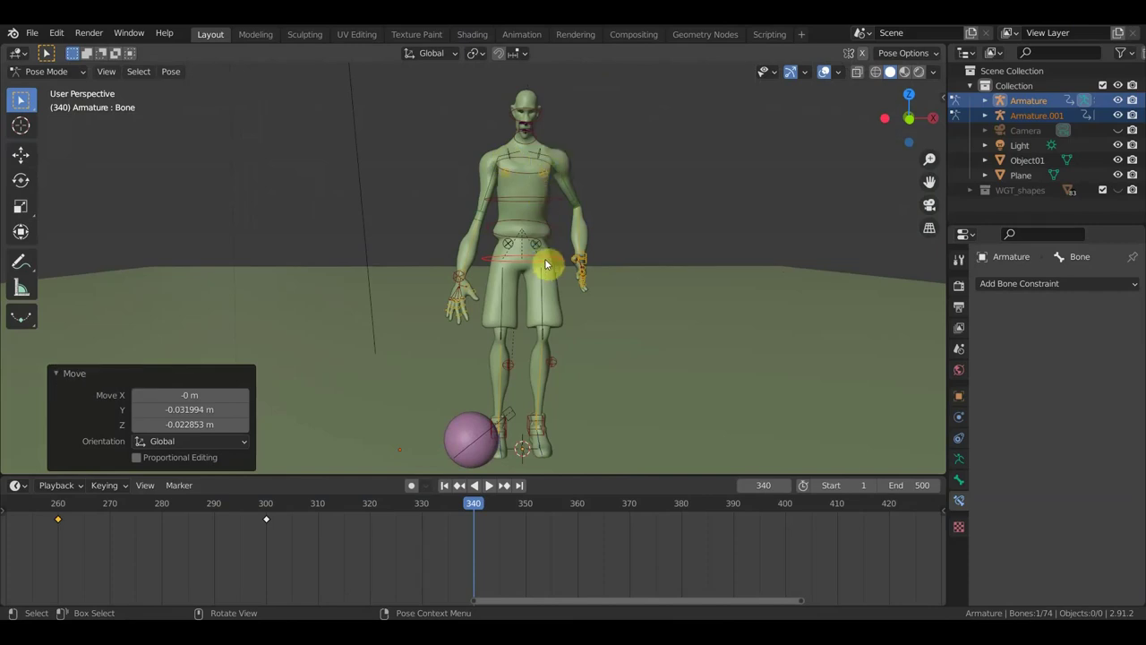
{"action": "key", "text": "KP_1"}
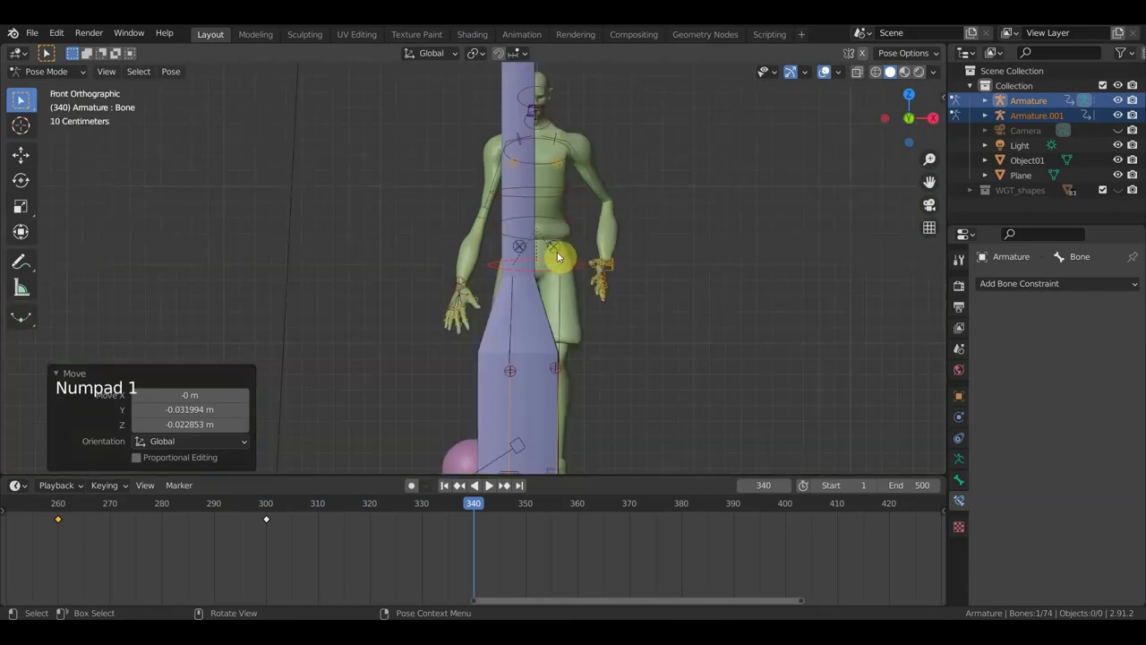
{"action": "middle_click", "coordinate": [443, 264]}
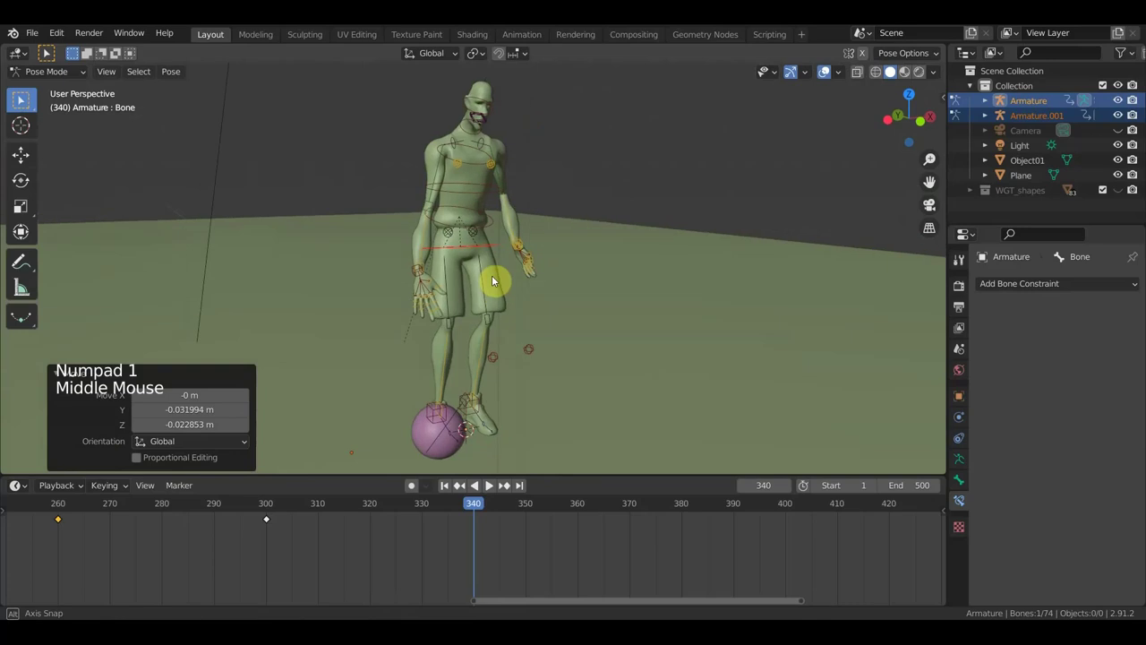
Step: Refine the hand control over the ball, then select every bone and call up keyframe insertion
{"action": "left_click", "coordinate": [443, 273]}
{"action": "middle_click", "coordinate": [450, 257]}
{"action": "middle_click", "coordinate": [535, 318]}
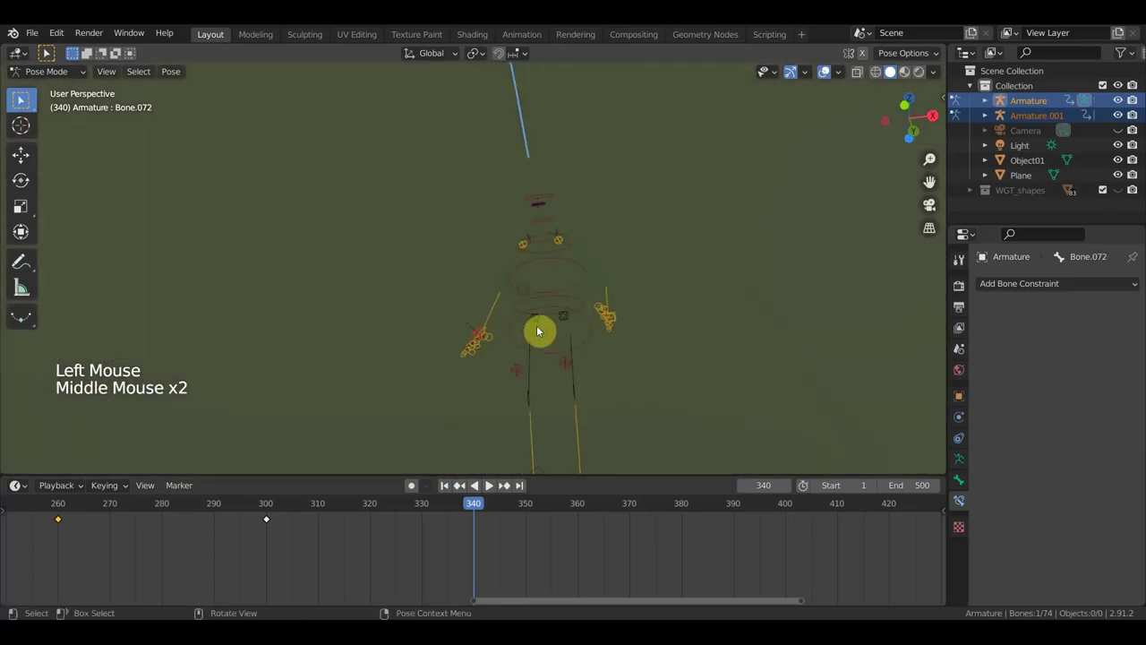
{"action": "key", "text": "r"}
{"action": "middle_click", "coordinate": [585, 363]}
{"action": "scroll", "scroll_direction": "up", "scroll_amount": 3}
{"action": "middle_click", "coordinate": [547, 368]}
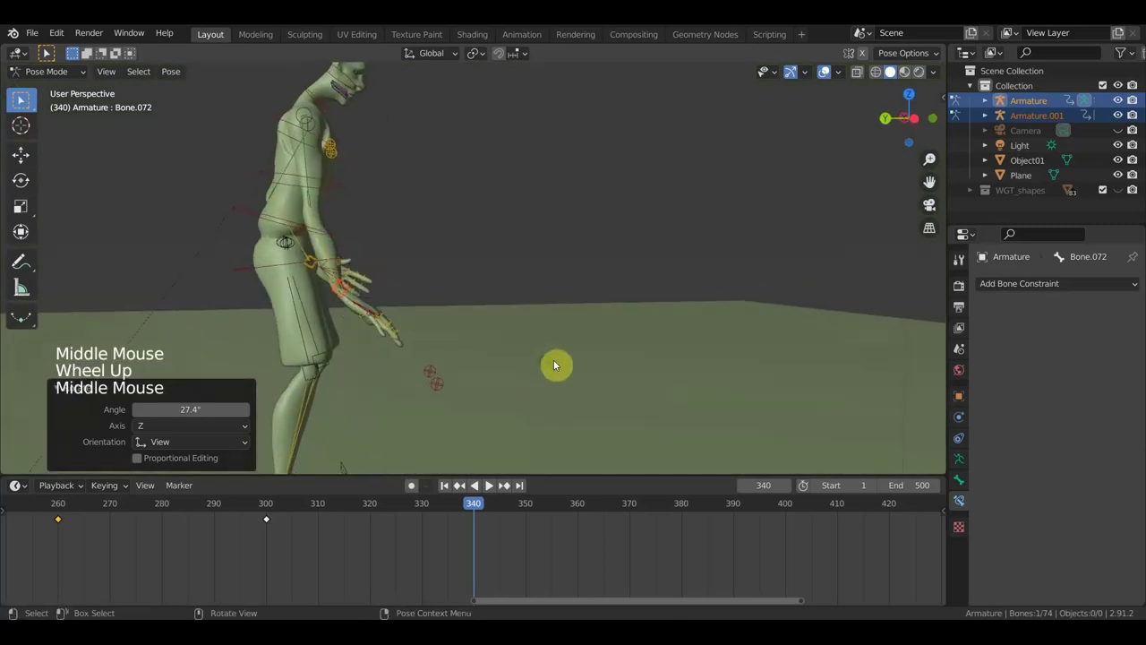
{"action": "scroll", "scroll_direction": "down", "scroll_amount": 3}
{"action": "key", "text": "g"}
{"action": "key", "text": "r"}
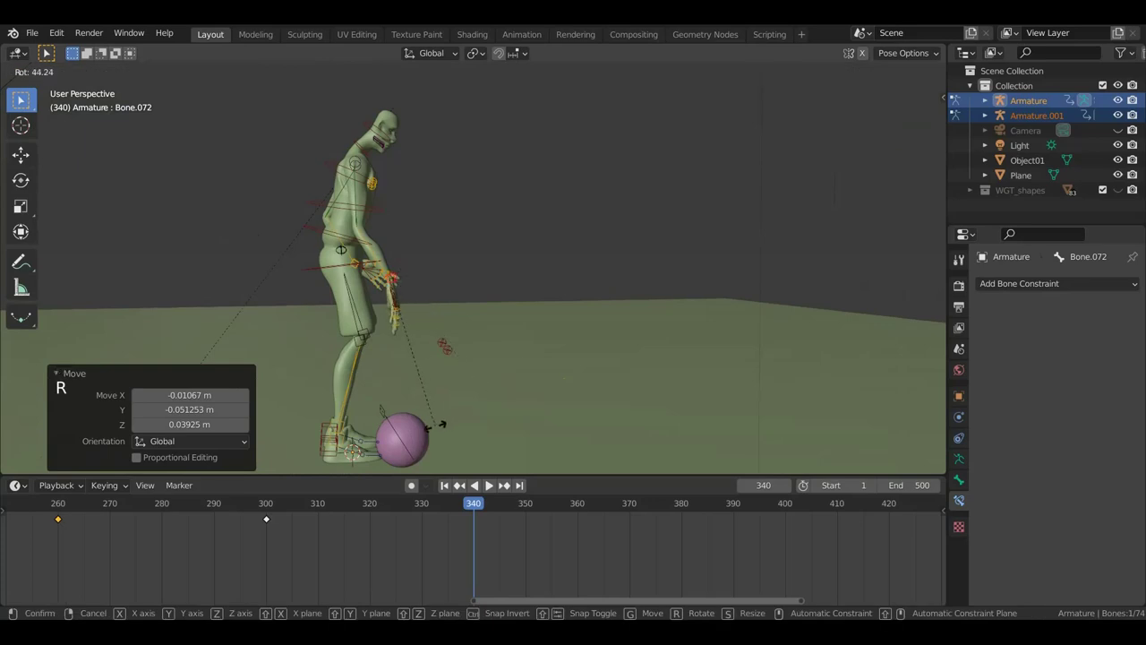
{"action": "key", "text": "a"}
{"action": "key", "text": "i"}
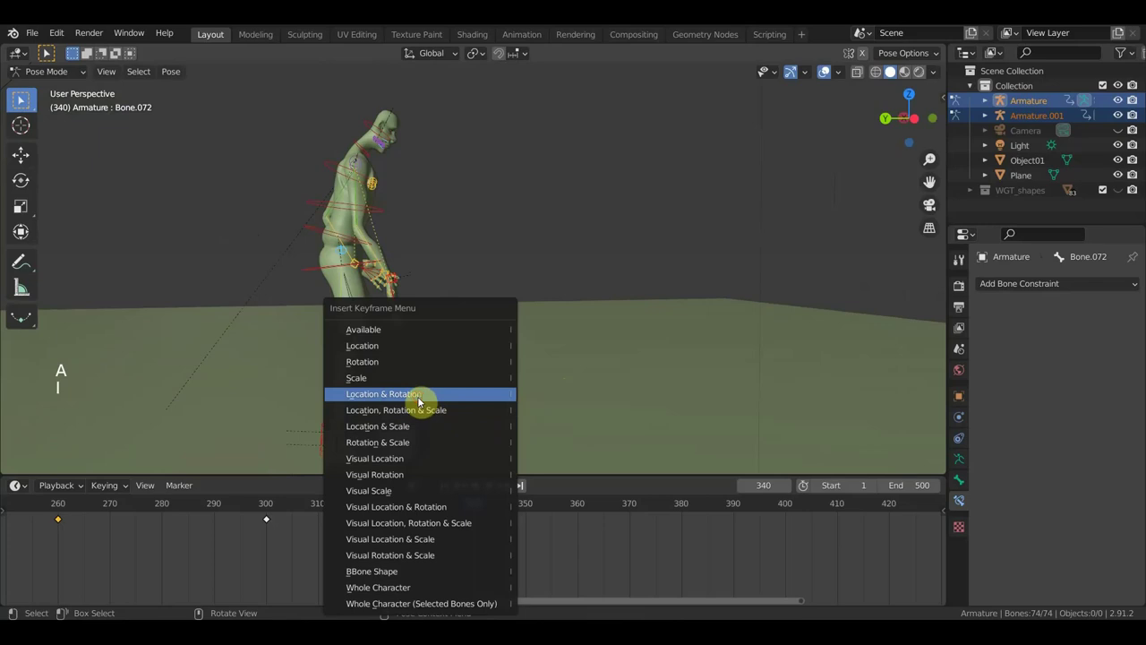
Step: Lift the ball bone up toward the player's hand, checking from the side view
{"action": "left_click", "coordinate": [479, 507]}
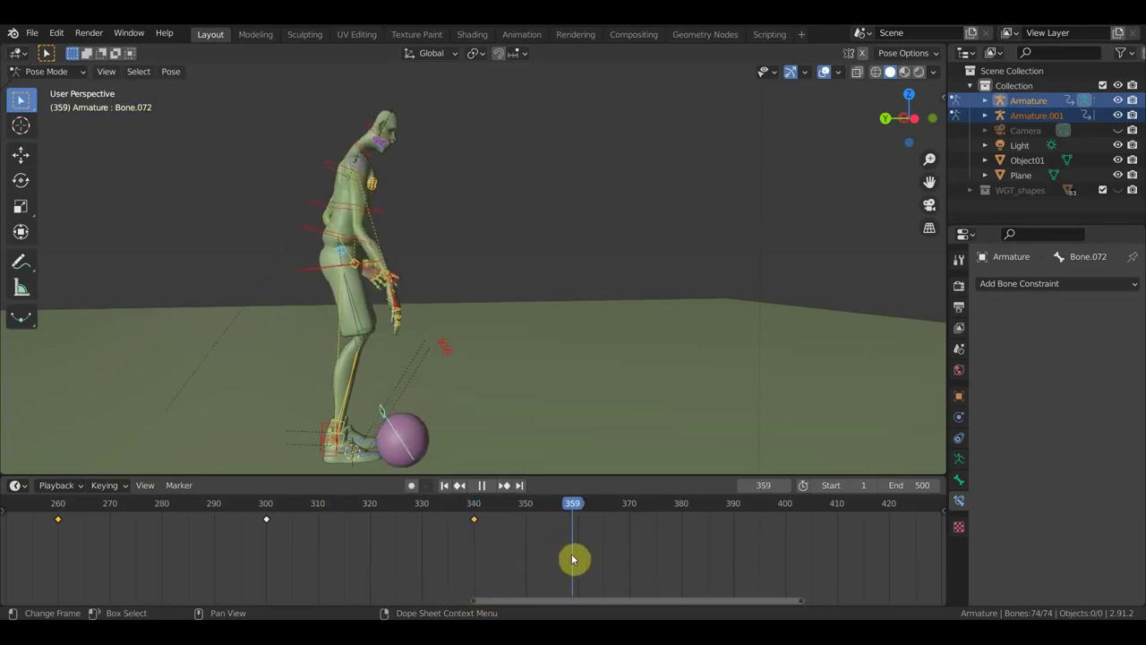
{"action": "middle_click", "coordinate": [537, 303]}
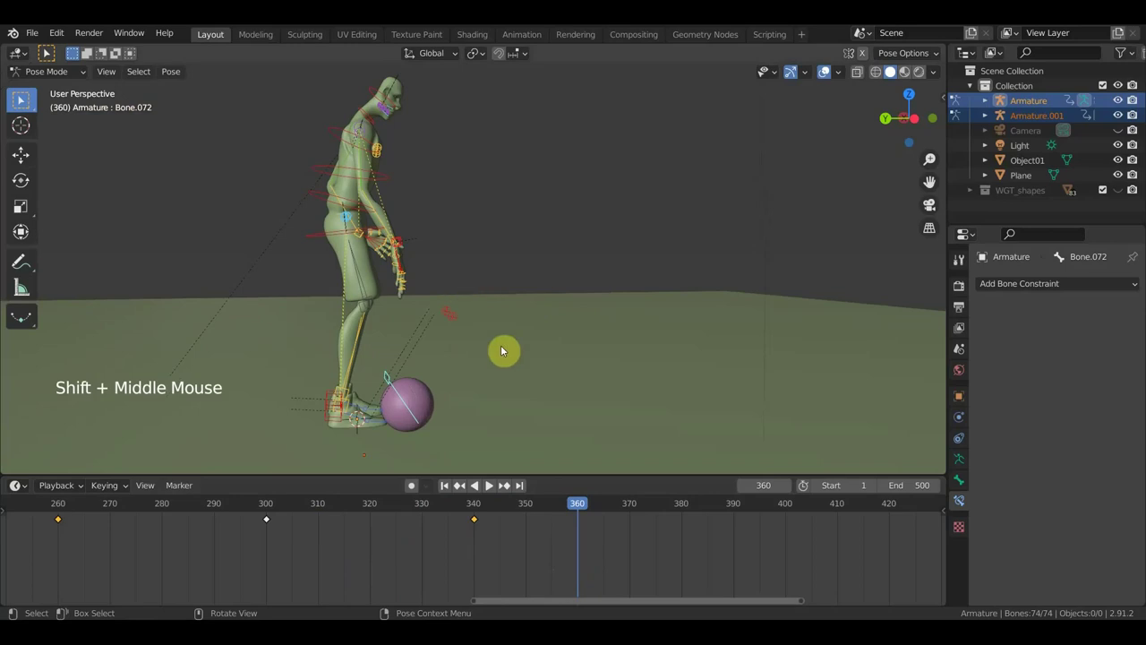
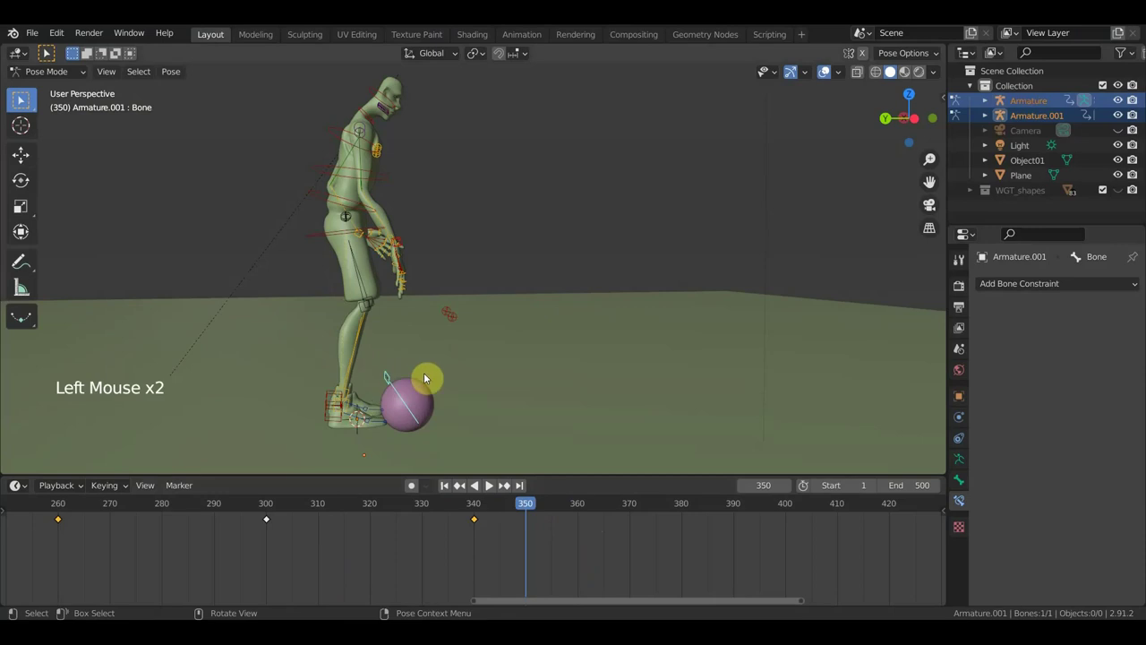
{"action": "key", "text": "KP_3"}
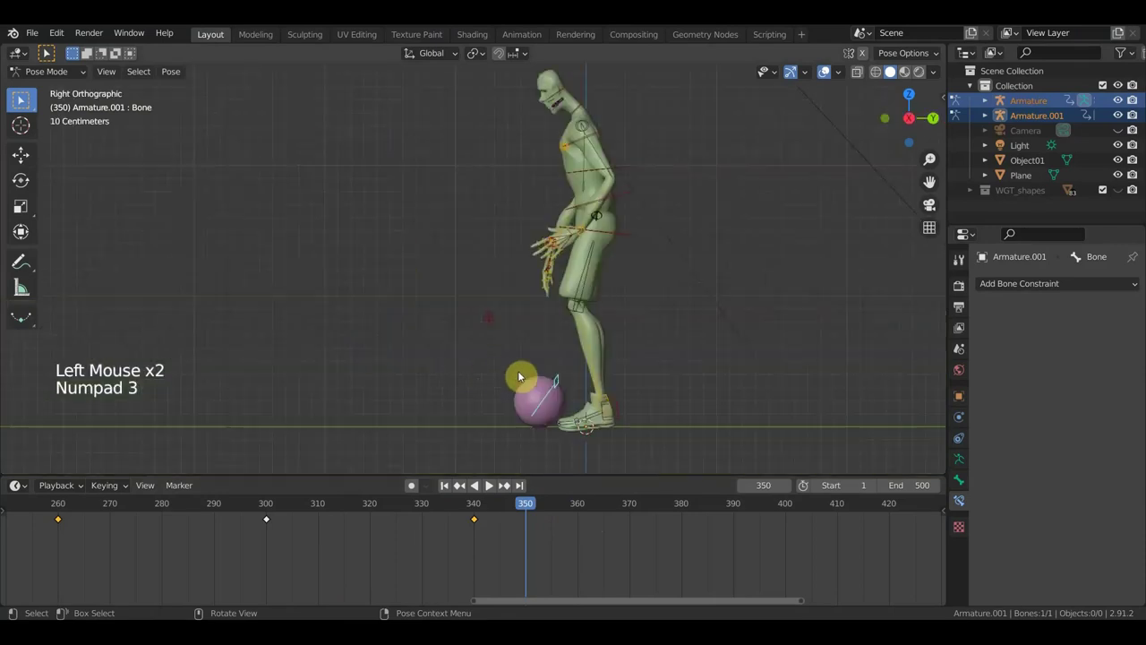
{"action": "key", "text": "g"}
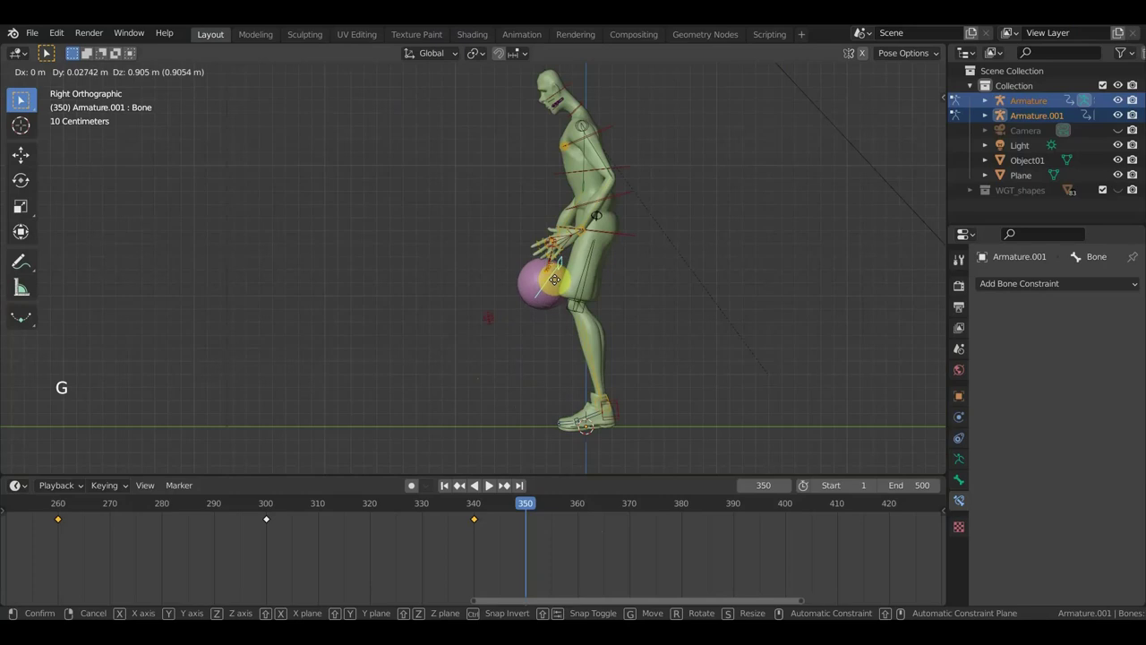
{"action": "key", "text": "g"}
{"action": "middle_click", "coordinate": [636, 324]}
{"action": "scroll", "scroll_direction": "up", "scroll_amount": 3}
{"action": "middle_click", "coordinate": [484, 311]}
Step: Rotate and move the hand bone so it rests above the ball, verifying the grip from several angles
{"action": "left_click", "coordinate": [333, 227]}
{"action": "middle_click", "coordinate": [361, 255]}
{"action": "left_click", "coordinate": [329, 238]}
{"action": "middle_click", "coordinate": [374, 320]}
{"action": "key", "text": "r"}
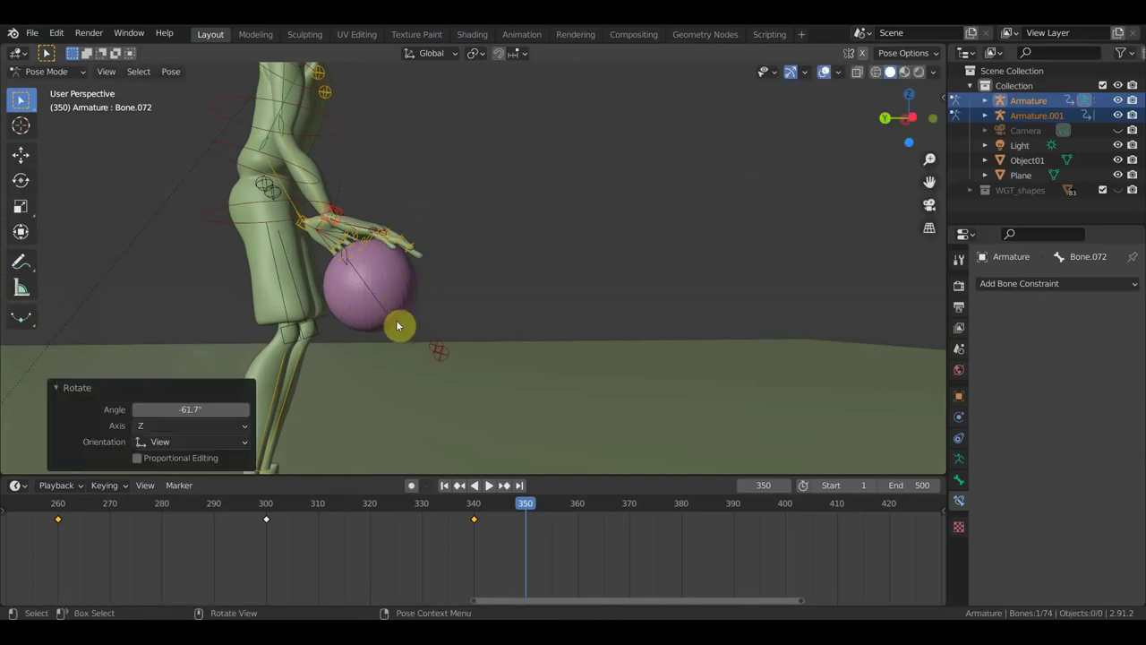
{"action": "key", "text": "g"}
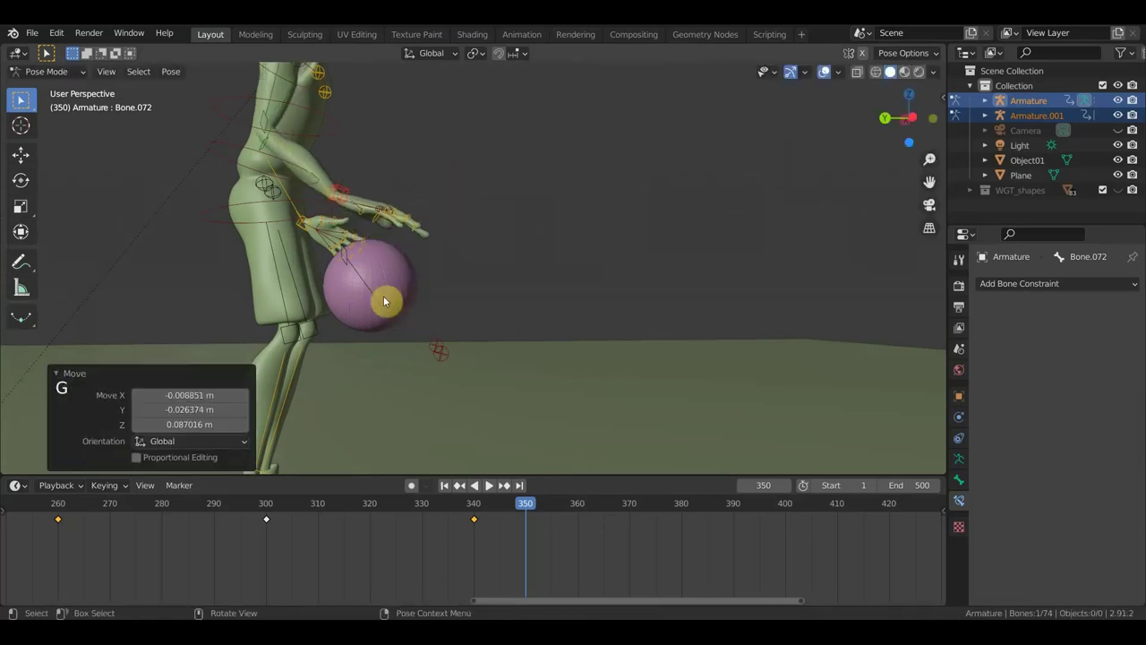
{"action": "left_click", "coordinate": [347, 259]}
{"action": "key", "text": "g"}
{"action": "middle_click", "coordinate": [451, 277]}
{"action": "key", "text": "g"}
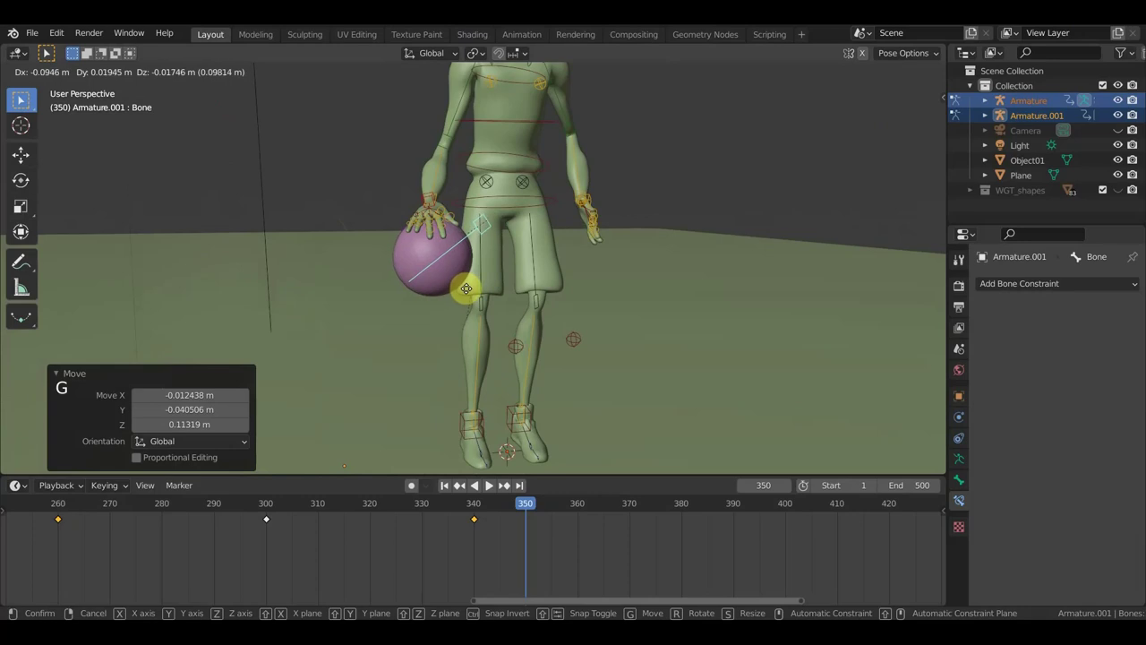
{"action": "middle_click", "coordinate": [521, 307]}
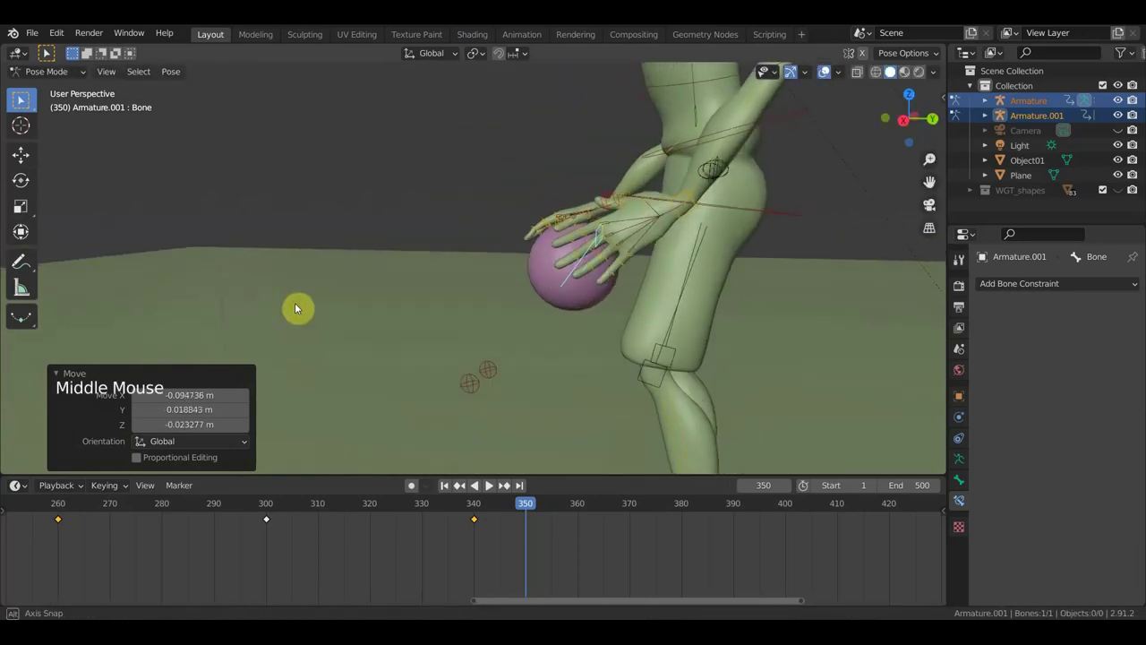
Step: Select all bones and keyframe the ball-in-hand pose at frame 350
{"action": "key", "text": "a"}
{"action": "key", "text": "i"}
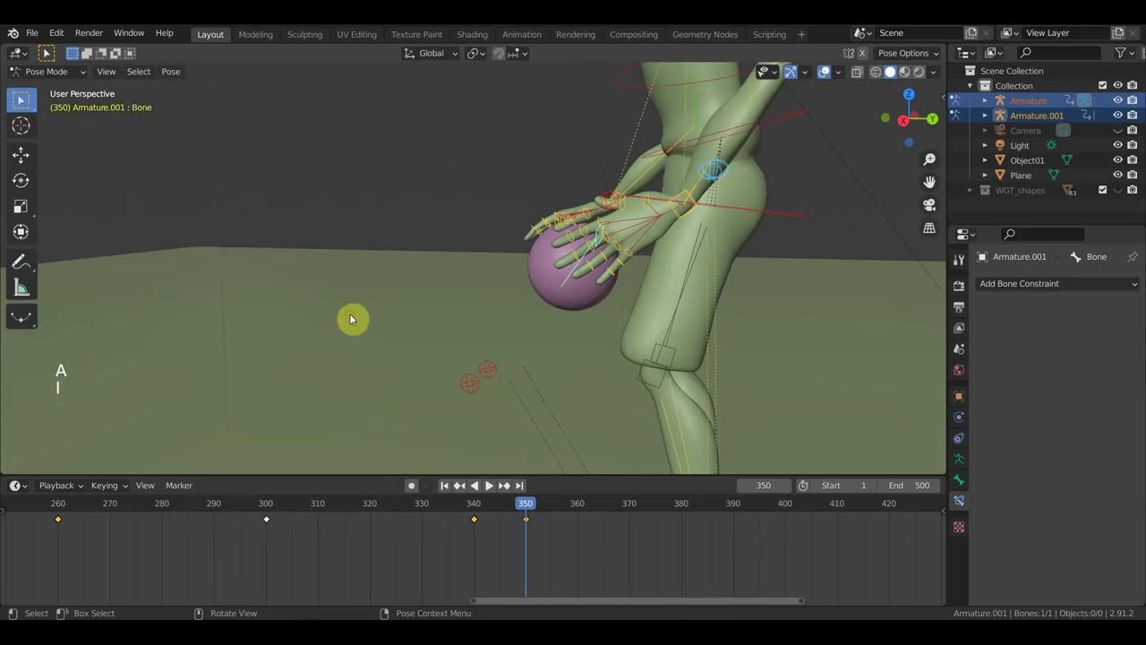
Step: Play back the dribble to review it, then return to an earlier frame
{"action": "scroll", "scroll_direction": "up", "scroll_amount": 3}
{"action": "middle_click", "coordinate": [535, 375]}
{"action": "left_click", "coordinate": [525, 512]}
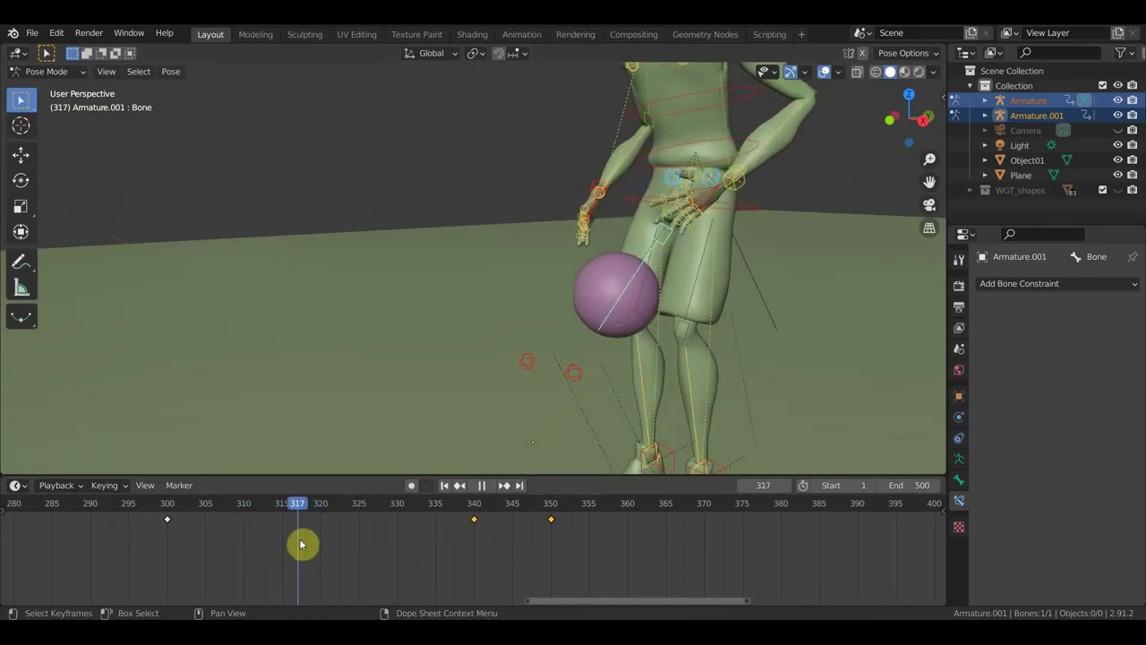
{"action": "middle_click", "coordinate": [359, 390]}
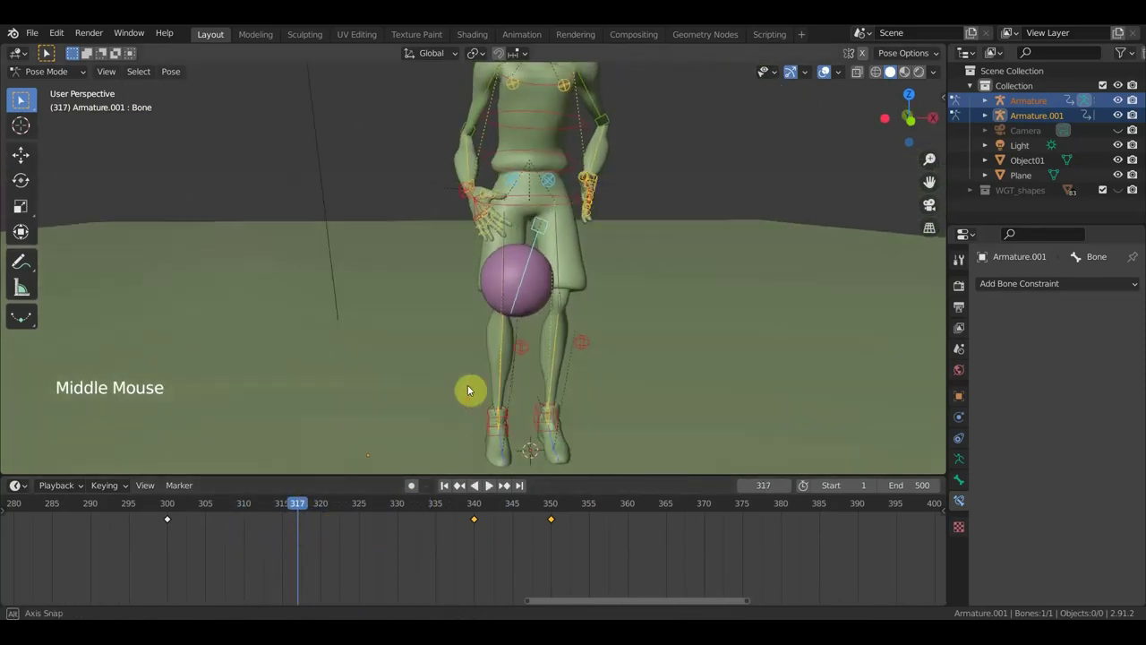
{"action": "left_click", "coordinate": [301, 512]}
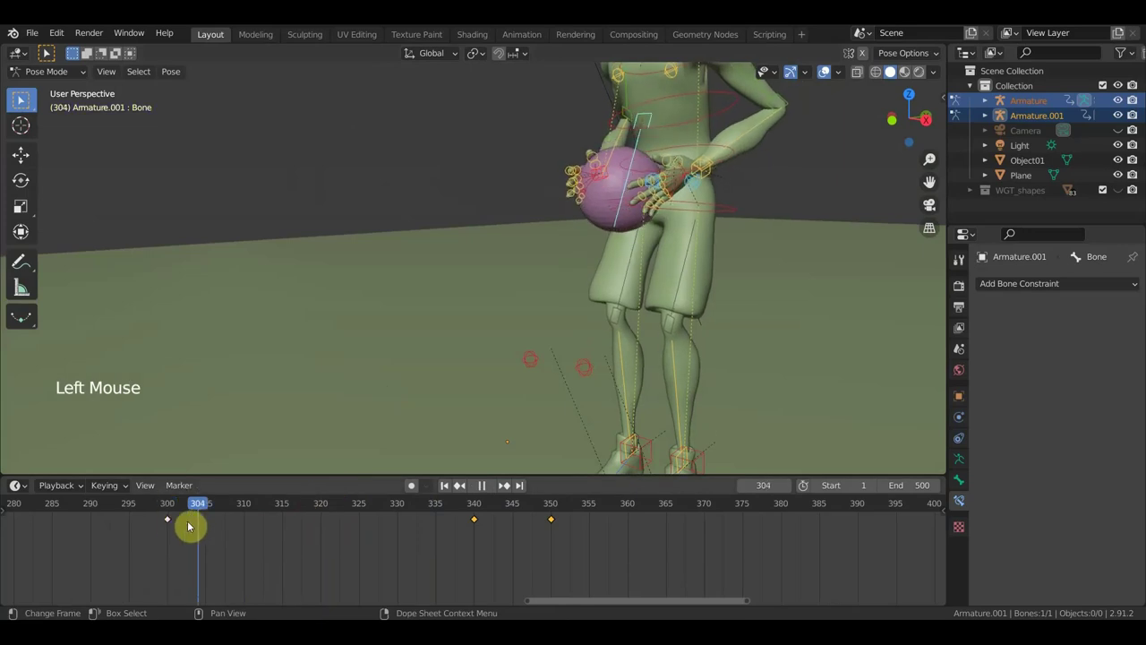
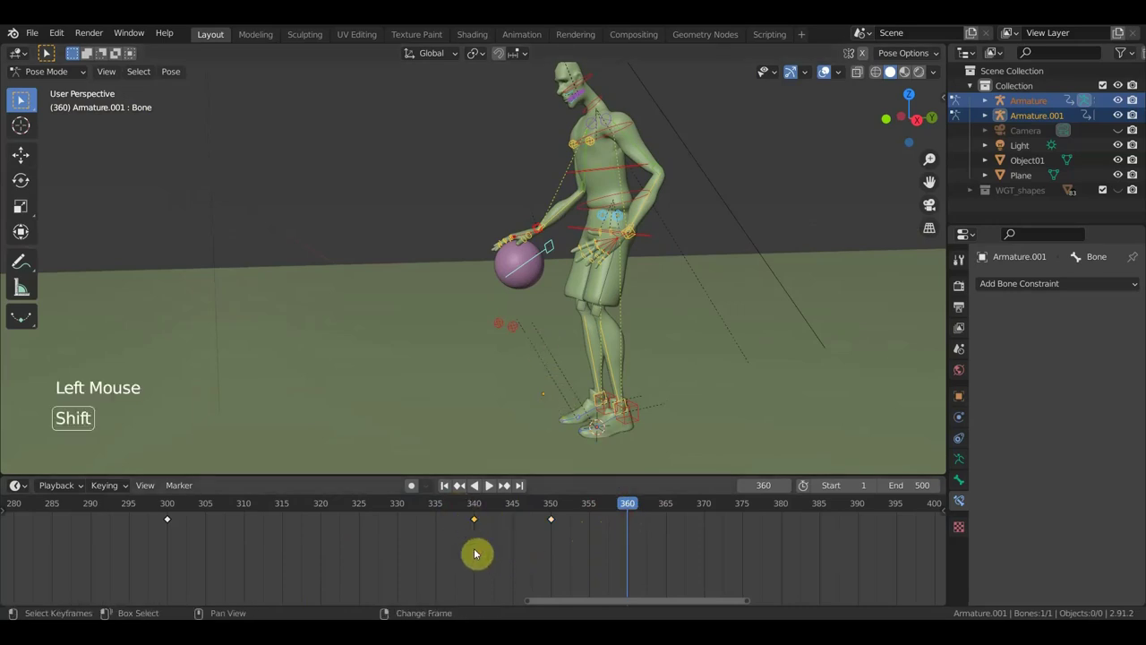
Step: Duplicate the frame 340 and 350 keyframes to frames 360 and 370 and replay the extended dribble
{"action": "key", "text": "shift+d"}
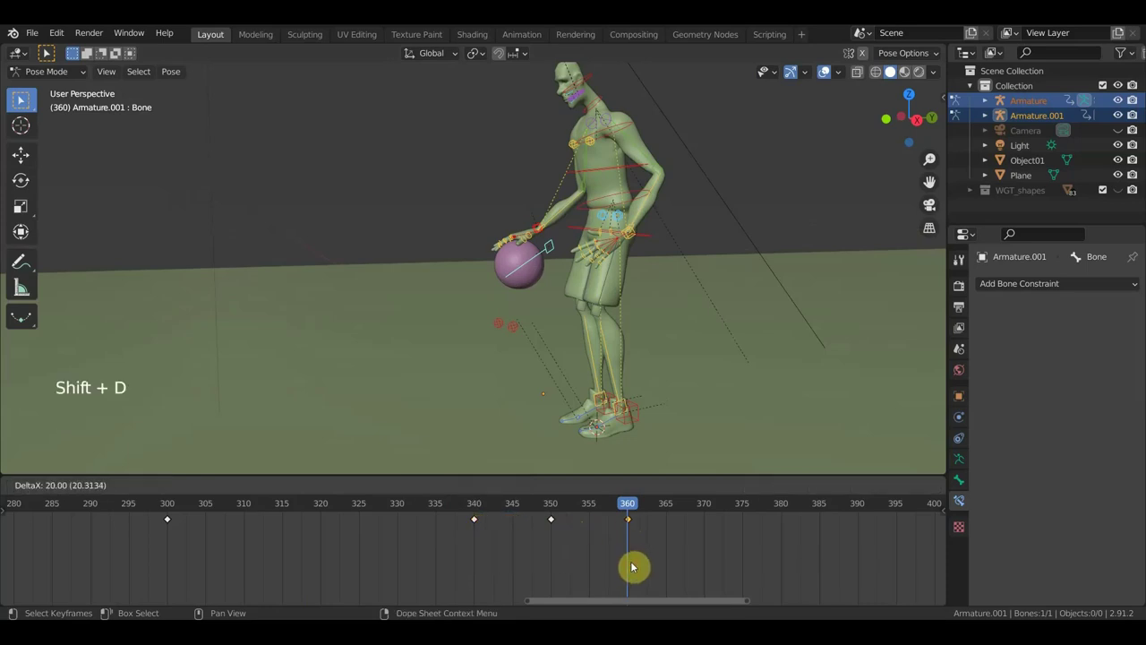
{"action": "left_click", "coordinate": [571, 543]}
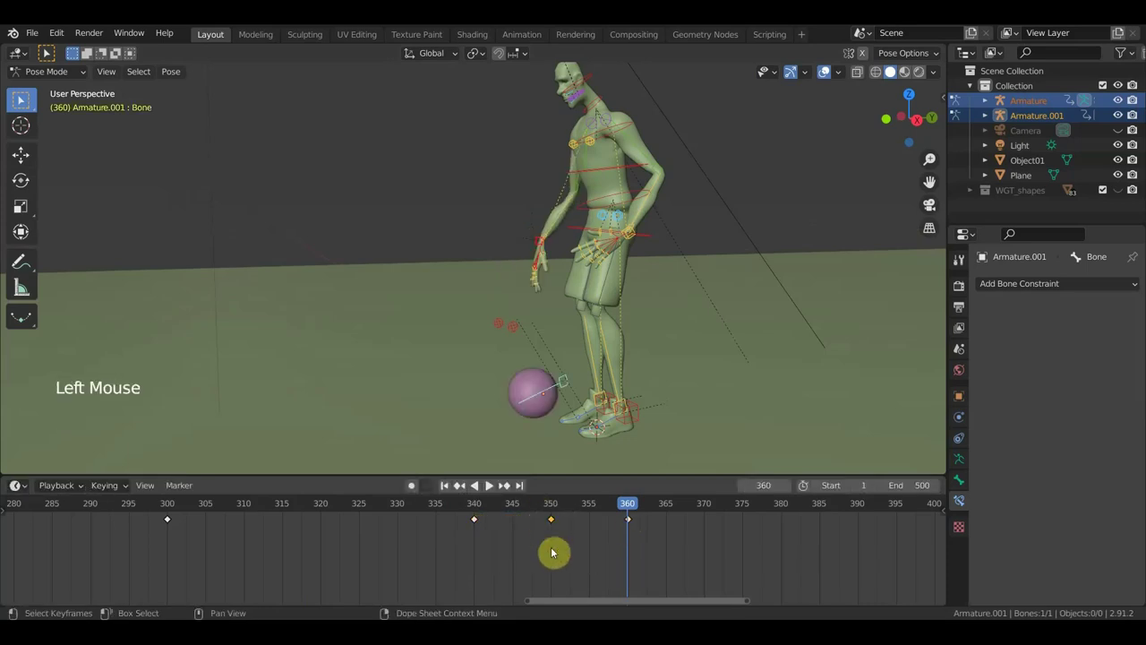
{"action": "key", "text": "shift+d"}
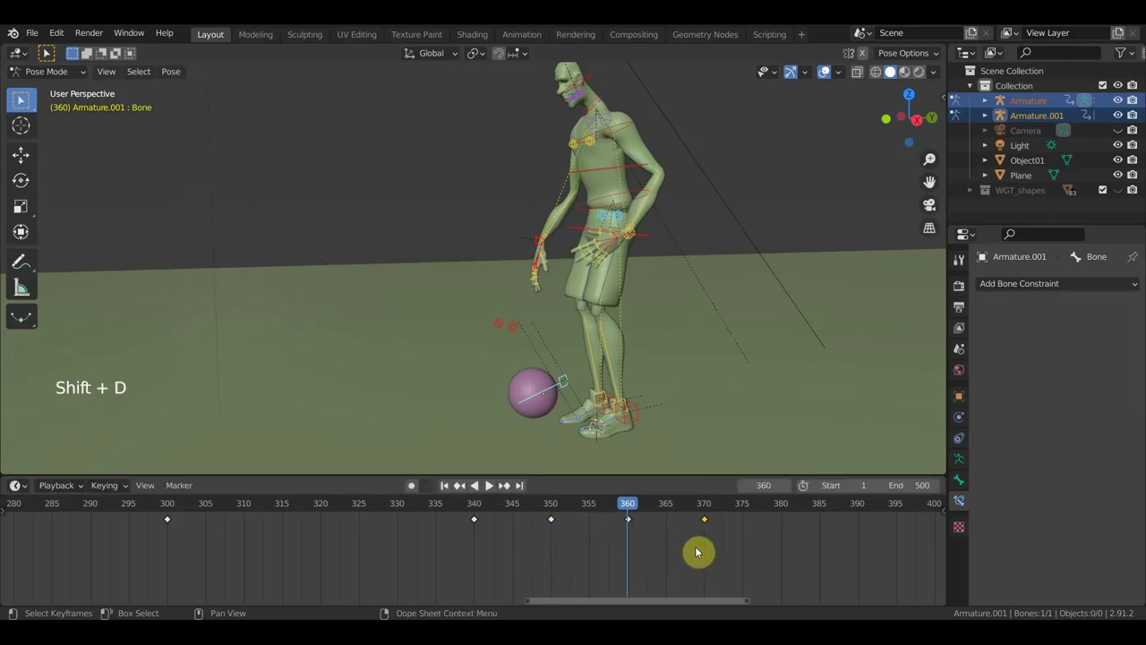
{"action": "left_click", "coordinate": [606, 509]}
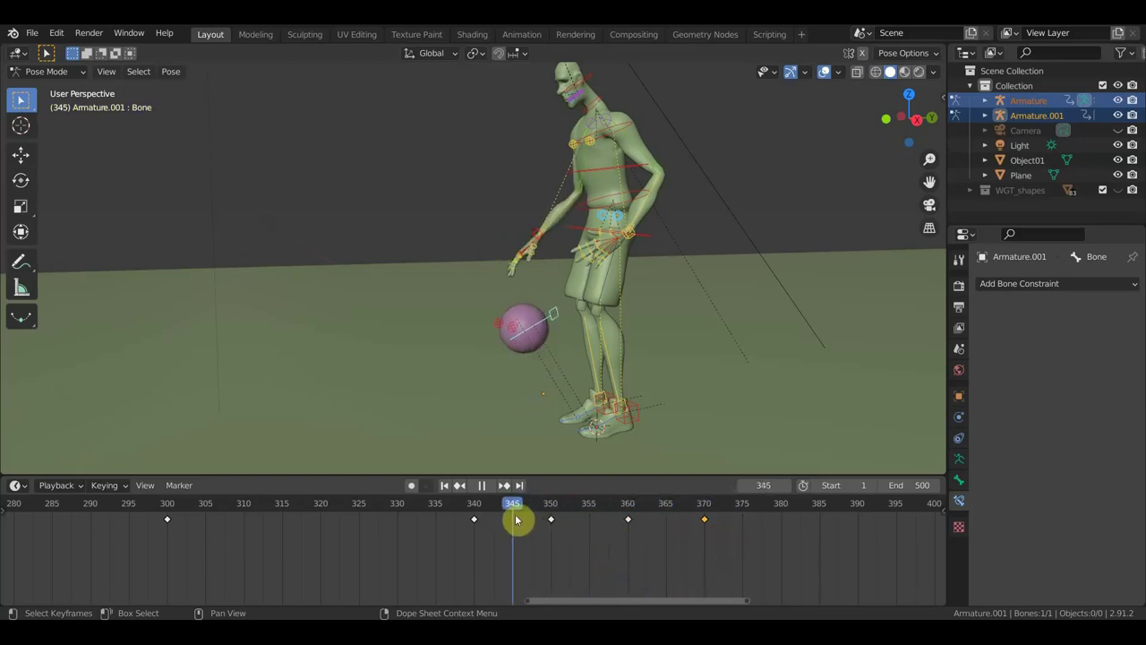
Step: At frame 345, raise the ball bone toward the hand and lower the hand bone onto it
{"action": "scroll", "scroll_direction": "up", "scroll_amount": 3}
{"action": "middle_click", "coordinate": [580, 350]}
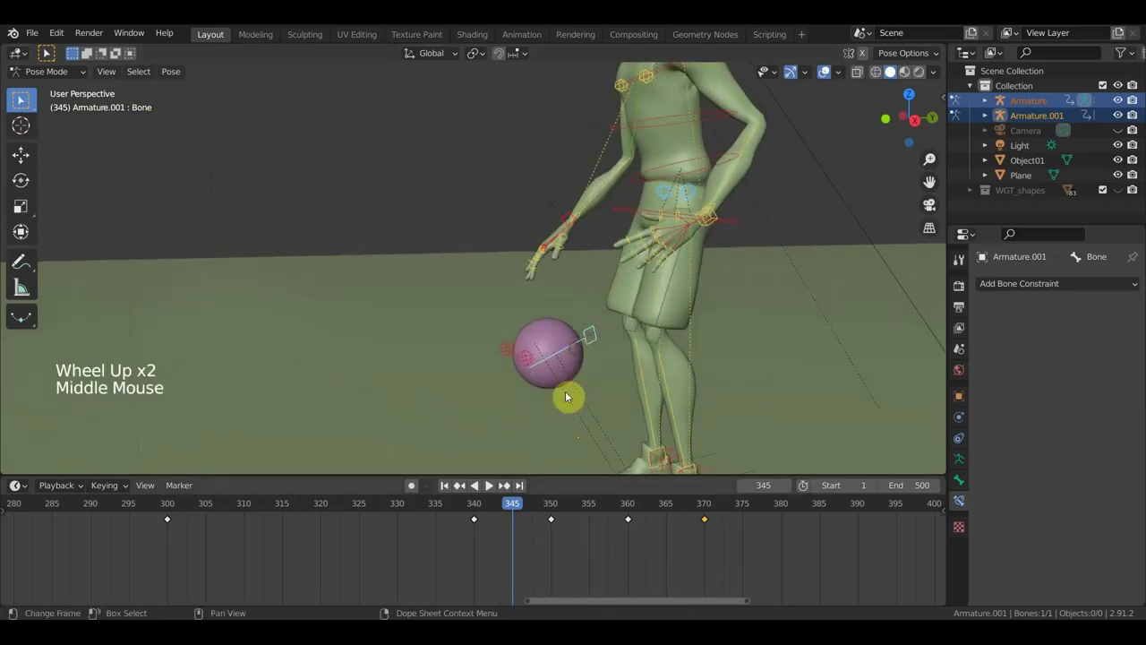
{"action": "left_click", "coordinate": [594, 348]}
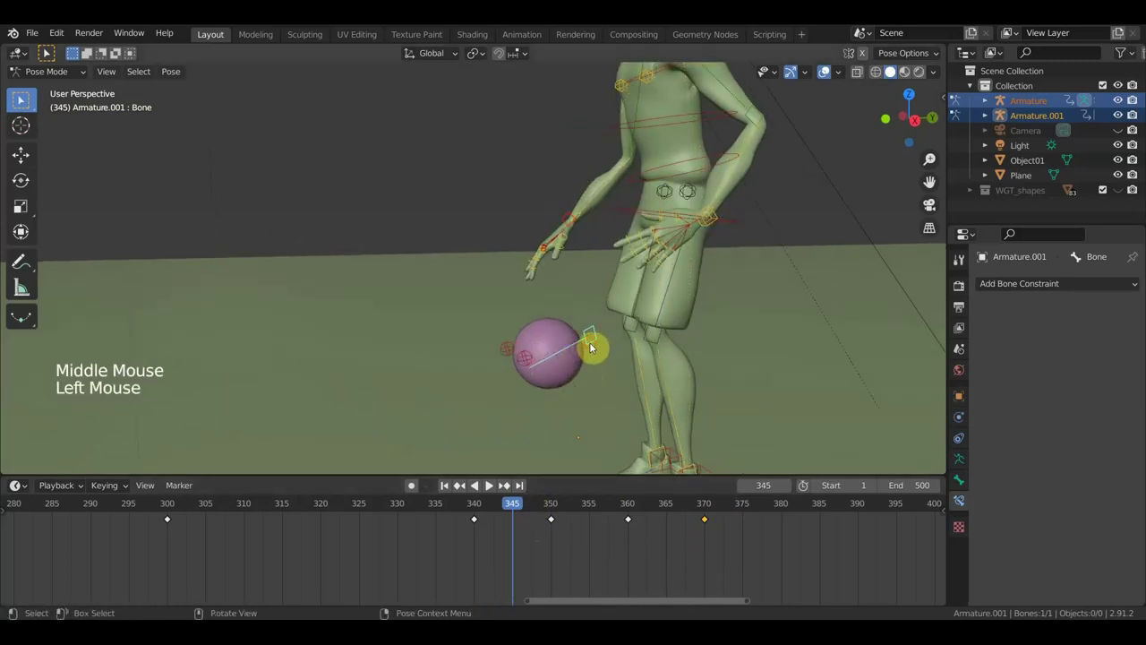
{"action": "key", "text": "g"}
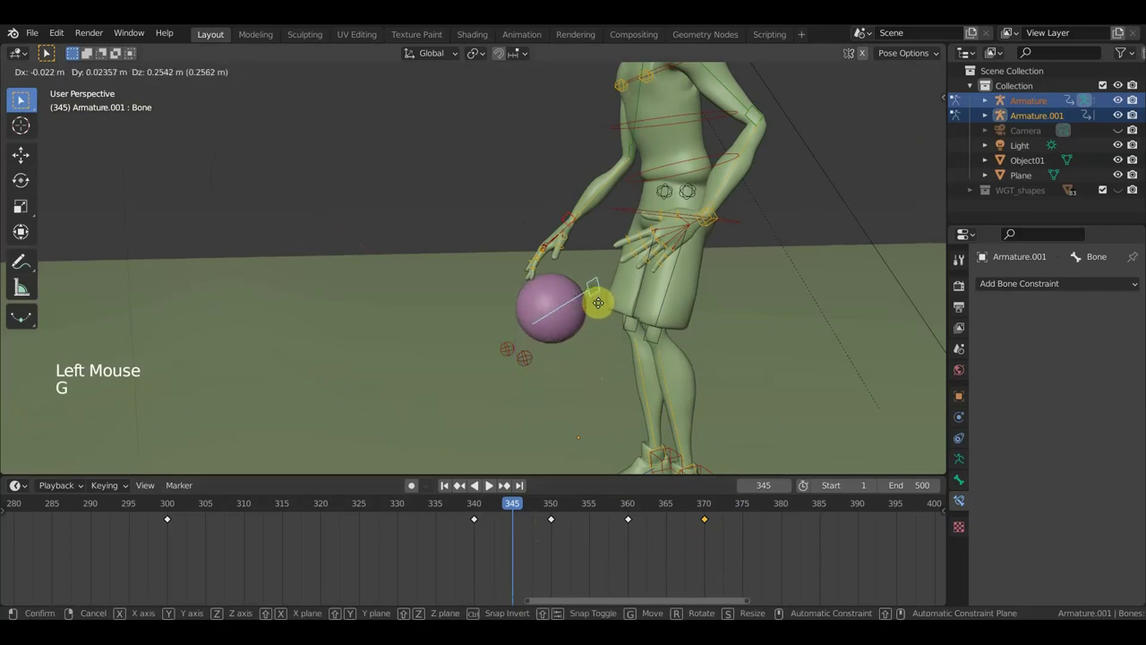
{"action": "key", "text": "g"}
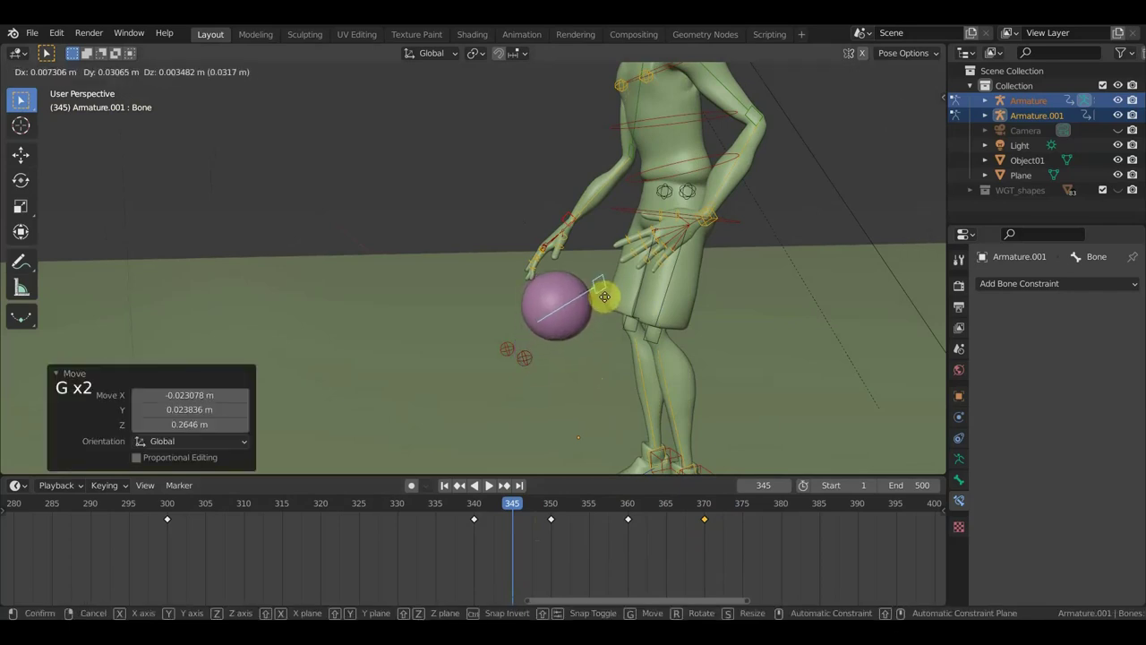
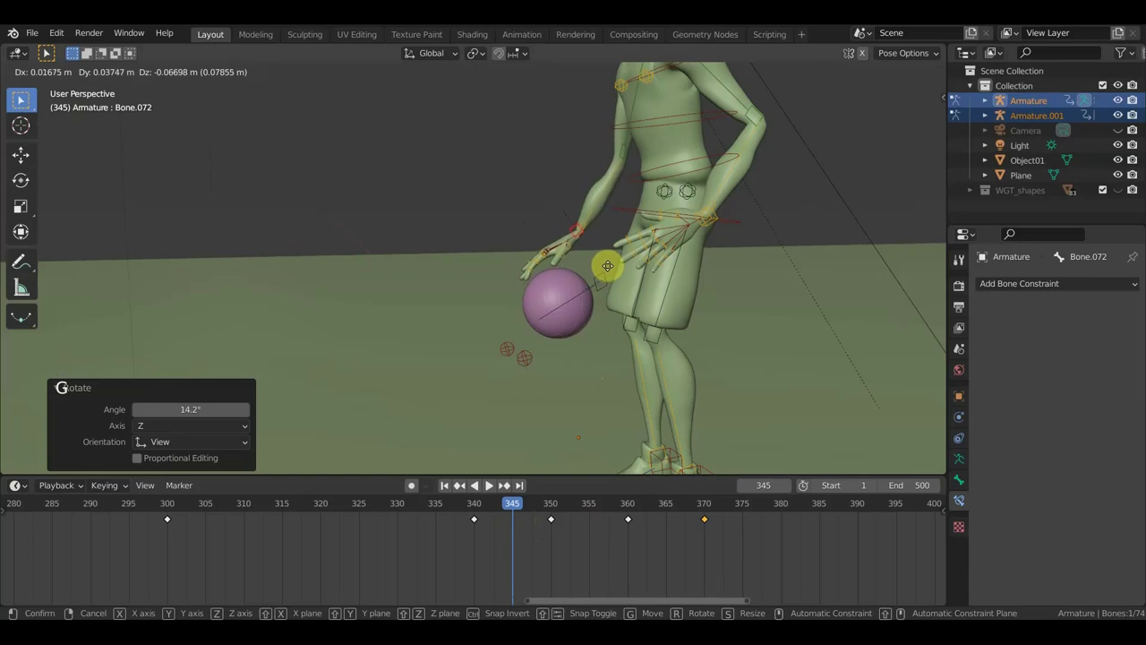
{"action": "key", "text": "g"}
Step: Select all bones and keyframe the in-between pose at frame 345
{"action": "key", "text": "a"}
{"action": "key", "text": "i"}
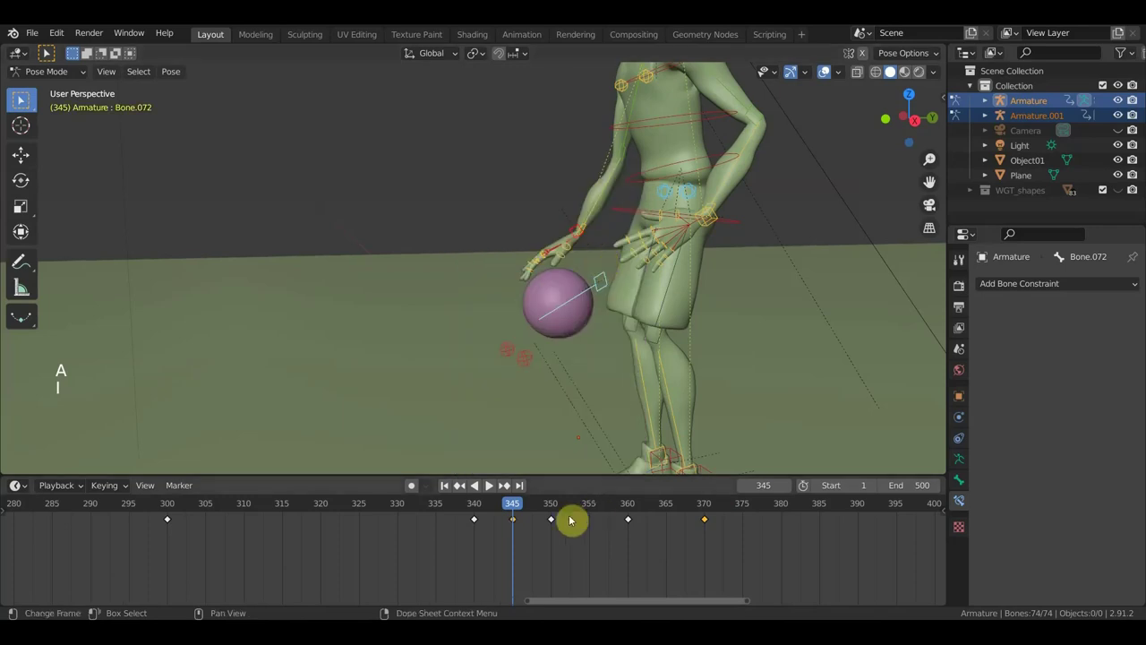
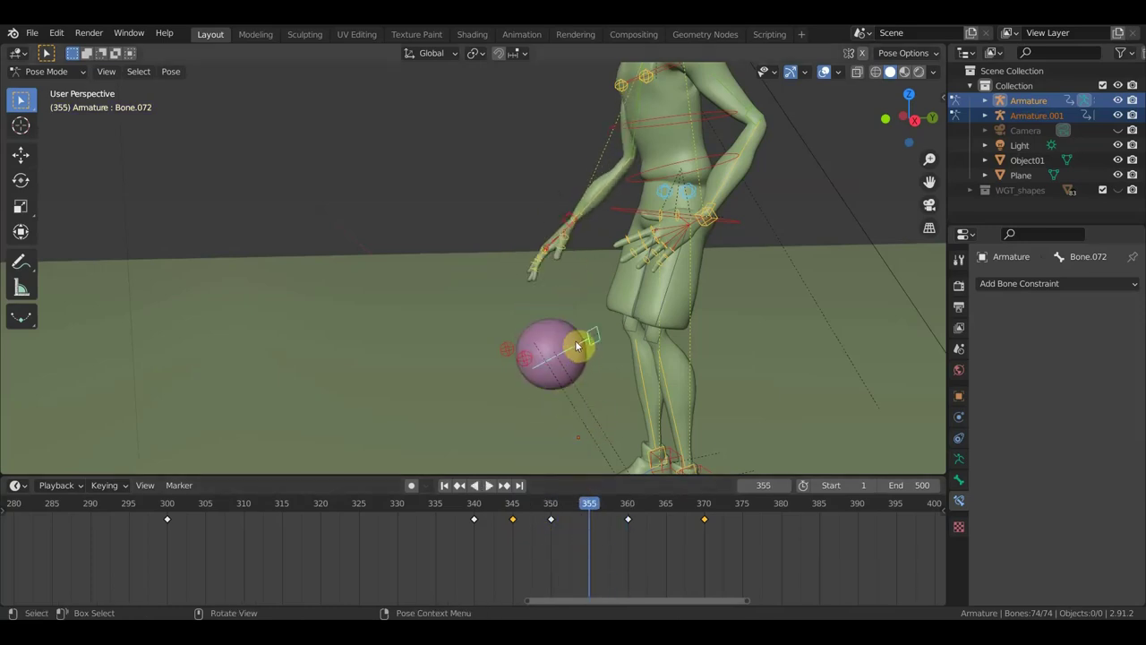
Step: At frame 355, move the ball into the palm, tilt the hand to cup it, and keyframe the pose
{"action": "left_click", "coordinate": [593, 336]}
{"action": "key", "text": "g"}
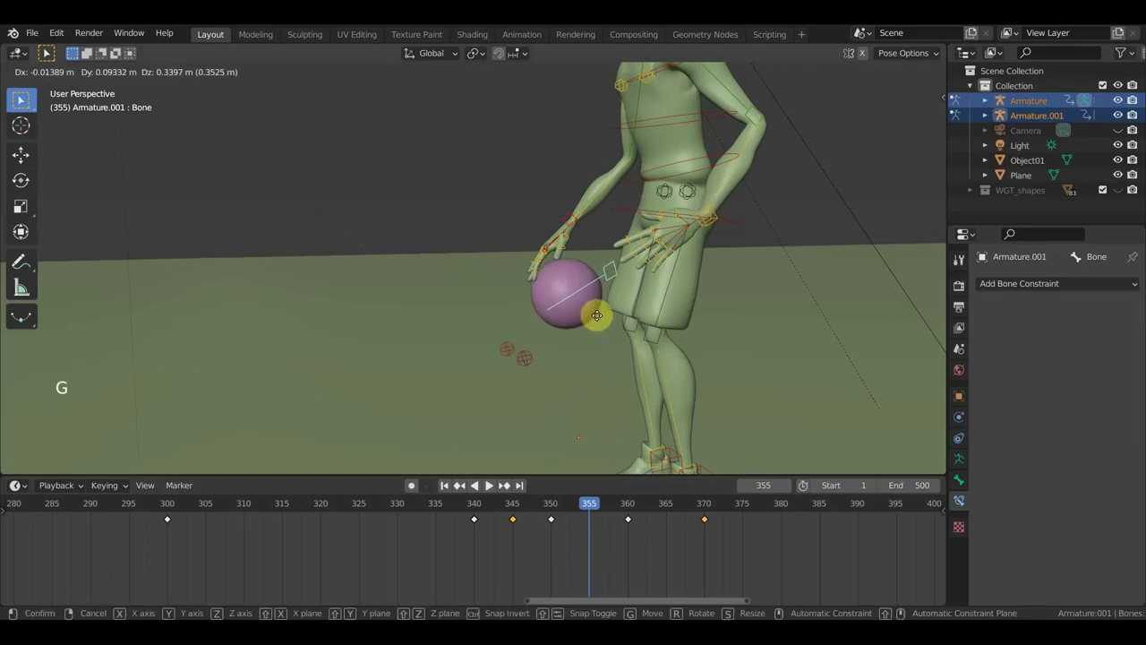
{"action": "middle_click", "coordinate": [595, 312]}
{"action": "key", "text": "g"}
{"action": "middle_click", "coordinate": [564, 341]}
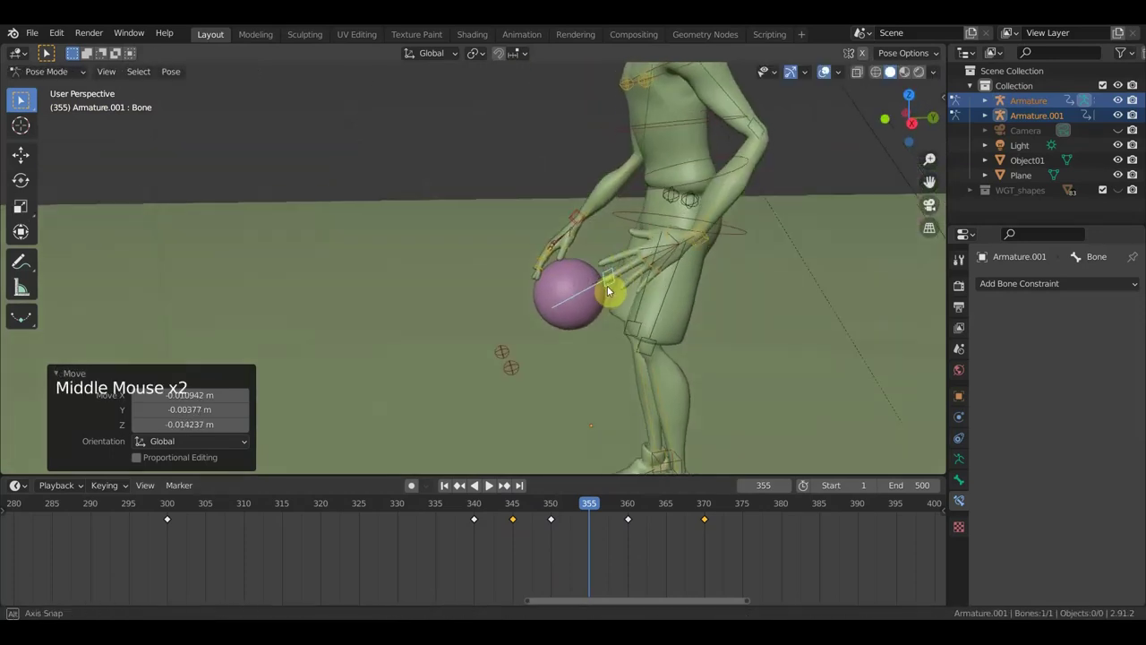
{"action": "left_click", "coordinate": [577, 217]}
{"action": "key", "text": "r"}
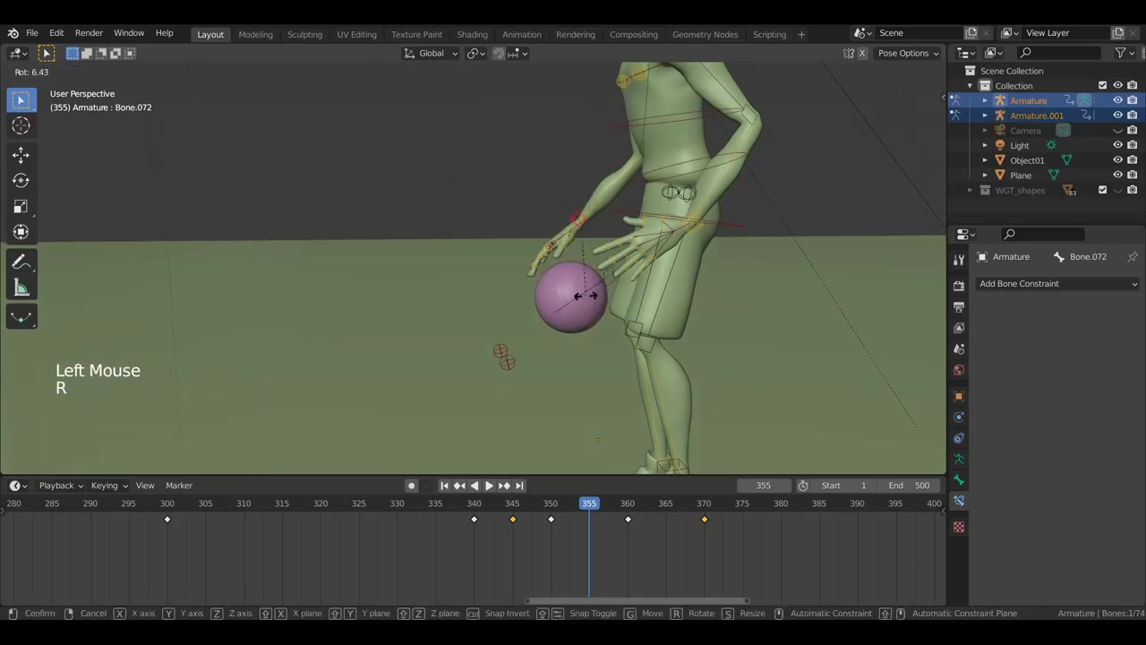
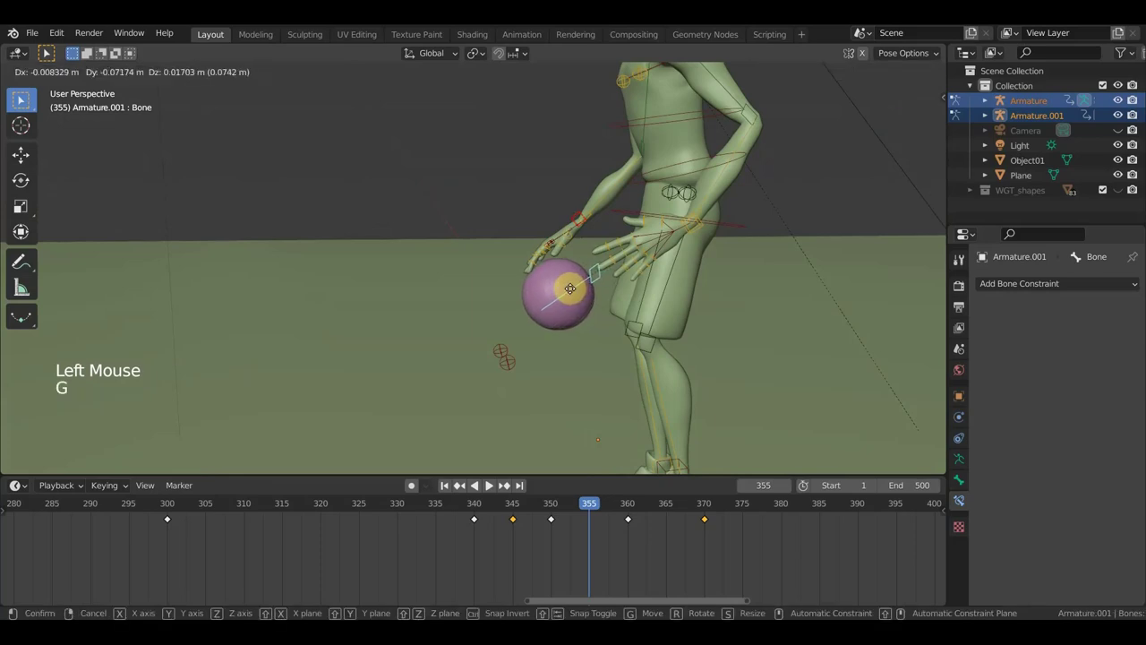
{"action": "key", "text": "a"}
{"action": "key", "text": "i"}
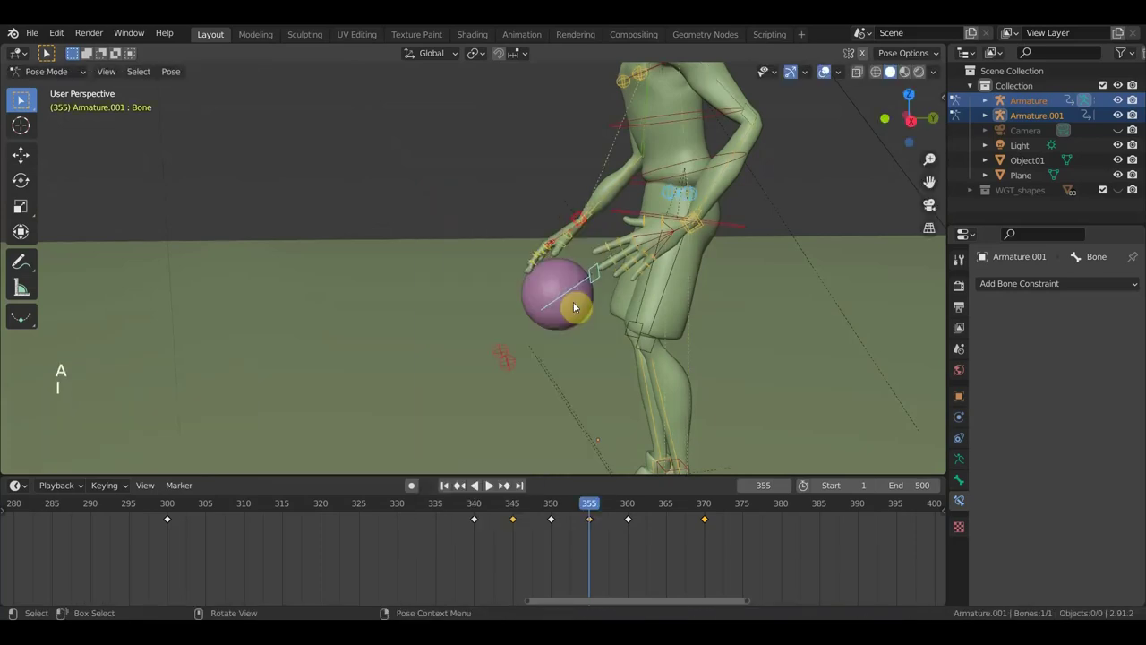
Step: Curl three finger bones around the ball so the fingers wrap its surface
{"action": "scroll", "scroll_direction": "down", "scroll_amount": 3}
{"action": "middle_click", "coordinate": [534, 379]}
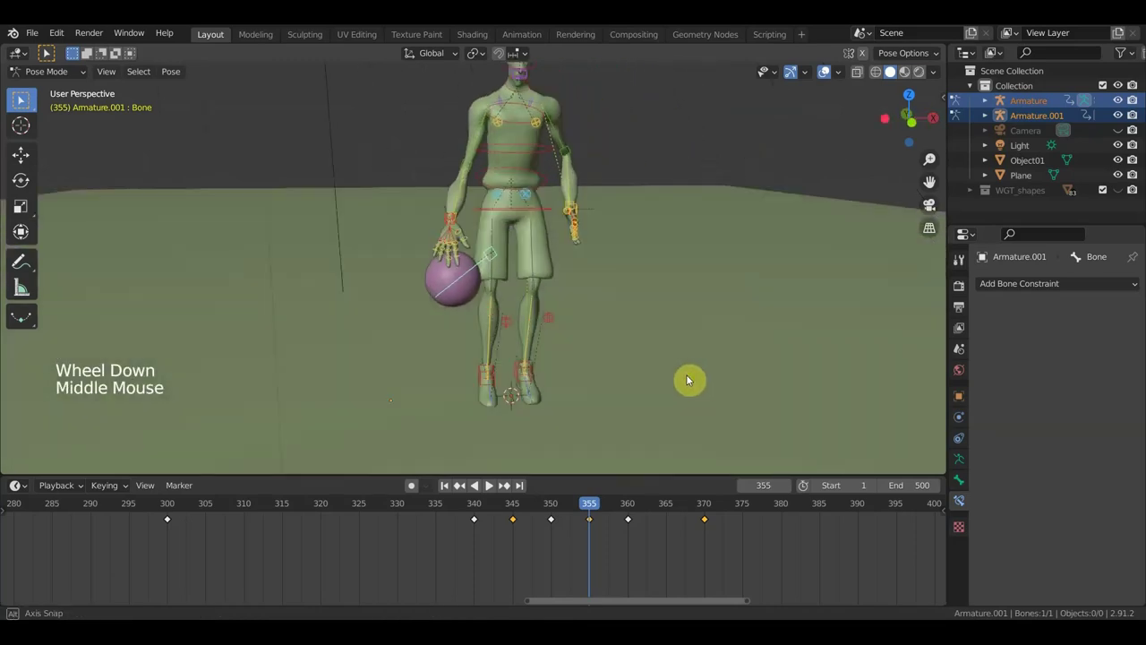
{"action": "scroll", "scroll_direction": "up", "scroll_amount": 3}
{"action": "middle_click", "coordinate": [492, 318]}
{"action": "scroll", "scroll_direction": "up", "scroll_amount": 3}
{"action": "middle_click", "coordinate": [463, 206]}
{"action": "scroll", "scroll_direction": "up", "scroll_amount": 3}
{"action": "middle_click", "coordinate": [530, 332]}
{"action": "left_click", "coordinate": [448, 289]}
{"action": "key", "text": "r"}
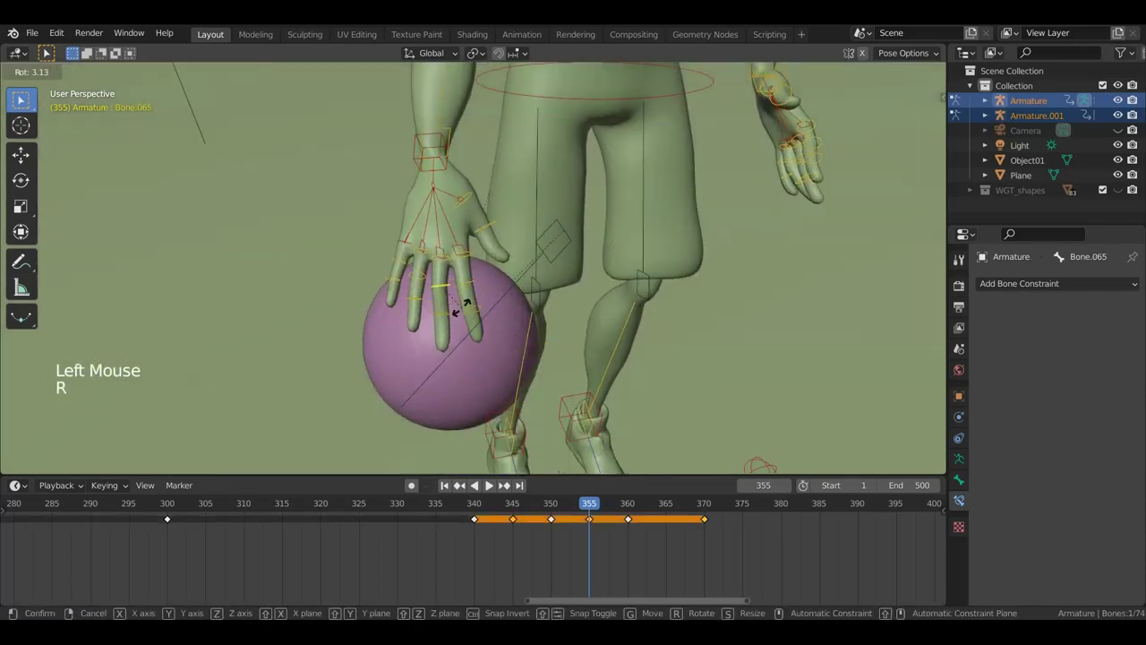
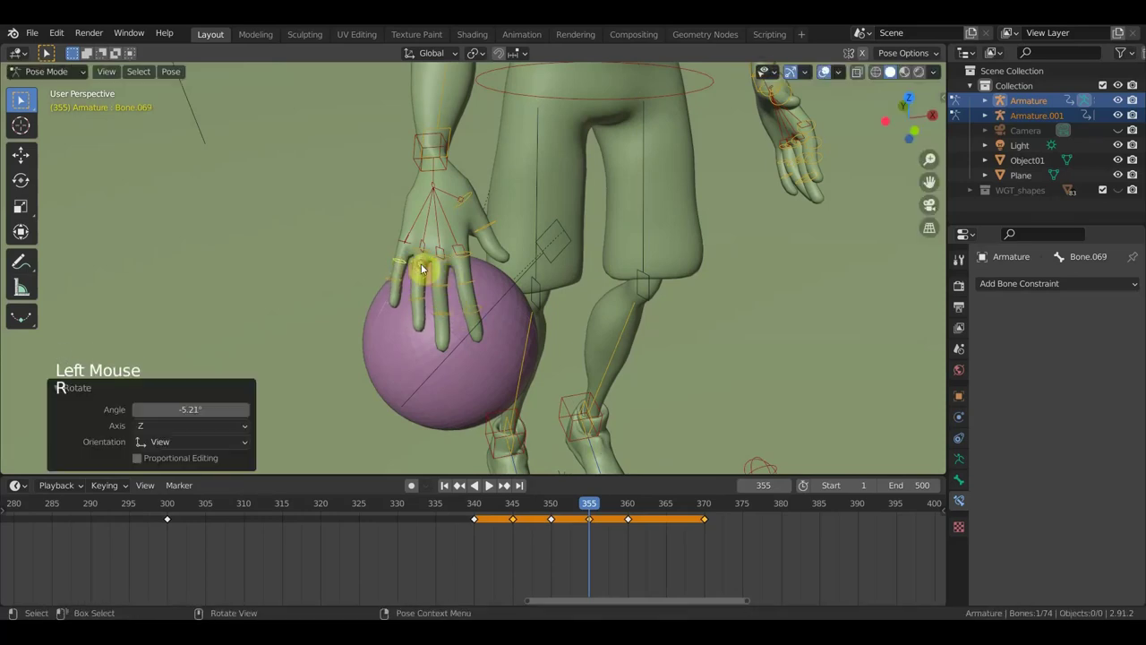
{"action": "left_click", "coordinate": [430, 309]}
{"action": "key", "text": "r"}
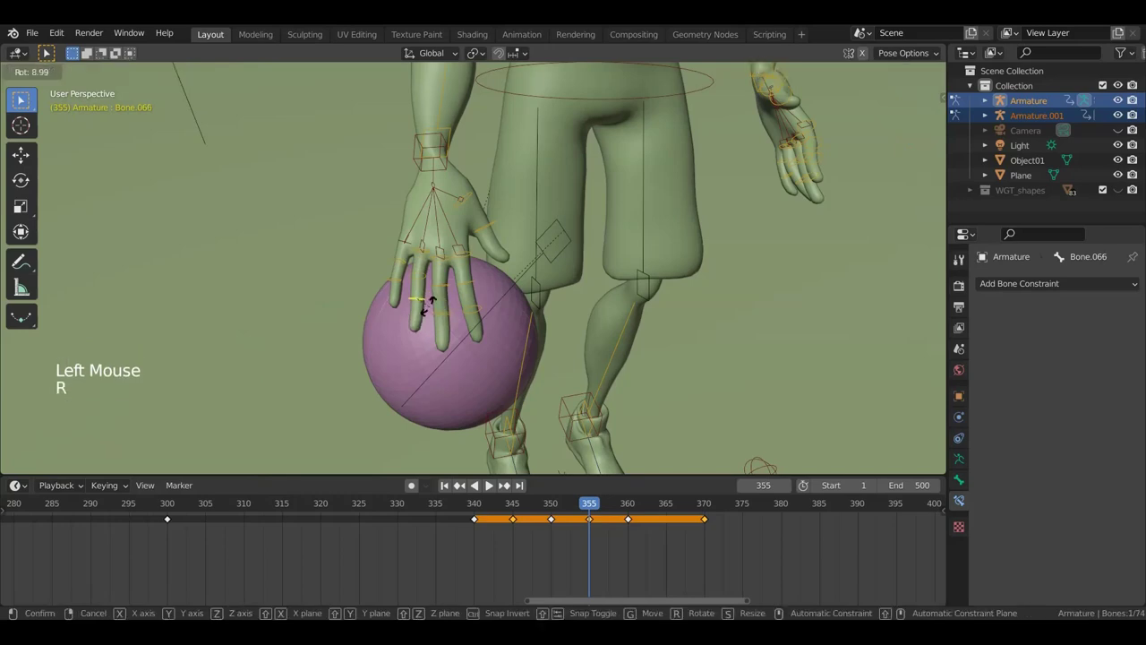
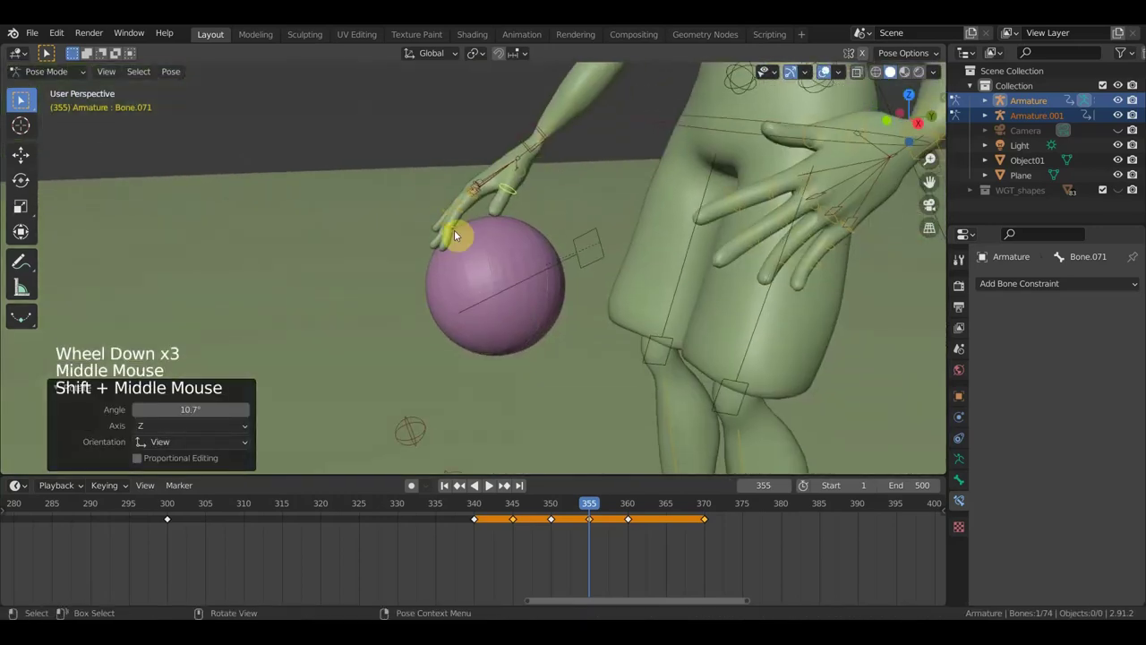
{"action": "left_click", "coordinate": [448, 211]}
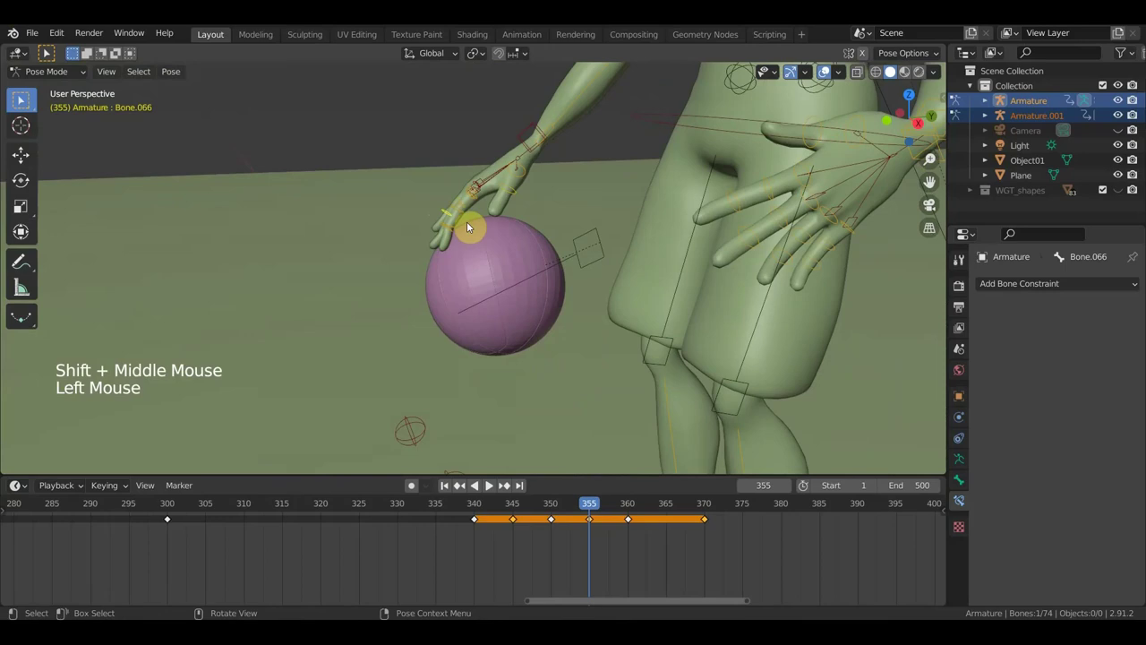
{"action": "key", "text": "r"}
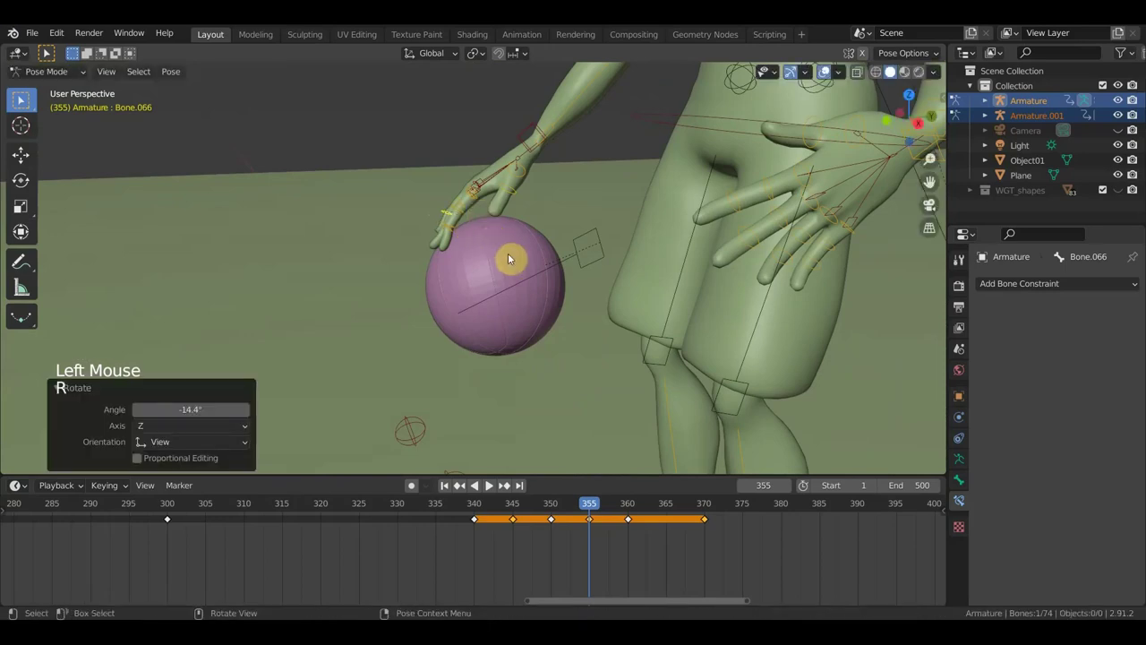
Step: Select the whole rig and insert a Location & Rotation keyframe at frame 355
{"action": "scroll", "scroll_direction": "down", "scroll_amount": 3}
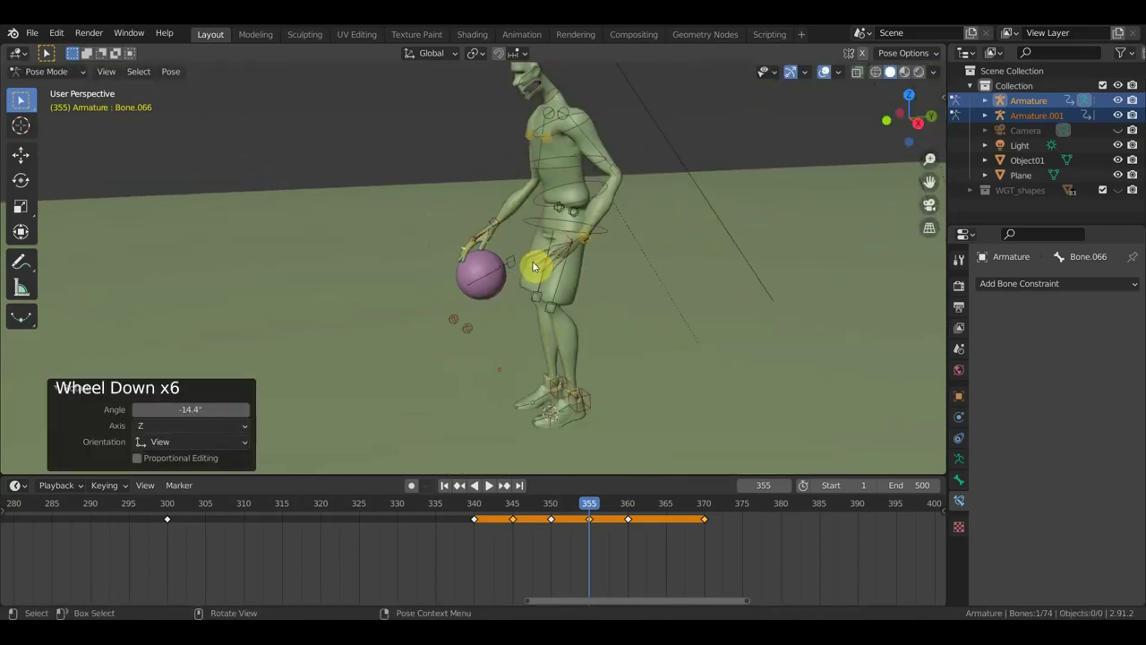
{"action": "key", "text": "a"}
{"action": "key", "text": "i"}
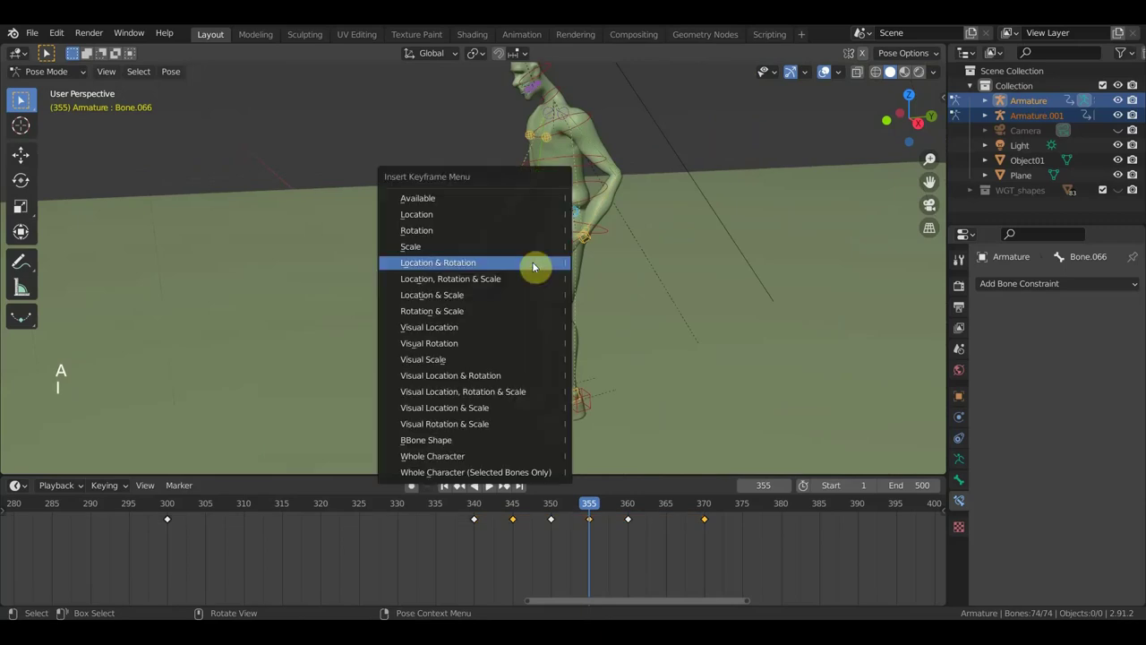
Step: Duplicate the frame 345 keyframe to frame 365 and check the ball at frame 362
{"action": "left_click", "coordinate": [591, 509]}
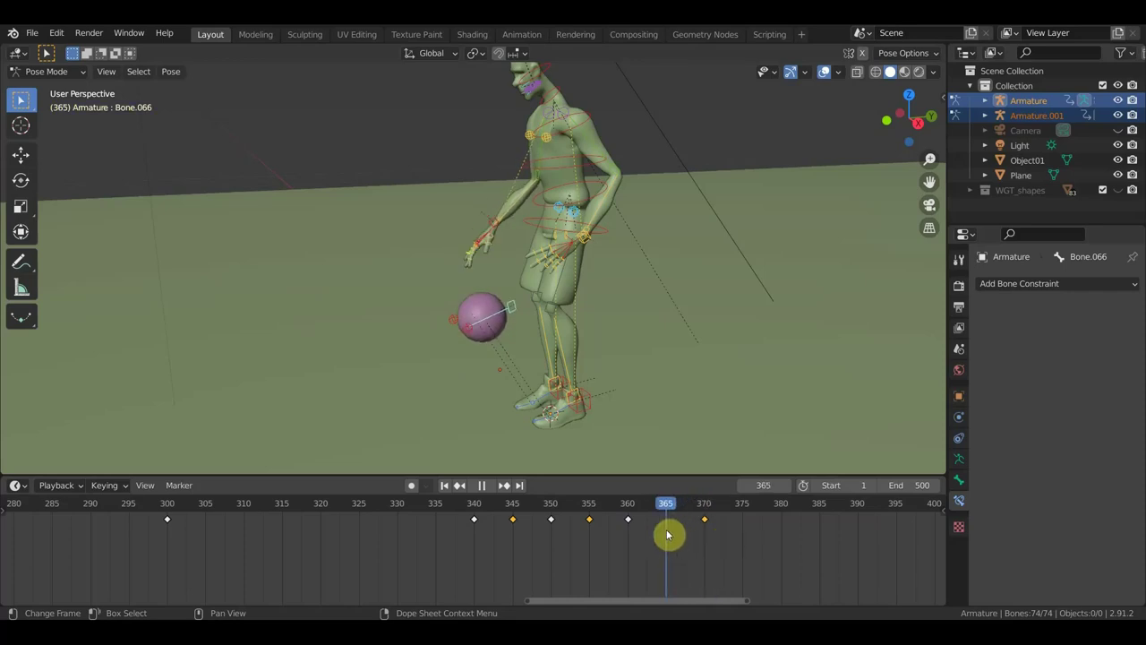
{"action": "left_click", "coordinate": [519, 528]}
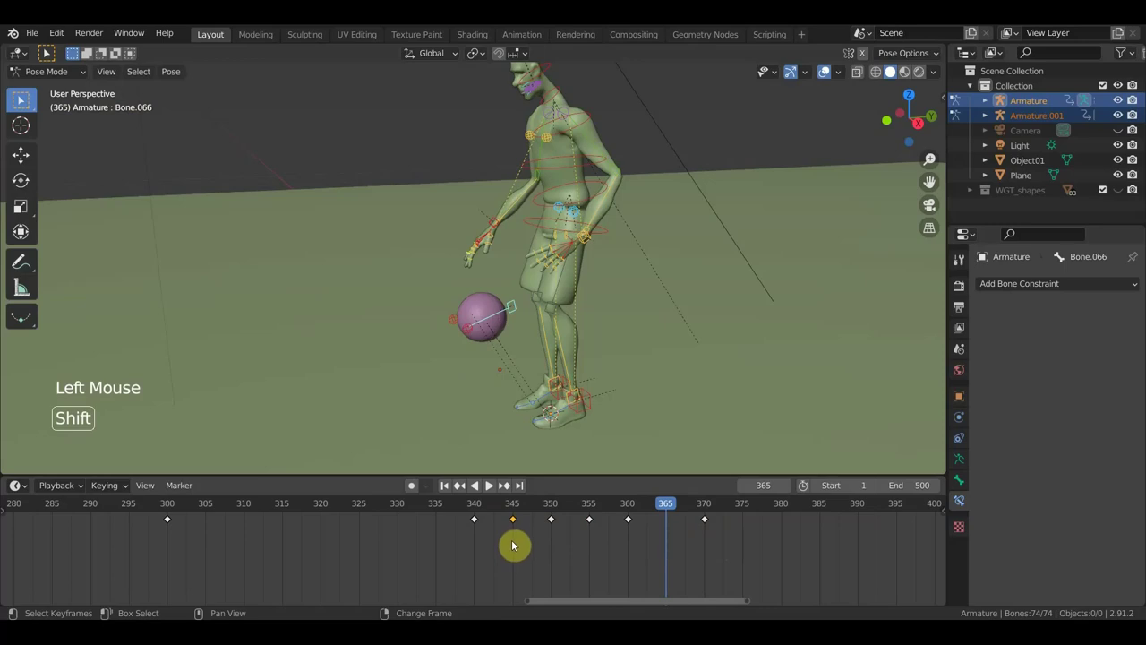
{"action": "key", "text": "shift+d"}
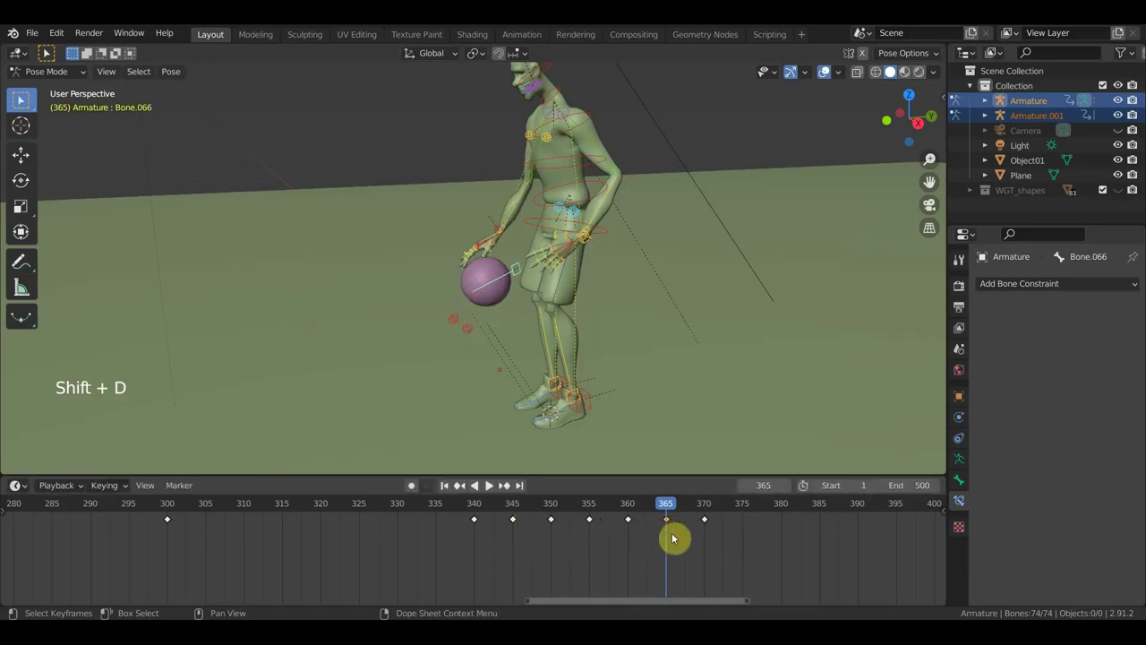
{"action": "left_click", "coordinate": [658, 510]}
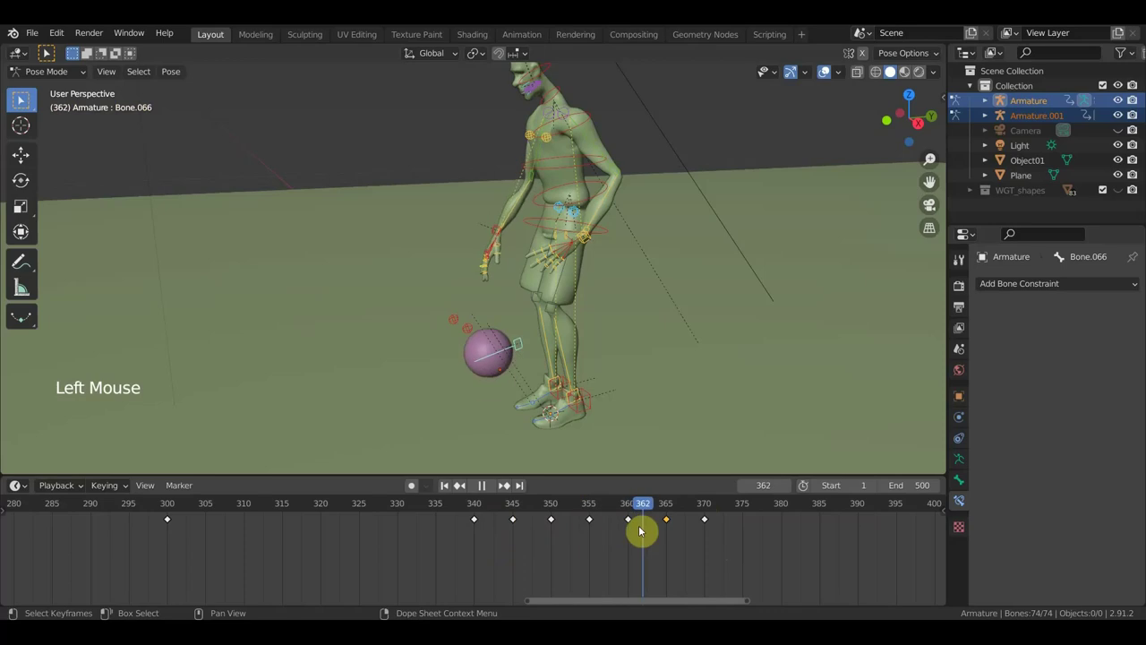
Step: Orbit around the player to inspect the pose, then scrub back to frame 339
{"action": "middle_click", "coordinate": [600, 374]}
{"action": "middle_click", "coordinate": [682, 291]}
{"action": "middle_click", "coordinate": [631, 356]}
{"action": "middle_click", "coordinate": [640, 324]}
{"action": "left_click", "coordinate": [560, 506]}
{"action": "left_click", "coordinate": [549, 511]}
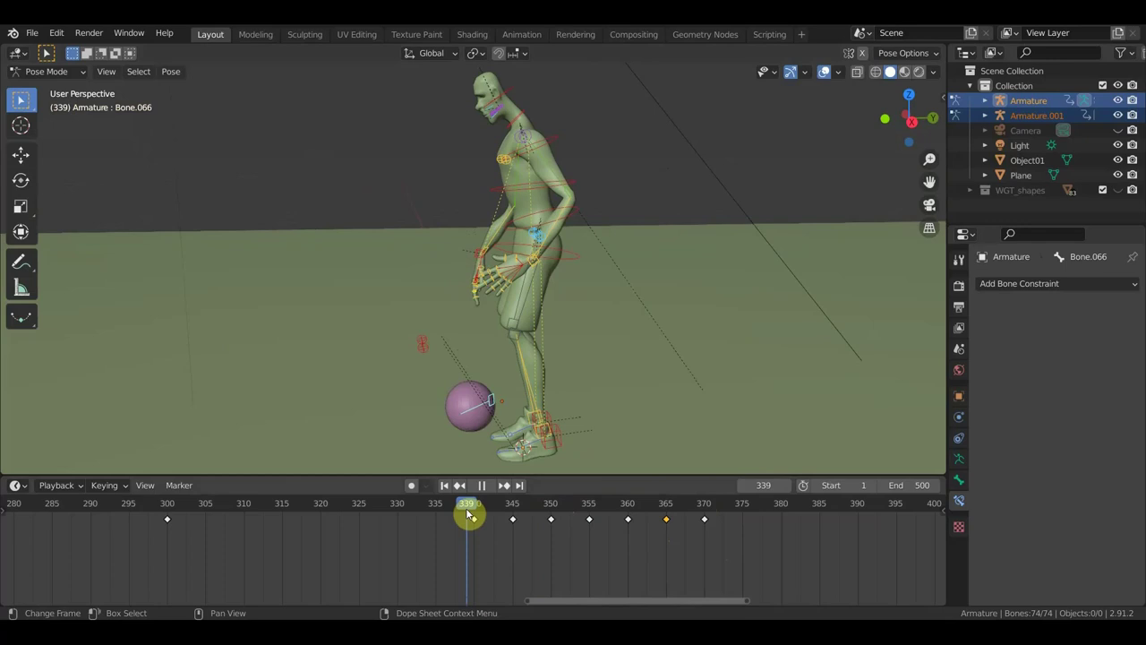
Step: At frame 340, rotate and nudge the player's hand bone into a new position, checking from top and front views
{"action": "middle_click", "coordinate": [530, 321]}
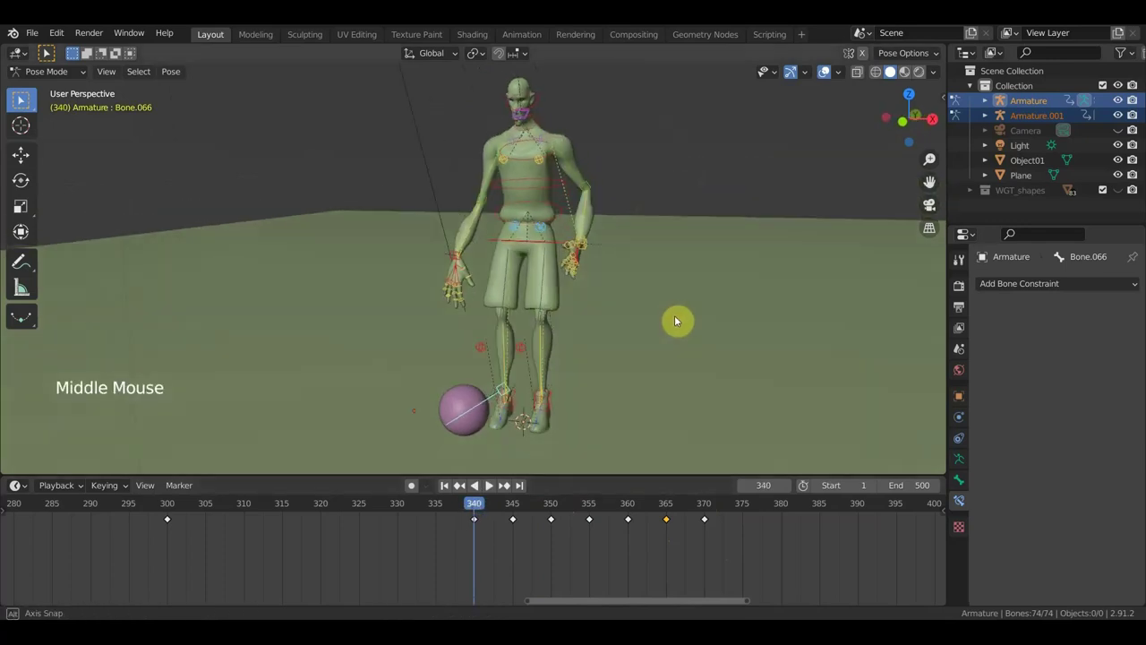
{"action": "scroll", "scroll_direction": "up", "scroll_amount": 3}
{"action": "middle_click", "coordinate": [663, 326]}
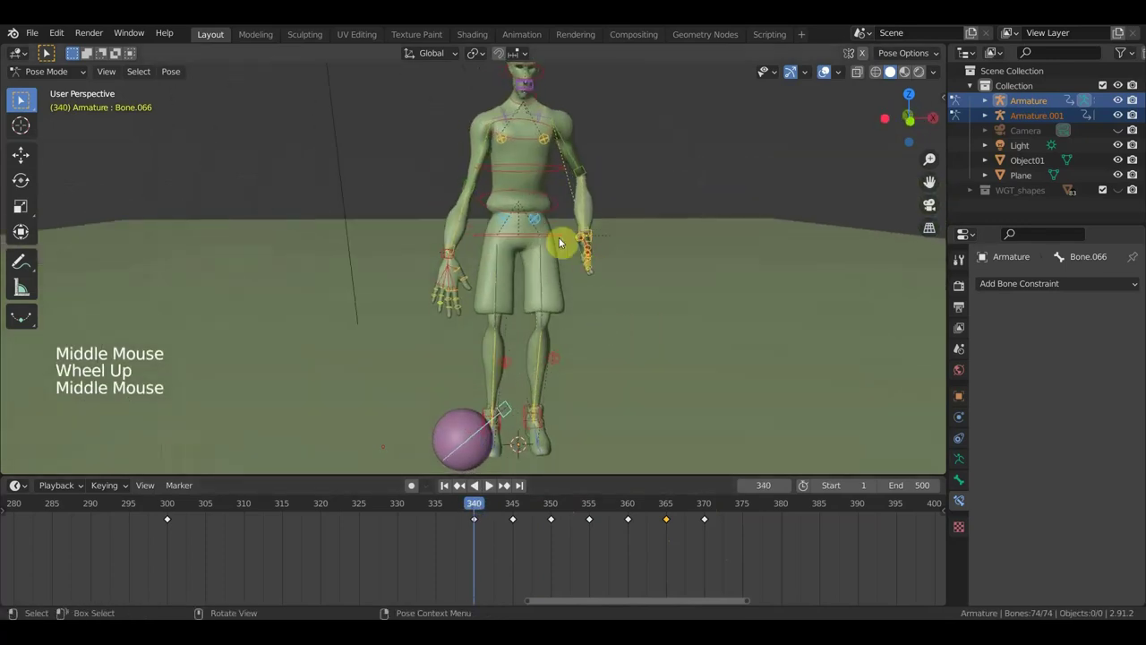
{"action": "left_click", "coordinate": [553, 212]}
{"action": "scroll", "scroll_direction": "down", "scroll_amount": 3}
{"action": "middle_click", "coordinate": [620, 231]}
{"action": "middle_click", "coordinate": [589, 332]}
{"action": "scroll", "scroll_direction": "up", "scroll_amount": 3}
{"action": "key", "text": "KP_7"}
{"action": "key", "text": "r"}
{"action": "middle_click", "coordinate": [619, 304]}
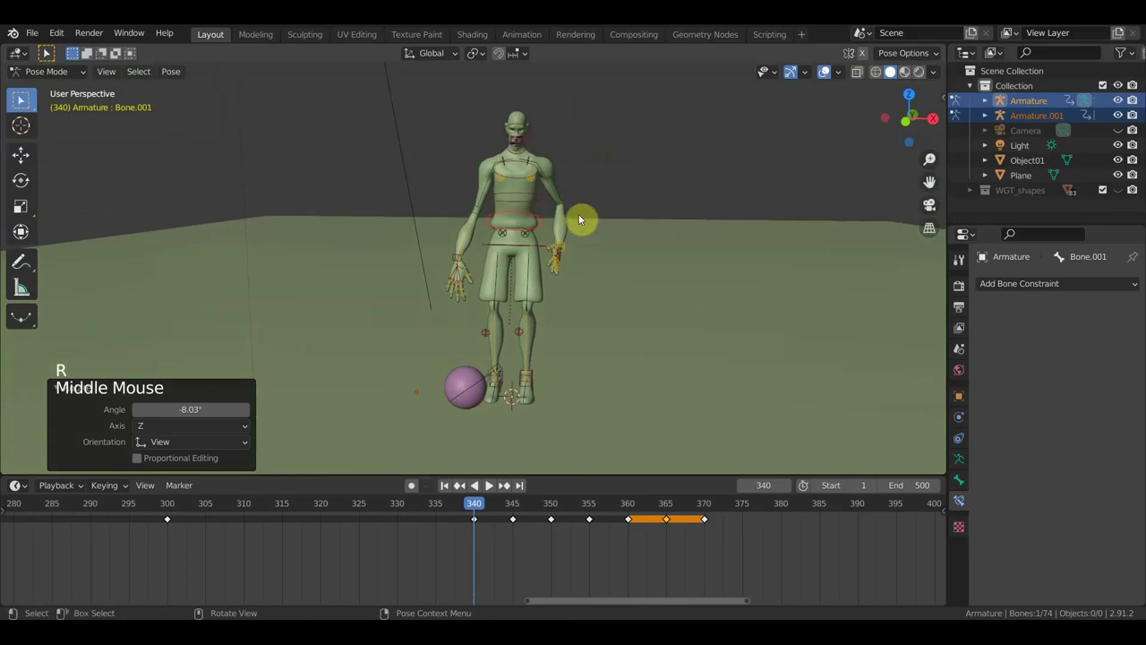
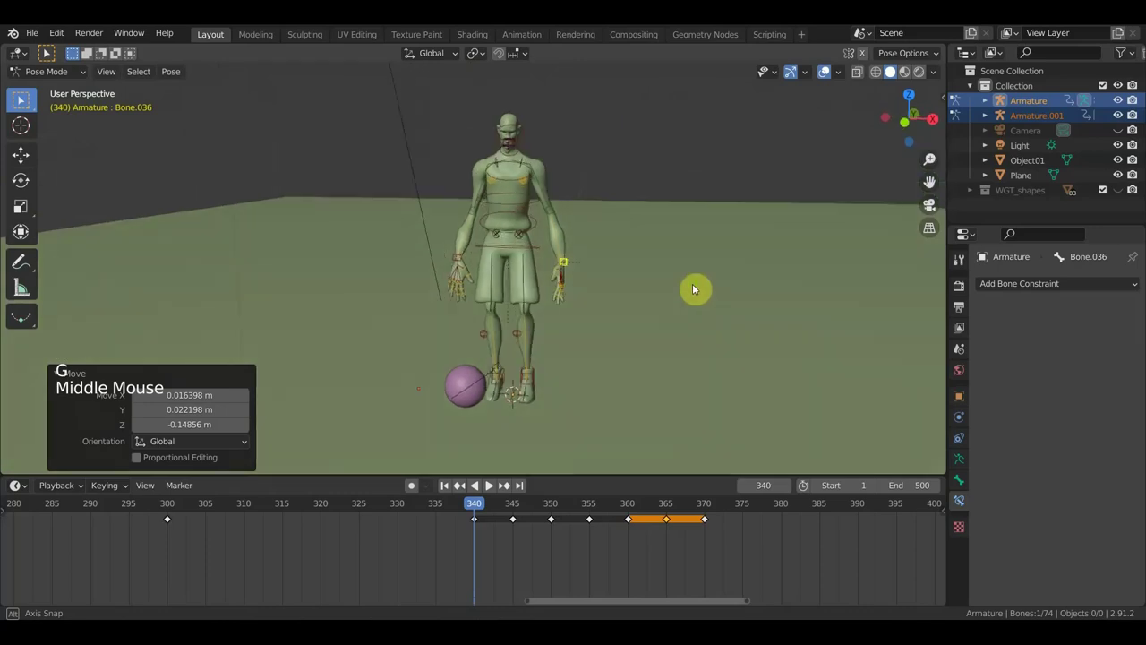
{"action": "key", "text": "g"}
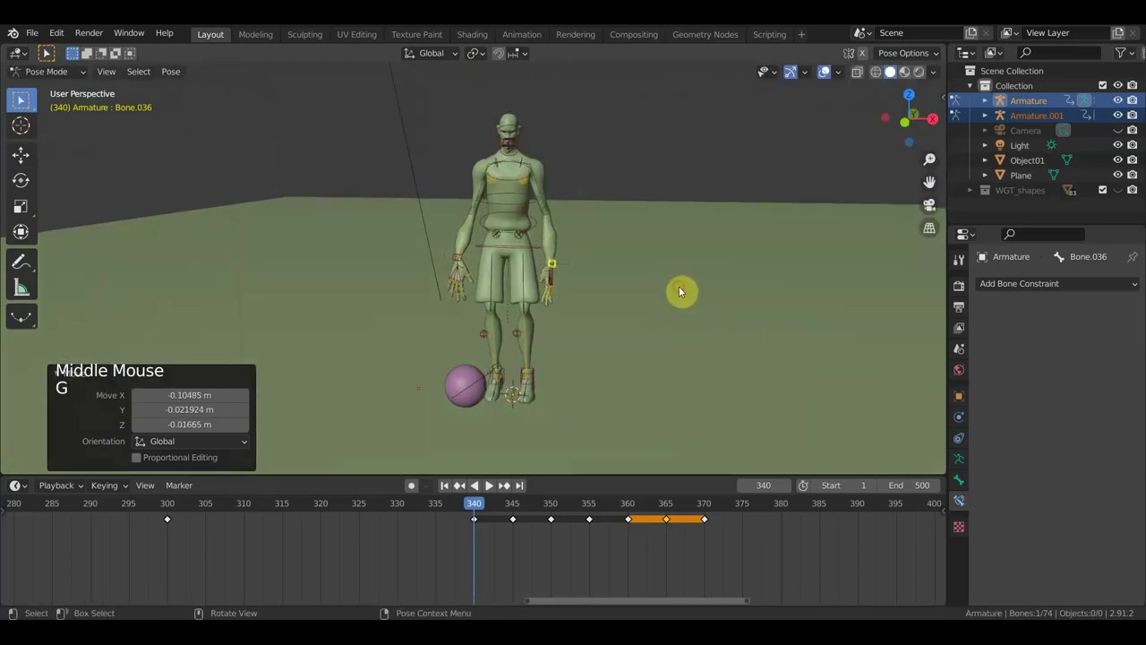
Step: Keyframe the whole rig at frame 340, play back the dribble, and scrub to frame 350
{"action": "key", "text": "a"}
{"action": "key", "text": "i"}
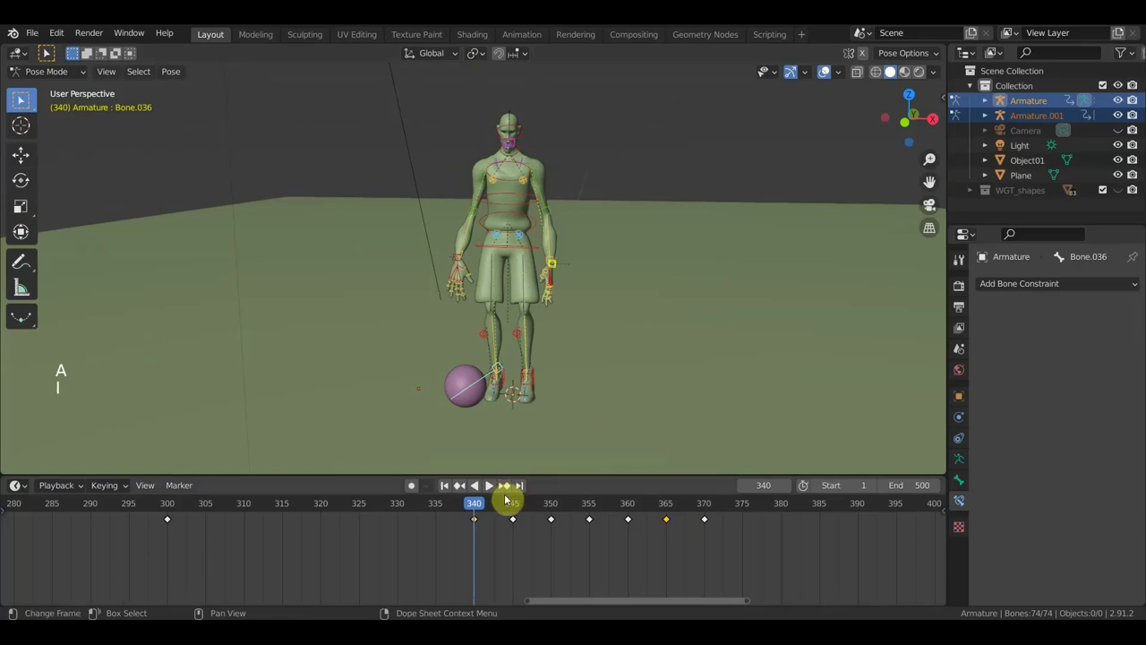
{"action": "left_click", "coordinate": [491, 508]}
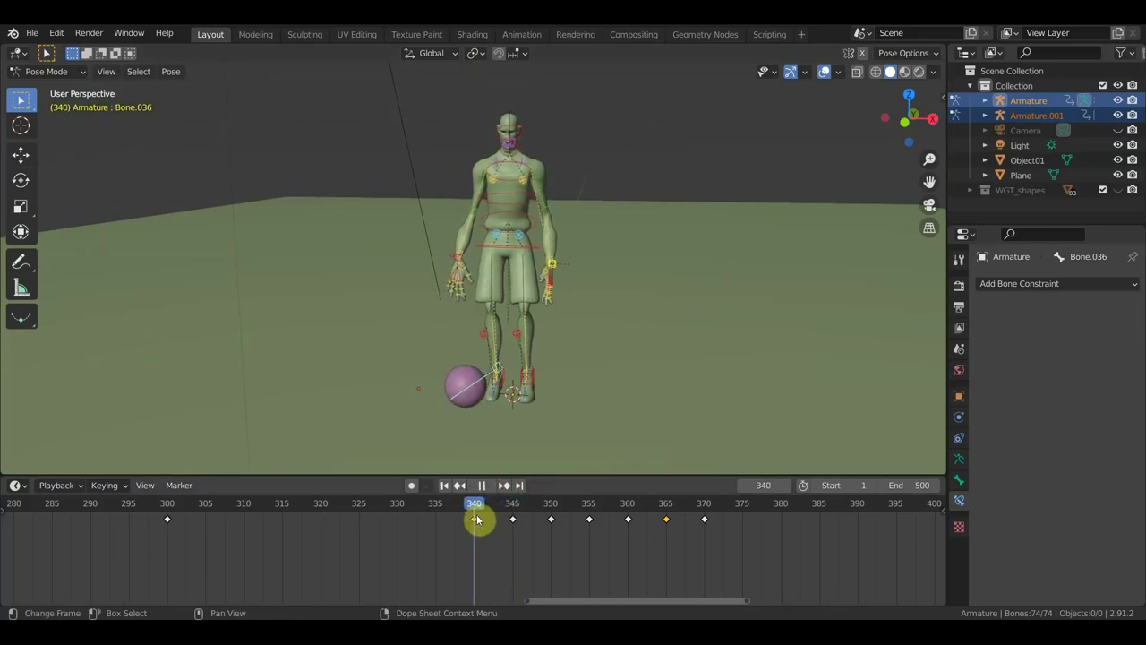
{"action": "left_click", "coordinate": [491, 544]}
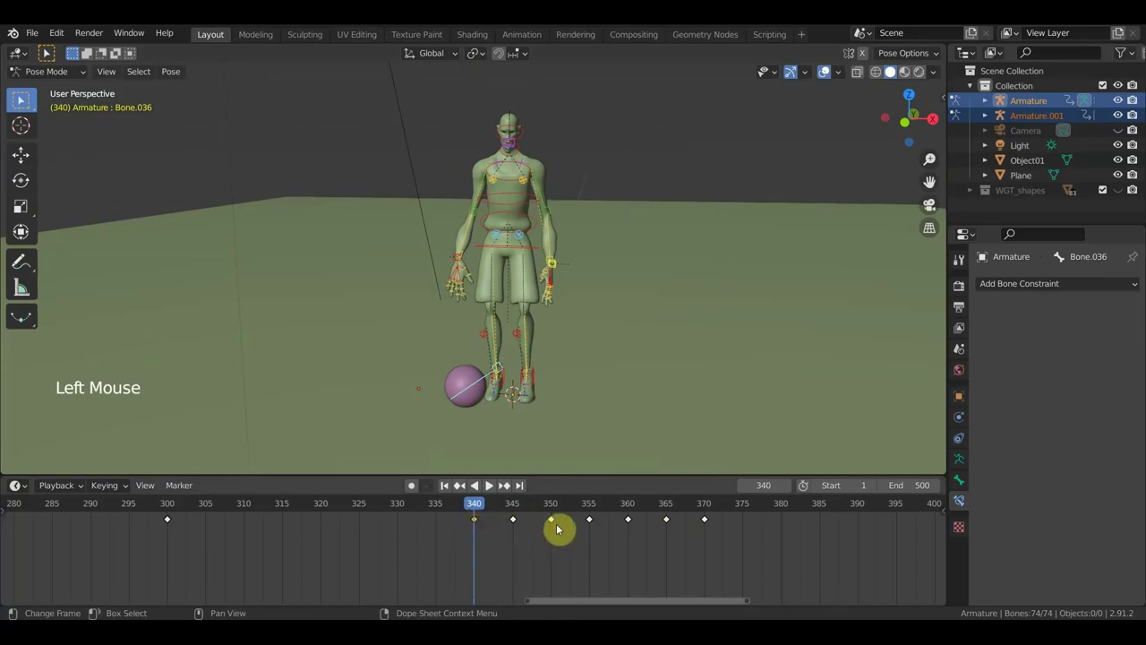
{"action": "left_click", "coordinate": [553, 507]}
{"action": "left_click", "coordinate": [567, 249]}
{"action": "scroll", "scroll_direction": "up", "scroll_amount": 3}
Step: At frame 350, move the hand bone into place, viewing from the side and front
{"action": "key", "text": "g"}
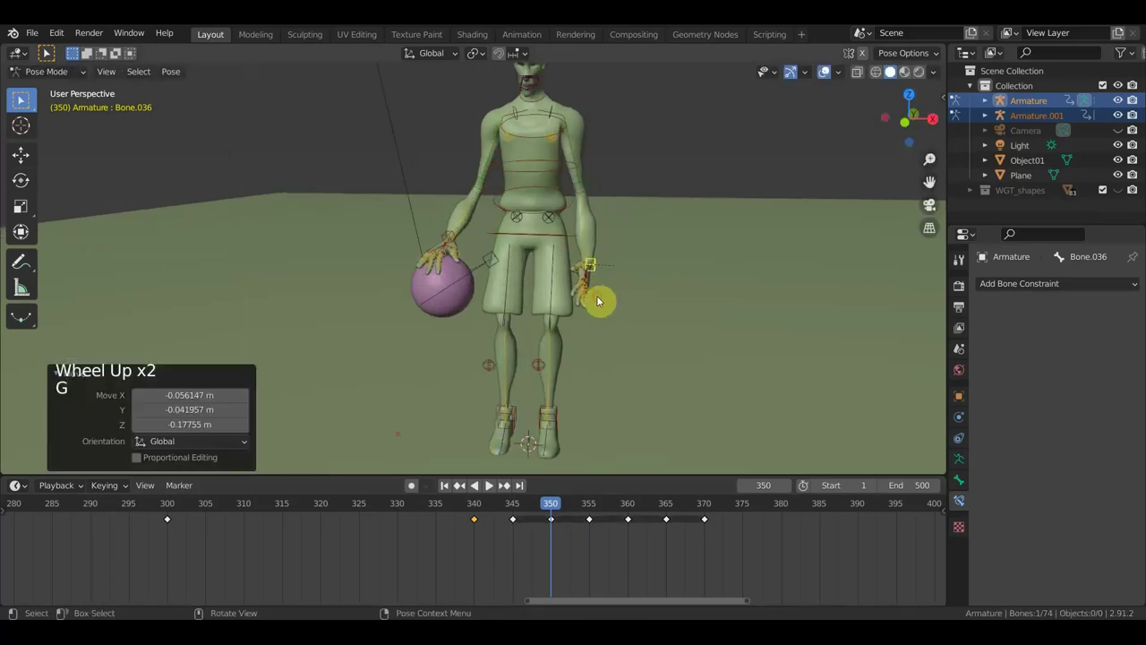
{"action": "middle_click", "coordinate": [587, 295]}
{"action": "key", "text": "r"}
{"action": "key", "text": "g"}
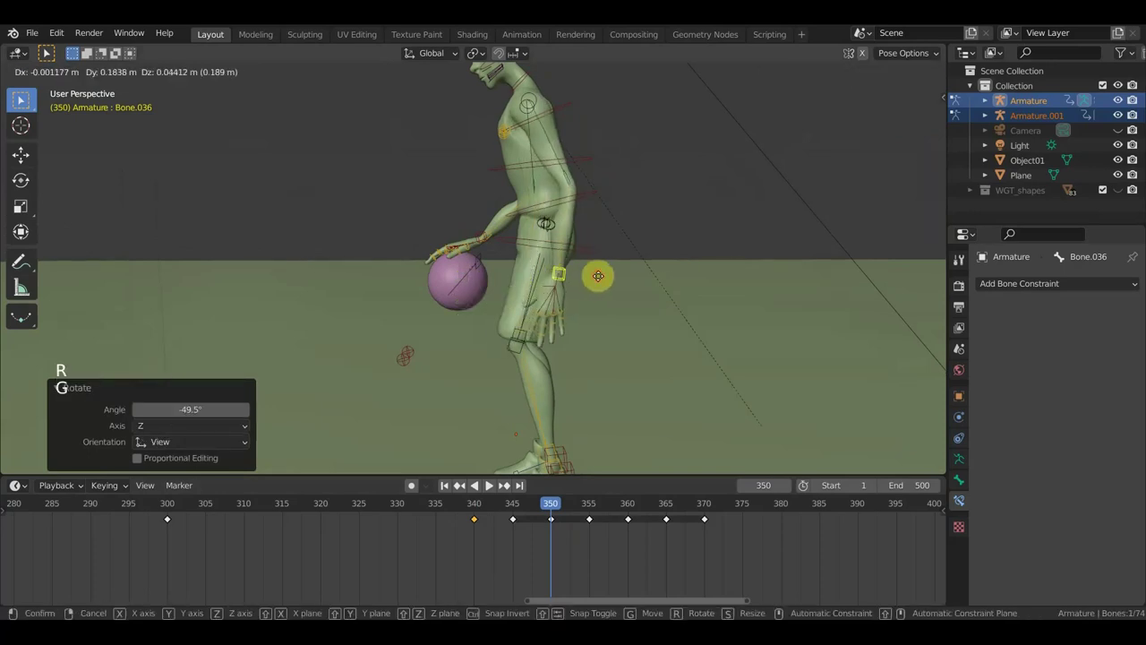
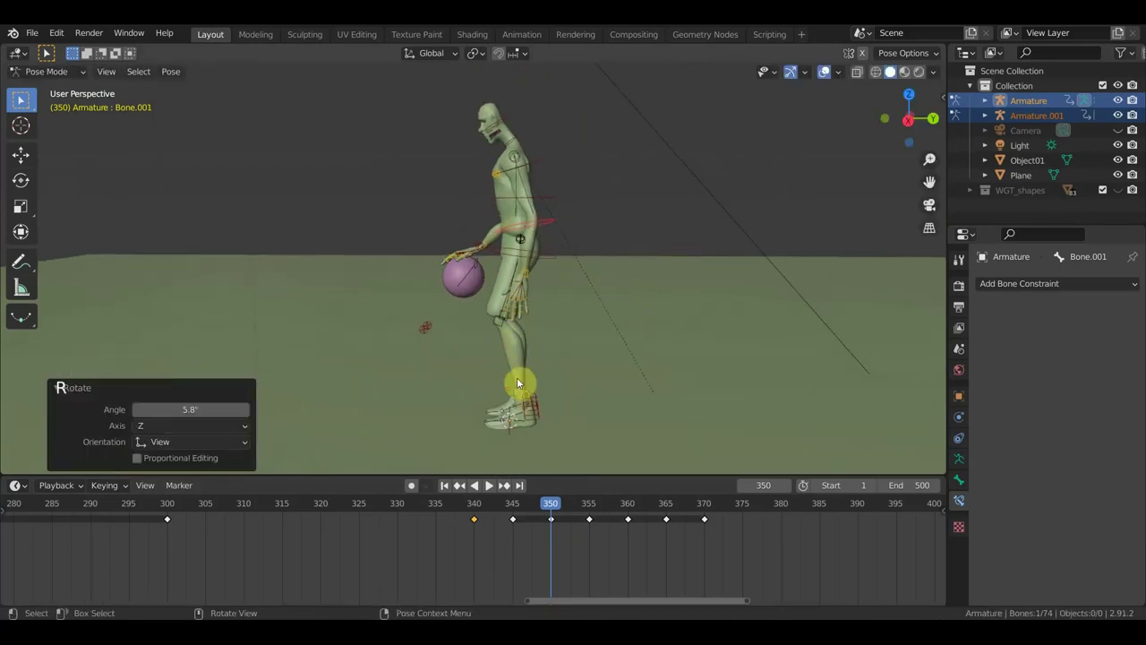
{"action": "middle_click", "coordinate": [559, 374]}
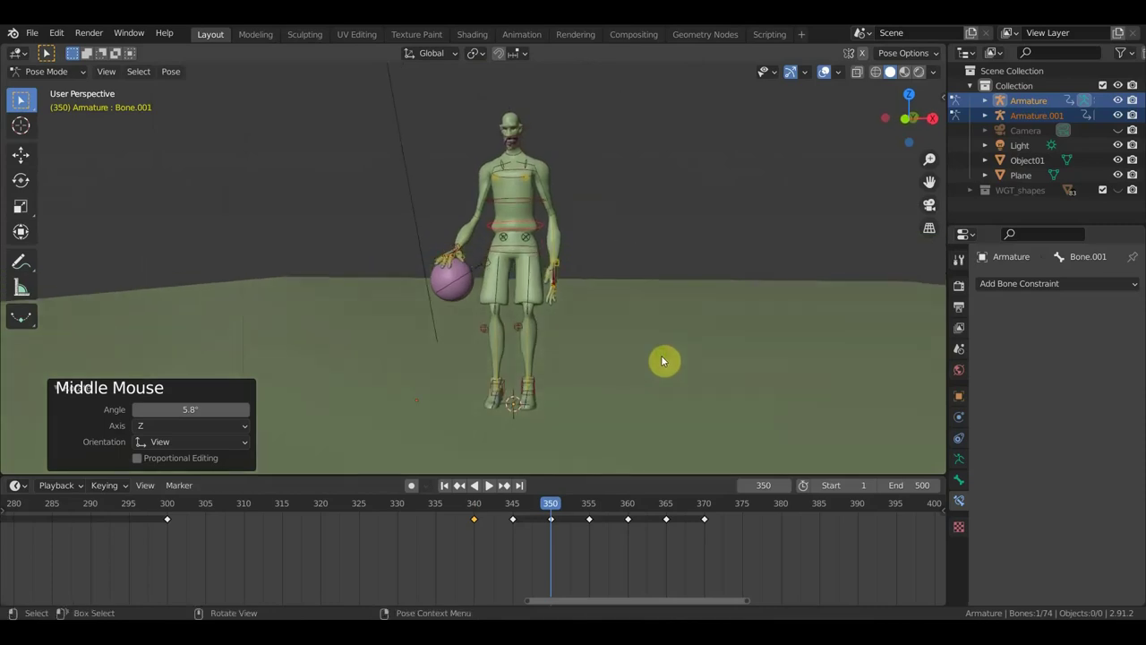
Step: Reposition the hip bone and rotate a spine bone to re-pose the player's body
{"action": "left_click", "coordinate": [524, 248]}
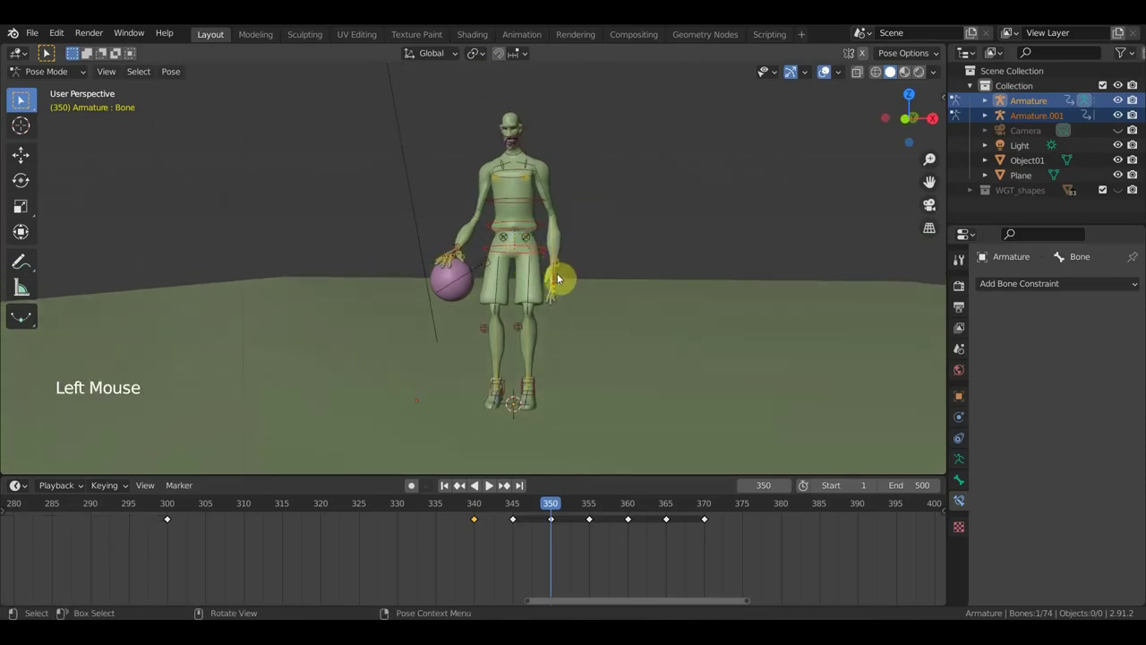
{"action": "key", "text": "g"}
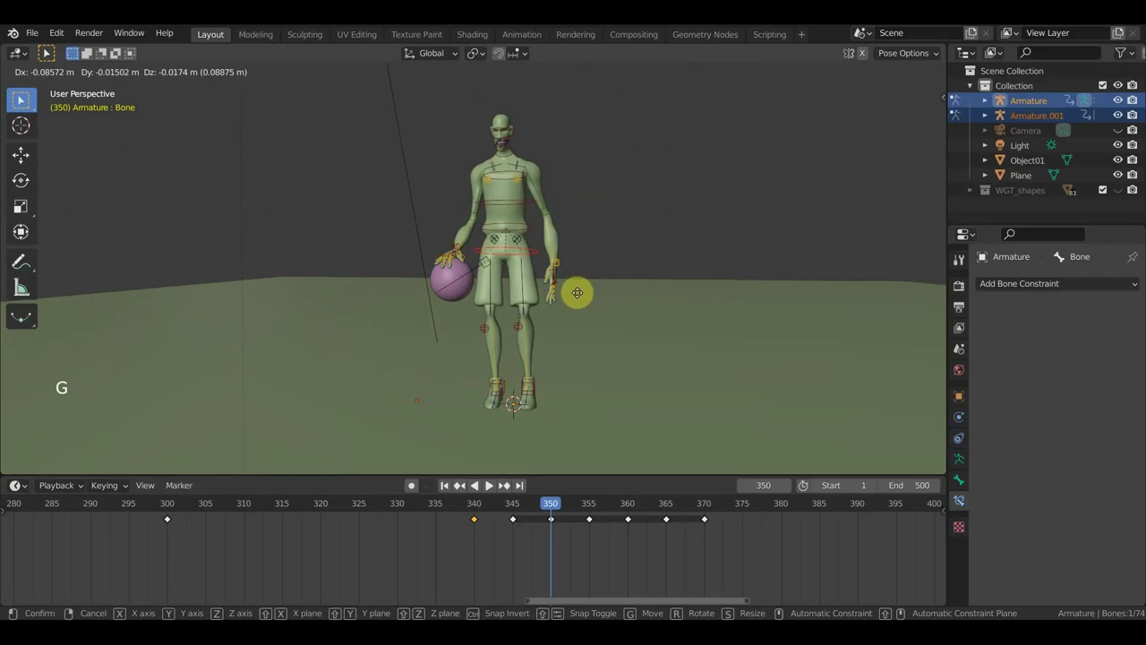
{"action": "left_click", "coordinate": [521, 167]}
{"action": "key", "text": "r"}
{"action": "middle_click", "coordinate": [498, 183]}
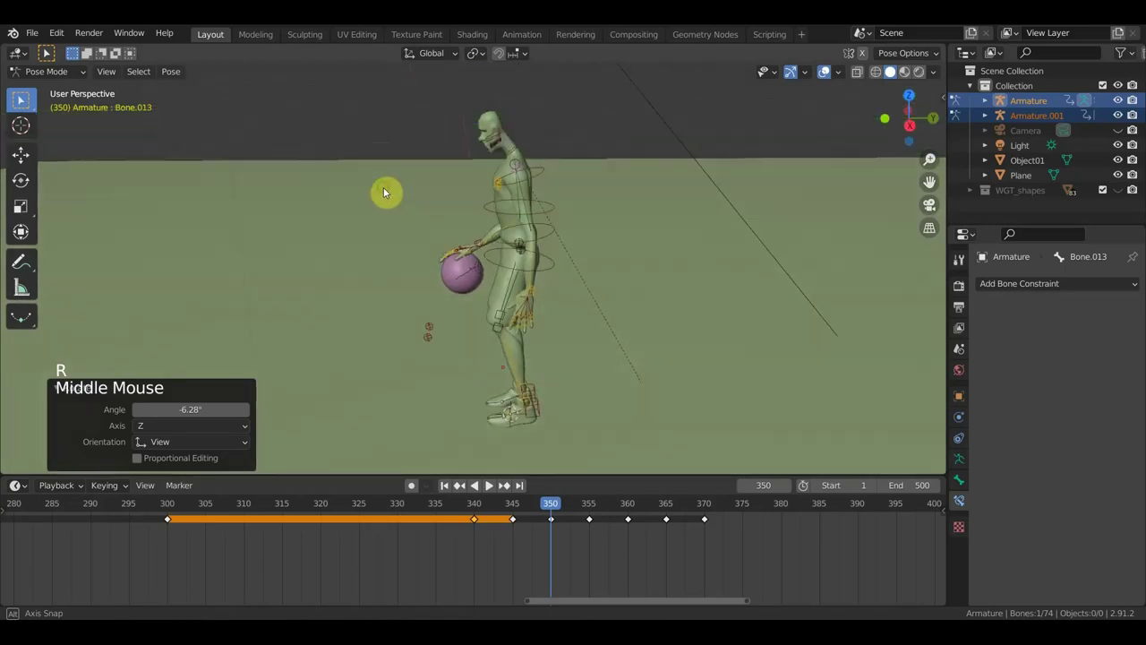
{"action": "left_click", "coordinate": [512, 152]}
{"action": "key", "text": "r"}
Step: Select the whole rig and insert a Location & Rotation keyframe at frame 350
{"action": "key", "text": "a"}
{"action": "key", "text": "i"}
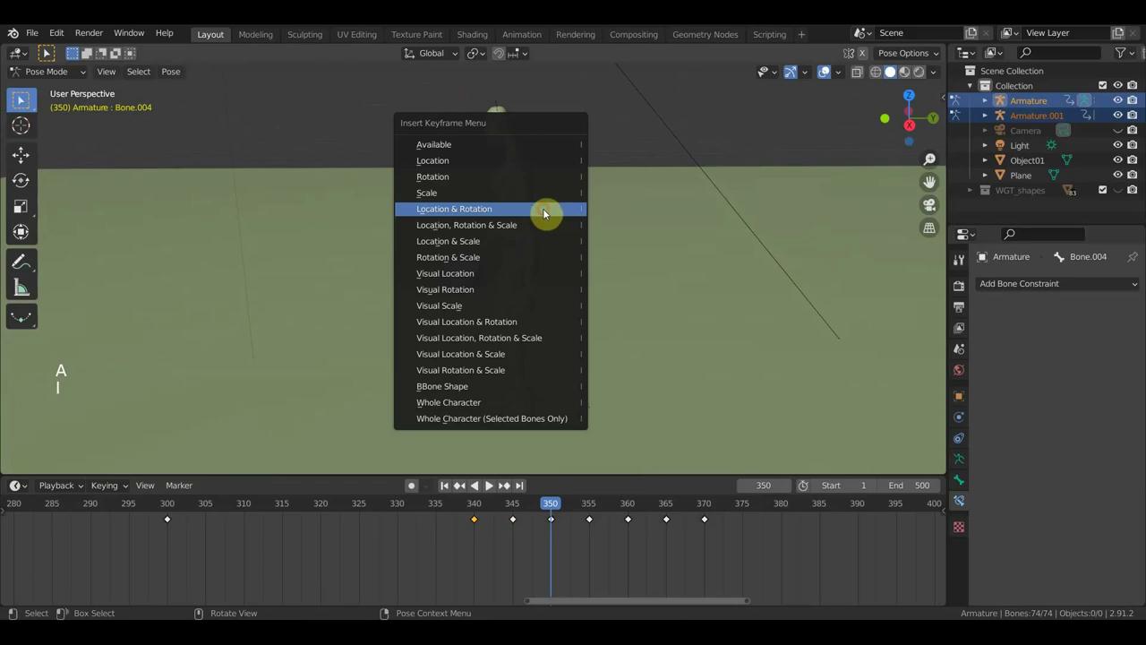
Step: Duplicate the frame 340 keyframe to frame 360 and key all bones there
{"action": "left_click", "coordinate": [550, 511]}
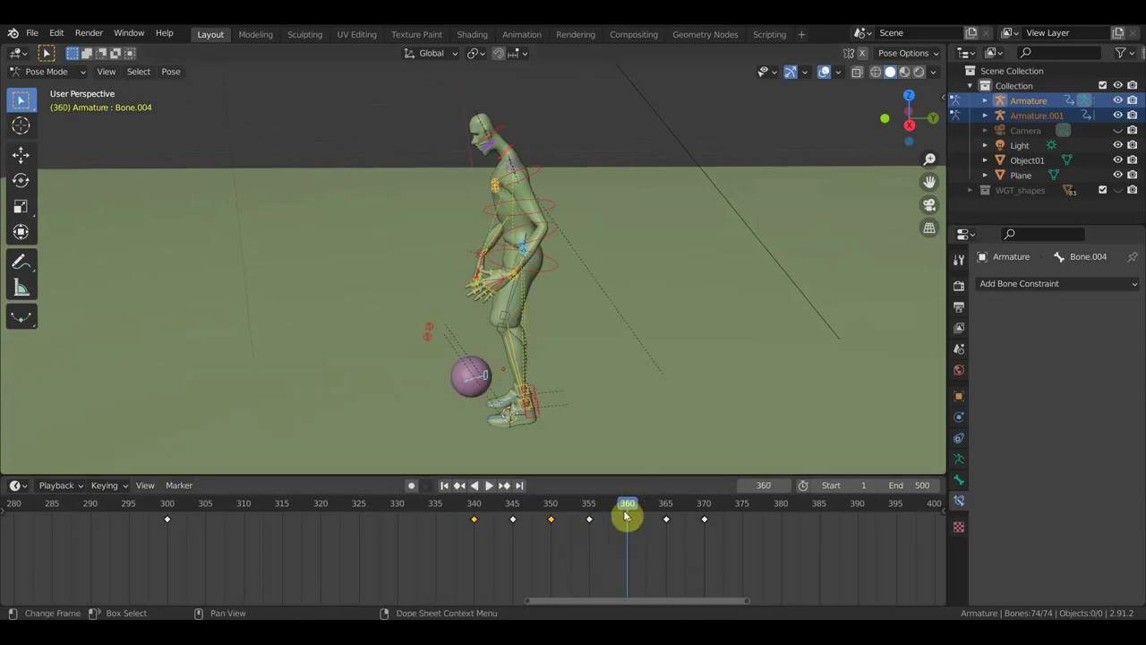
{"action": "left_click", "coordinate": [480, 511]}
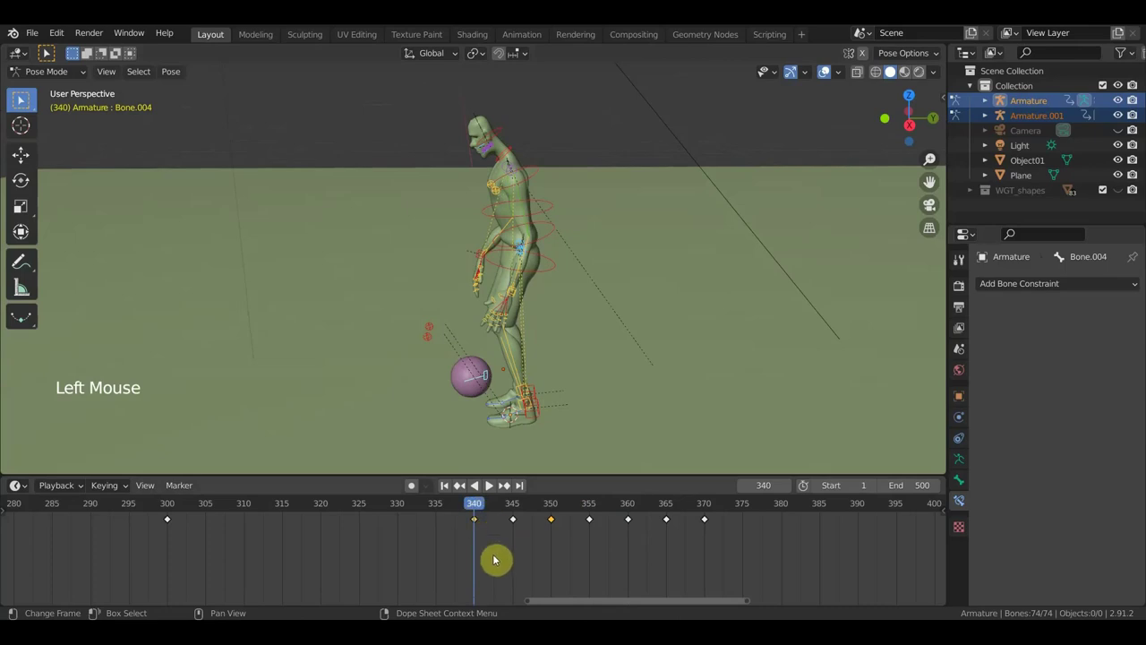
{"action": "left_click", "coordinate": [493, 553]}
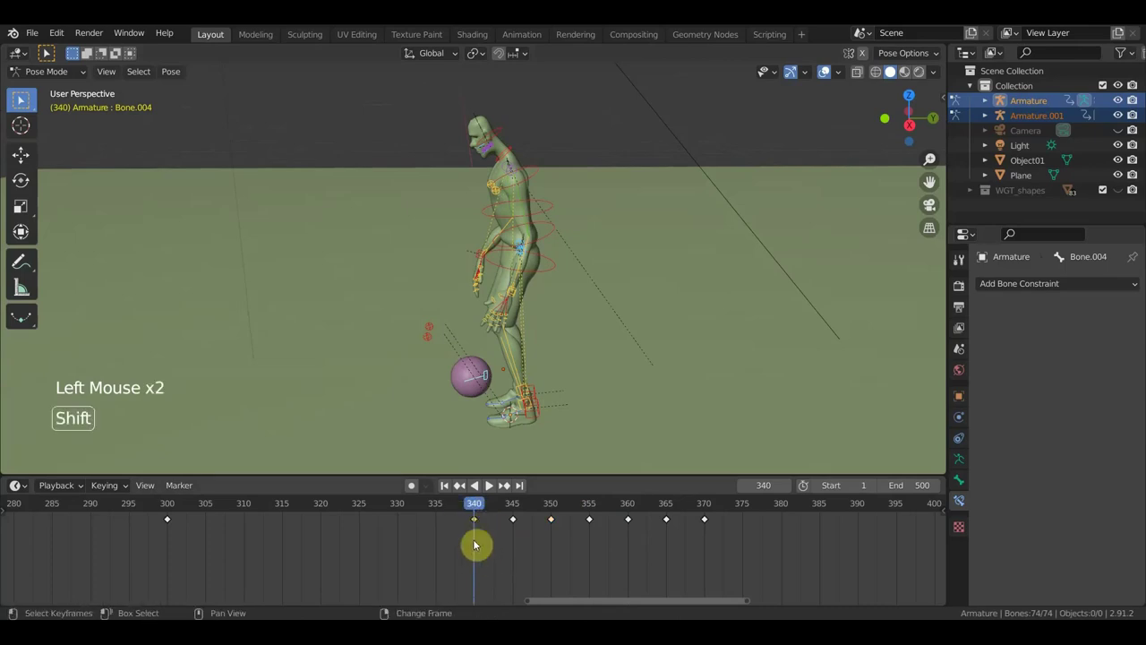
{"action": "key", "text": "shift+d"}
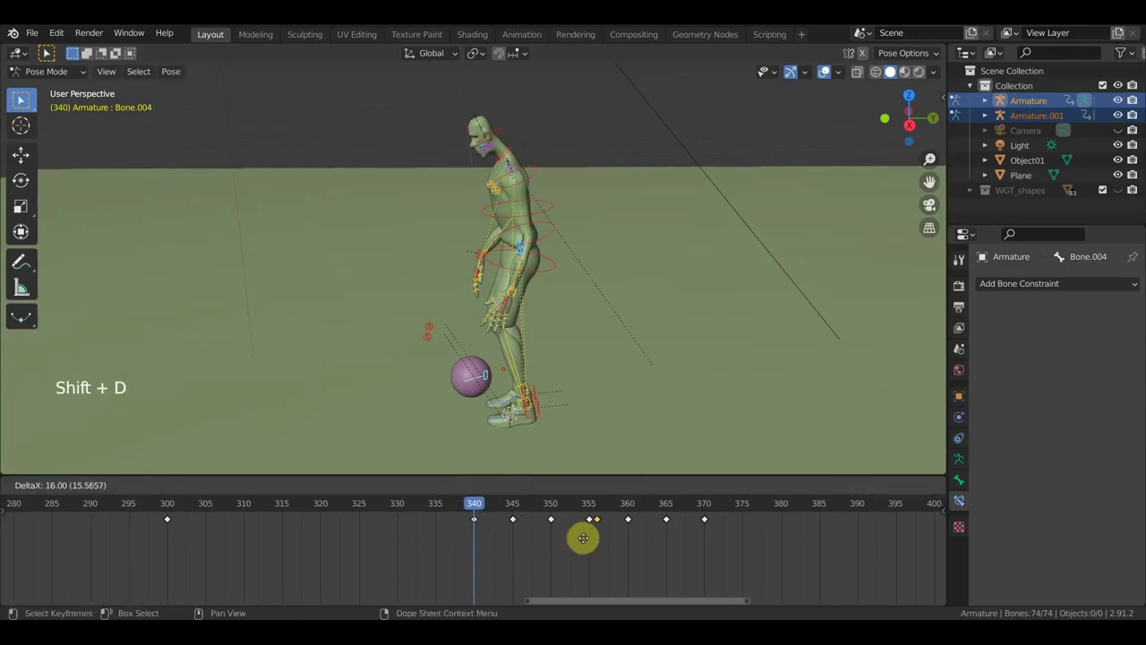
{"action": "left_click", "coordinate": [633, 509]}
{"action": "key", "text": "a"}
{"action": "key", "text": "i"}
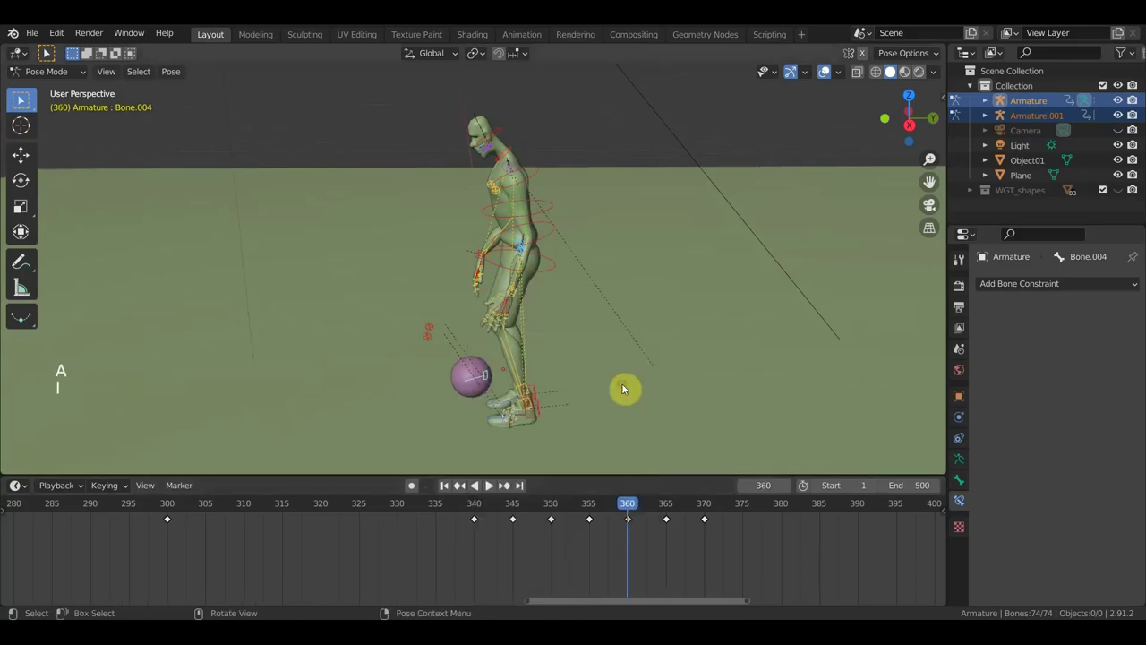
Step: Play the dribble through to frame 370 to confirm the ball returns to the hands
{"action": "left_click", "coordinate": [672, 509]}
{"action": "left_click", "coordinate": [677, 509]}
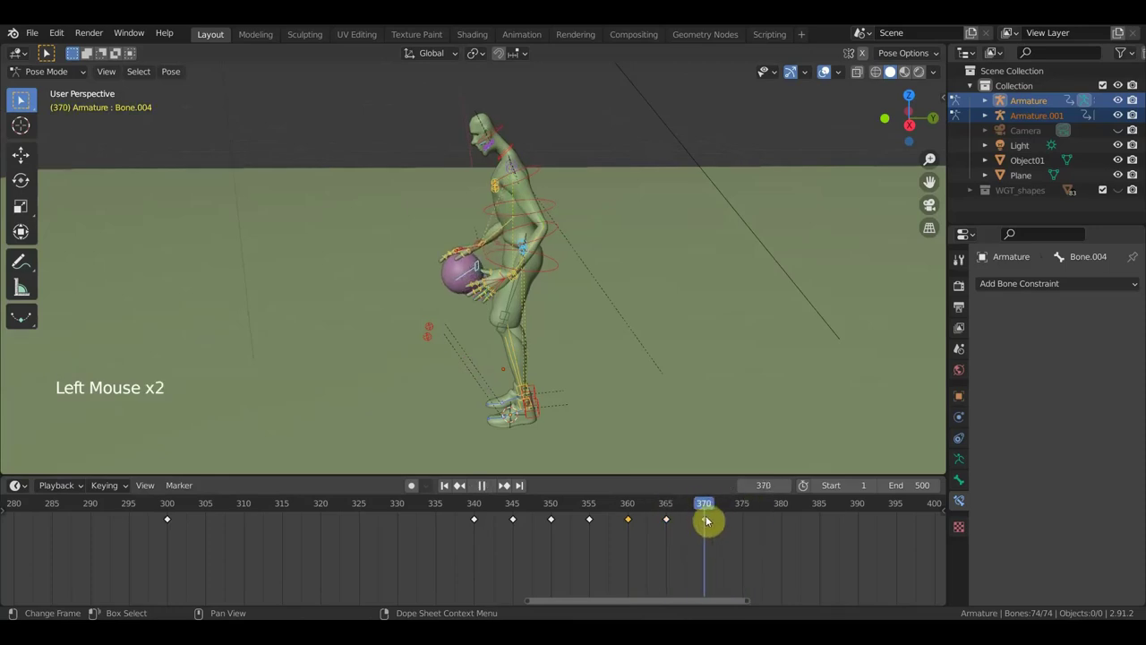
{"action": "middle_click", "coordinate": [569, 397]}
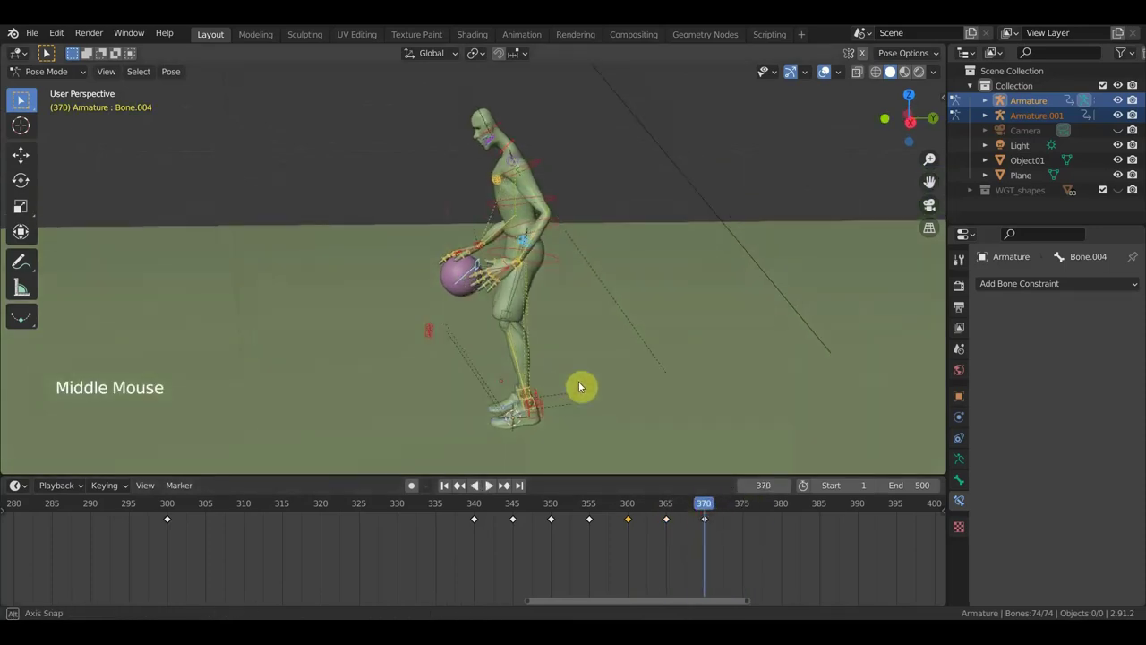
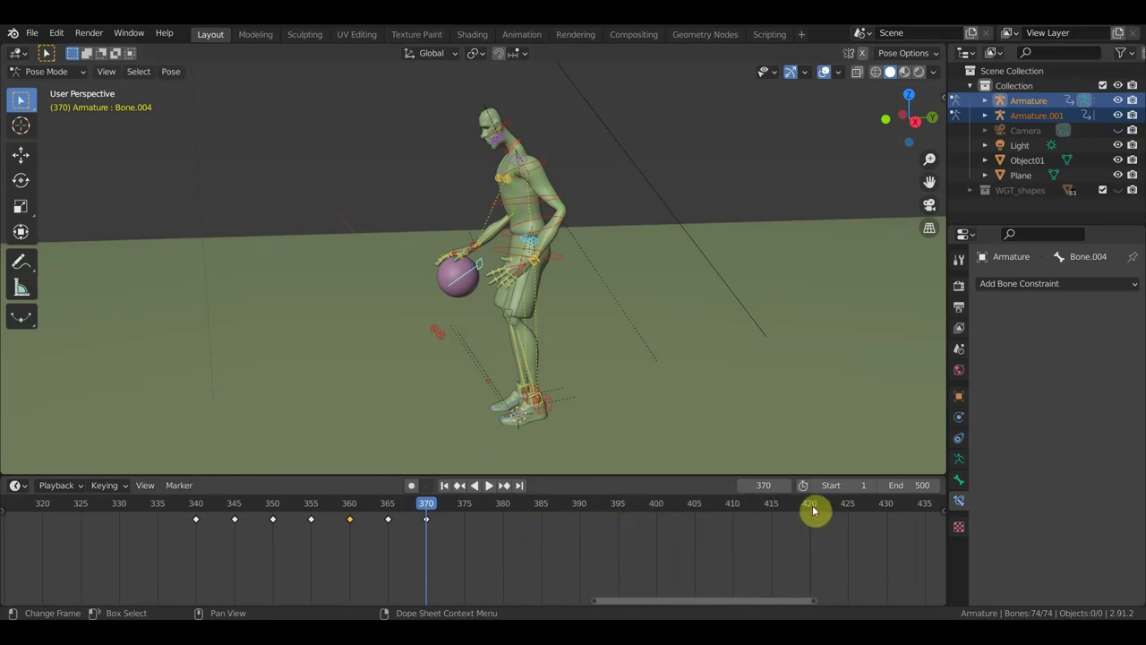
Step: At frame 420, move and rotate the hand so it grips the ball
{"action": "left_click", "coordinate": [813, 510]}
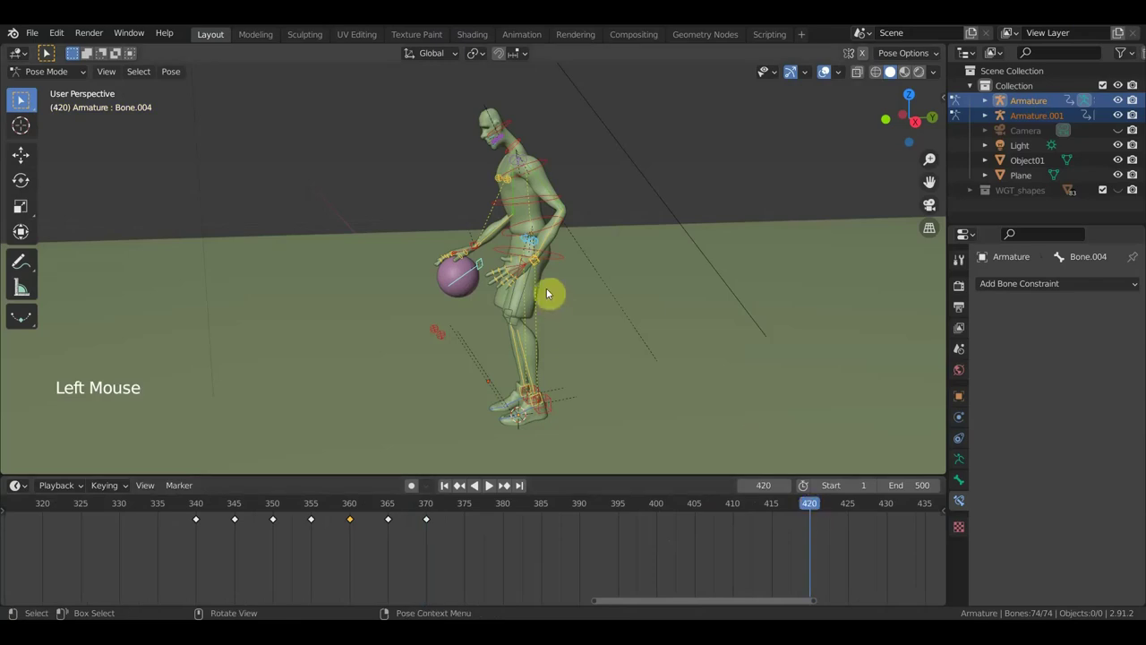
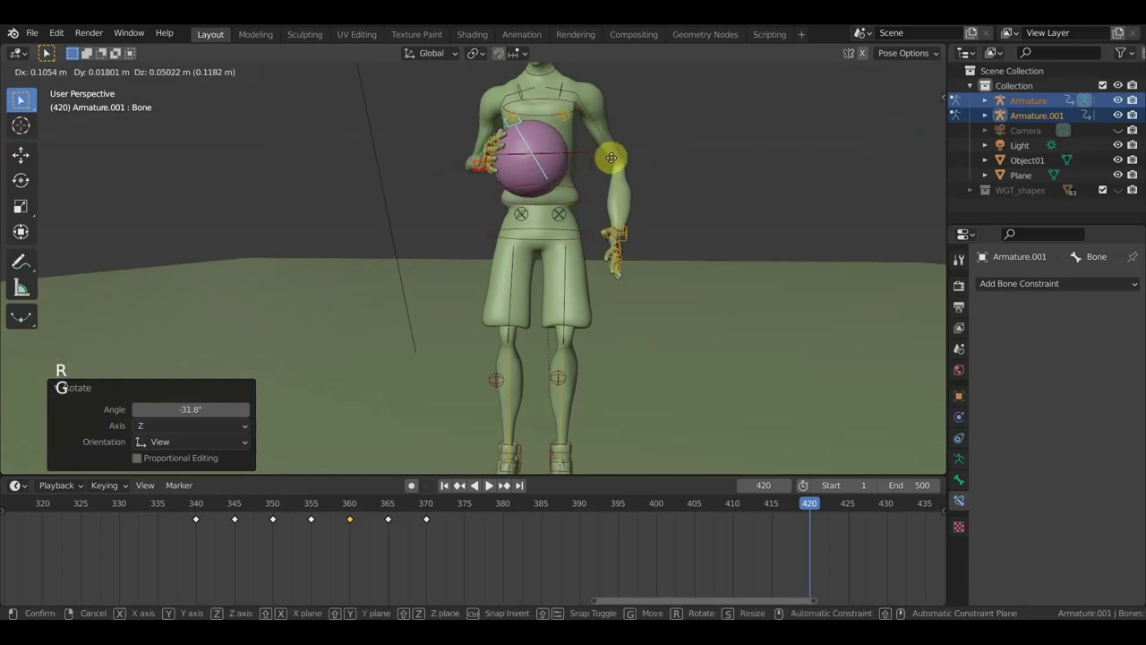
{"action": "left_click", "coordinate": [631, 237]}
{"action": "scroll", "scroll_direction": "up", "scroll_amount": 3}
{"action": "middle_click", "coordinate": [653, 268]}
{"action": "key", "text": "g"}
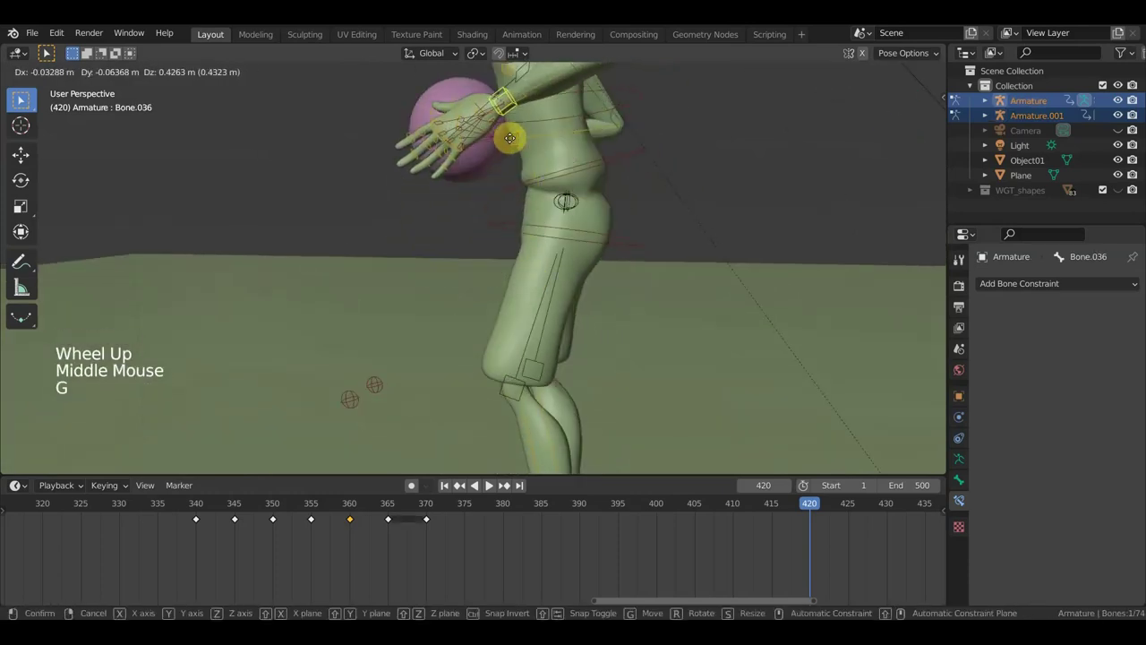
{"action": "key", "text": "r"}
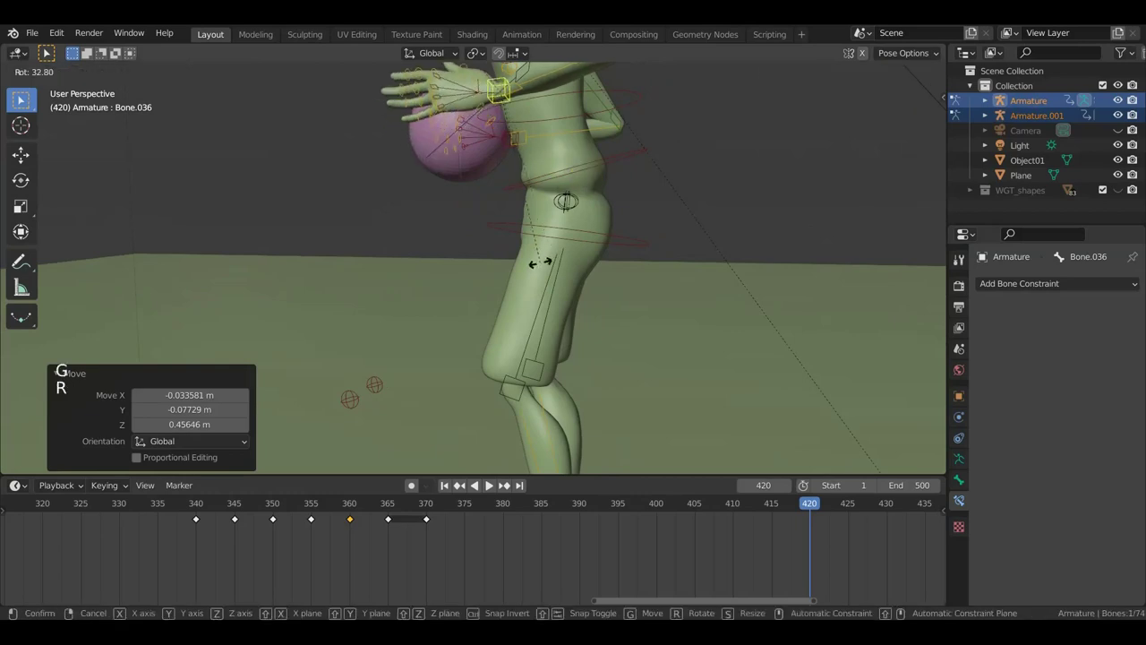
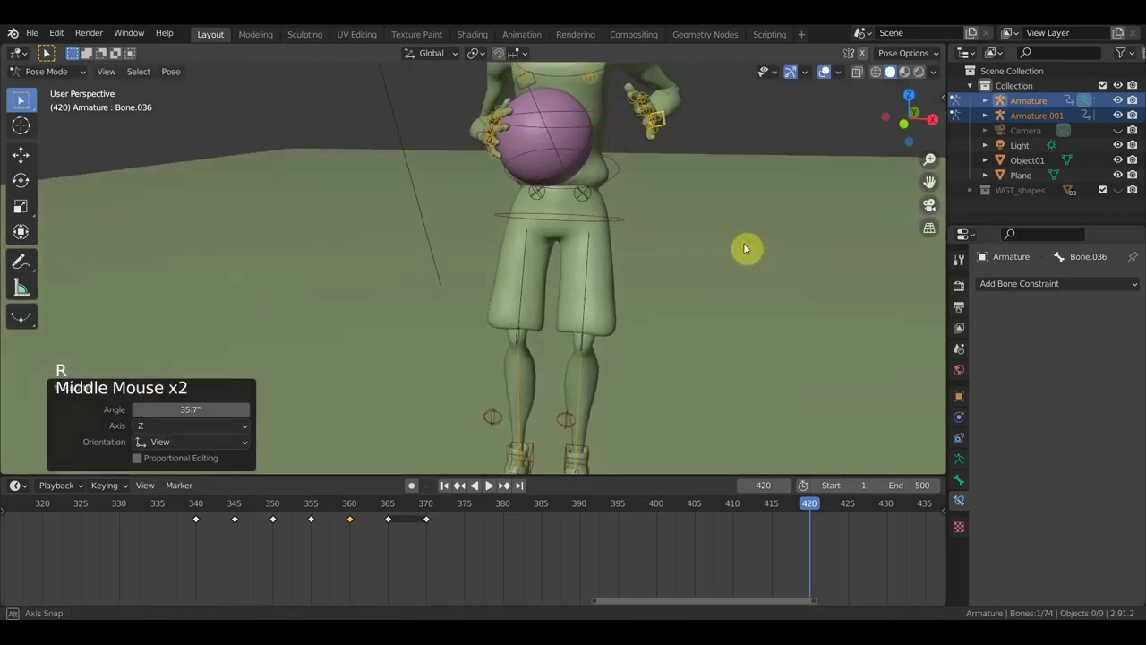
{"action": "key", "text": "g"}
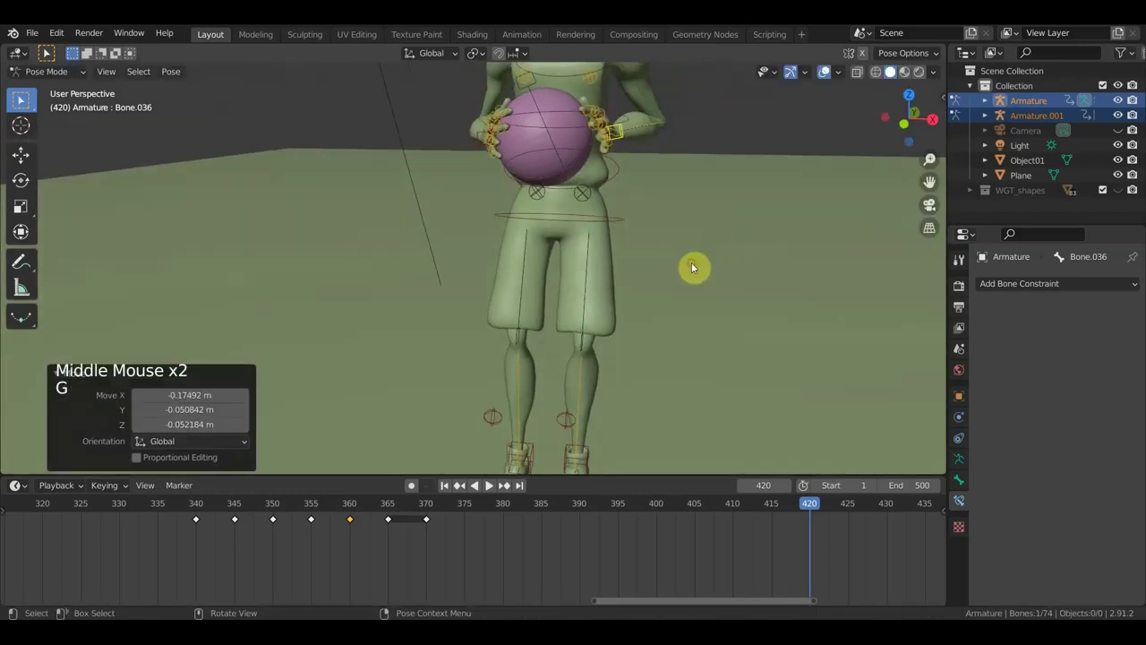
Step: Move the ball's control bone so the other hand meets the ball
{"action": "middle_click", "coordinate": [577, 226]}
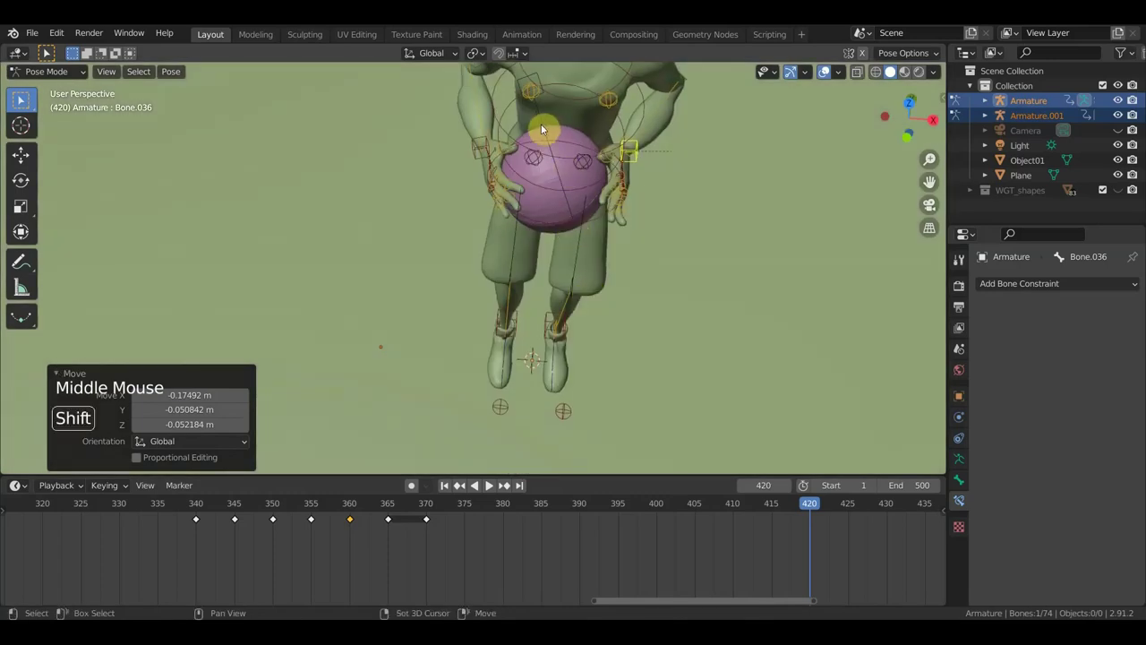
{"action": "left_click", "coordinate": [547, 128]}
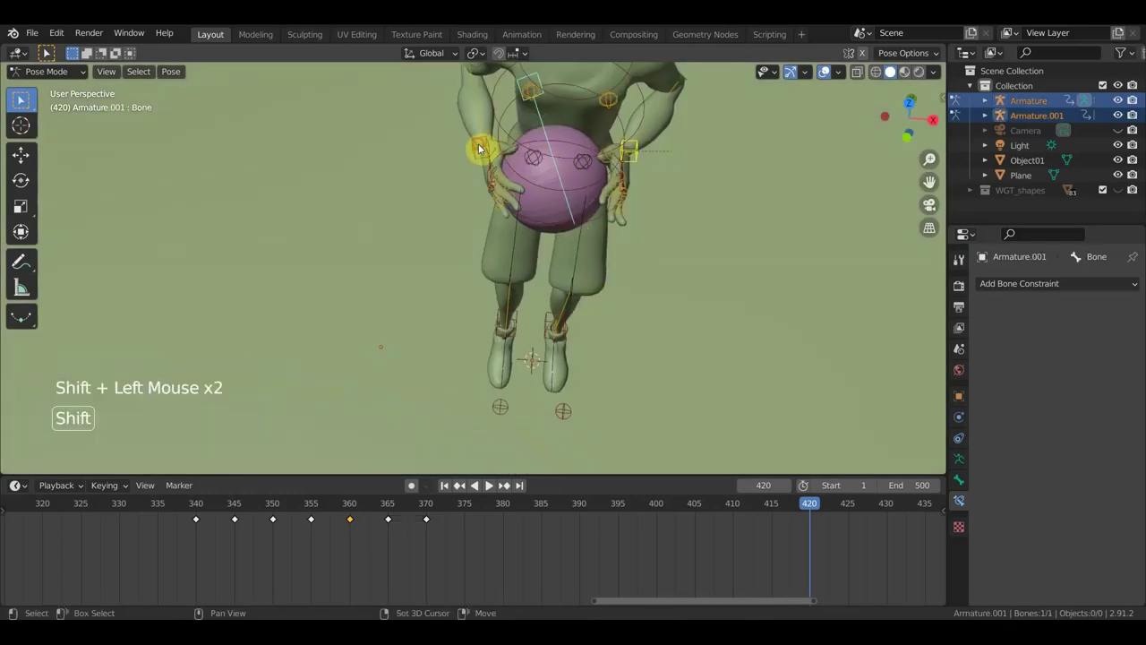
{"action": "middle_click", "coordinate": [543, 206]}
{"action": "scroll", "scroll_direction": "down", "scroll_amount": 3}
{"action": "key", "text": "g"}
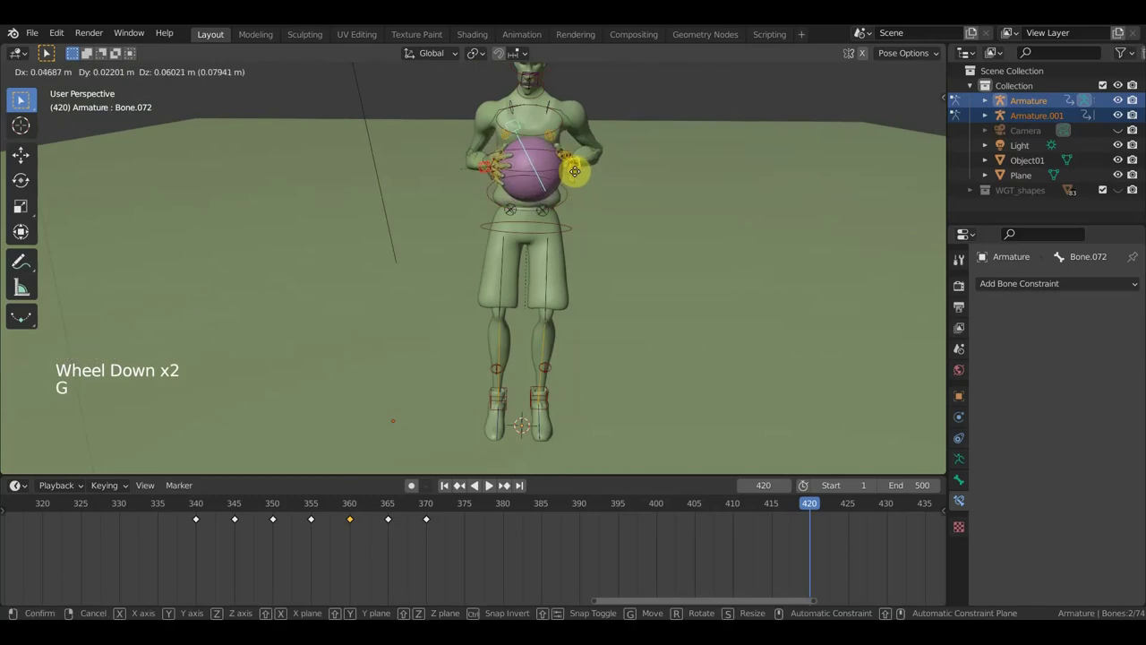
Step: Rotate a spine bone and the neck bone to lean the upper body into the crouch
{"action": "middle_click", "coordinate": [503, 191]}
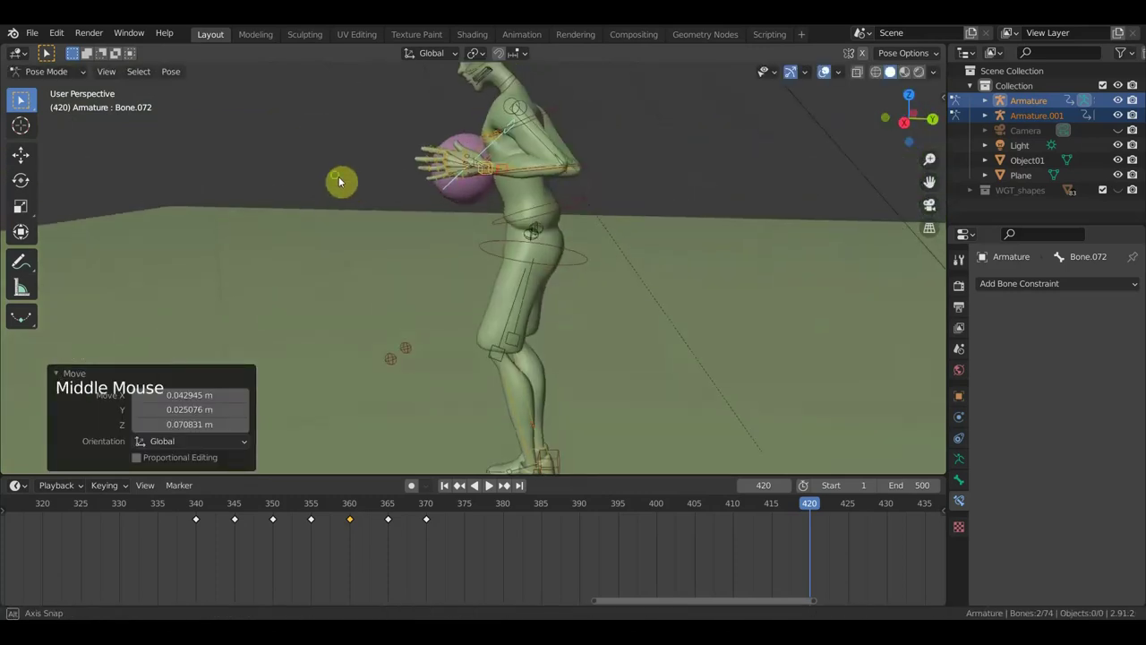
{"action": "left_click", "coordinate": [564, 208]}
{"action": "key", "text": "r"}
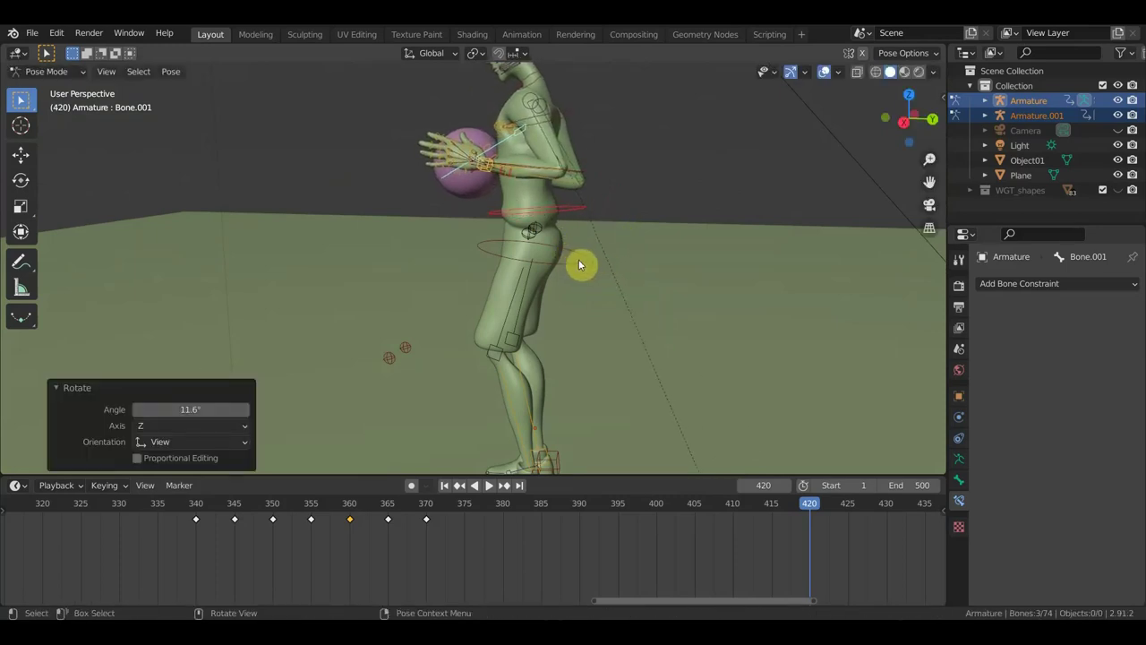
{"action": "scroll", "scroll_direction": "down", "scroll_amount": 3}
{"action": "middle_click", "coordinate": [623, 277]}
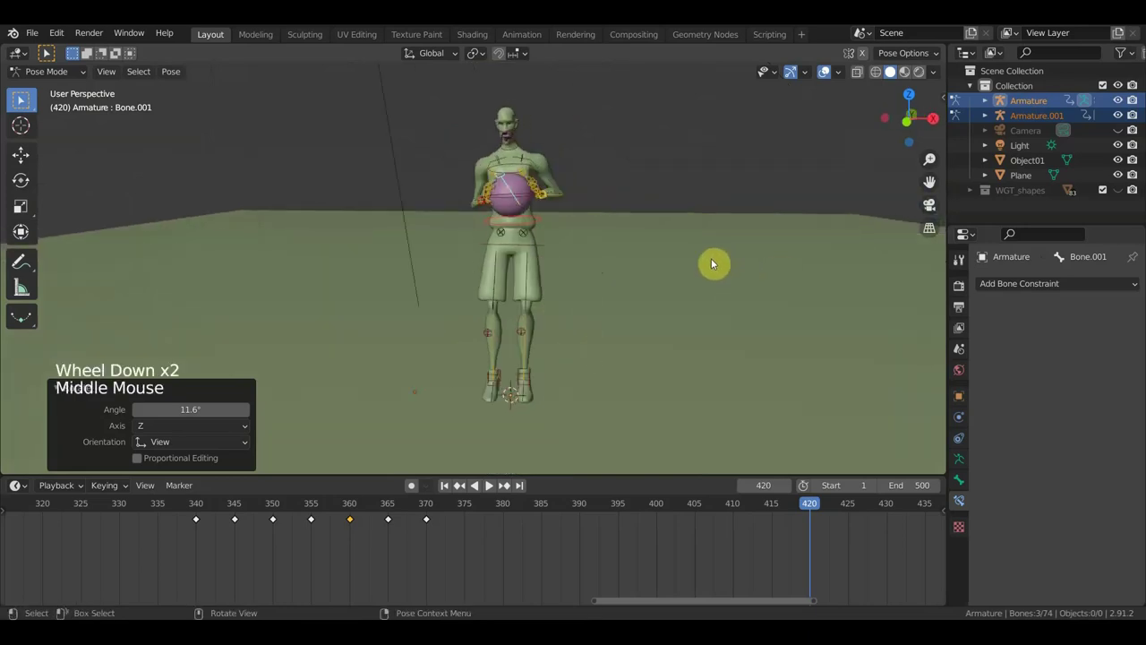
{"action": "middle_click", "coordinate": [704, 250]}
{"action": "scroll", "scroll_direction": "up", "scroll_amount": 3}
{"action": "scroll", "scroll_direction": "up", "scroll_amount": 3}
{"action": "scroll", "scroll_direction": "down", "scroll_amount": 3}
{"action": "middle_click", "coordinate": [650, 227]}
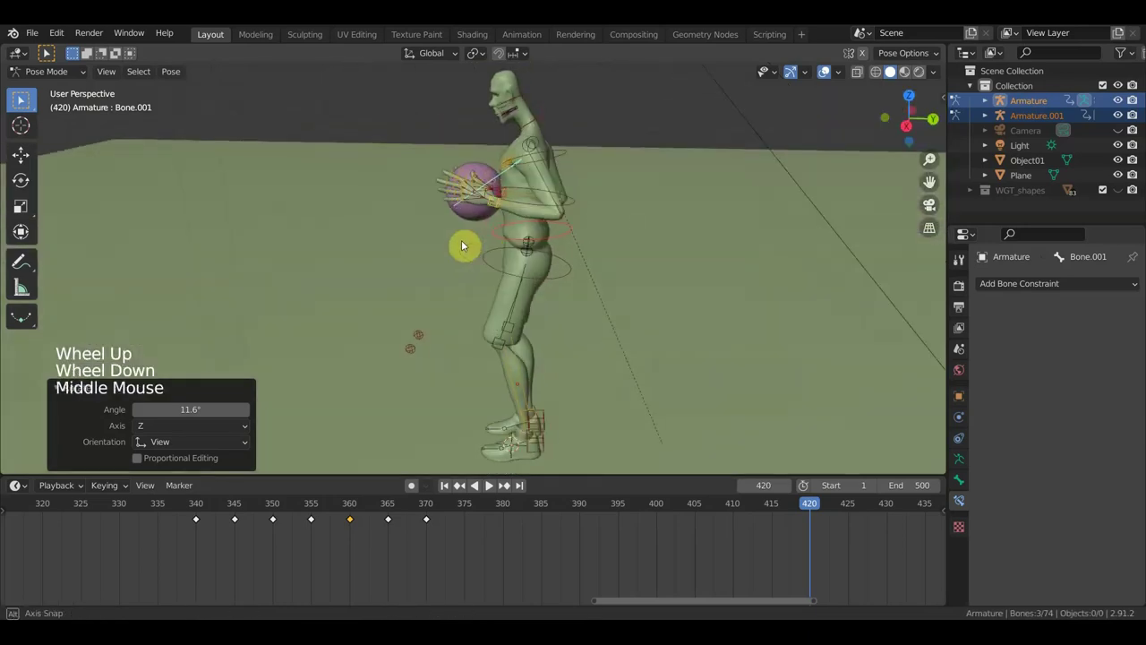
{"action": "left_click", "coordinate": [538, 118]}
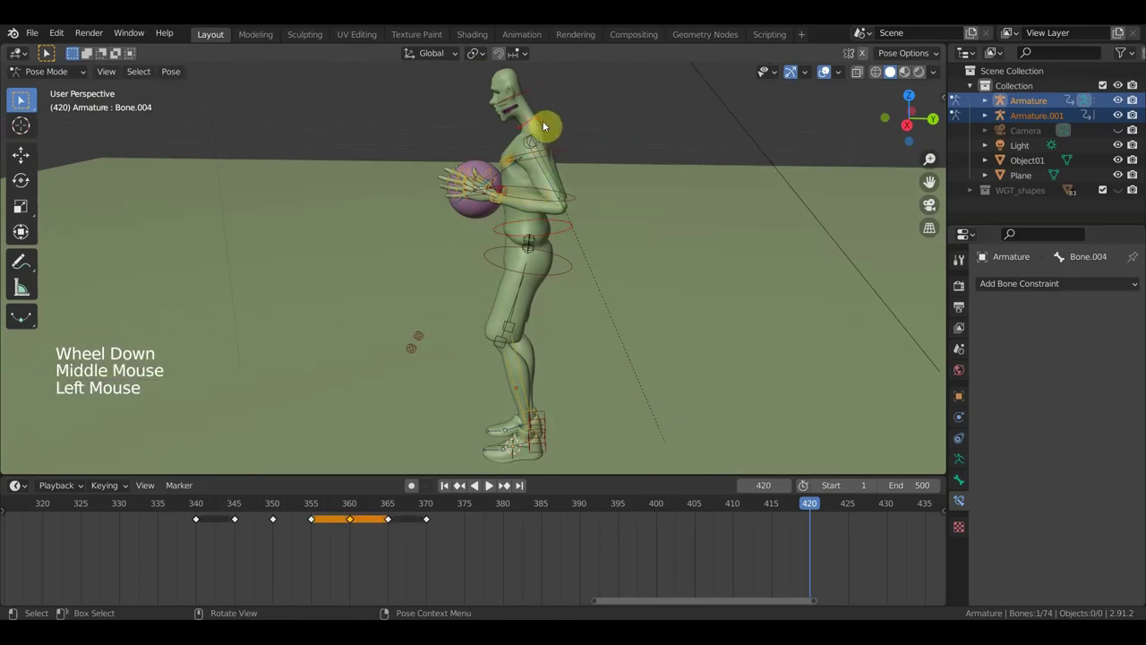
{"action": "key", "text": "r"}
Step: Rotate the leg and arm control bones to bend the knees and bring the arms up
{"action": "middle_click", "coordinate": [527, 202]}
{"action": "scroll", "scroll_direction": "up", "scroll_amount": 3}
{"action": "scroll", "scroll_direction": "down", "scroll_amount": 3}
{"action": "middle_click", "coordinate": [618, 190]}
{"action": "left_click", "coordinate": [491, 142]}
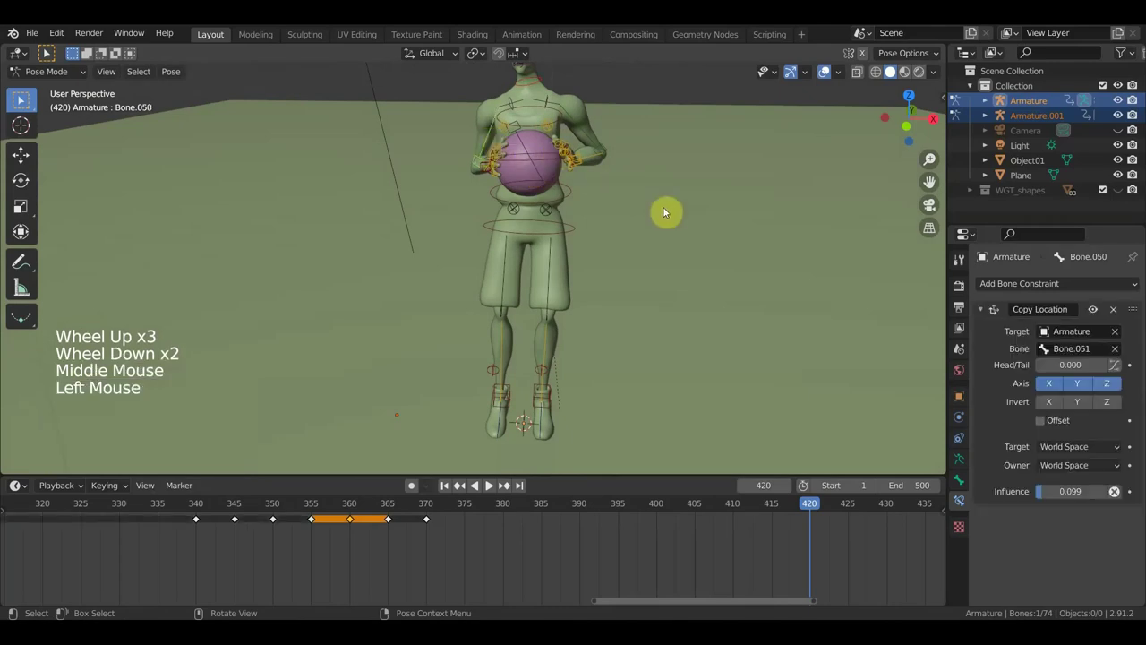
{"action": "key", "text": "r"}
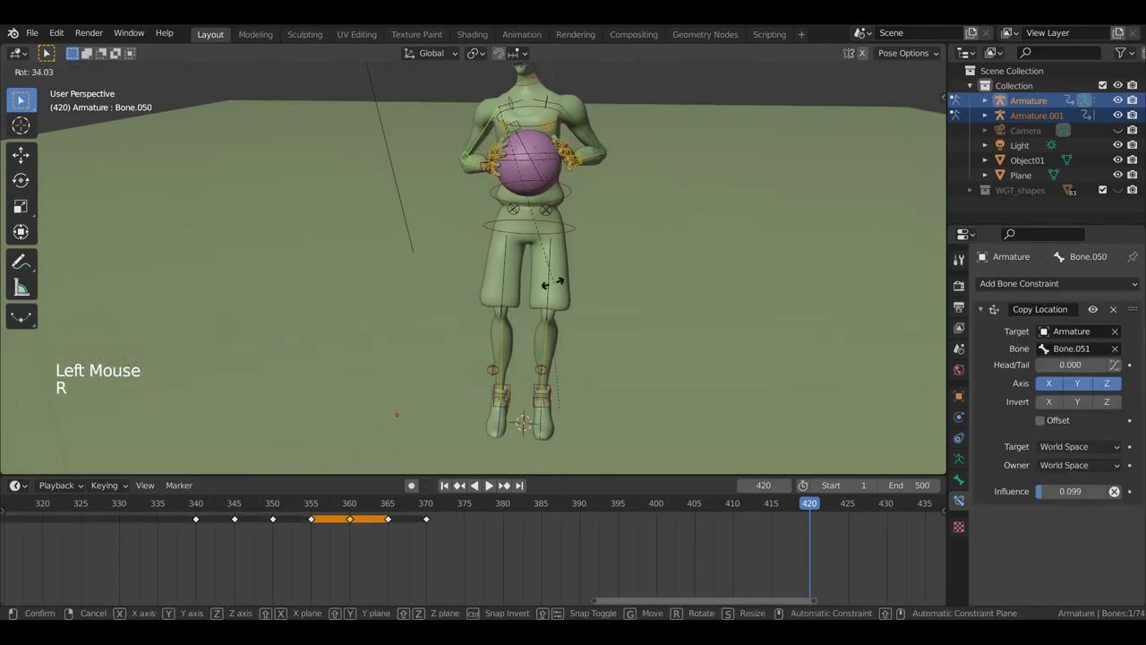
{"action": "left_click", "coordinate": [591, 138]}
{"action": "left_click", "coordinate": [593, 138]}
{"action": "key", "text": "r"}
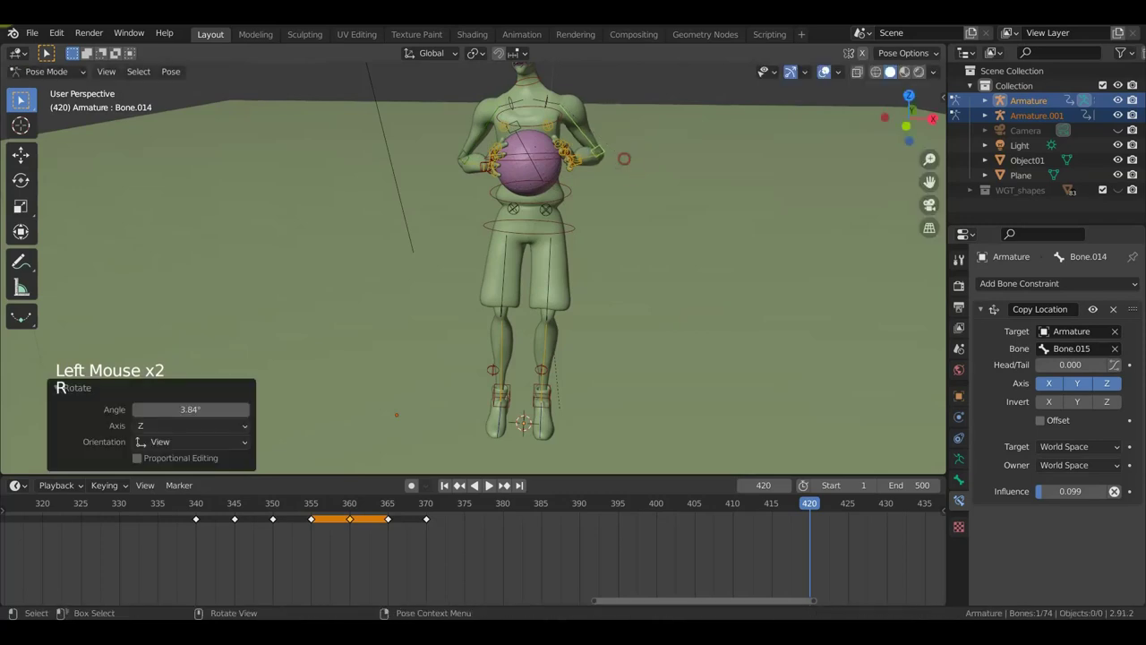
{"action": "scroll", "scroll_direction": "up", "scroll_amount": 3}
{"action": "middle_click", "coordinate": [488, 187]}
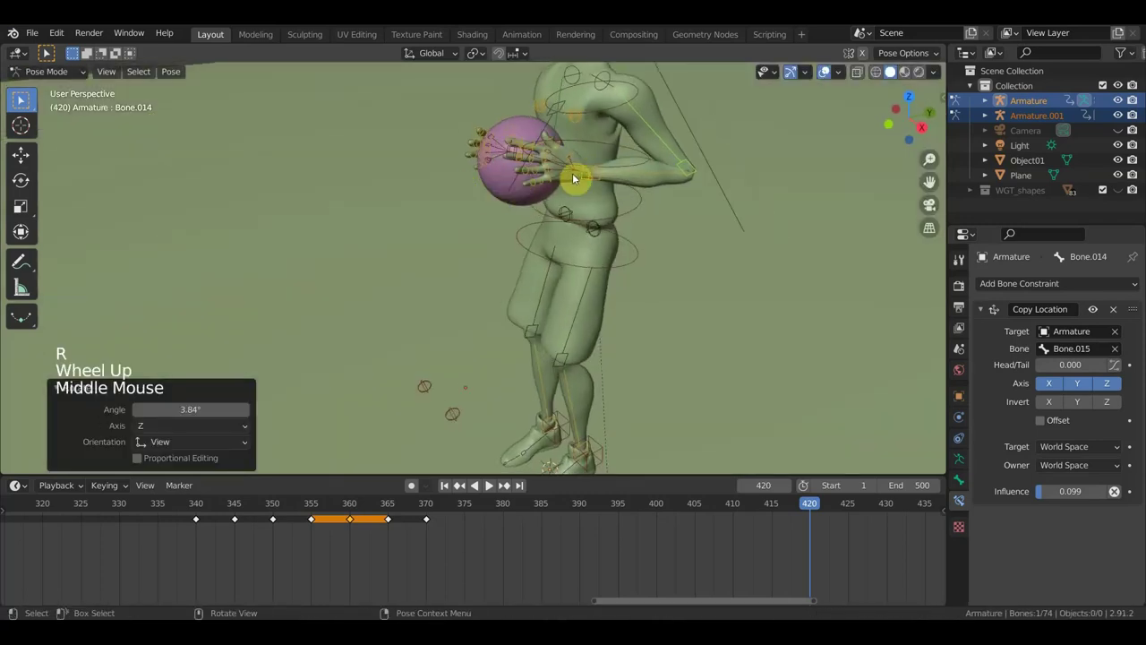
Step: Rotate and nudge a hand bone to settle it on the ball at chest height
{"action": "left_click", "coordinate": [596, 177]}
{"action": "middle_click", "coordinate": [646, 198]}
{"action": "key", "text": "r"}
{"action": "key", "text": "g"}
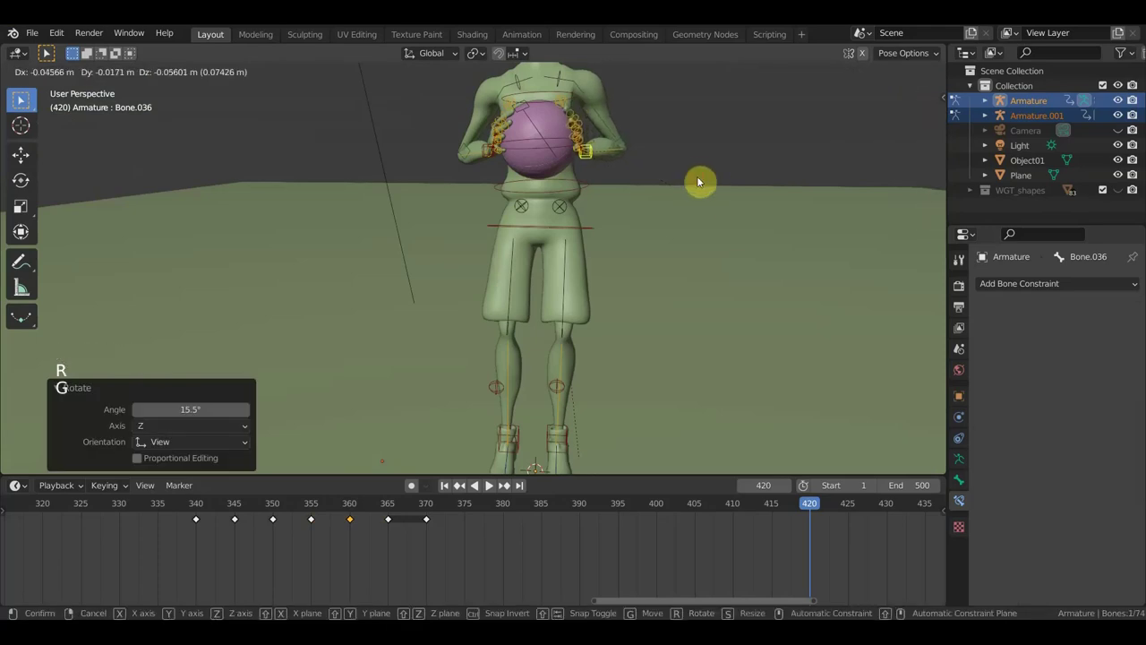
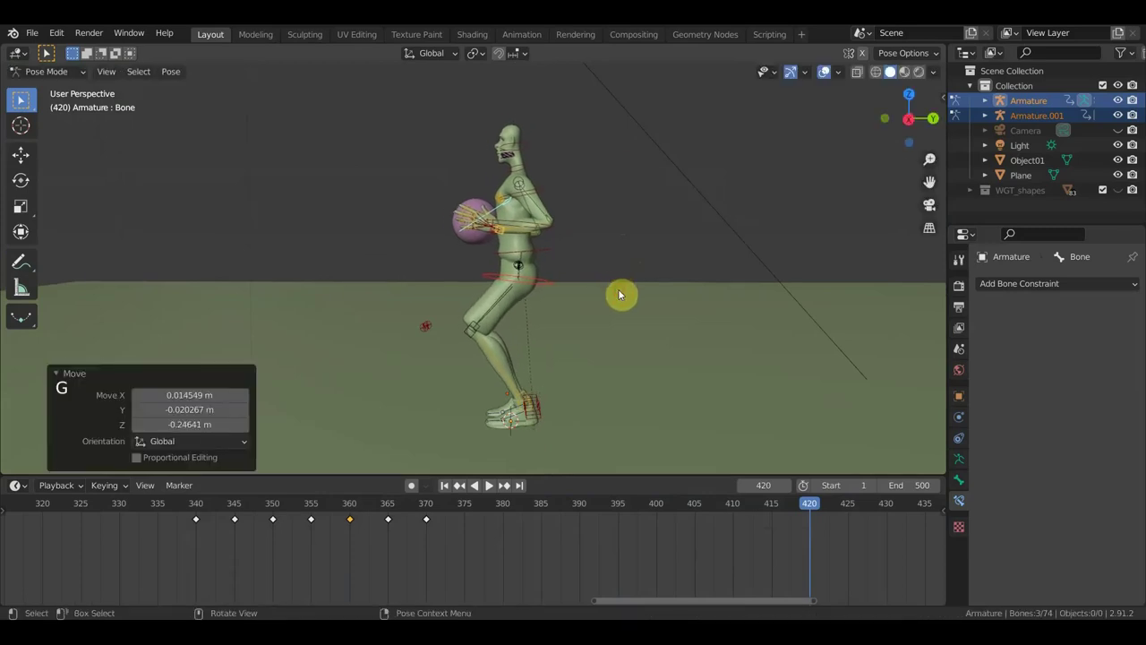
Step: Rotate the body's root bone to tilt the player forward into the crouch
{"action": "key", "text": "e"}
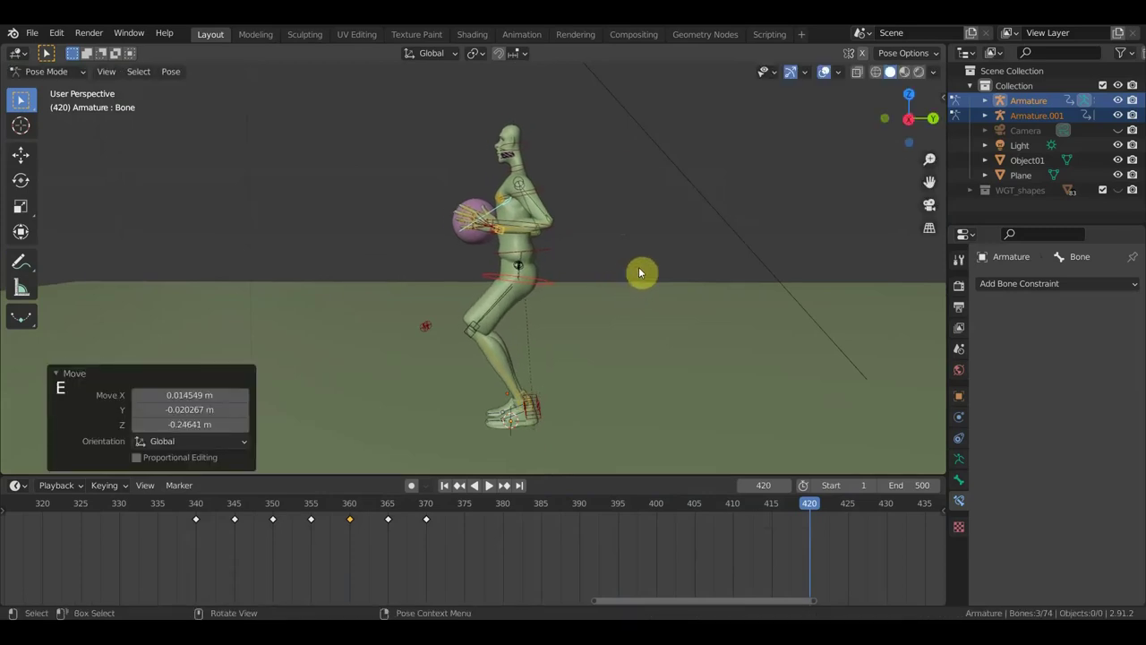
{"action": "key", "text": "r"}
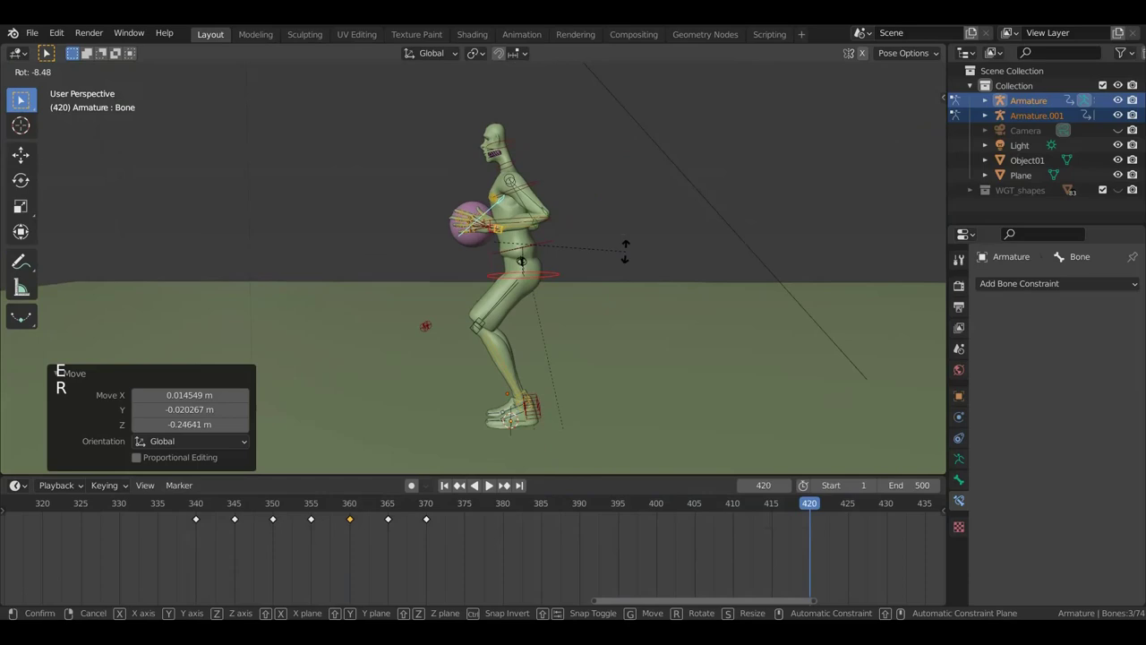
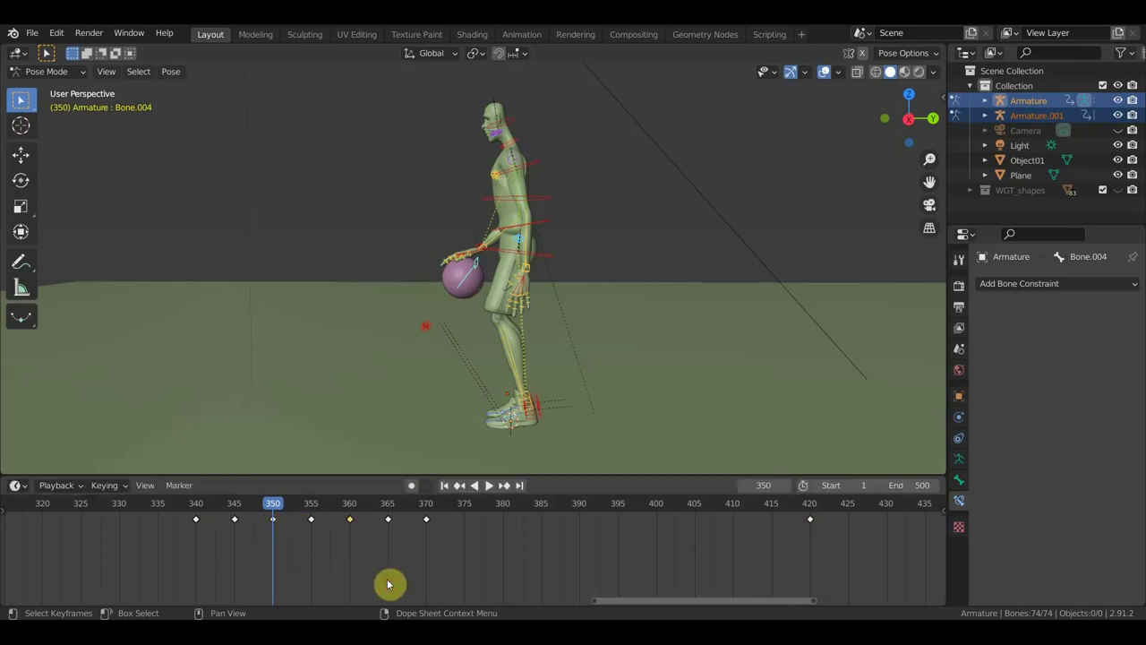
Step: Scrub the Dope Sheet to a new frame for the shooting crouch, undoing two stray edits
{"action": "left_click", "coordinate": [355, 507]}
{"action": "left_click", "coordinate": [353, 509]}
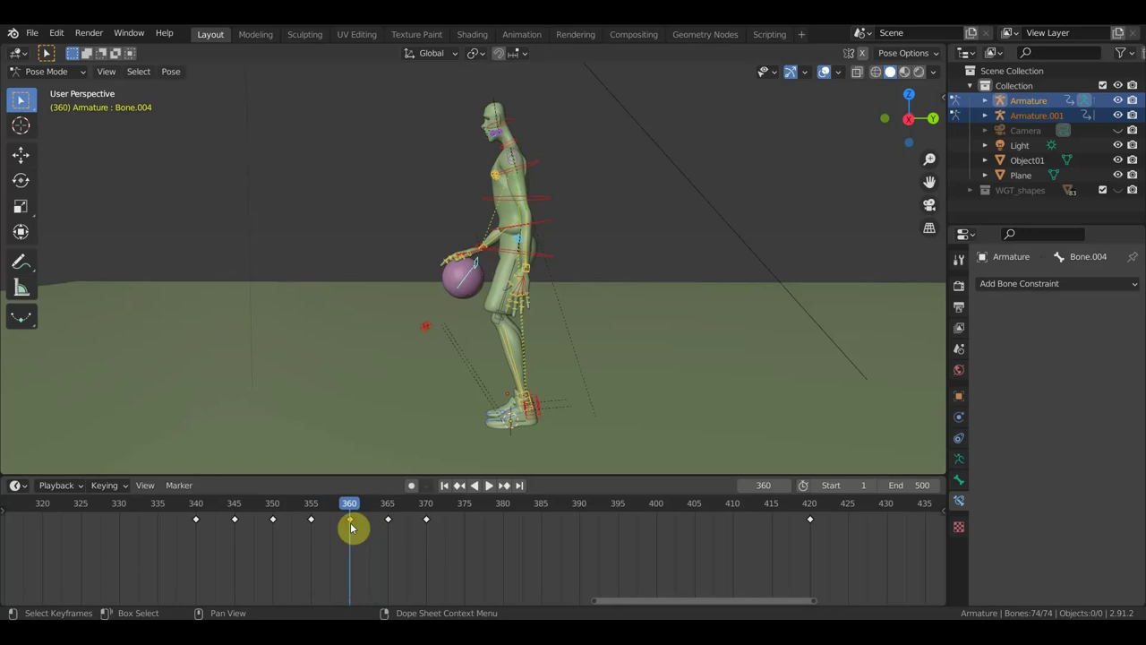
{"action": "key", "text": "ctrl+z"}
{"action": "key", "text": "ctrl+z"}
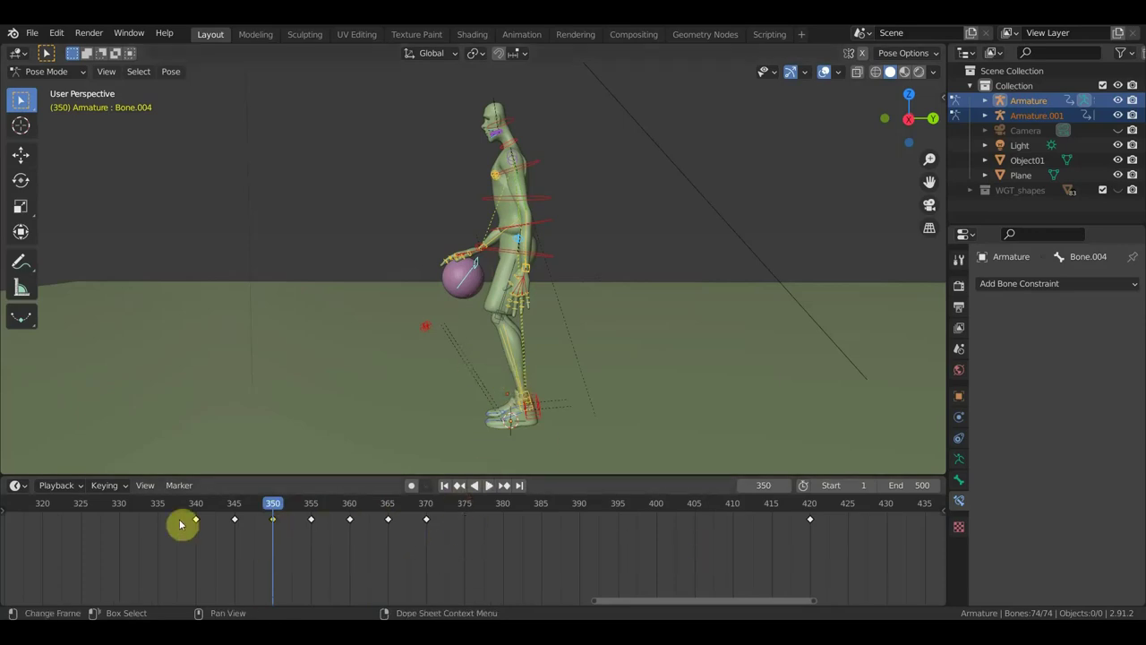
{"action": "scroll", "scroll_direction": "down", "scroll_amount": 3}
{"action": "left_click", "coordinate": [461, 551]}
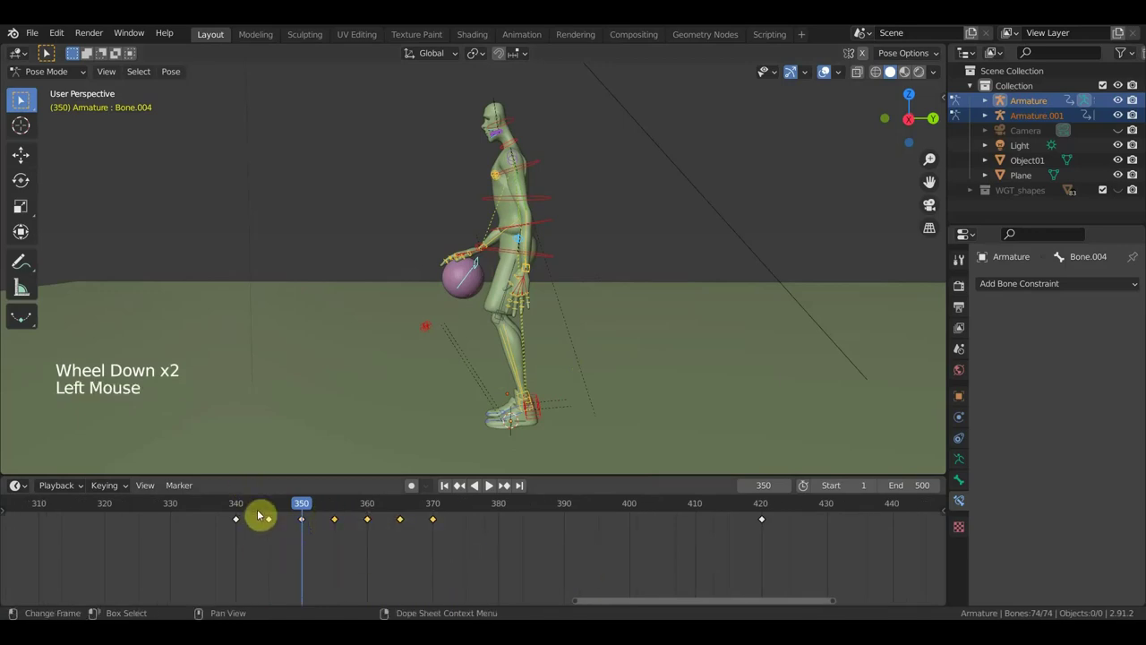
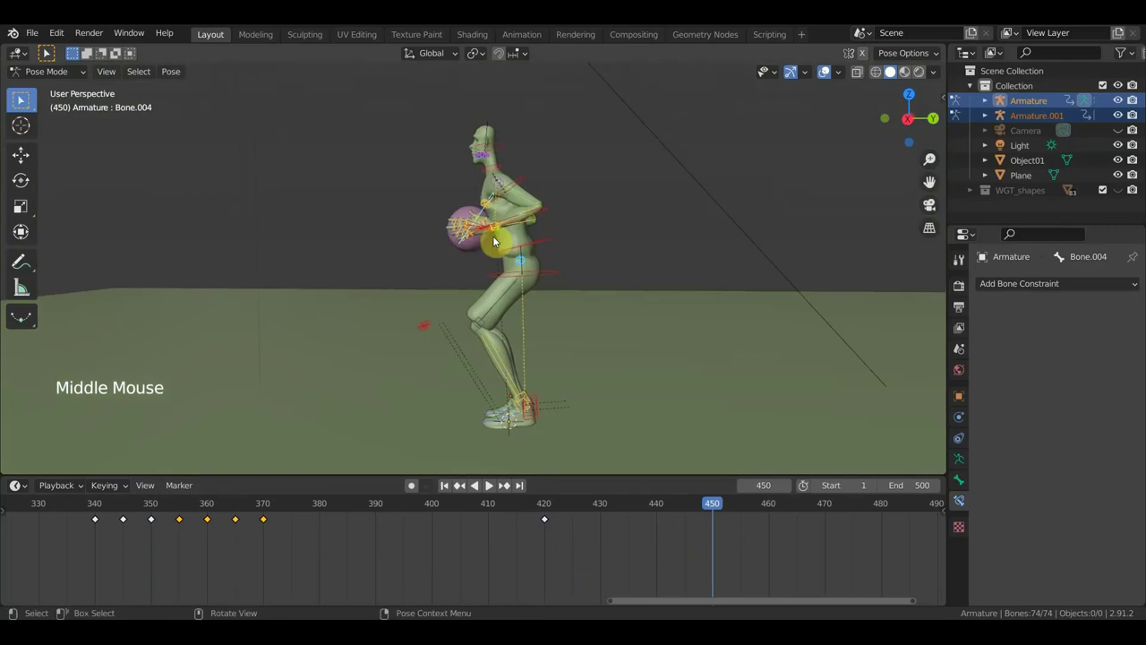
Step: From the side orthographic view, grab the rig and select the foot bone
{"action": "key", "text": "a"}
{"action": "scroll", "scroll_direction": "down", "scroll_amount": 3}
{"action": "key", "text": "KP_3"}
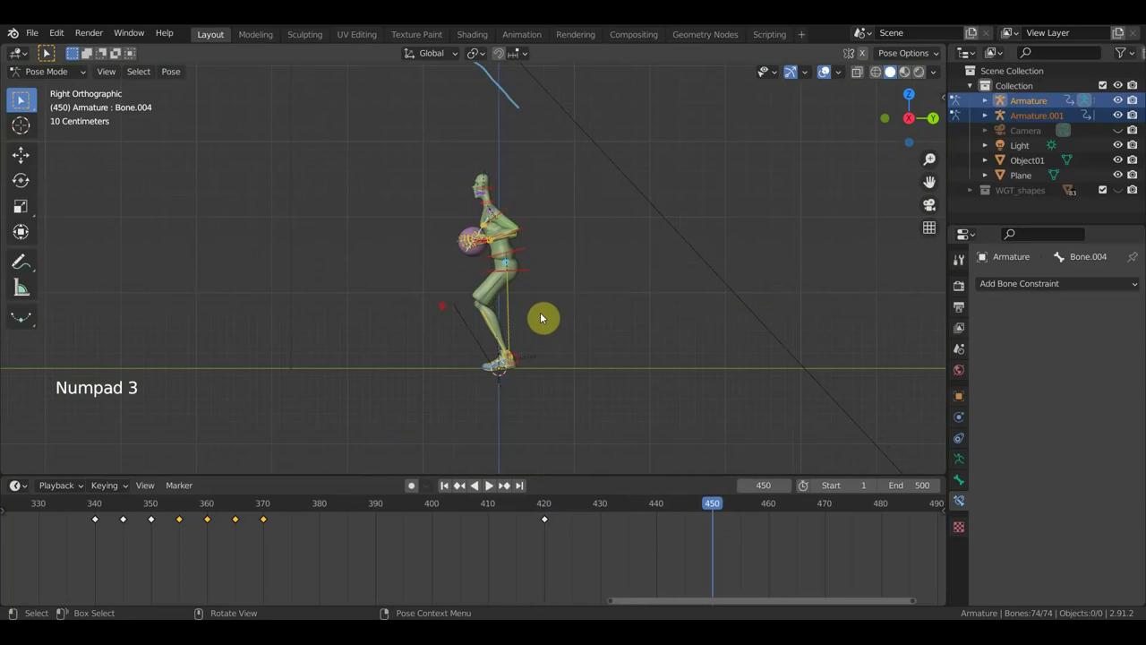
{"action": "key", "text": "g"}
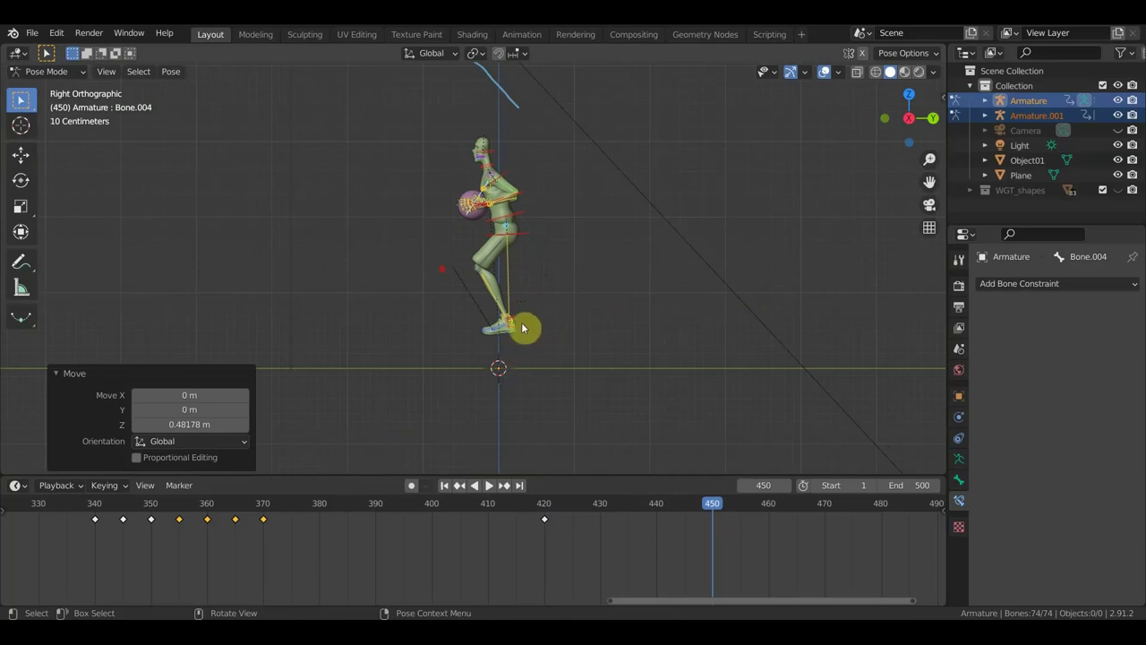
{"action": "left_click", "coordinate": [524, 324]}
{"action": "middle_click", "coordinate": [503, 347]}
{"action": "left_click", "coordinate": [514, 330]}
{"action": "left_click", "coordinate": [527, 339]}
{"action": "left_click", "coordinate": [513, 336]}
Step: Rotate and move the foot bone so the player rises toward his toes
{"action": "middle_click", "coordinate": [541, 334]}
{"action": "key", "text": "KP_3"}
{"action": "key", "text": "r"}
{"action": "key", "text": "g"}
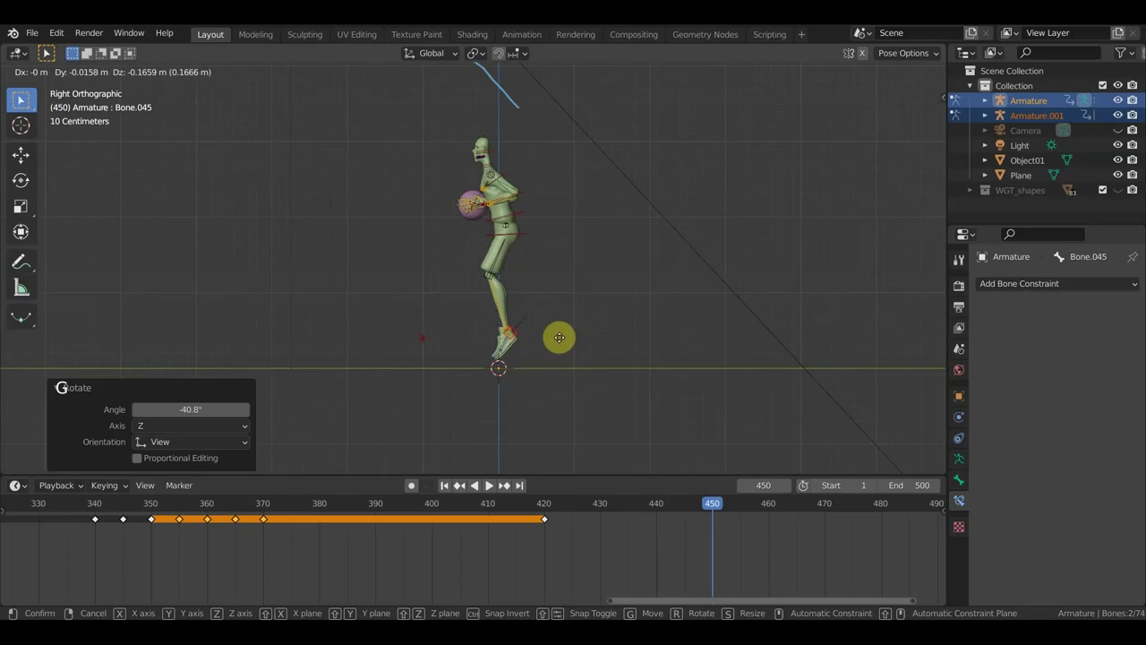
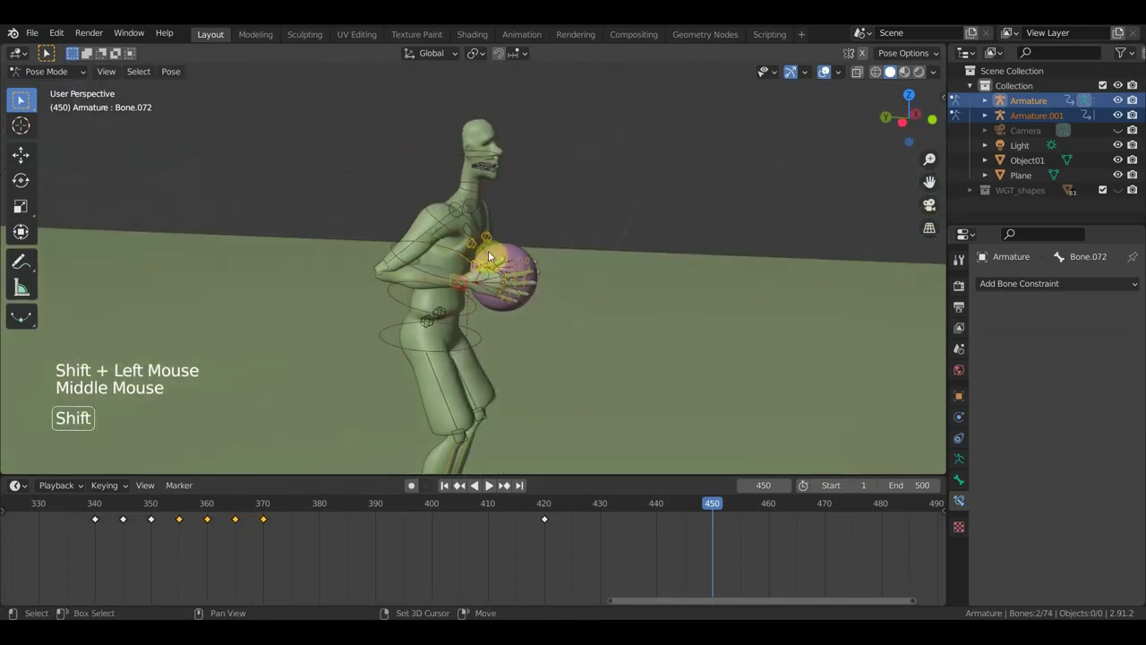
Step: Move and rotate the ball's control bone to raise the ball in front of the player's face
{"action": "left_click", "coordinate": [490, 255]}
{"action": "middle_click", "coordinate": [577, 314]}
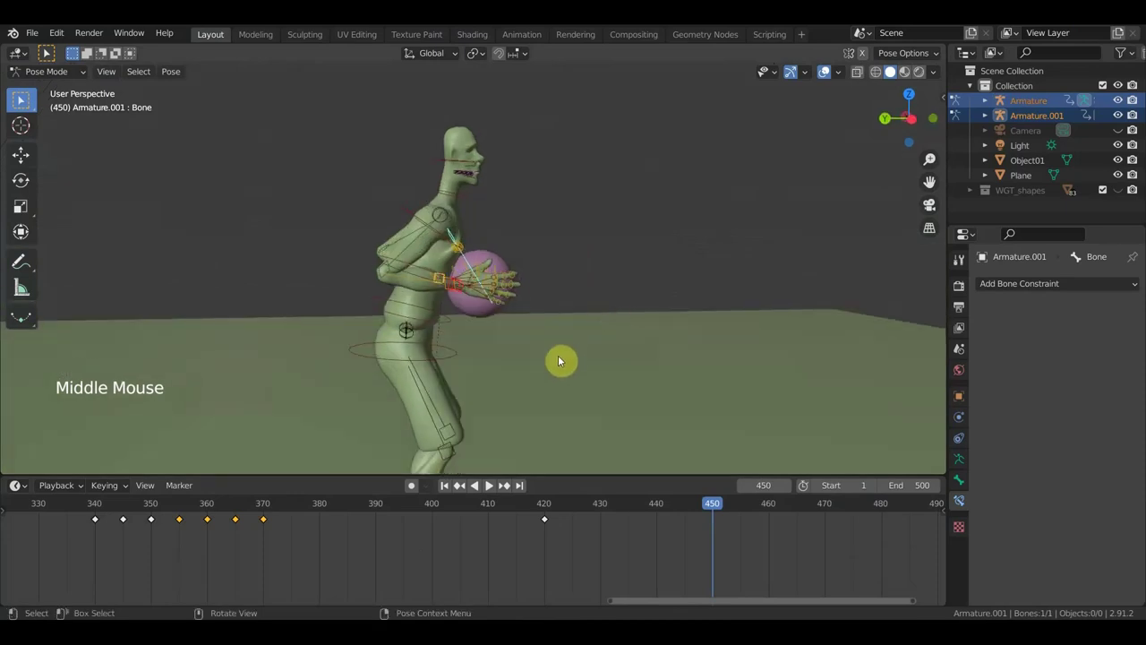
{"action": "key", "text": "KP_3"}
{"action": "key", "text": "g"}
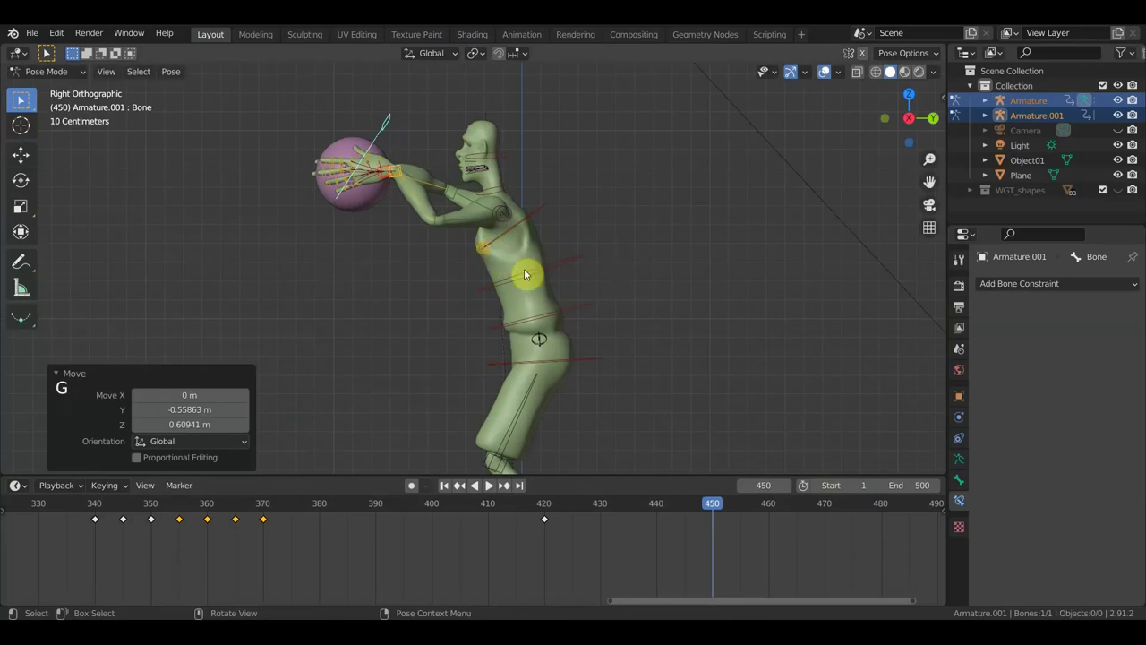
{"action": "key", "text": "r"}
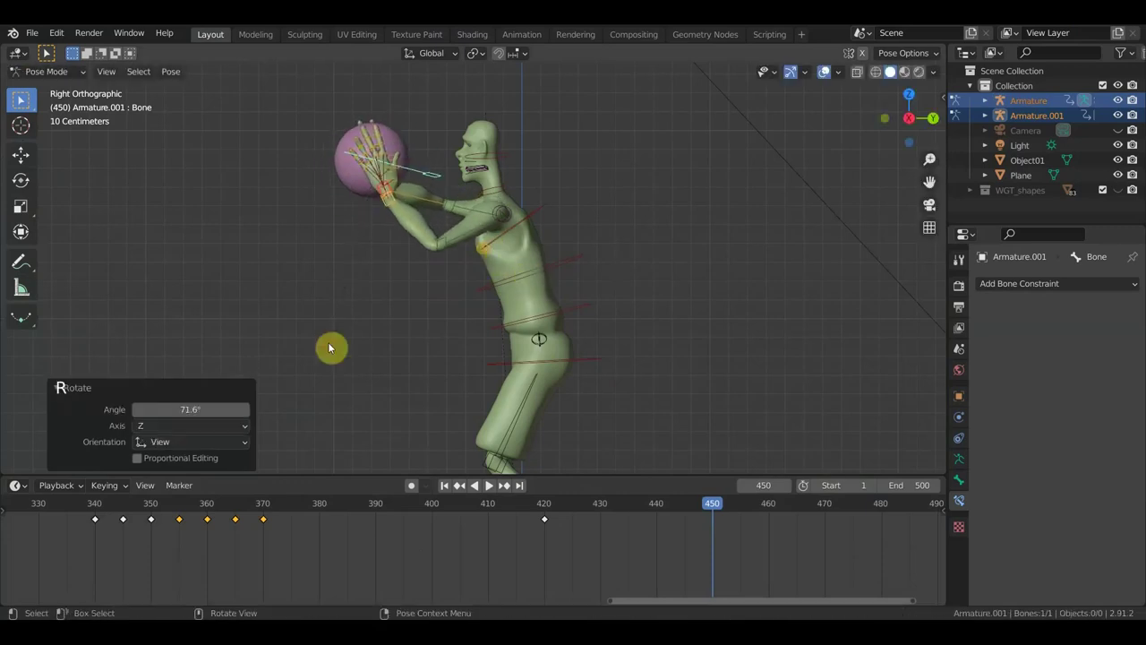
{"action": "scroll", "scroll_direction": "down", "scroll_amount": 3}
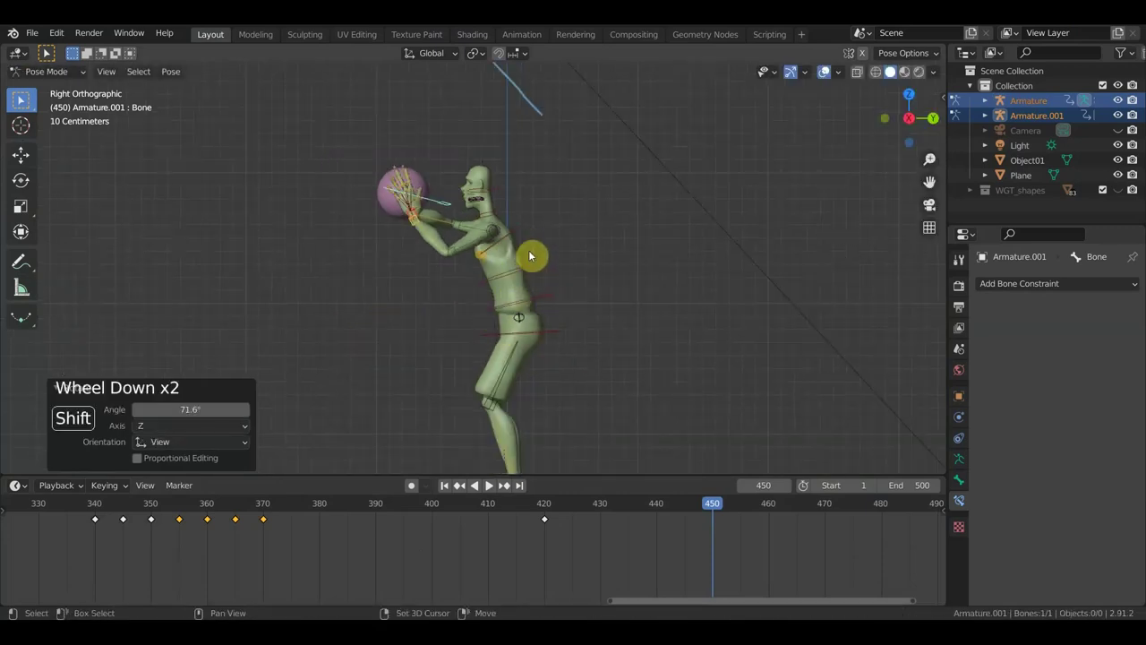
Step: Rotate the upper-body and spine bones to straighten the torso for the shot
{"action": "left_click", "coordinate": [536, 270]}
{"action": "key", "text": "r"}
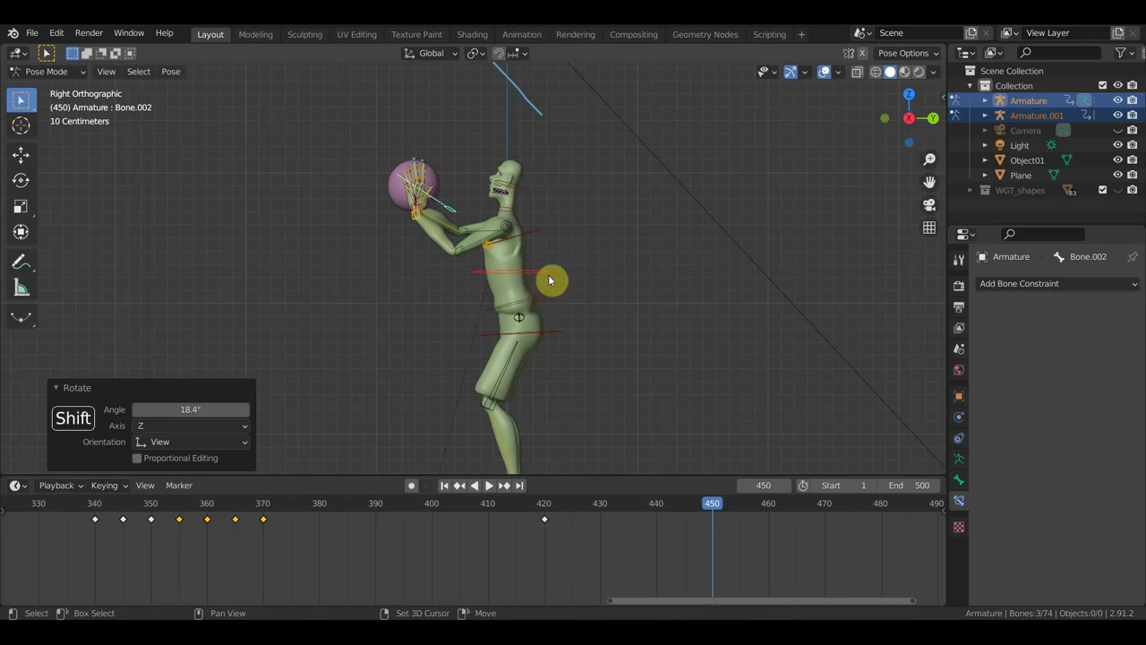
{"action": "left_click", "coordinate": [555, 276]}
{"action": "left_click", "coordinate": [573, 309]}
{"action": "key", "text": "r"}
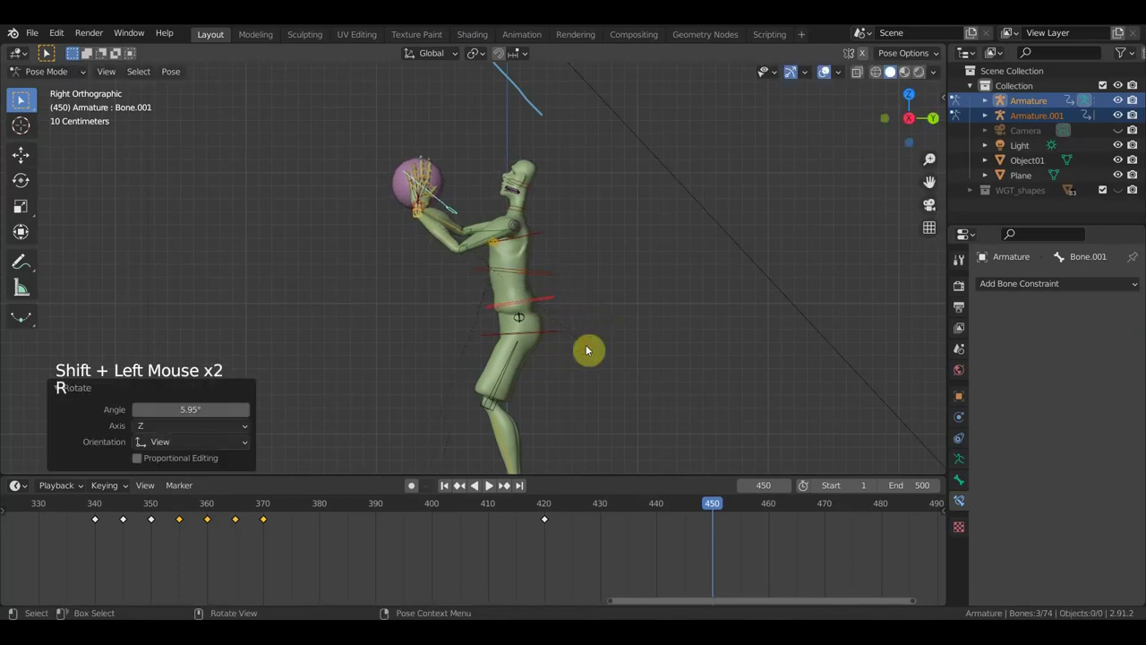
Step: Select the hand IK bone to lift hands and ball overhead, then undo the change
{"action": "middle_click", "coordinate": [463, 208]}
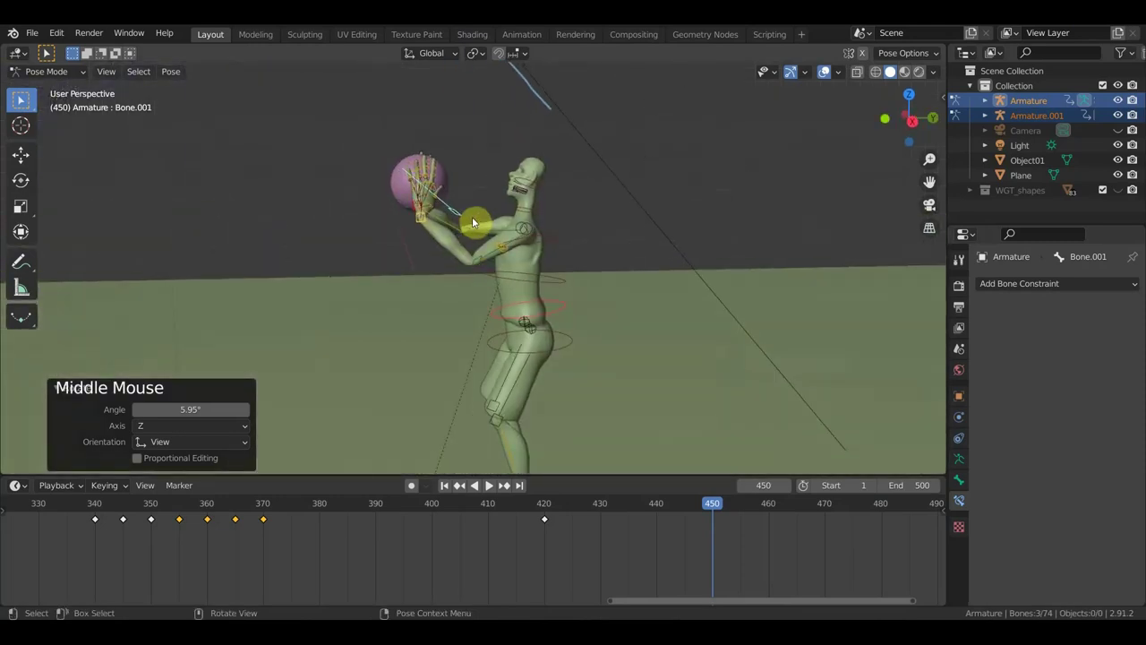
{"action": "left_click", "coordinate": [428, 223]}
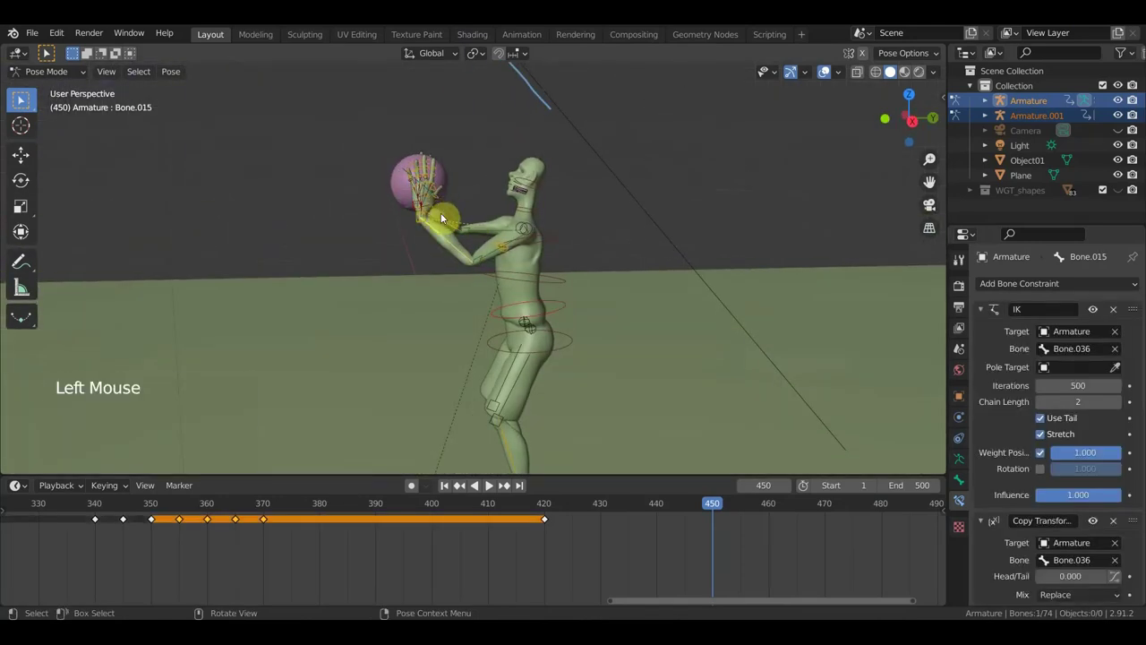
{"action": "key", "text": "ctrl+a"}
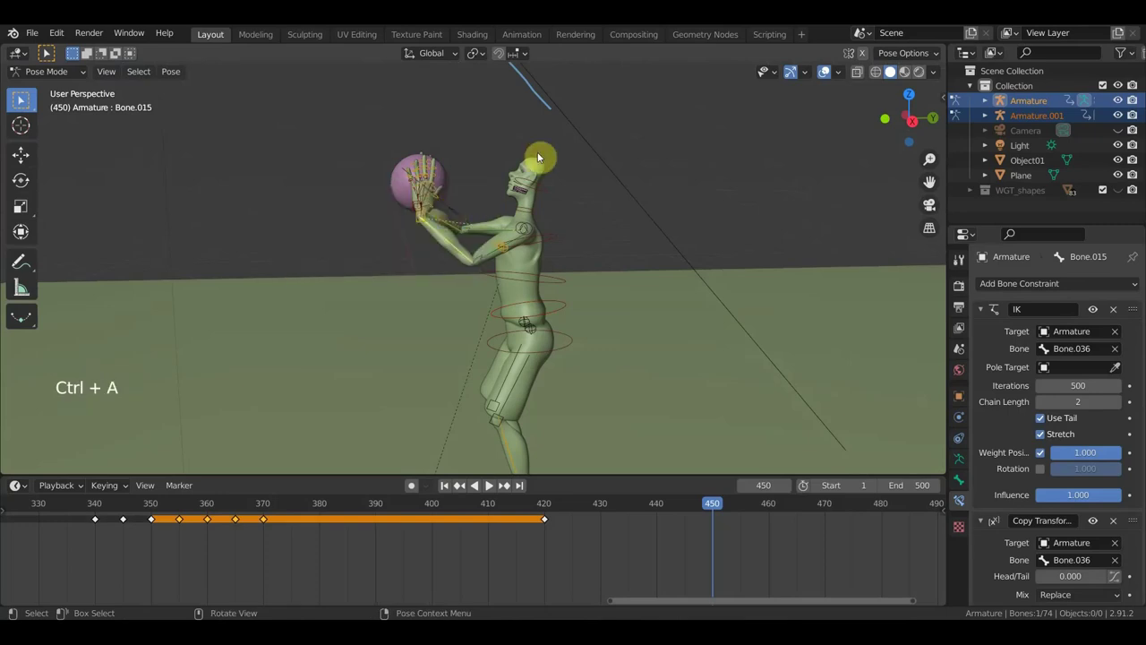
{"action": "key", "text": "ctrl+z"}
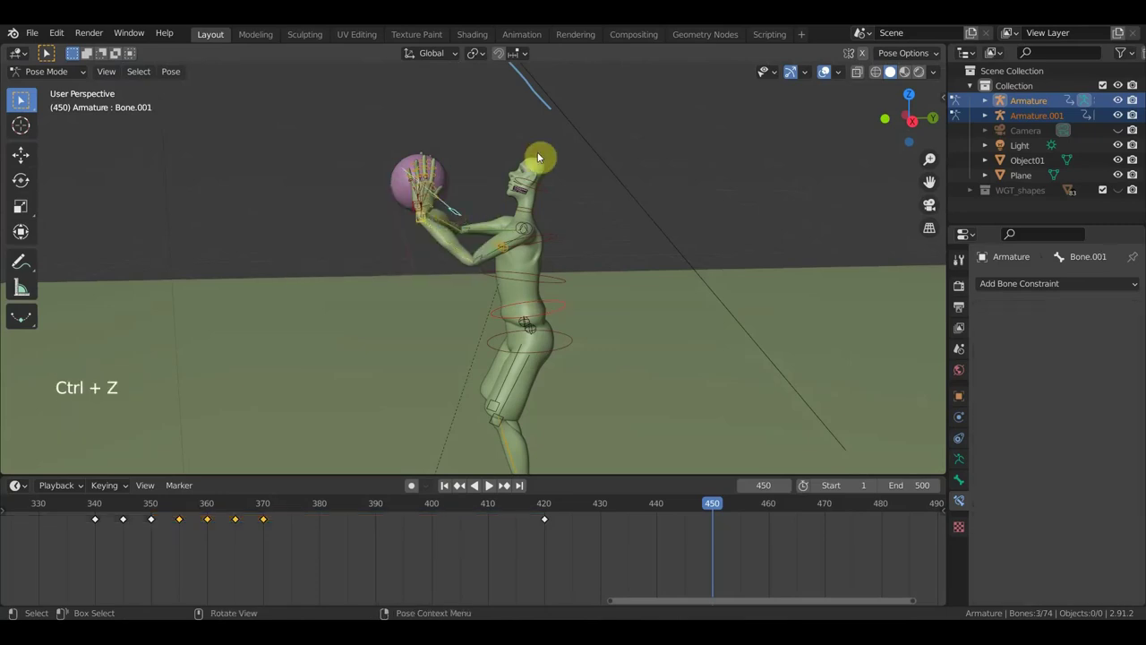
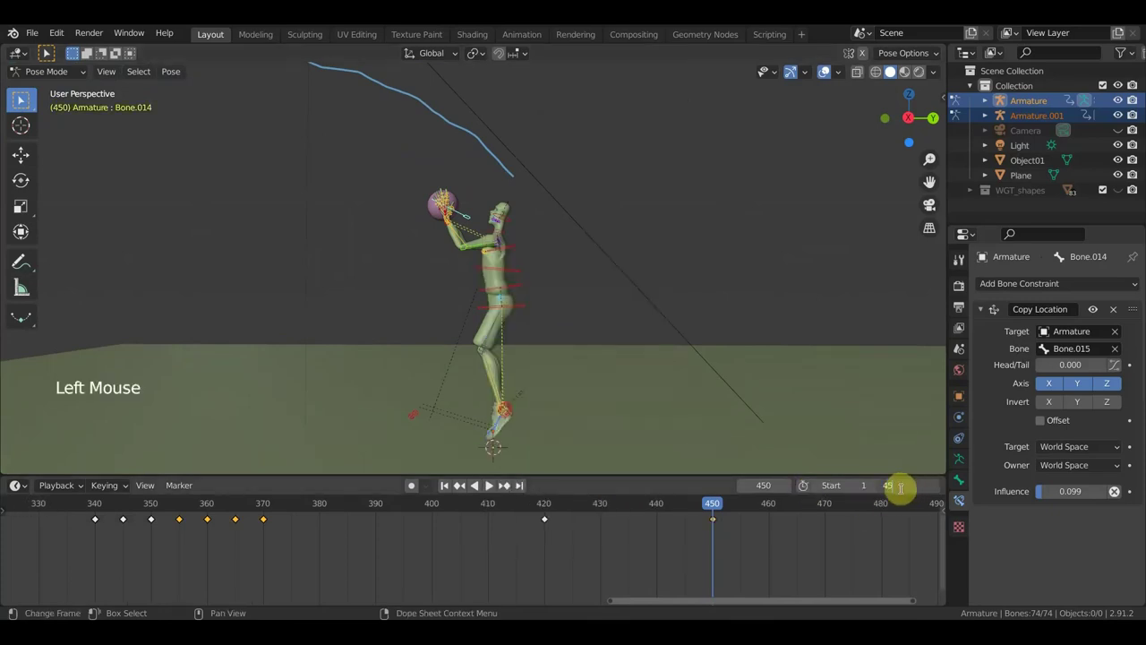
Step: Set the animation end to 450 and play it back to watch the ball arc to the hoop
{"action": "scroll", "scroll_direction": "down", "scroll_amount": 3}
{"action": "scroll", "scroll_direction": "down", "scroll_amount": 3}
{"action": "middle_click", "coordinate": [409, 533]}
{"action": "scroll", "scroll_direction": "down", "scroll_amount": 3}
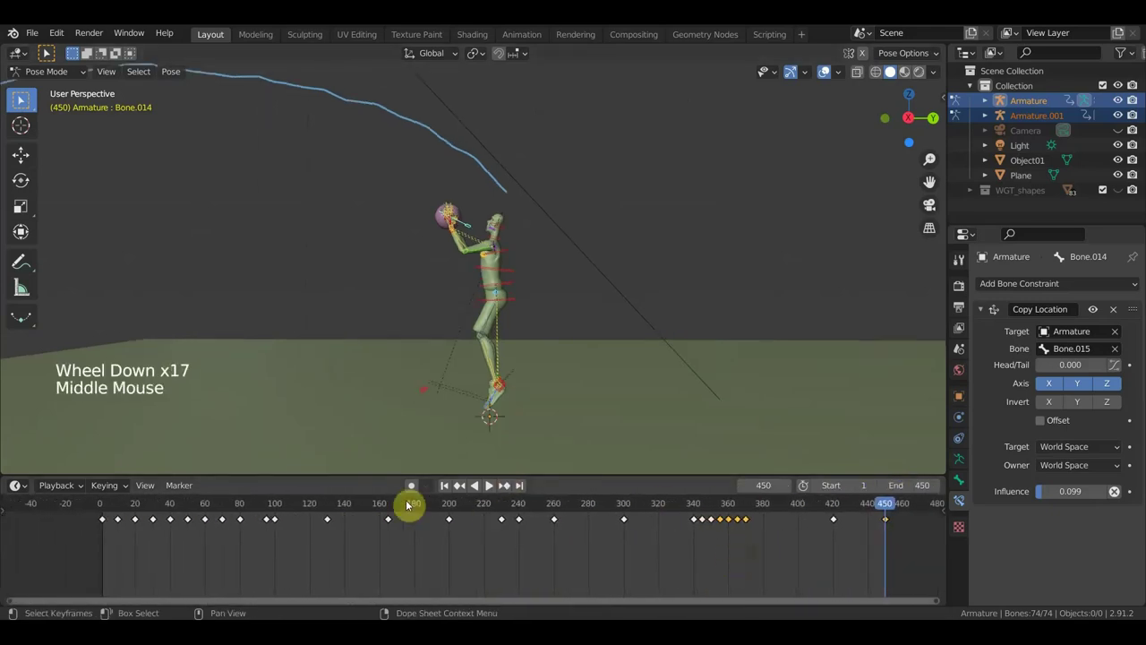
{"action": "left_click", "coordinate": [106, 504]}
{"action": "key", "text": "space"}
{"action": "scroll", "scroll_direction": "down", "scroll_amount": 3}
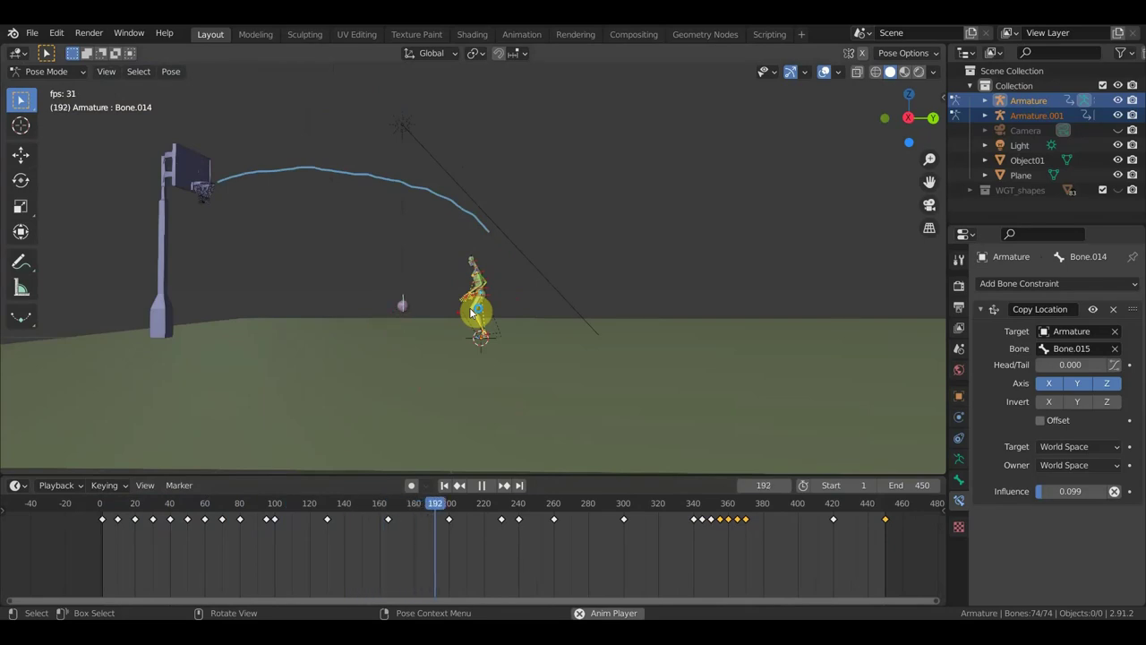
{"action": "key", "text": "space"}
Step: Scrub through the frames of the shot and stop at frame 280
{"action": "scroll", "scroll_direction": "up", "scroll_amount": 3}
{"action": "middle_click", "coordinate": [489, 394]}
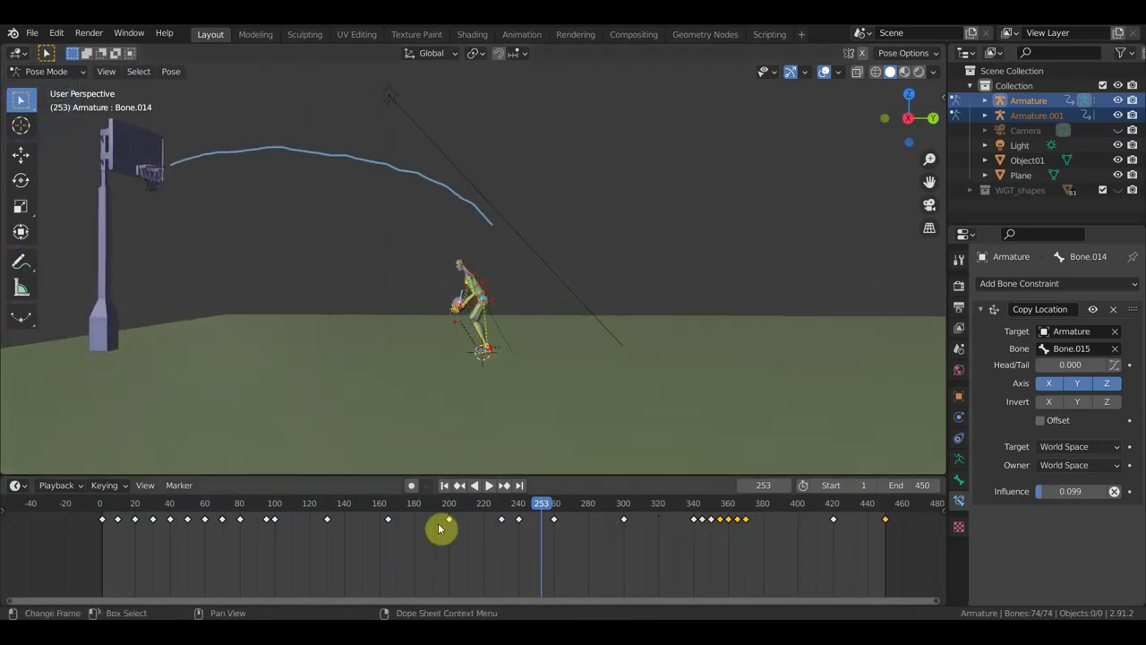
{"action": "left_click", "coordinate": [310, 510]}
{"action": "left_click", "coordinate": [315, 507]}
{"action": "left_click", "coordinate": [598, 512]}
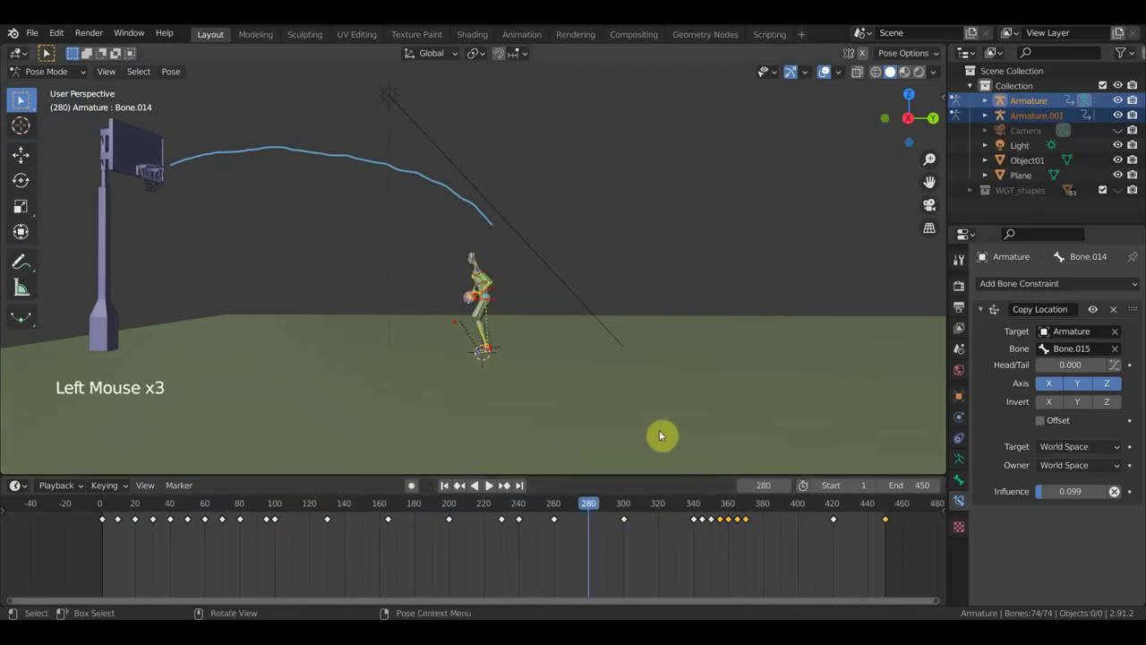
Step: From the side view, save the file and clear the drawn shot-arc annotation
{"action": "key", "text": "KP_3"}
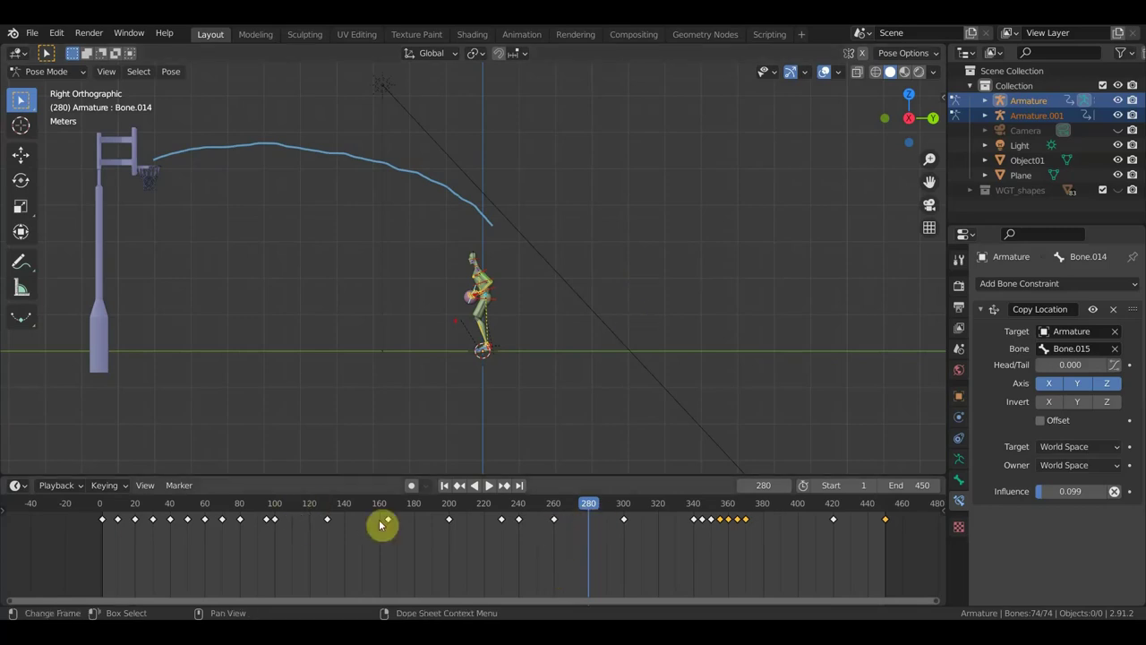
{"action": "left_click", "coordinate": [32, 37]}
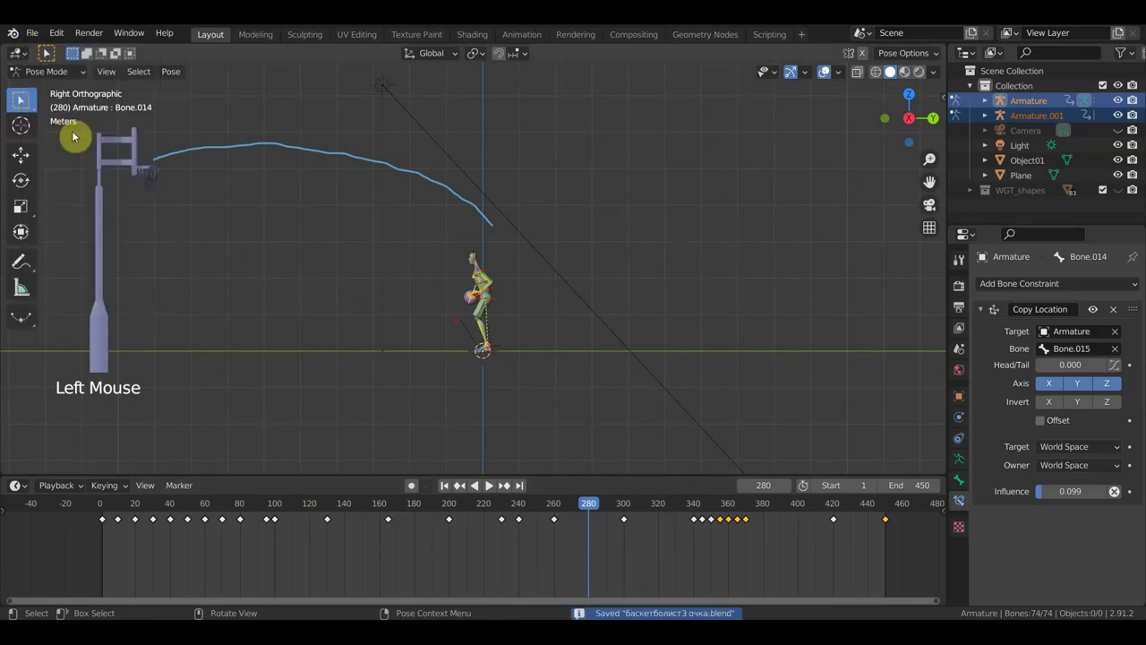
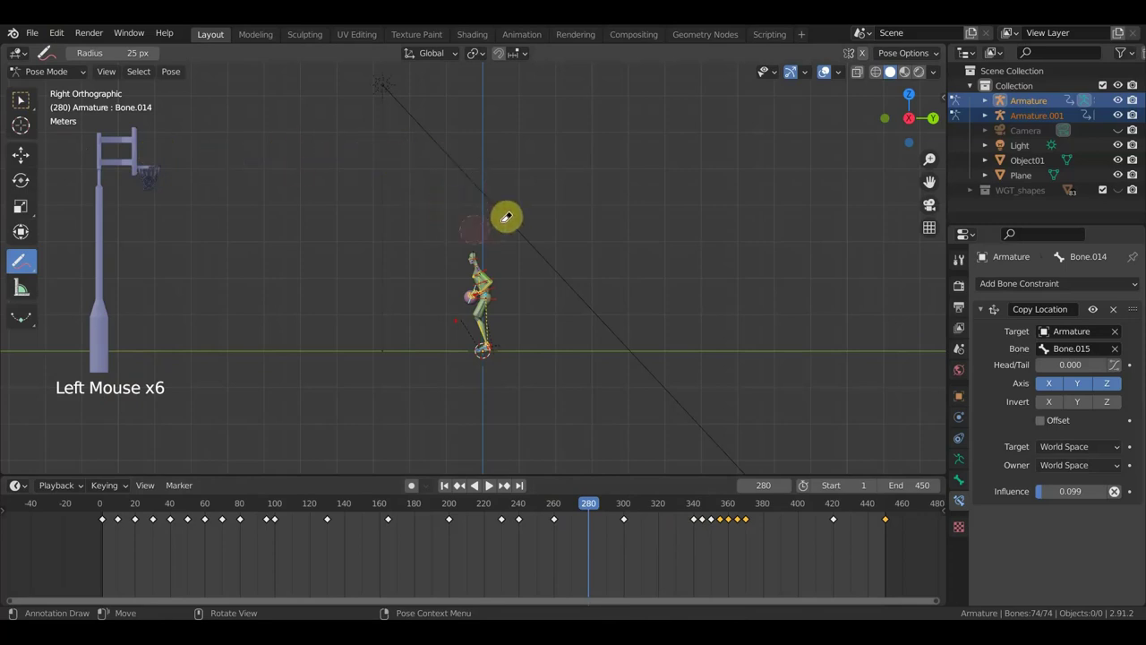
{"action": "left_click", "coordinate": [27, 104]}
{"action": "left_click", "coordinate": [39, 34]}
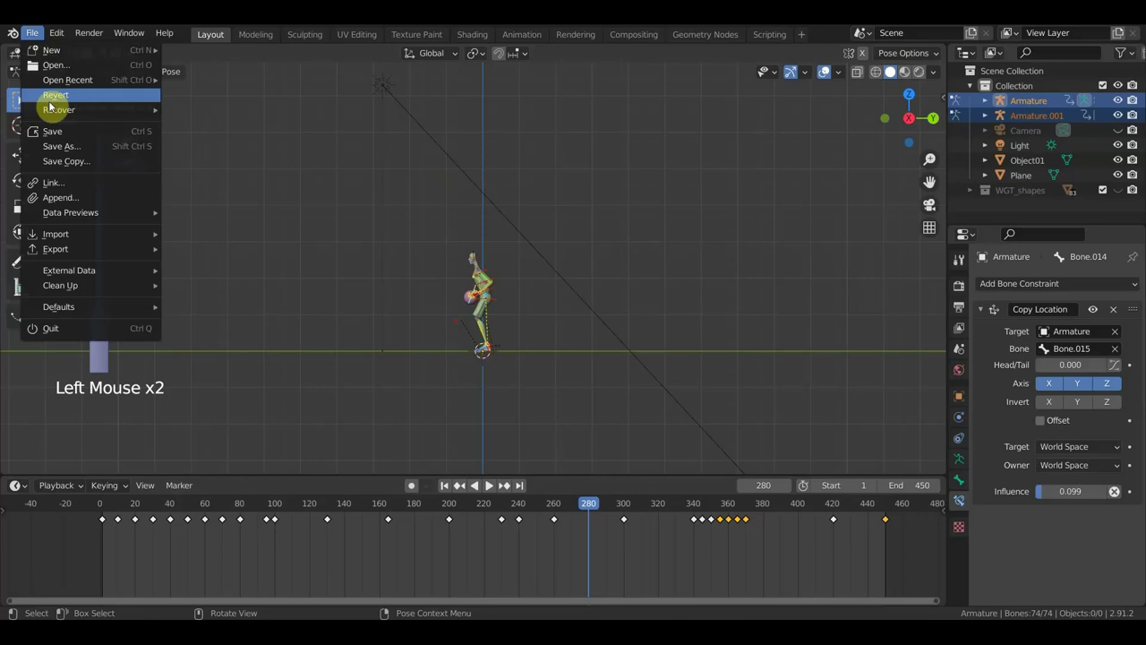